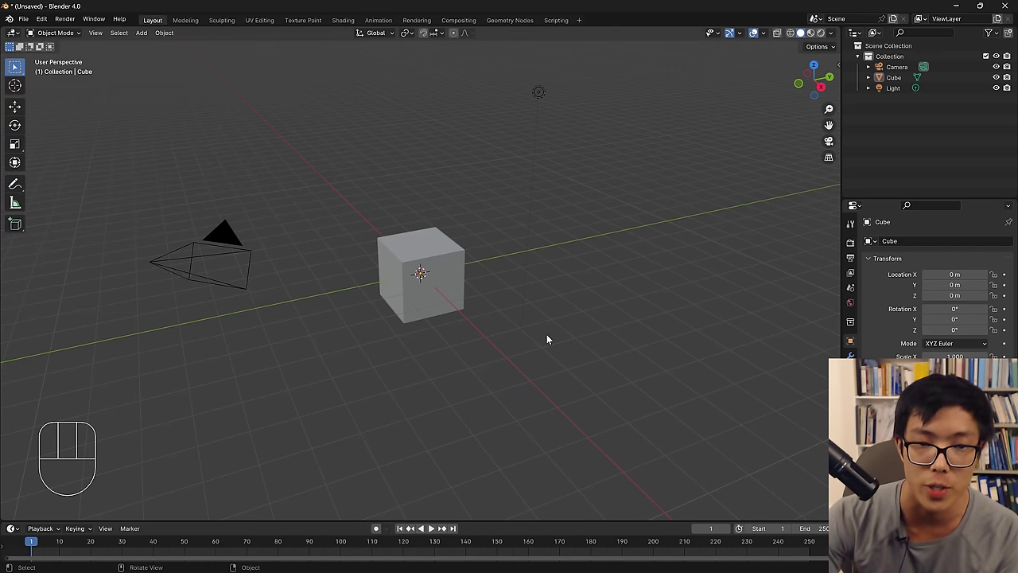
Toggle the viewport sidebar with N until the DAZ Setup add-on tab is showing.
{"action": "key", "text": "n"}
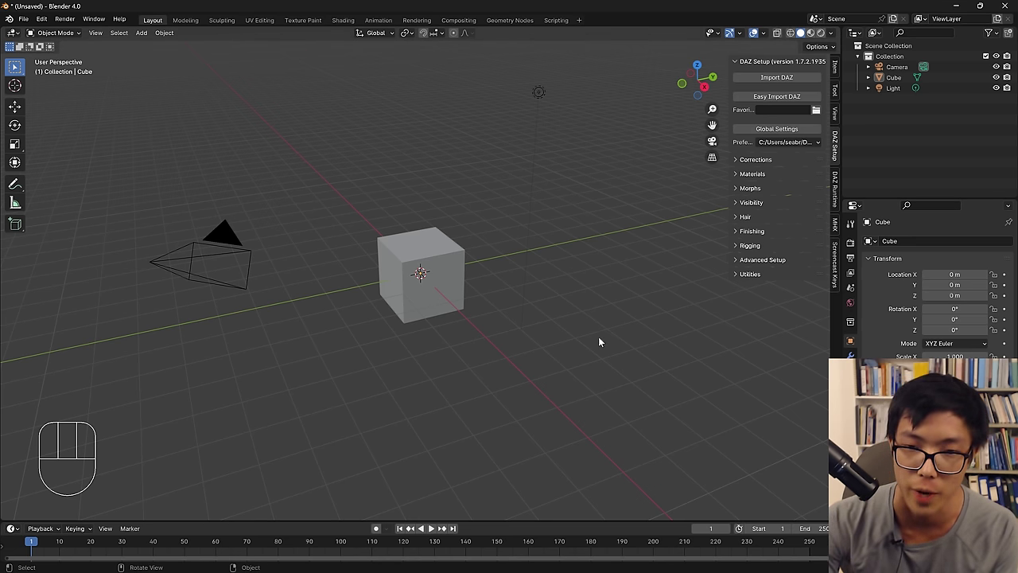
{"action": "key", "text": "n"}
{"action": "key", "text": "n"}
{"action": "key", "text": "n"}
{"action": "key", "text": "n"}
{"action": "key", "text": "n"}
{"action": "key", "text": "n"}
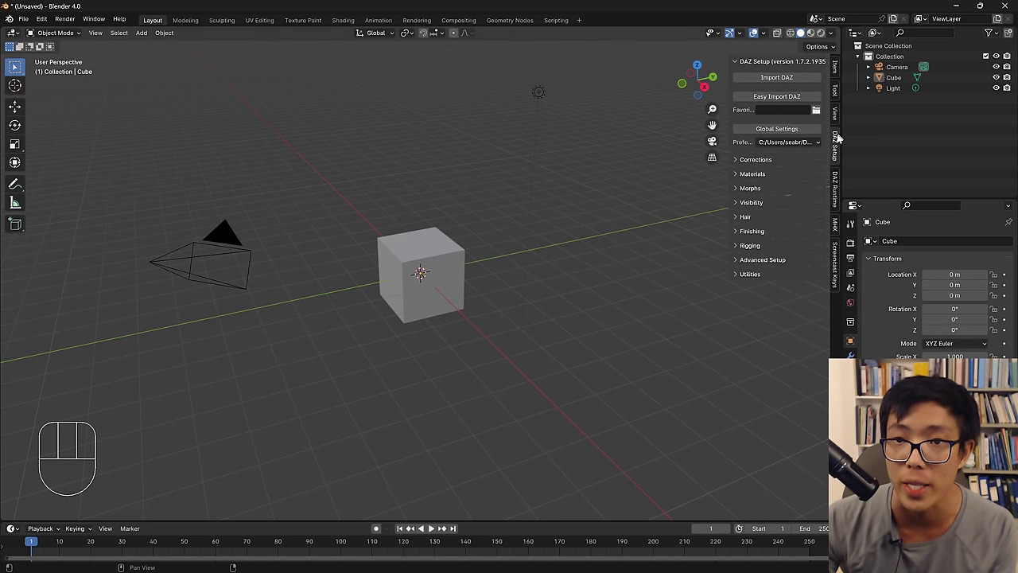
Flip the sidebar between the DAZ Runtime, MHX and DAZ Setup add-on tabs.
{"action": "left_click", "coordinate": [839, 148]}
{"action": "left_click", "coordinate": [839, 199]}
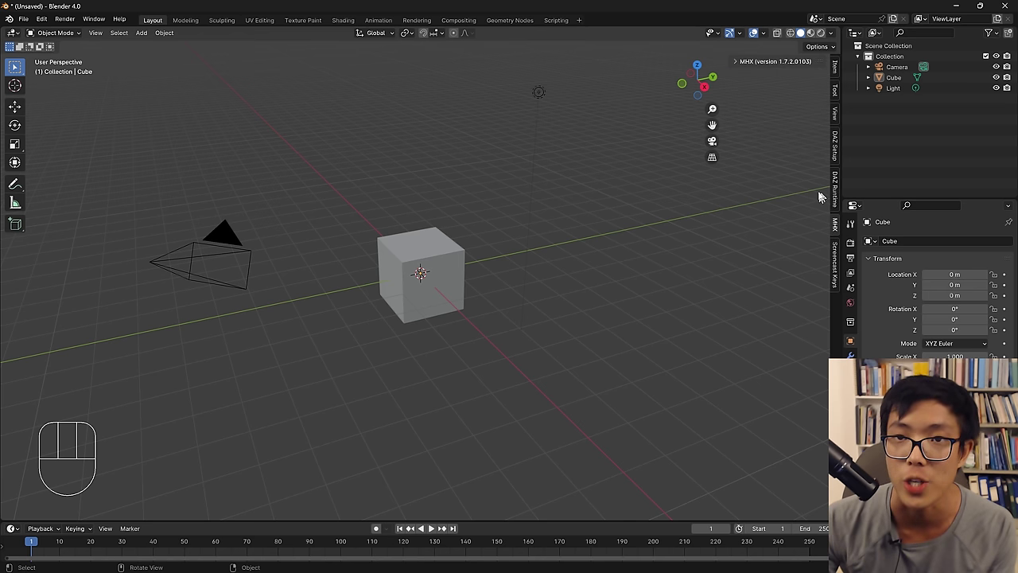
{"action": "left_click", "coordinate": [740, 63]}
{"action": "left_click", "coordinate": [740, 65]}
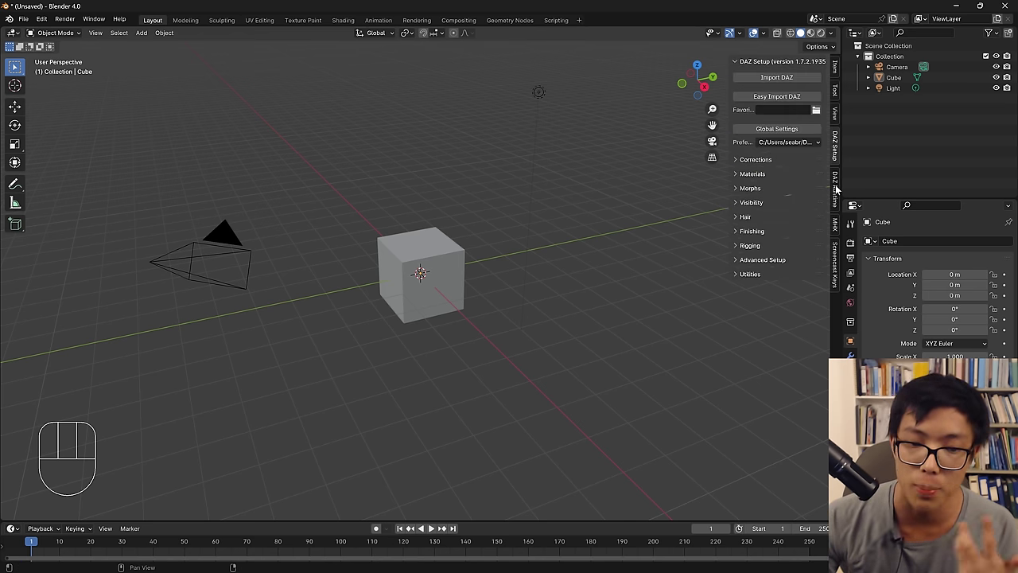
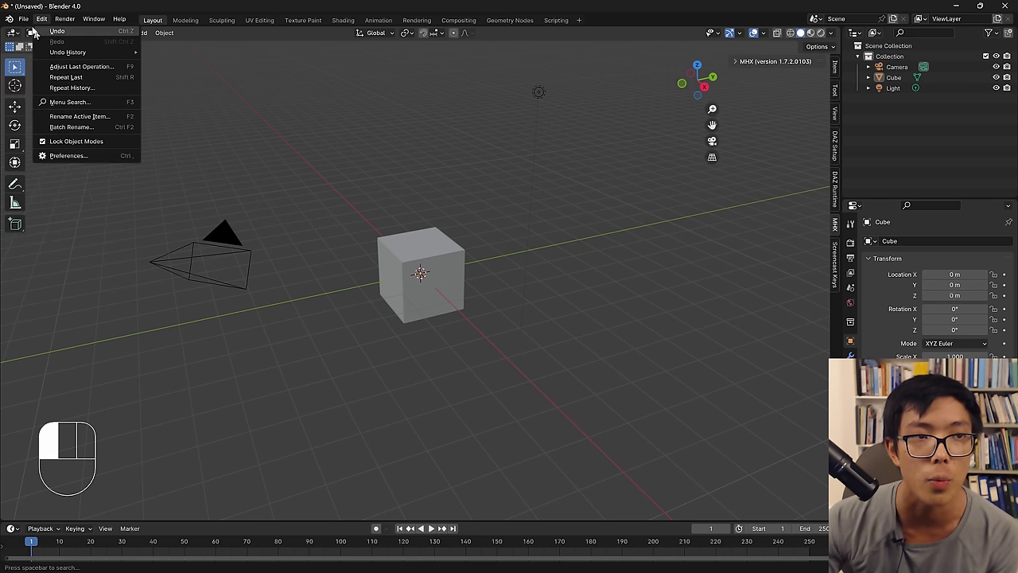
Start leaving the untitled scene from the File menu to load the Yoruichi file.
{"action": "left_click", "coordinate": [23, 18]}
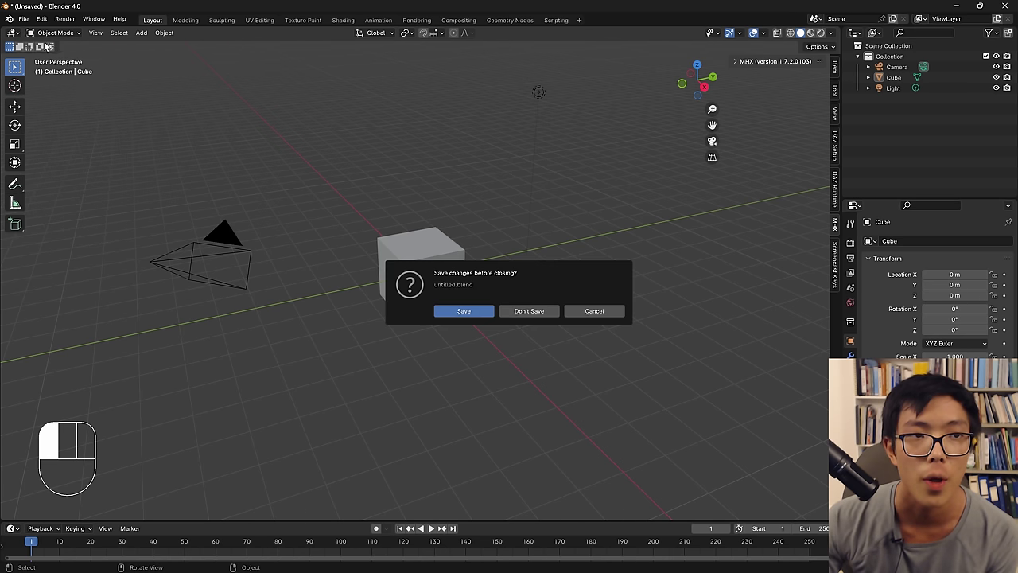
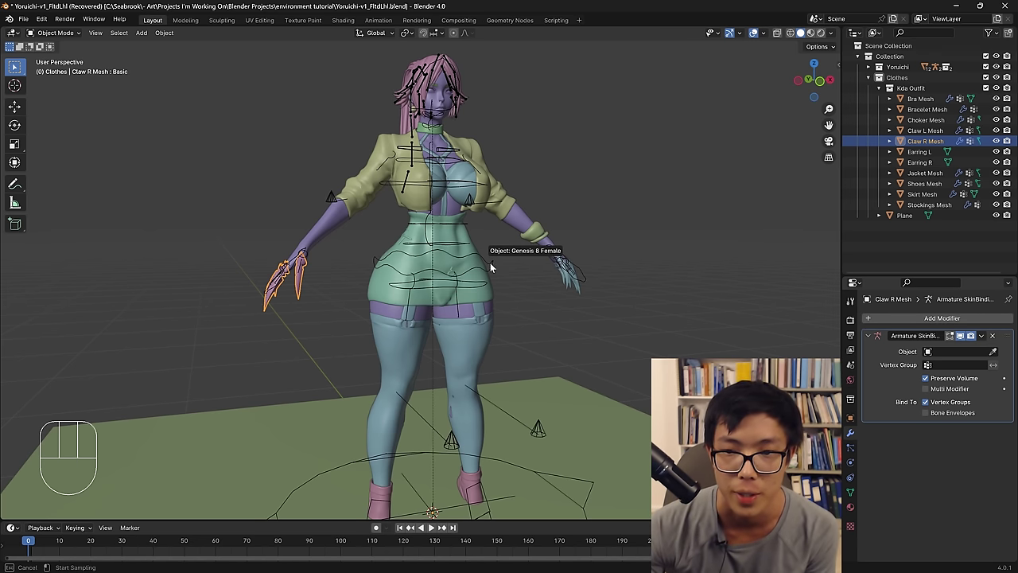
Select the Genesis 8 Female rig and flick it into and out of Pose Mode.
{"action": "left_click", "coordinate": [482, 264]}
{"action": "left_click", "coordinate": [489, 260]}
{"action": "key", "text": "ctrl+Tab"}
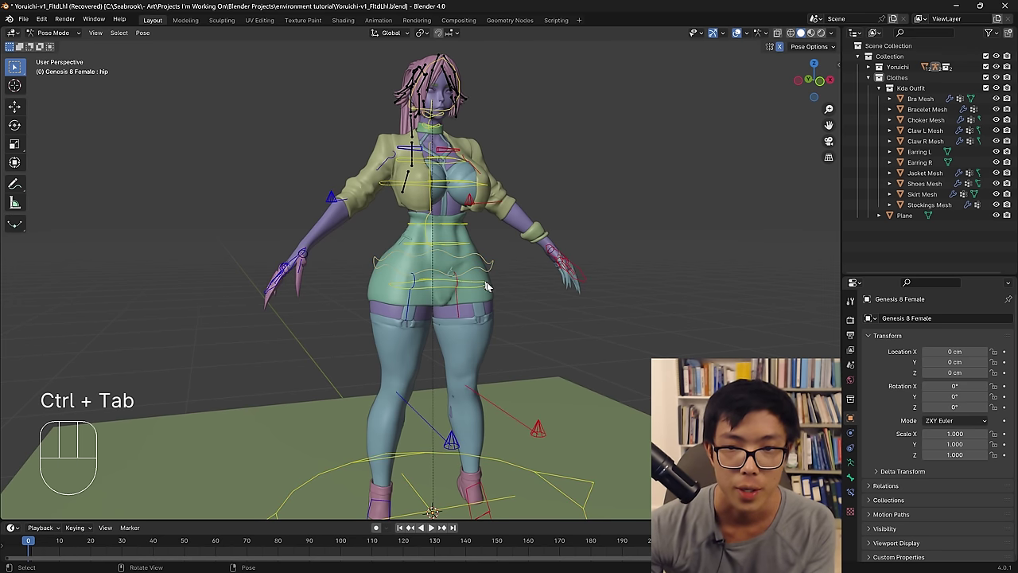
{"action": "key", "text": "ctrl+Tab"}
Toggle the armature between Rest and Pose Position so the figure crouches into her pose.
{"action": "left_click", "coordinate": [850, 468]}
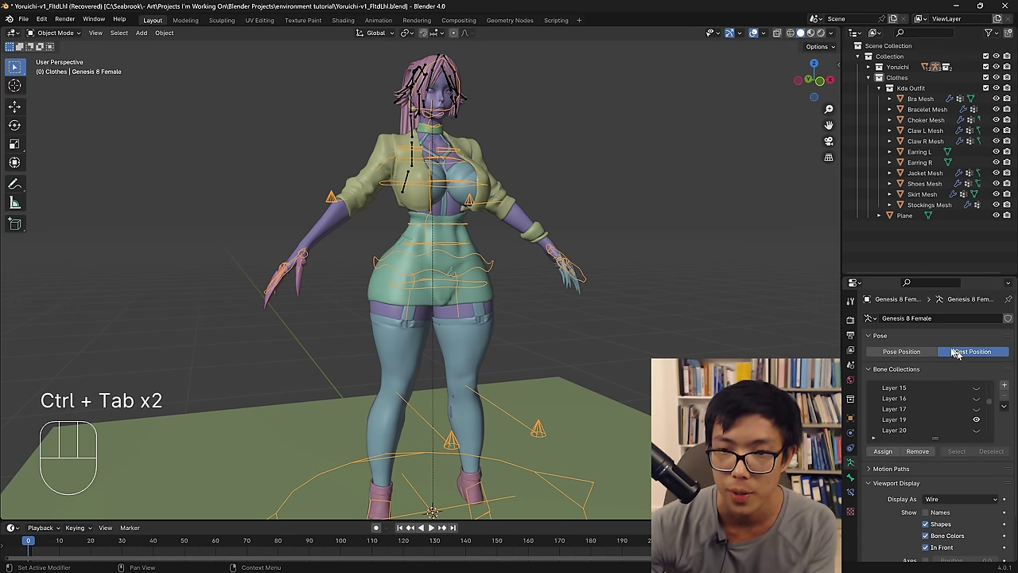
{"action": "left_click", "coordinate": [928, 351]}
{"action": "key", "text": "ctrl+Tab"}
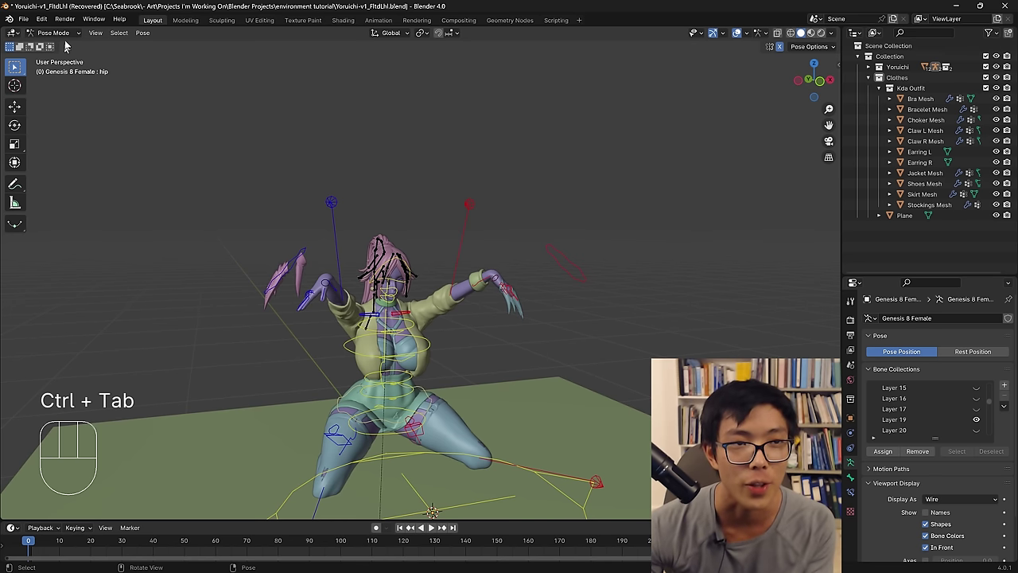
{"action": "left_click_drag", "start_coordinate": [69, 33], "coordinate": [553, 378]}
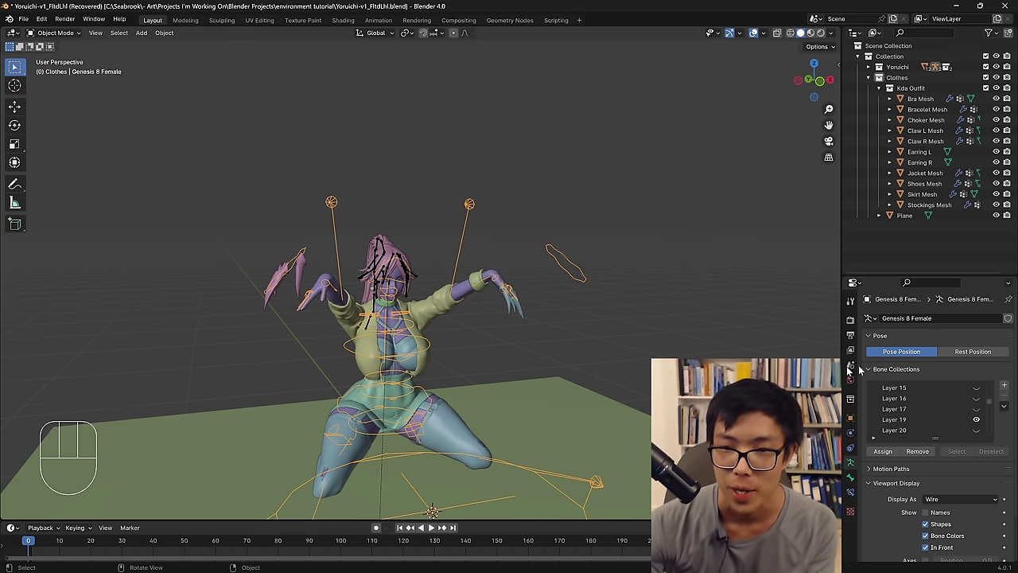
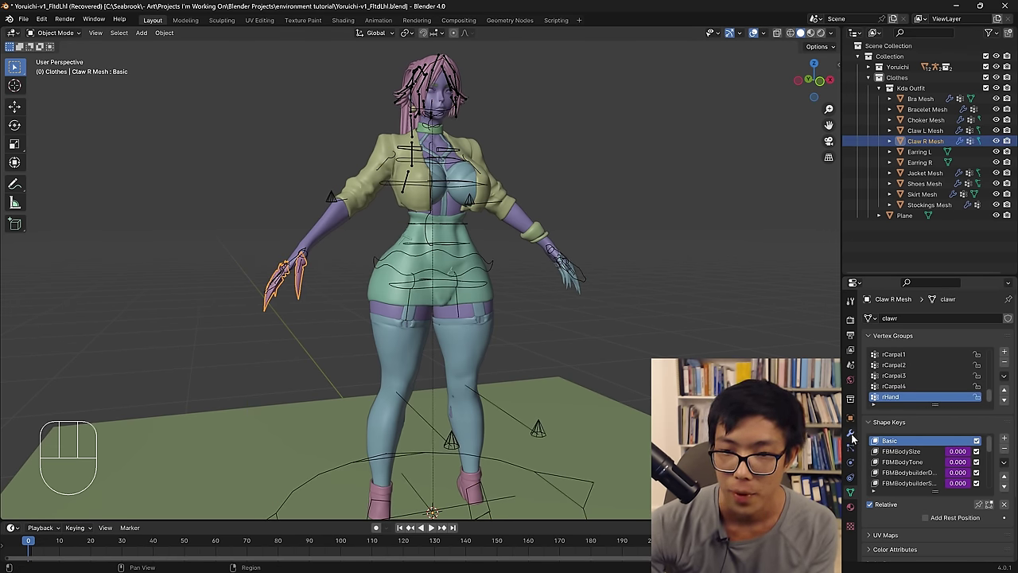
Bind the Claw R Mesh's Armature modifier to Genesis 8 Female and add a Data Transfer modifier.
{"action": "left_click_drag", "start_coordinate": [931, 323], "coordinate": [914, 329]}
{"action": "key", "text": "a"}
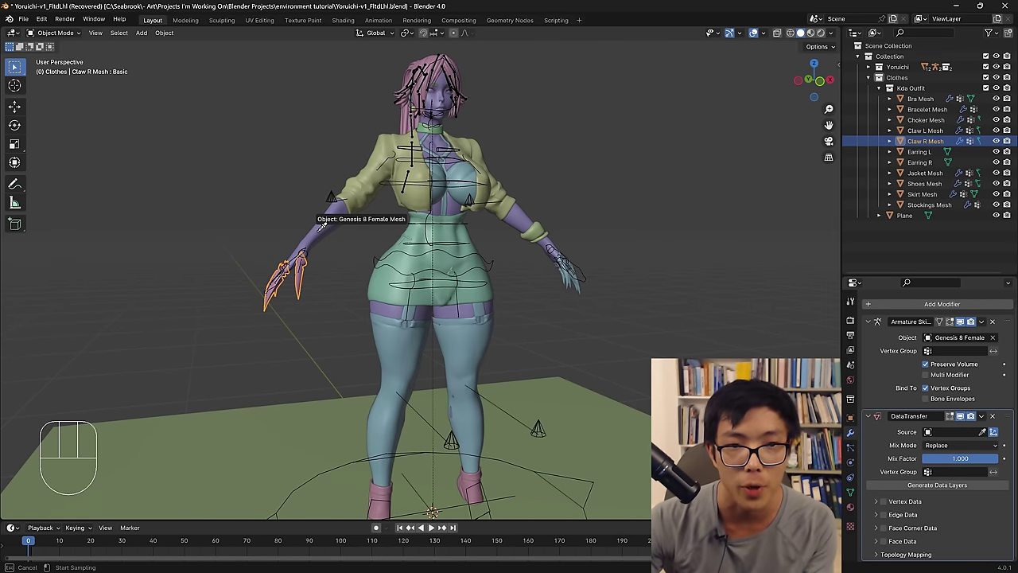
{"action": "left_click_drag", "start_coordinate": [340, 258], "coordinate": [384, 286]}
{"action": "left_click_drag", "start_coordinate": [506, 372], "coordinate": [491, 335]}
Pick the character's body mesh as the Data Transfer source with the eyedropper.
{"action": "left_click", "coordinate": [477, 310]}
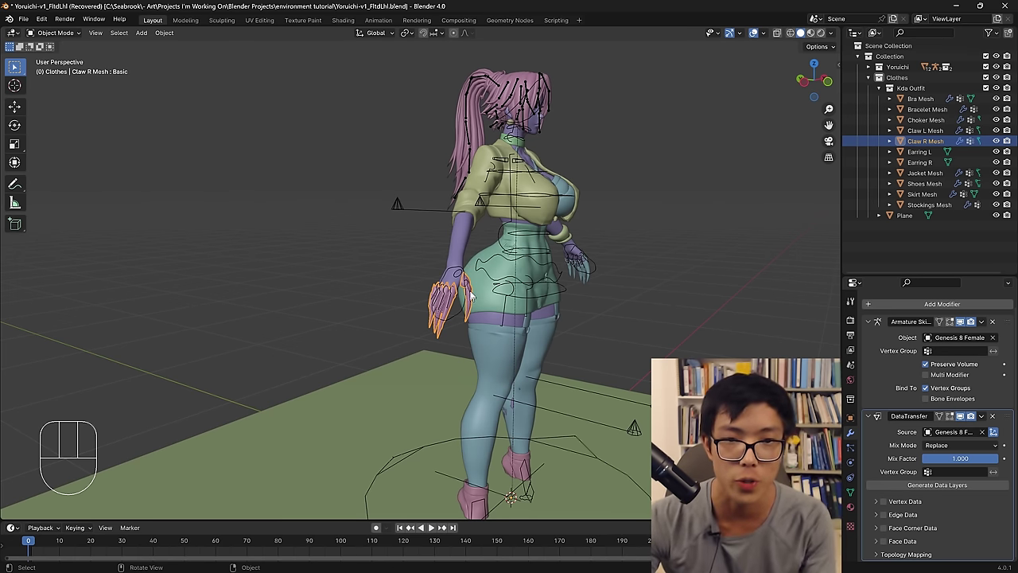
{"action": "left_click", "coordinate": [466, 272]}
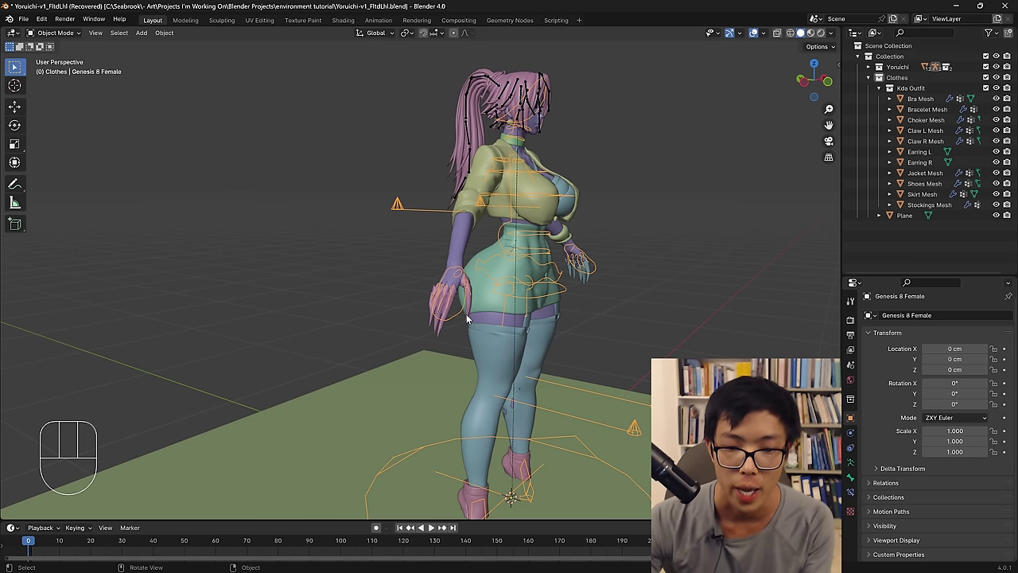
{"action": "left_click", "coordinate": [470, 319]}
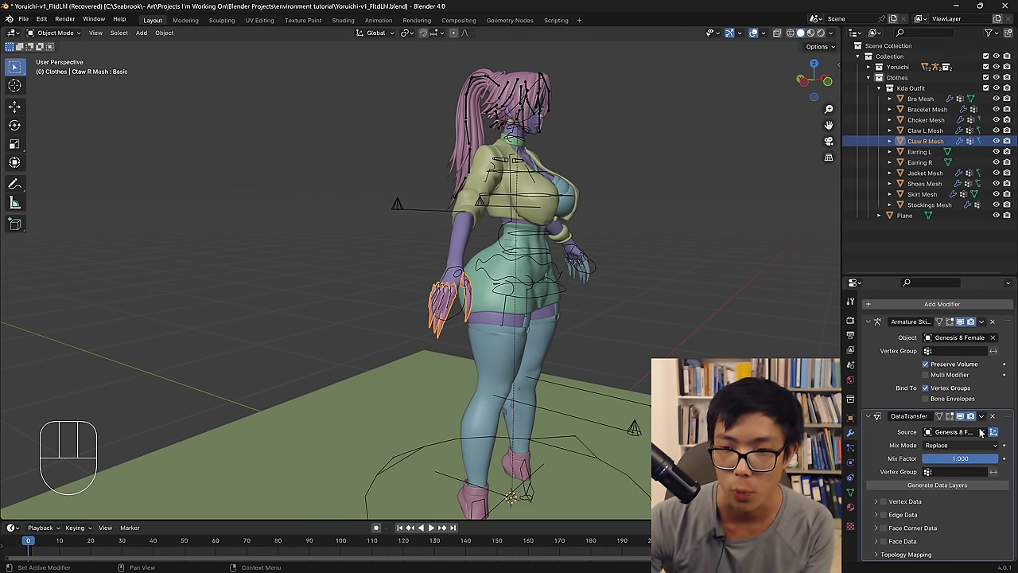
{"action": "left_click", "coordinate": [986, 434]}
{"action": "left_click", "coordinate": [987, 435]}
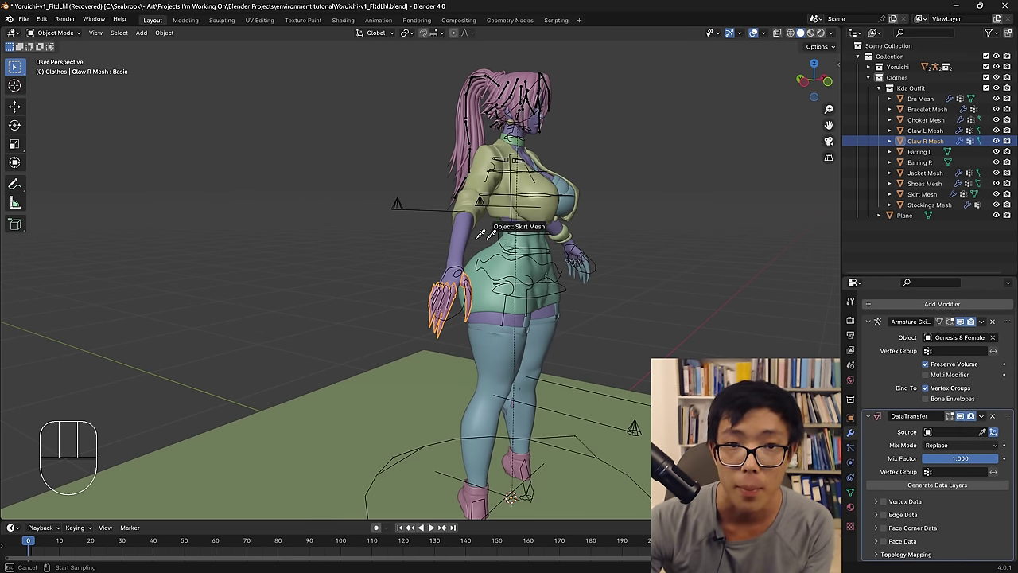
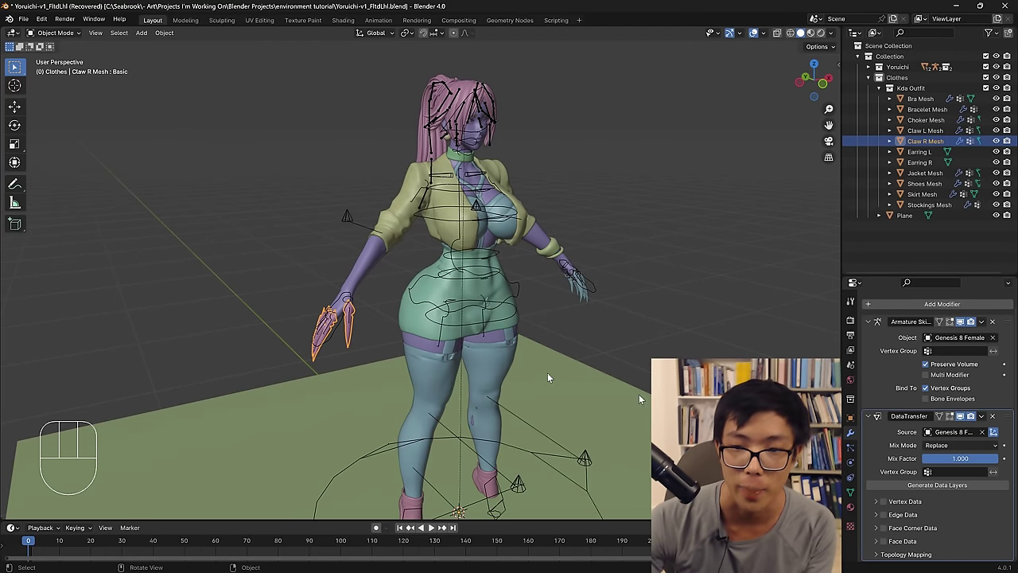
Transfer the body's vertex groups by nearest vertex, generate the layers, move it first and apply it.
{"action": "left_click", "coordinate": [884, 504]}
{"action": "left_click_drag", "start_coordinate": [880, 503], "coordinate": [897, 466]}
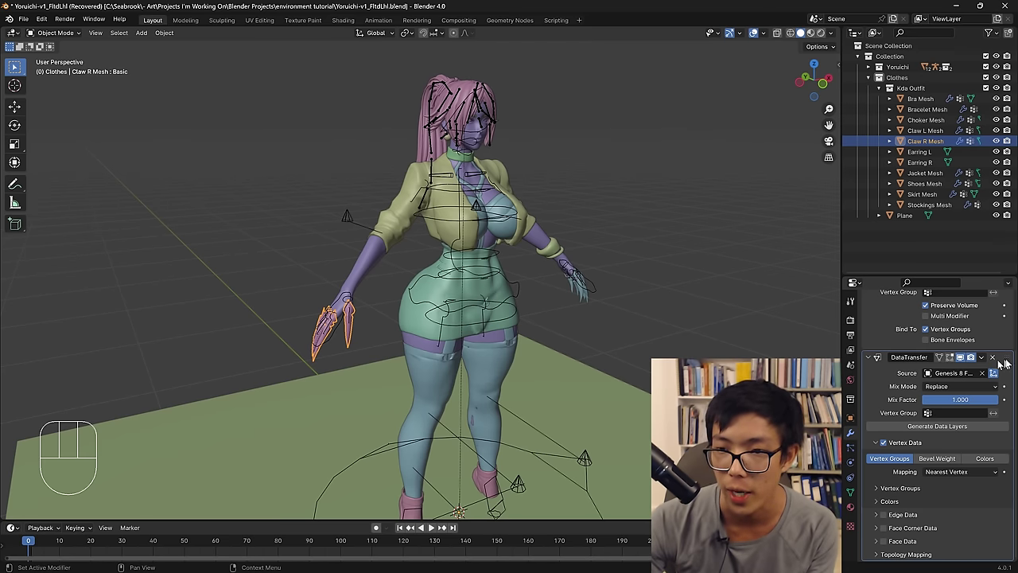
{"action": "left_click_drag", "start_coordinate": [1014, 363], "coordinate": [1009, 479]}
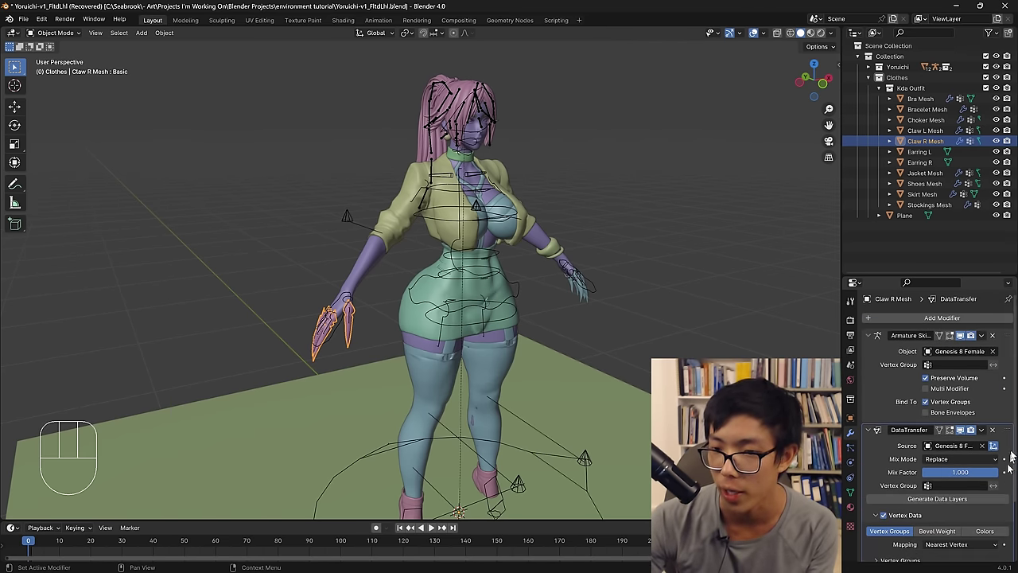
{"action": "left_click", "coordinate": [1015, 434]}
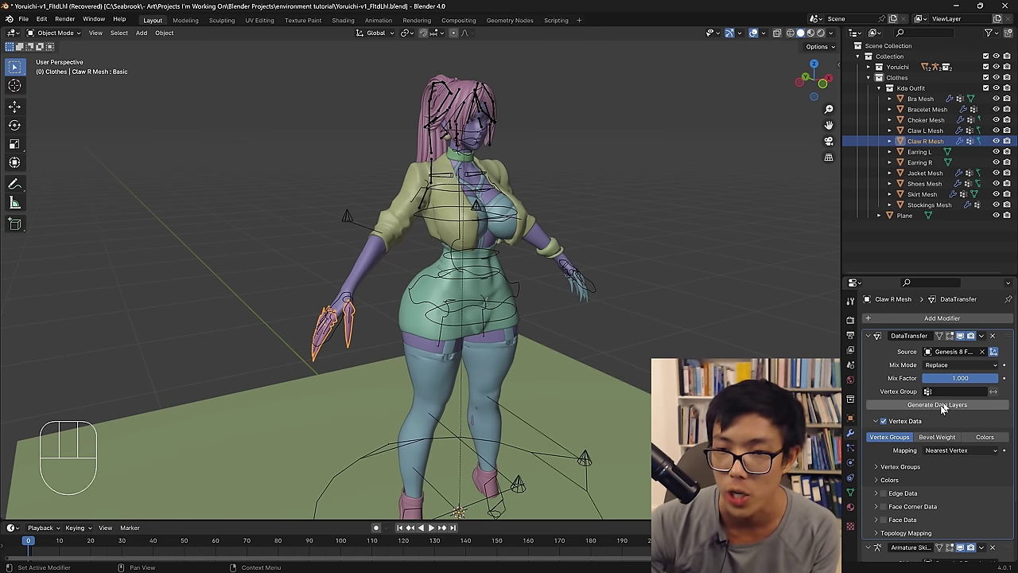
{"action": "left_click", "coordinate": [985, 337]}
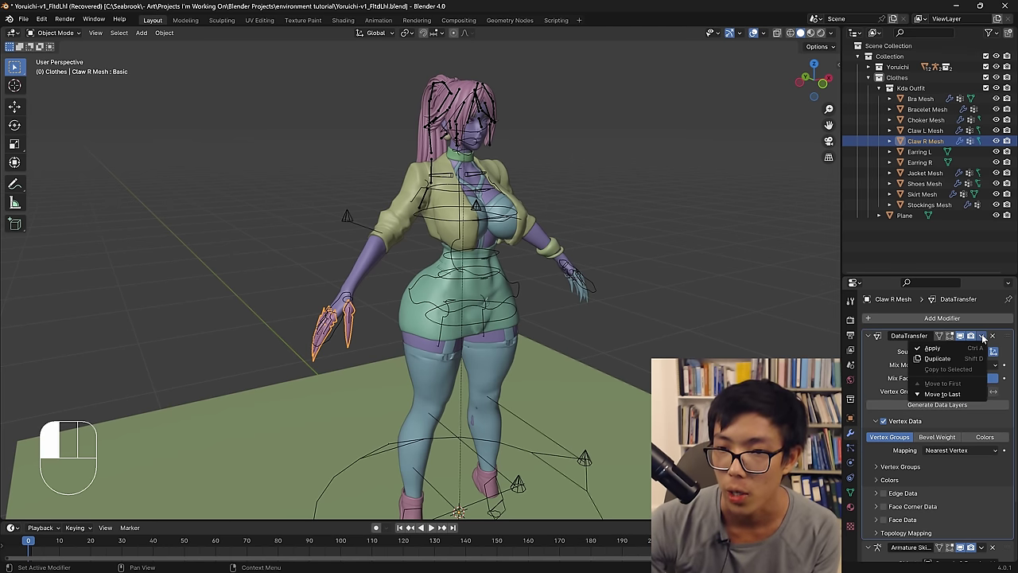
{"action": "left_click_drag", "start_coordinate": [984, 343], "coordinate": [515, 423]}
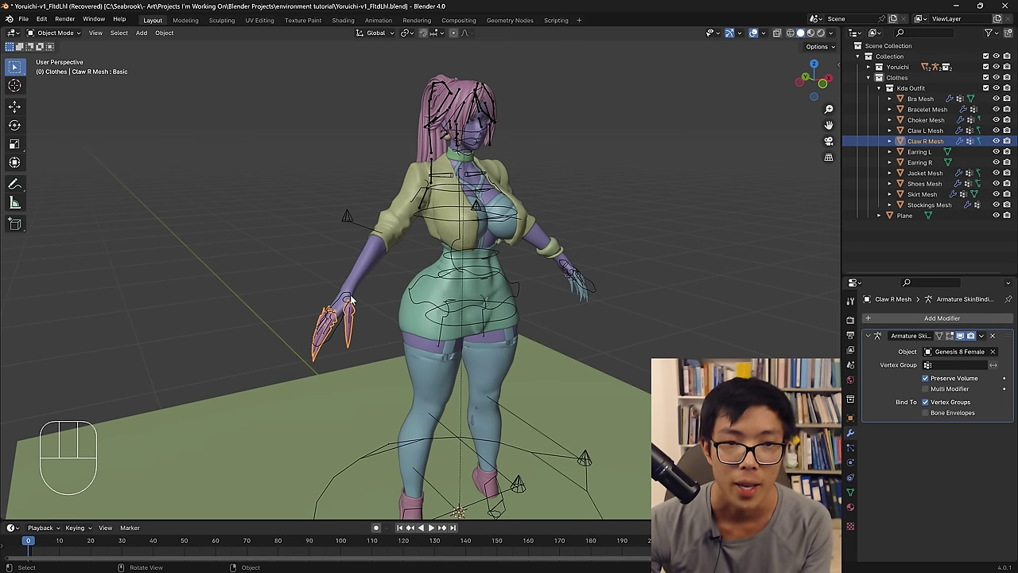
Reselect the rig in Pose Position and frame the whole kneeling figure front-on.
{"action": "left_click", "coordinate": [853, 465]}
{"action": "left_click", "coordinate": [928, 355]}
{"action": "middle_click", "coordinate": [501, 358]}
{"action": "left_click_drag", "start_coordinate": [472, 335], "coordinate": [548, 306]}
{"action": "middle_click", "coordinate": [629, 267]}
{"action": "left_click_drag", "start_coordinate": [542, 337], "coordinate": [515, 338]}
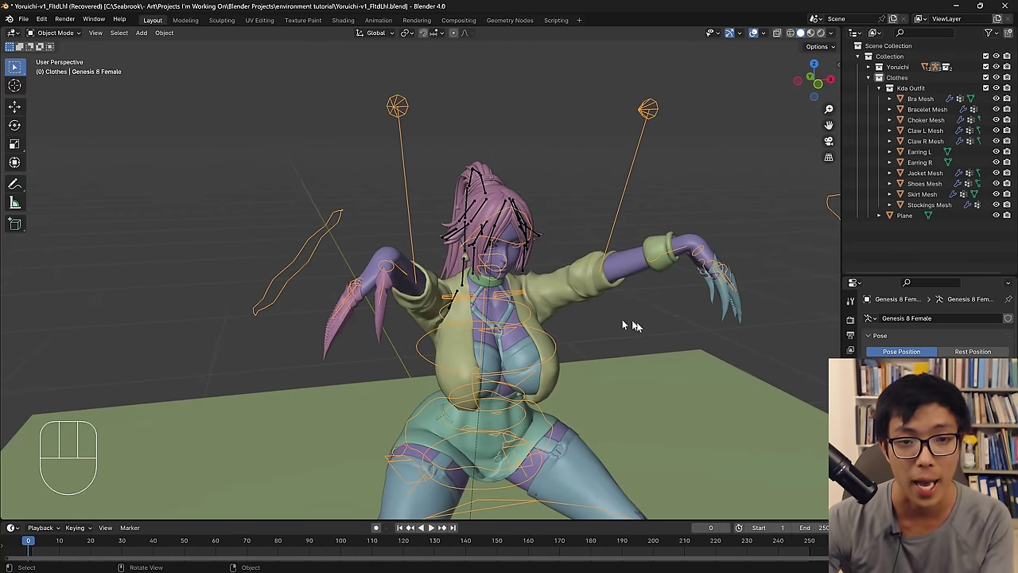
{"action": "left_click_drag", "start_coordinate": [562, 372], "coordinate": [558, 306]}
{"action": "left_click_drag", "start_coordinate": [537, 307], "coordinate": [523, 300]}
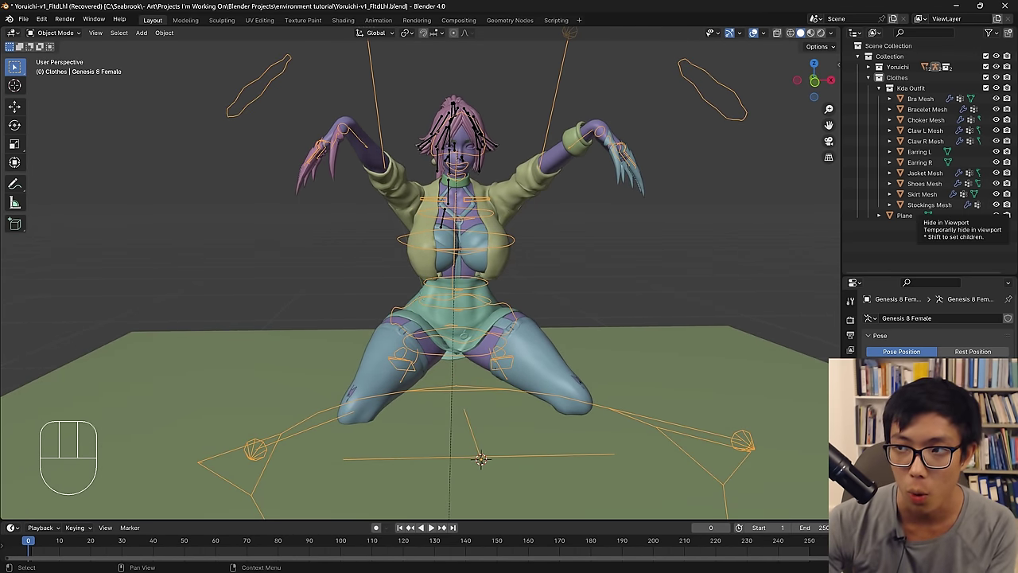
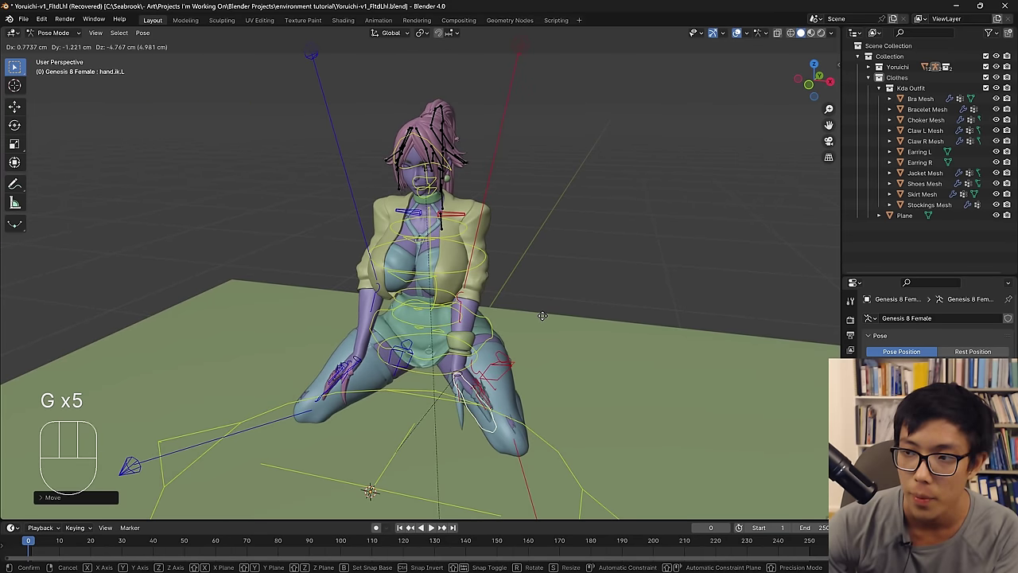
Drop the left hand onto the thigh, then grab the right hand IK control to move it.
{"action": "left_click_drag", "start_coordinate": [547, 320], "coordinate": [354, 369]}
{"action": "left_click", "coordinate": [352, 373]}
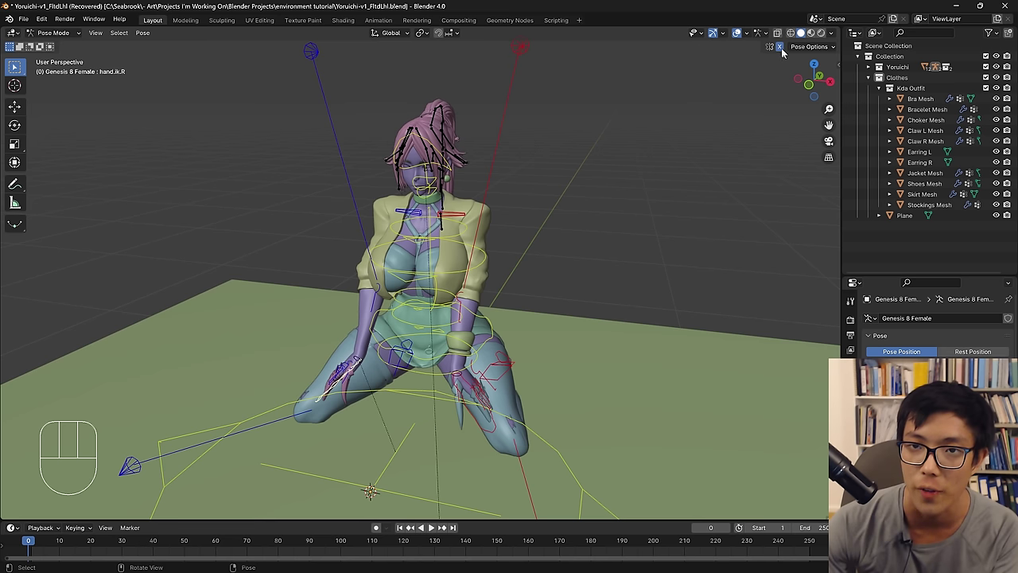
{"action": "left_click", "coordinate": [783, 51]}
{"action": "left_click", "coordinate": [783, 51]}
{"action": "left_click", "coordinate": [783, 50]}
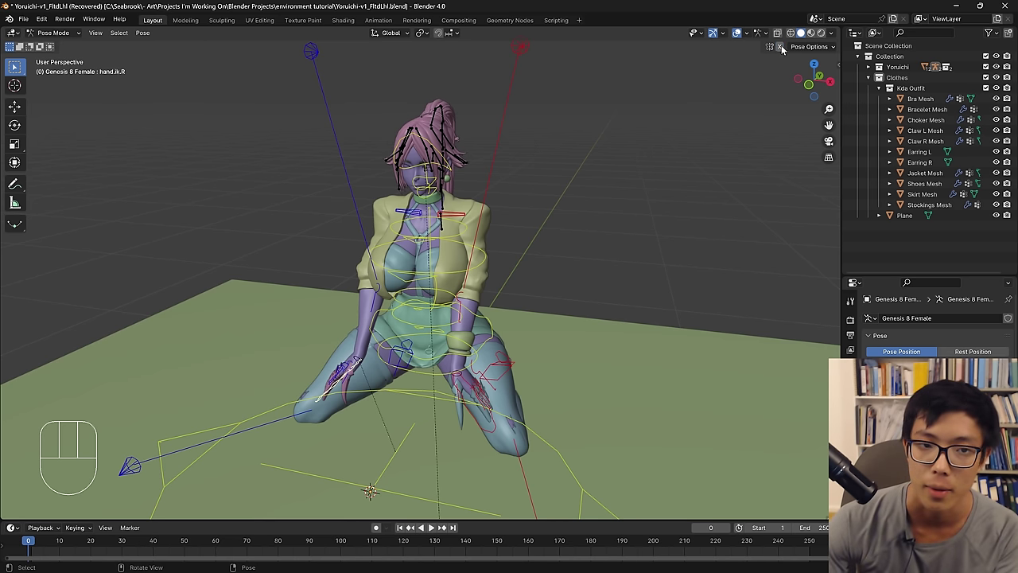
{"action": "key", "text": "g"}
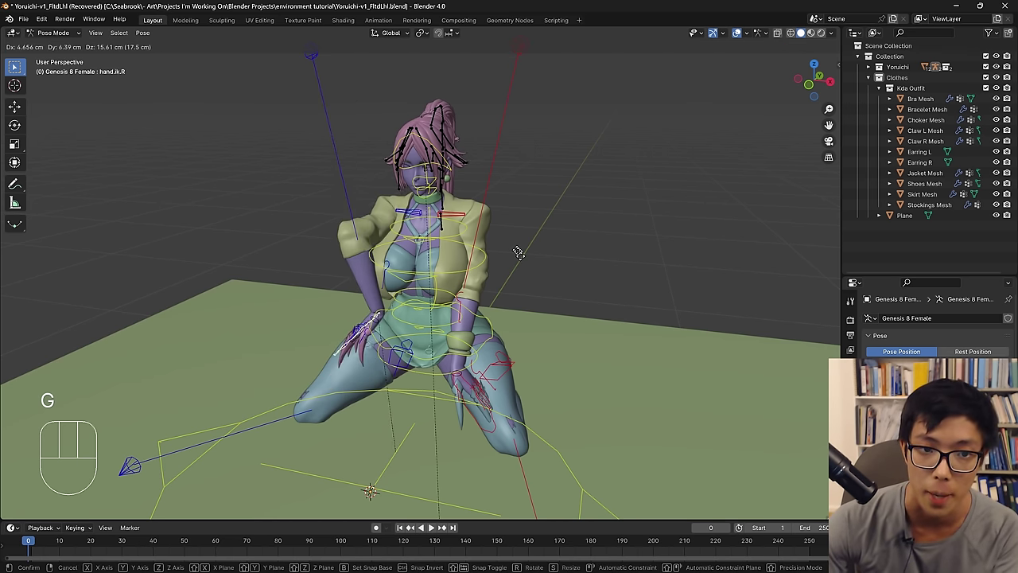
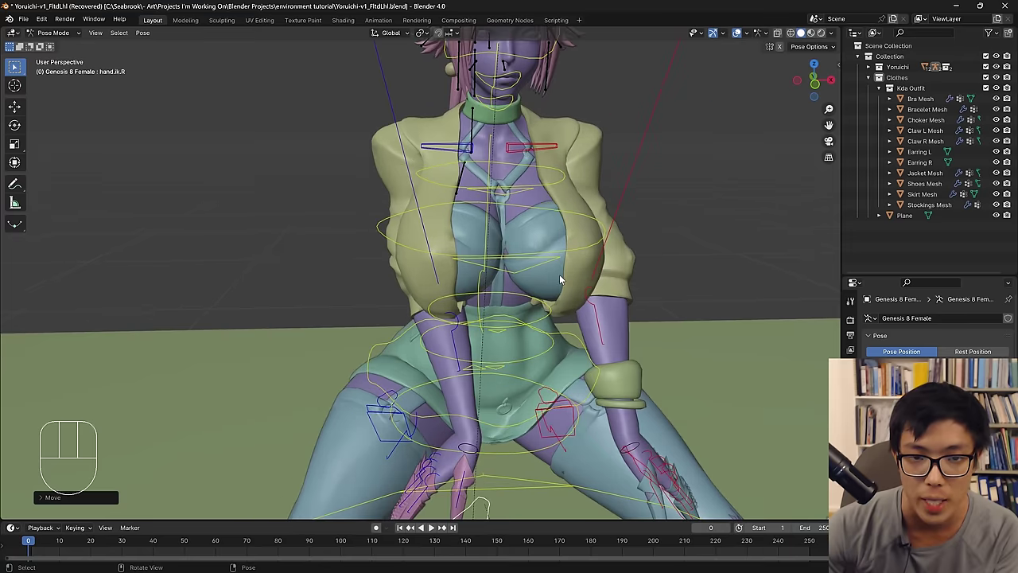
Shift the hip control into a new position for the kneeling pose.
{"action": "middle_click", "coordinate": [569, 283]}
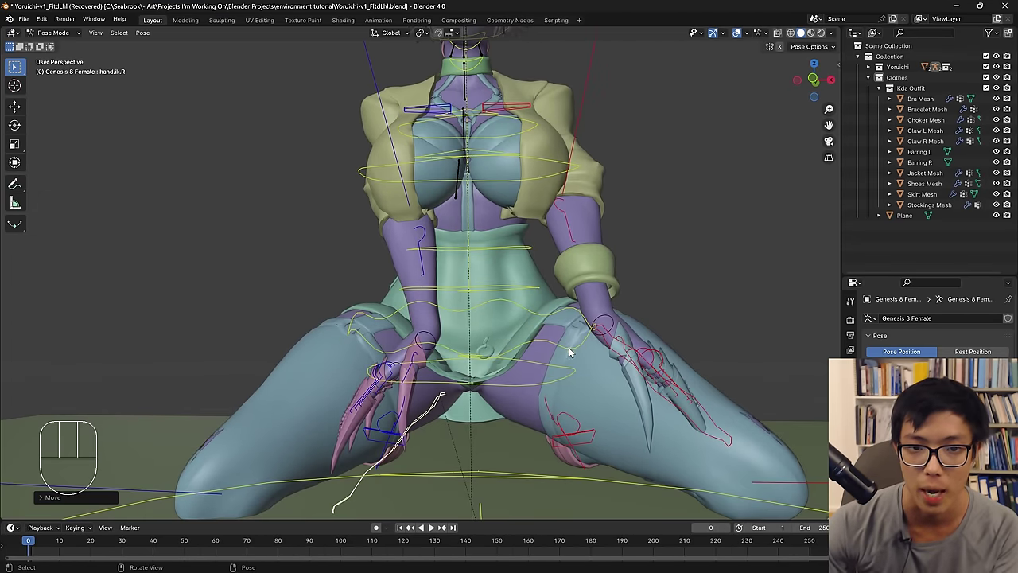
{"action": "left_click_drag", "start_coordinate": [572, 358], "coordinate": [615, 363]}
{"action": "key", "text": "g"}
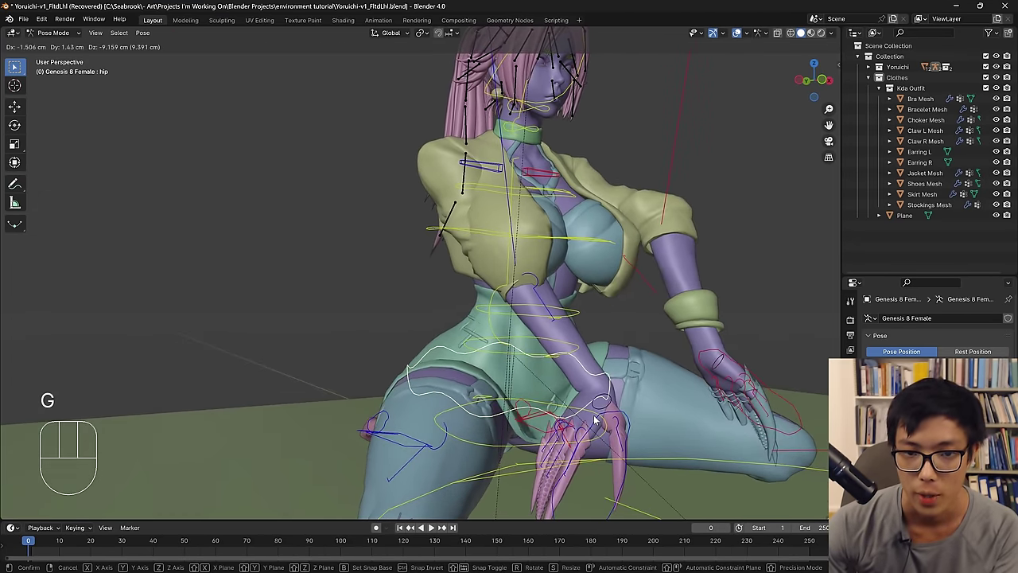
{"action": "left_click_drag", "start_coordinate": [591, 419], "coordinate": [588, 440]}
{"action": "key", "text": "g"}
{"action": "left_click_drag", "start_coordinate": [566, 382], "coordinate": [550, 406]}
{"action": "middle_click", "coordinate": [551, 405]}
{"action": "middle_click", "coordinate": [601, 402]}
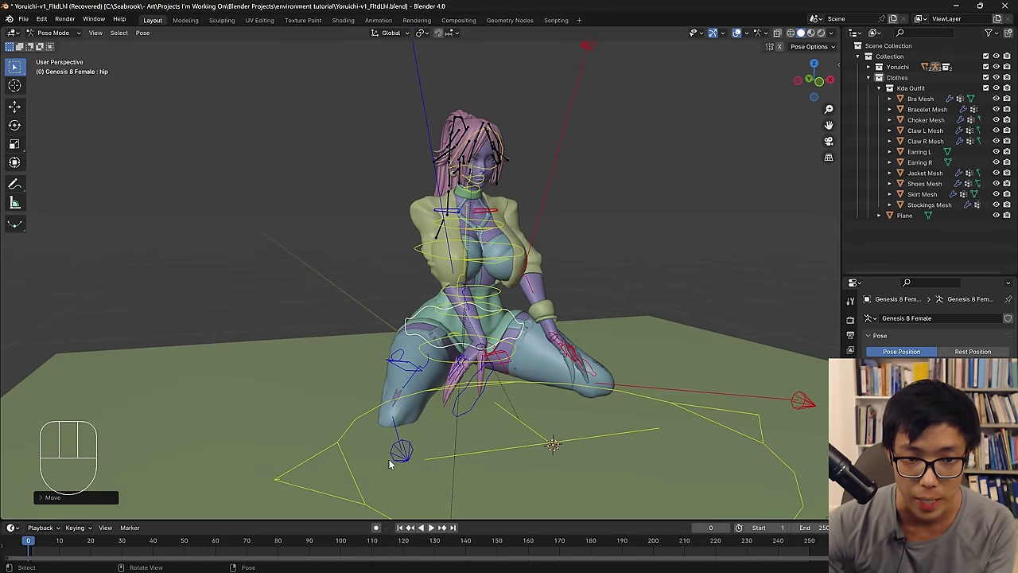
Move the right knee pole control and rotate the right hand about the Z and X axes.
{"action": "left_click", "coordinate": [405, 463]}
{"action": "key", "text": "g"}
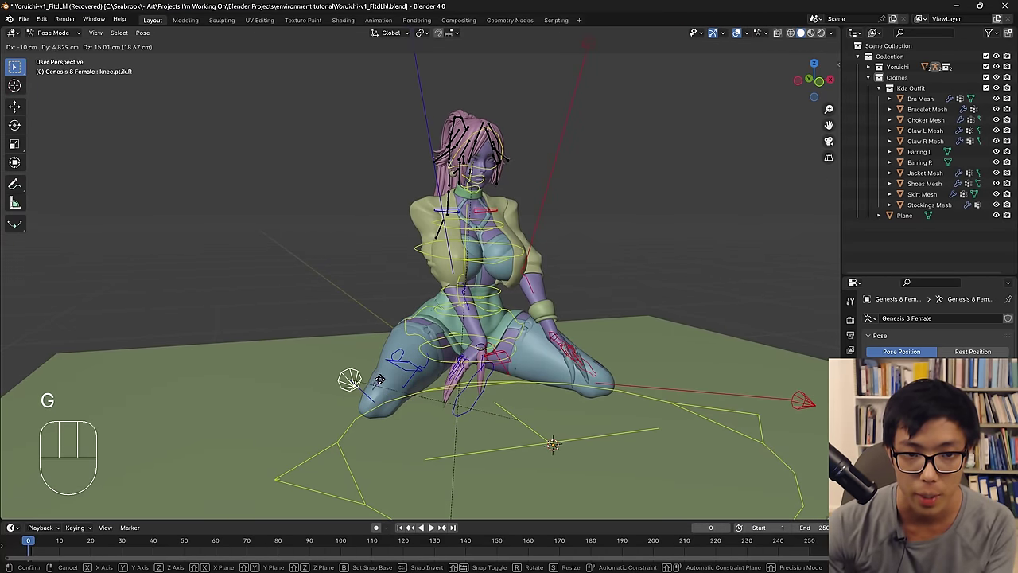
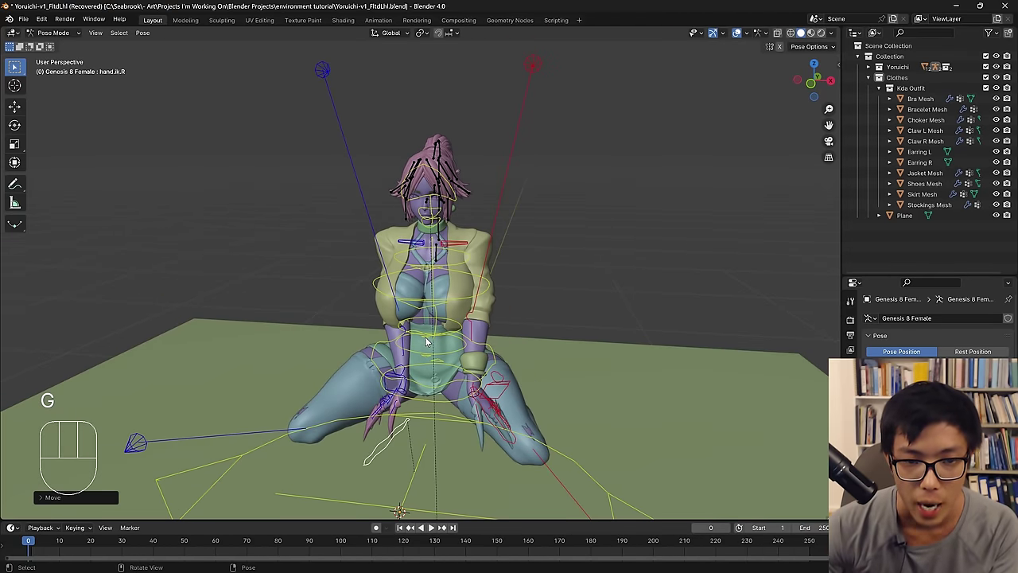
{"action": "key", "text": "r"}
{"action": "key", "text": "z"}
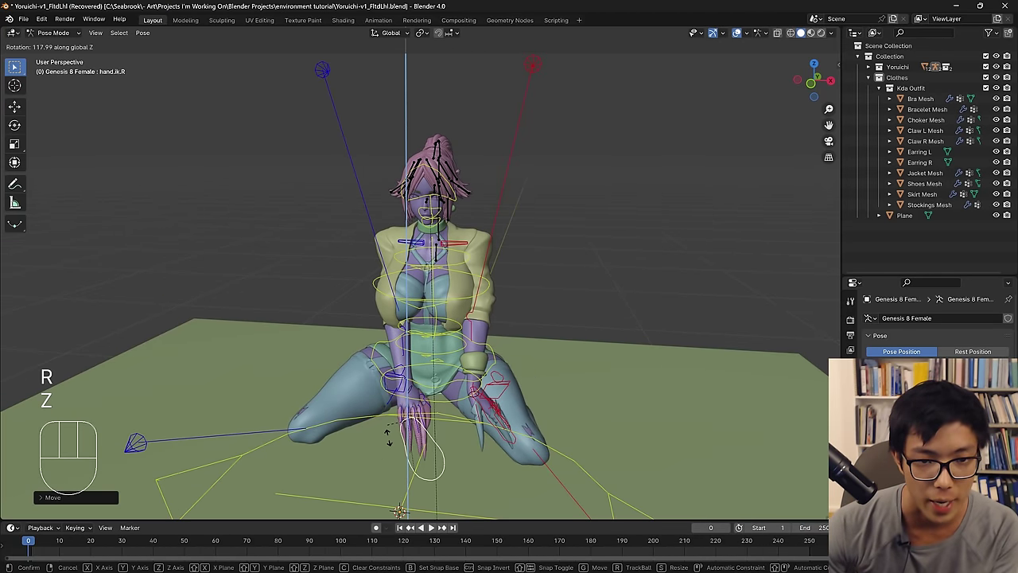
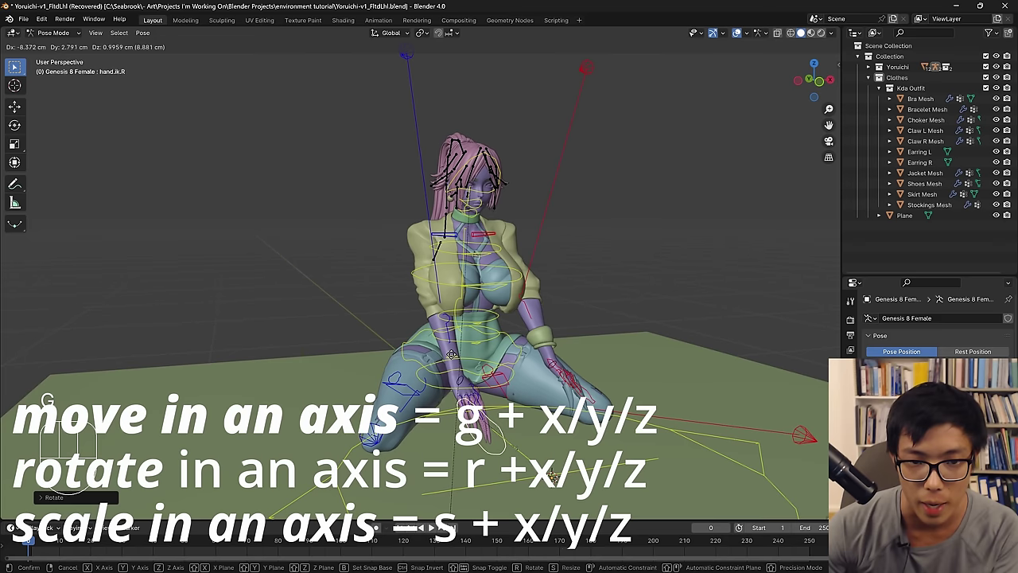
{"action": "left_click_drag", "start_coordinate": [468, 347], "coordinate": [419, 339]}
{"action": "key", "text": "r"}
{"action": "key", "text": "x"}
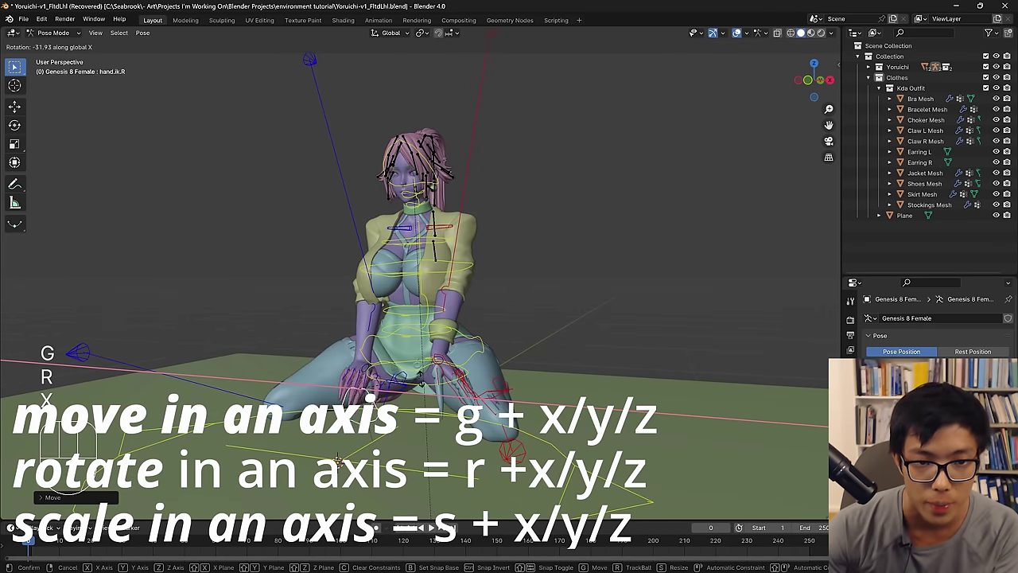
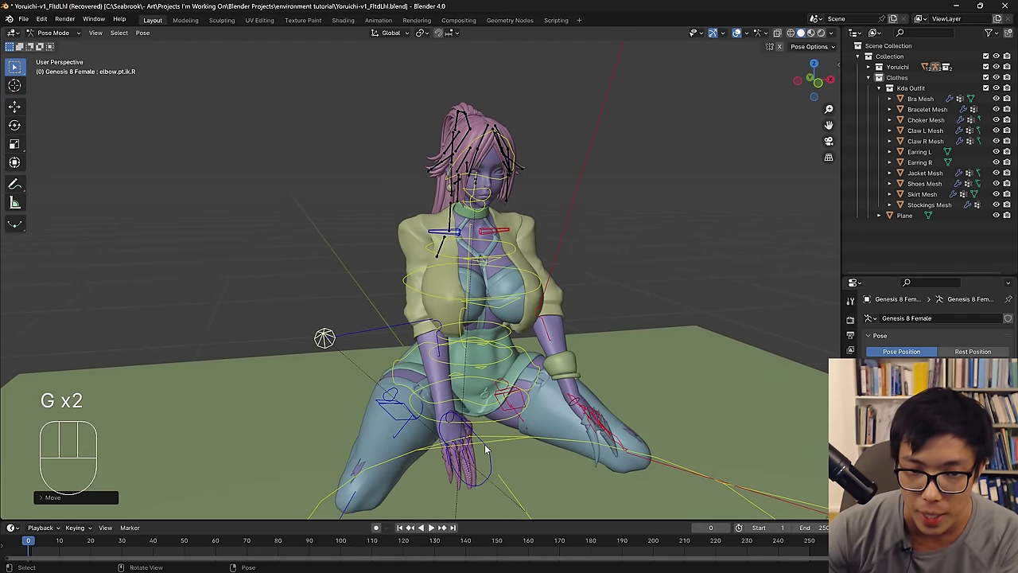
Move the right hand IK control down between her knees.
{"action": "left_click", "coordinate": [488, 459]}
{"action": "left_click_drag", "start_coordinate": [497, 458], "coordinate": [521, 460]}
{"action": "key", "text": "g"}
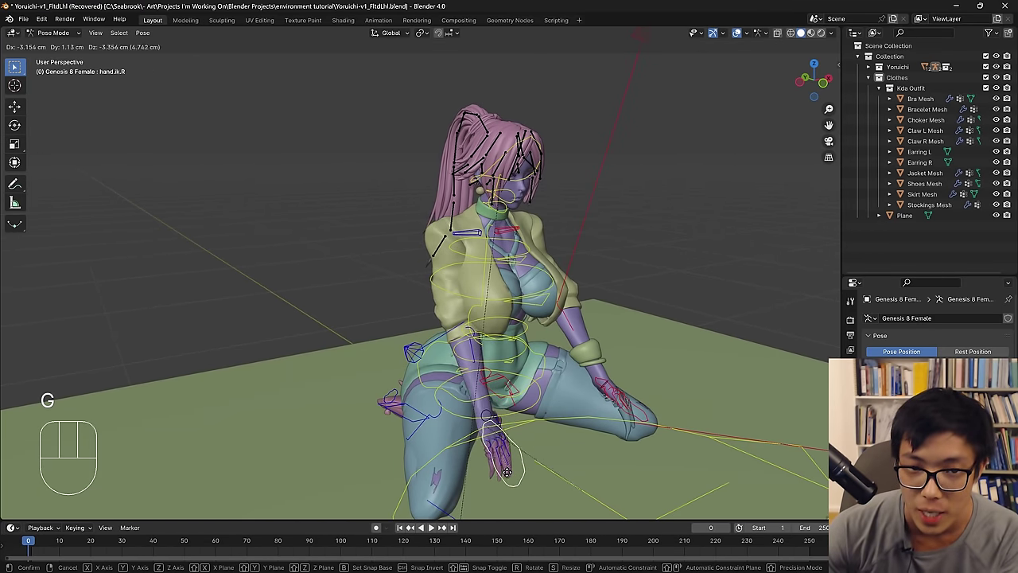
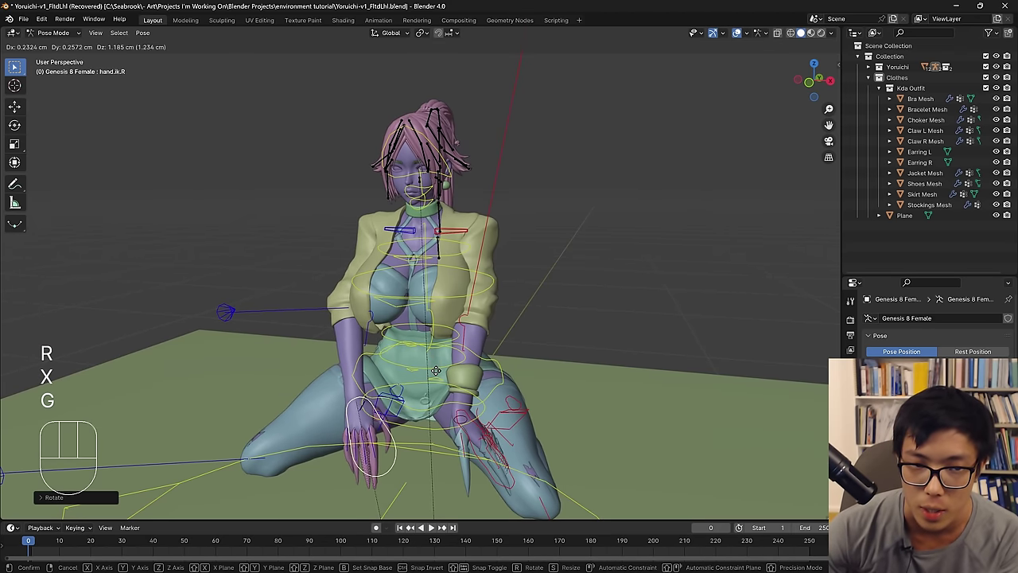
{"action": "middle_click", "coordinate": [442, 376]}
{"action": "key", "text": "g"}
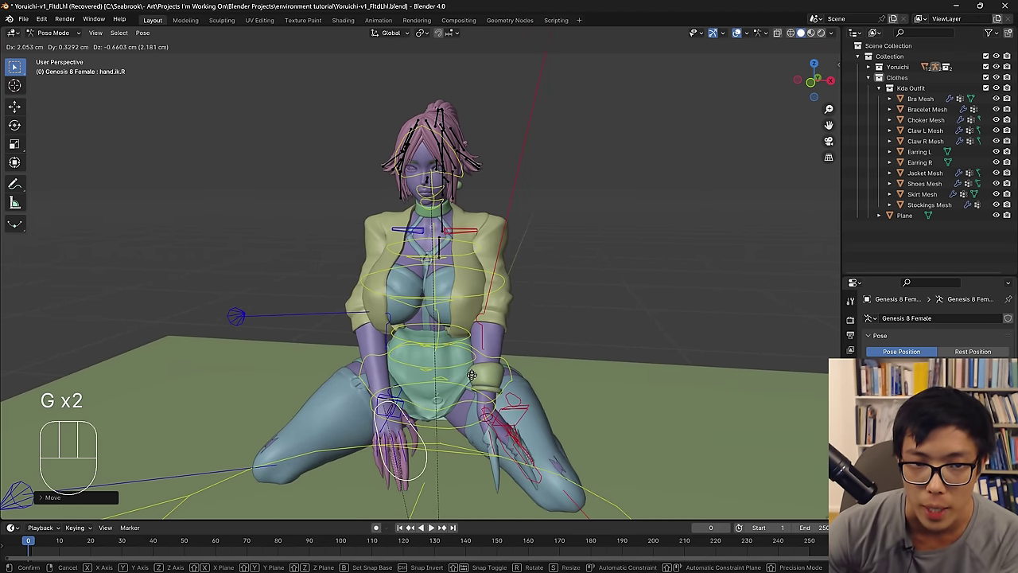
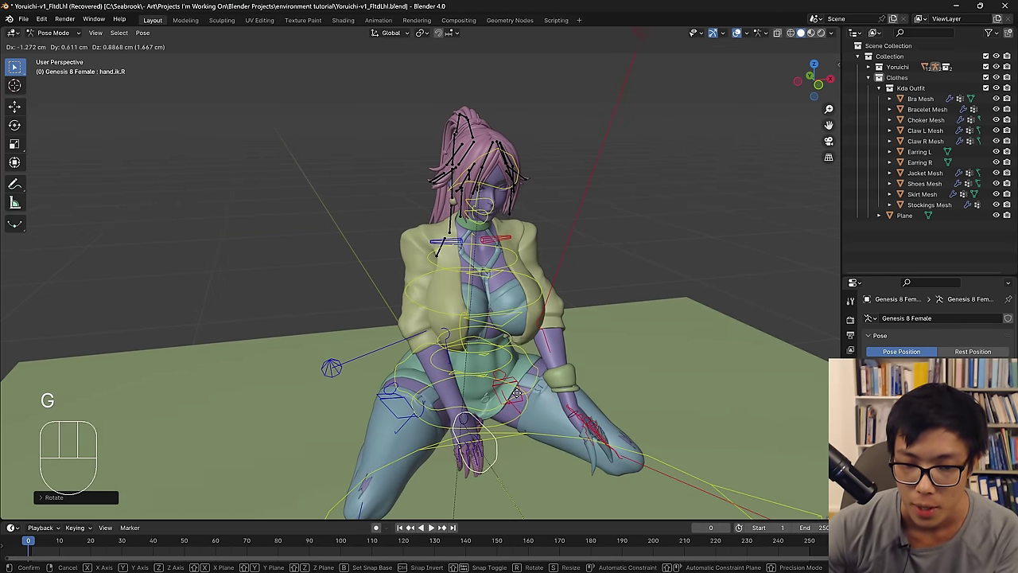
Rotate the right hand into place, undoing a Y-axis attempt, and check it from the side.
{"action": "key", "text": "r"}
{"action": "key", "text": "y"}
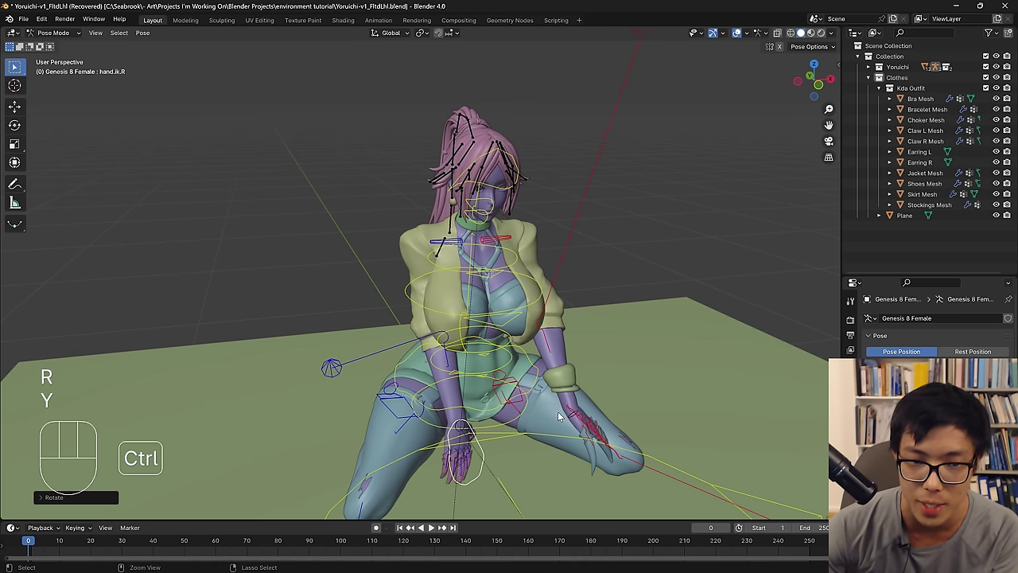
{"action": "key", "text": "ctrl+z"}
{"action": "key", "text": "r"}
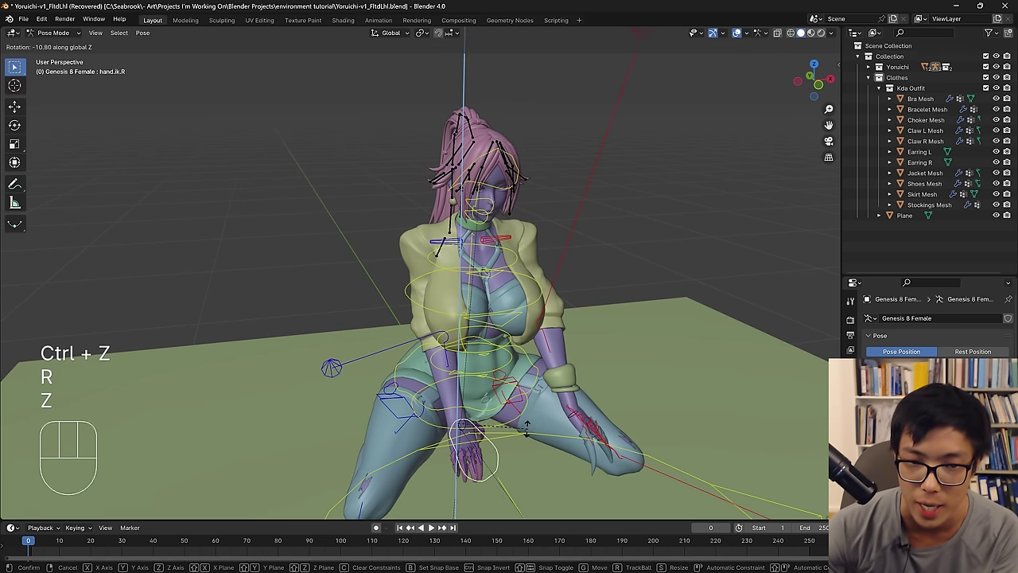
{"action": "middle_click", "coordinate": [504, 416]}
{"action": "middle_click", "coordinate": [491, 309]}
{"action": "middle_click", "coordinate": [425, 290]}
{"action": "left_click_drag", "start_coordinate": [426, 282], "coordinate": [408, 281]}
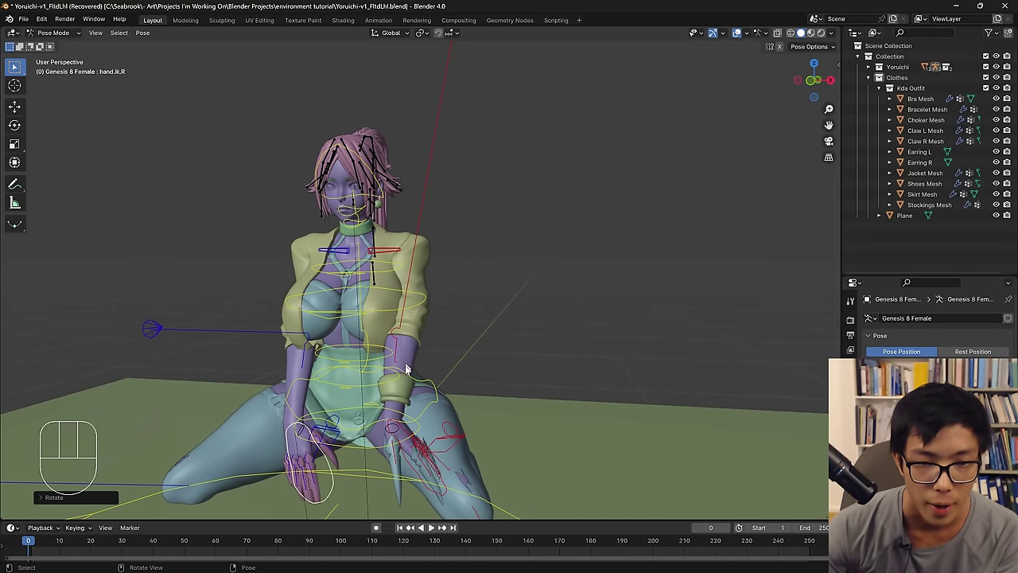
Rotate hand.ik.L about the Z axis and move it onto her left thigh.
{"action": "left_click_drag", "start_coordinate": [417, 459], "coordinate": [419, 457]}
{"action": "key", "text": "r"}
{"action": "key", "text": "z"}
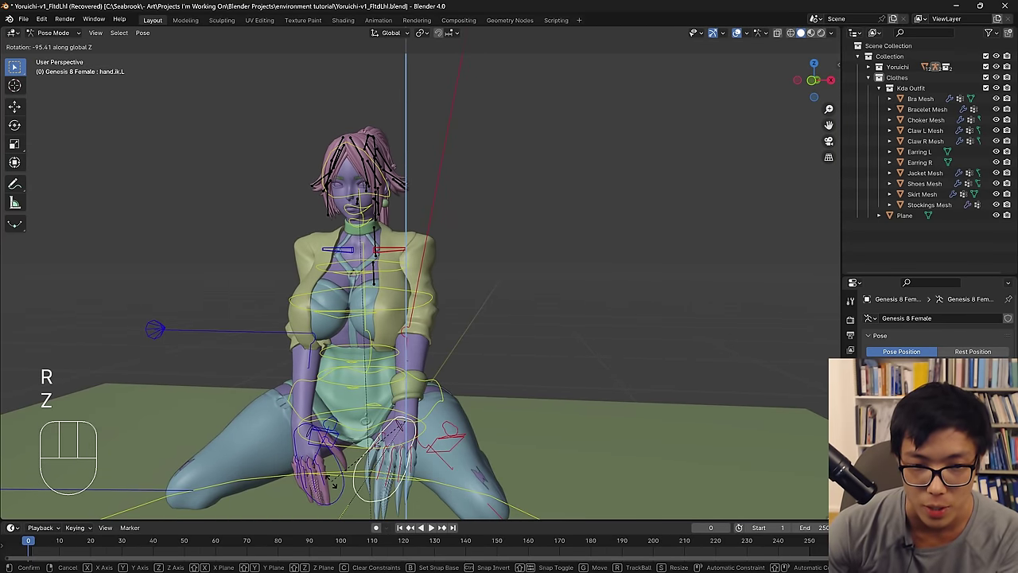
{"action": "middle_click", "coordinate": [452, 455]}
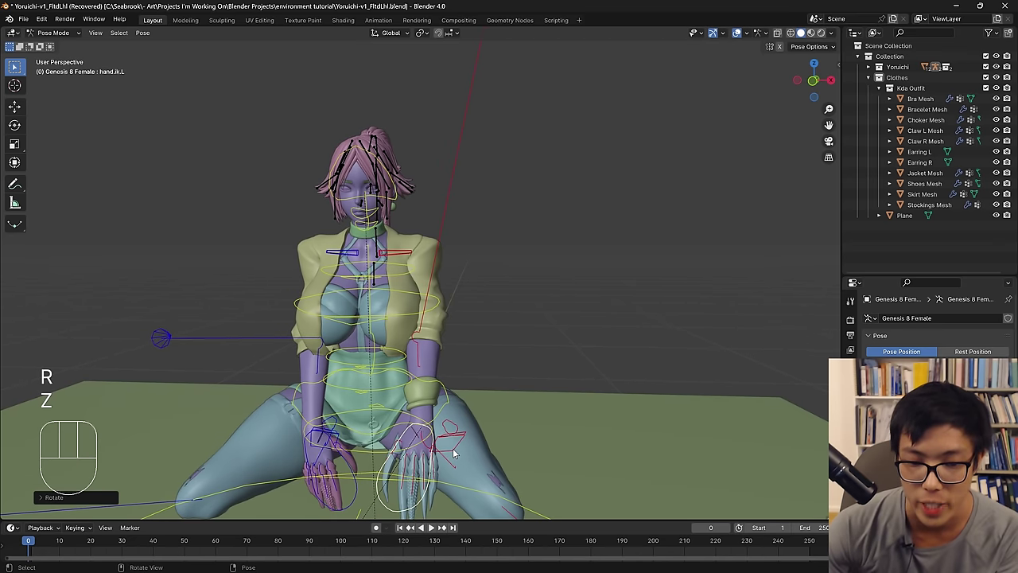
{"action": "key", "text": "g"}
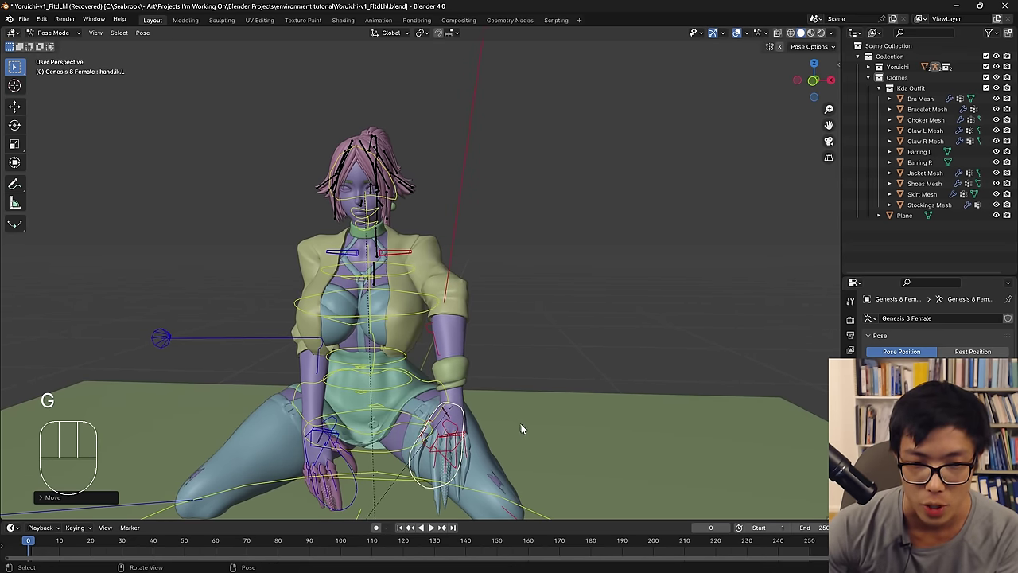
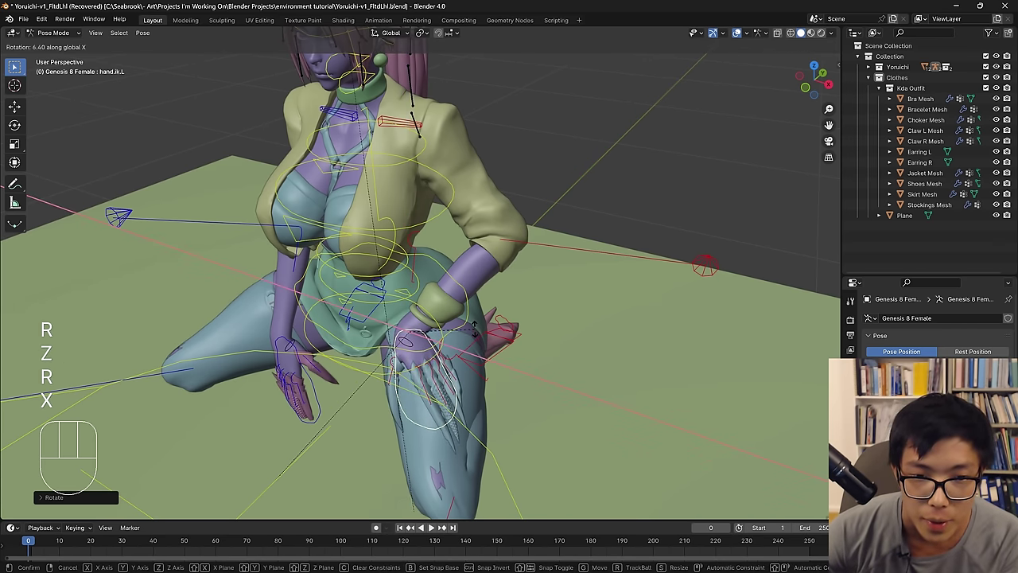
Confirm the left hand's rotation and move hand.ik.L in against her hip.
{"action": "left_click", "coordinate": [480, 336]}
{"action": "middle_click", "coordinate": [480, 336]}
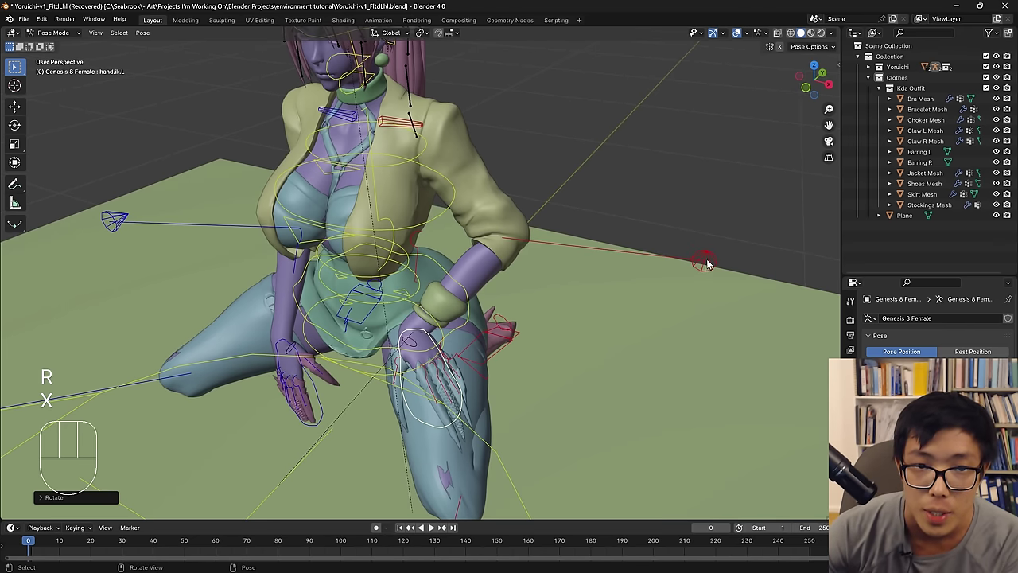
{"action": "left_click_drag", "start_coordinate": [564, 253], "coordinate": [571, 255]}
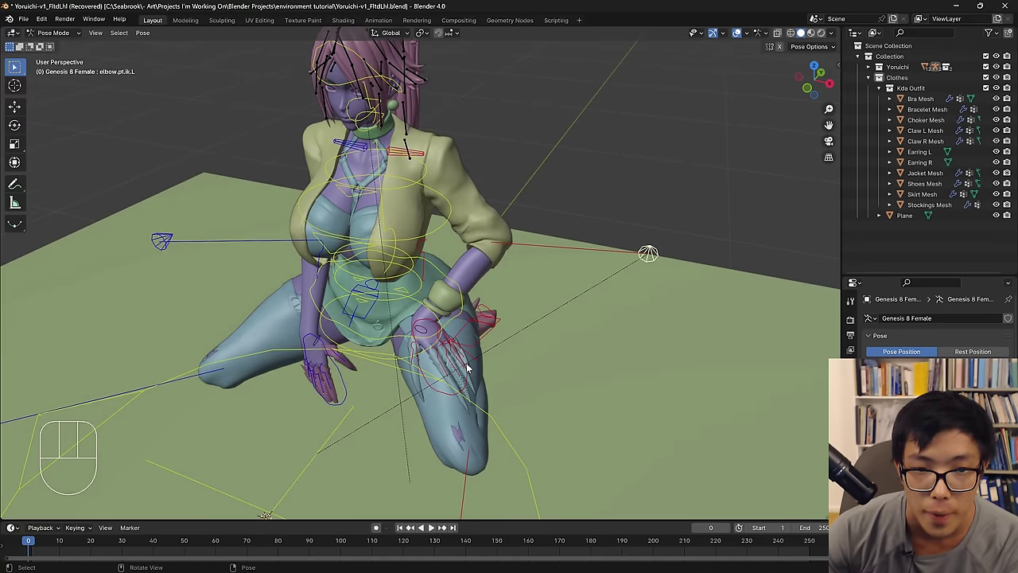
{"action": "key", "text": "g"}
{"action": "middle_click", "coordinate": [470, 358]}
{"action": "left_click_drag", "start_coordinate": [489, 337], "coordinate": [491, 314]}
{"action": "middle_click", "coordinate": [543, 325]}
Rotate the left hand about the Z and X axes so it lies flatter.
{"action": "key", "text": "r"}
{"action": "key", "text": "z"}
{"action": "key", "text": "r"}
{"action": "key", "text": "x"}
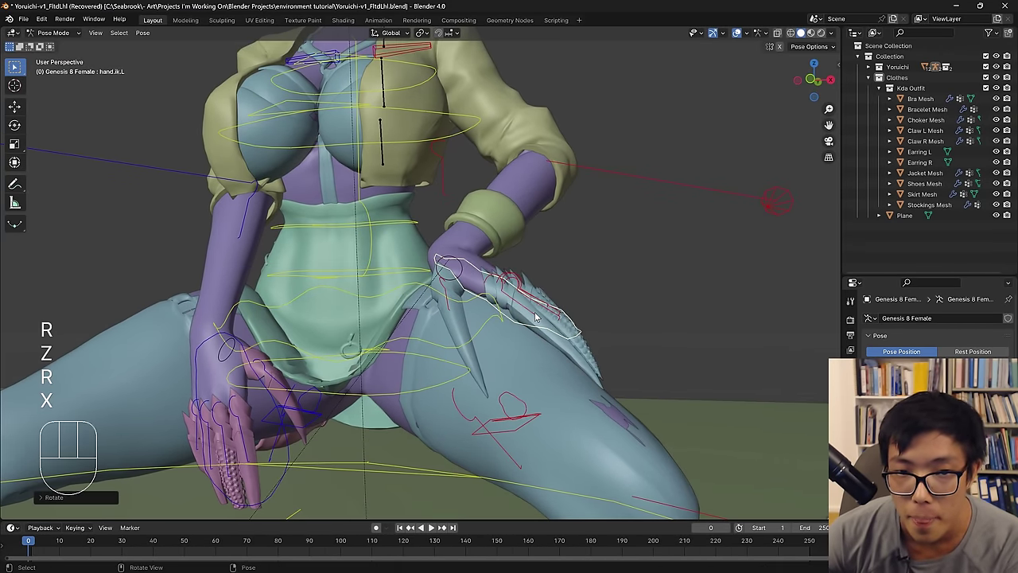
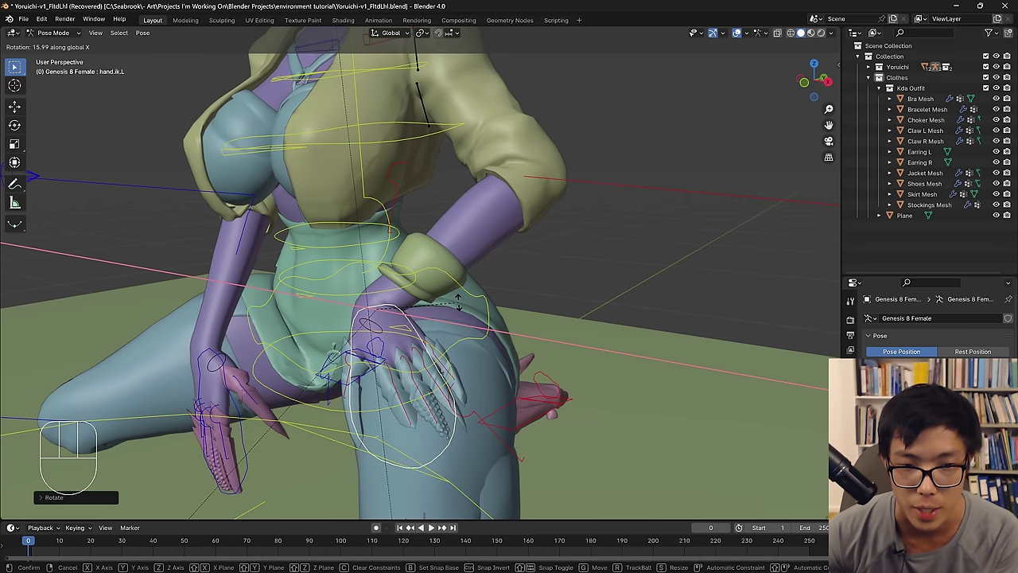
{"action": "middle_click", "coordinate": [465, 329]}
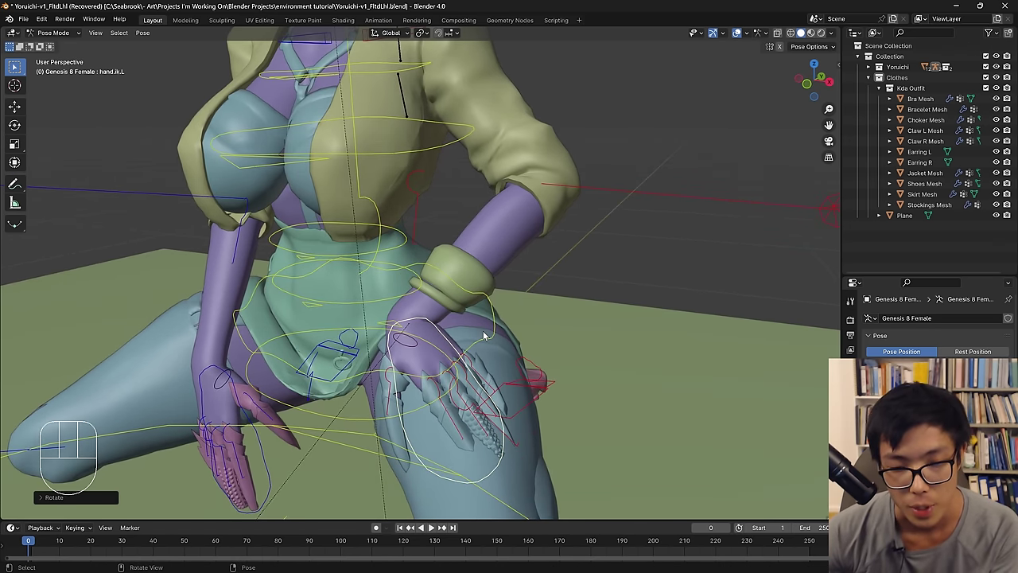
{"action": "key", "text": "r"}
{"action": "key", "text": "x"}
{"action": "key", "text": "r"}
{"action": "key", "text": "z"}
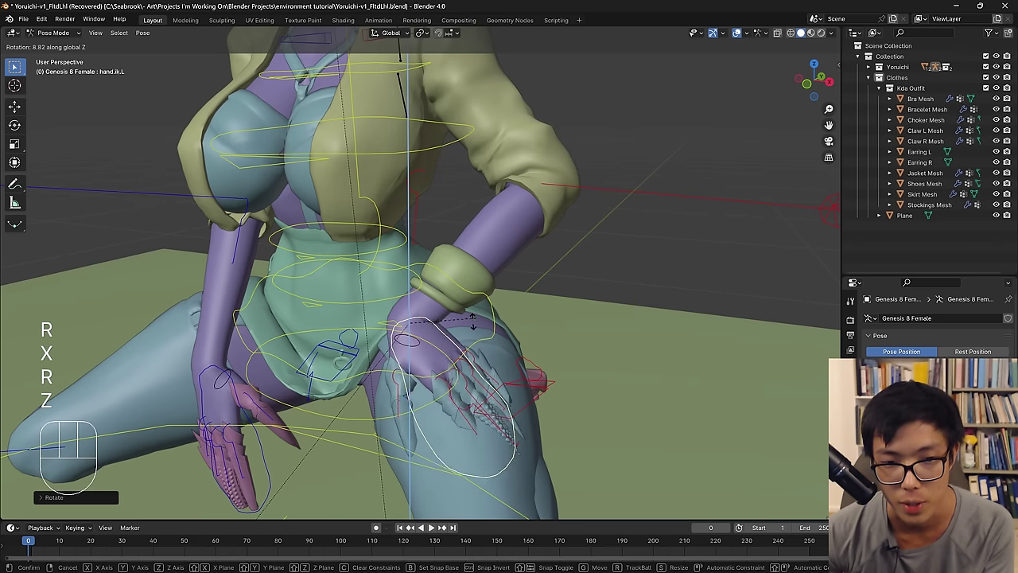
{"action": "left_click", "coordinate": [473, 333]}
Undo the last rotation and tilt the left hand about the Y axis instead.
{"action": "key", "text": "ctrl+z"}
{"action": "key", "text": "r"}
{"action": "key", "text": "y"}
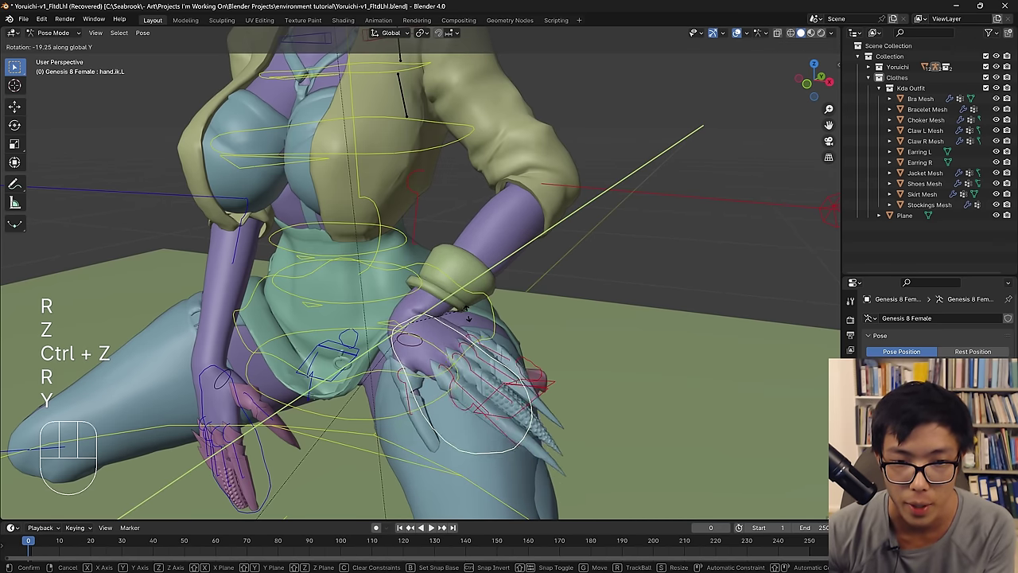
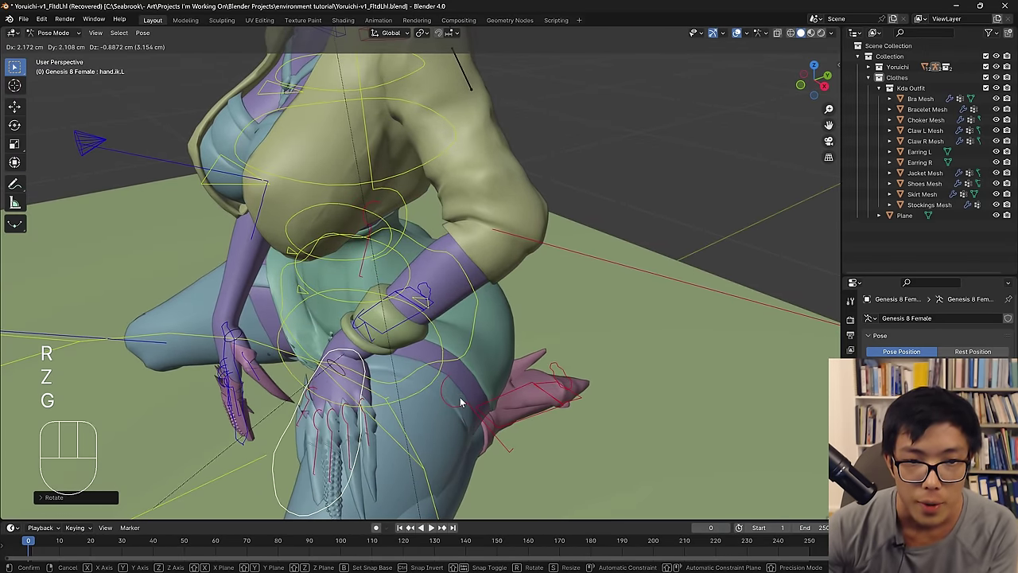
Nudge the hip control slightly sideways while viewing the kneeling pose.
{"action": "left_click_drag", "start_coordinate": [462, 399], "coordinate": [484, 394]}
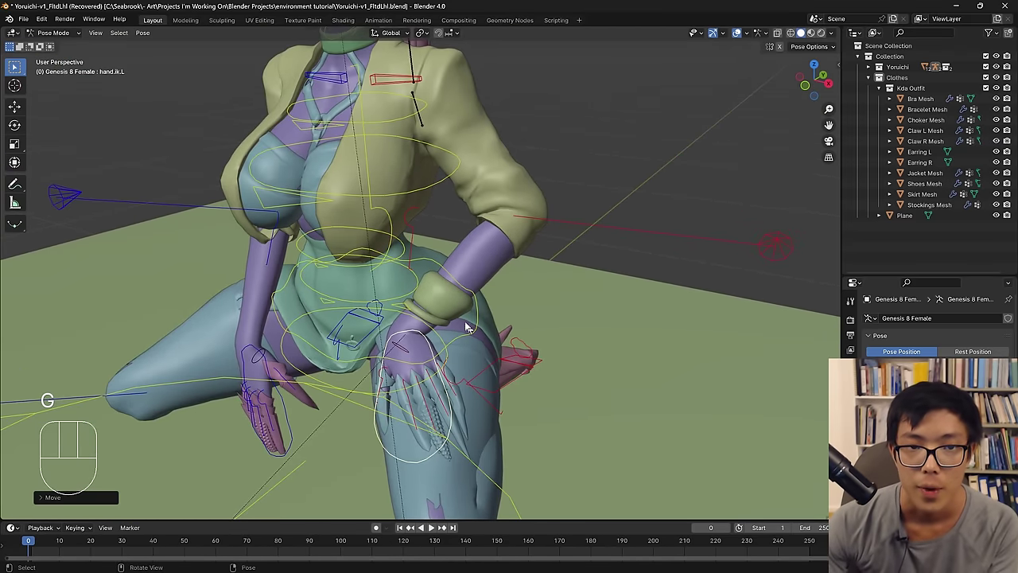
{"action": "left_click", "coordinate": [477, 330]}
{"action": "key", "text": "g"}
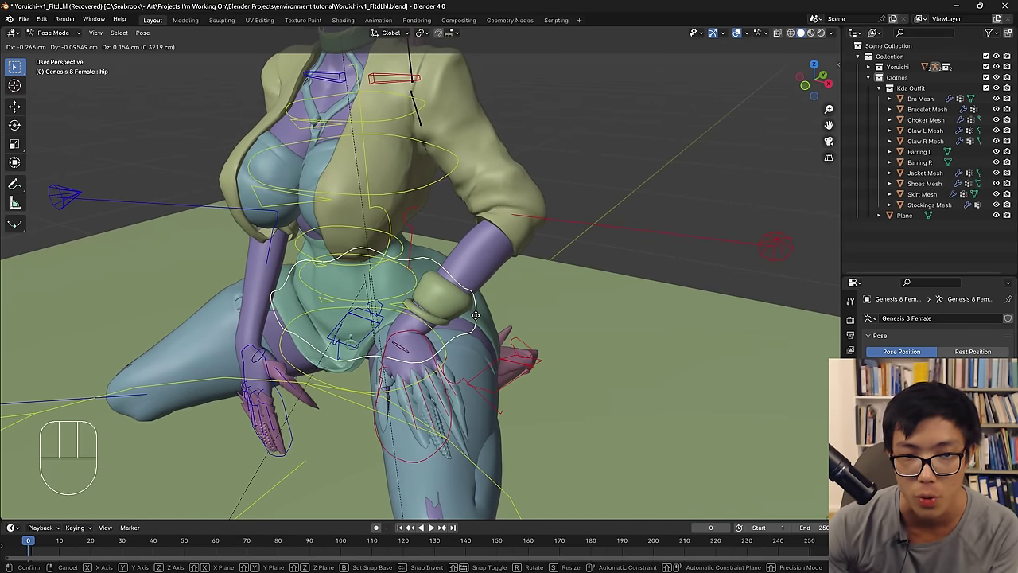
{"action": "left_click_drag", "start_coordinate": [486, 378], "coordinate": [515, 379]}
{"action": "middle_click", "coordinate": [529, 348]}
{"action": "left_click_drag", "start_coordinate": [517, 289], "coordinate": [504, 298]}
{"action": "left_click_drag", "start_coordinate": [777, 242], "coordinate": [747, 225]}
Undo the stray moves and re-aim the left elbow pole target.
{"action": "key", "text": "g"}
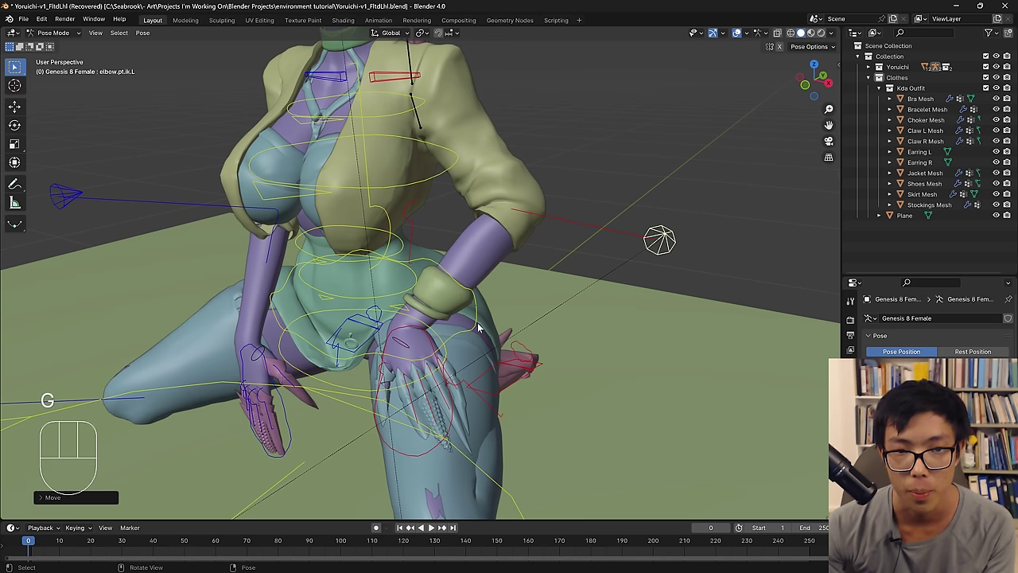
{"action": "key", "text": "ctrl+z"}
{"action": "key", "text": "ctrl+z"}
{"action": "key", "text": "ctrl+z"}
{"action": "key", "text": "ctrl+z"}
{"action": "key", "text": "ctrl+z"}
{"action": "key", "text": "ctrl+z"}
{"action": "middle_click", "coordinate": [478, 339]}
{"action": "key", "text": "g"}
Move hand.ik.L down so her clawed left hand rests flat on her thigh.
{"action": "left_click_drag", "start_coordinate": [500, 356], "coordinate": [526, 375]}
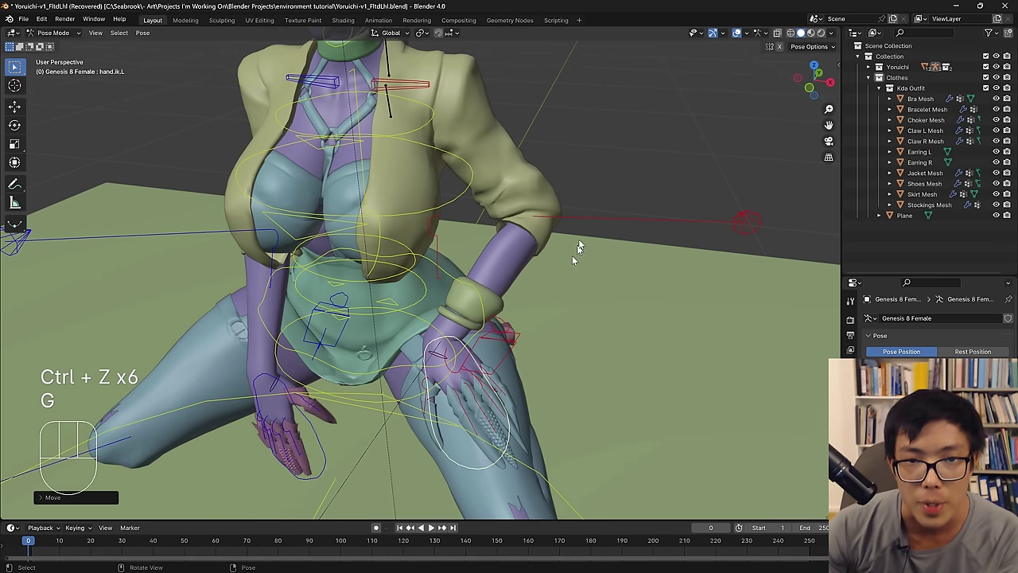
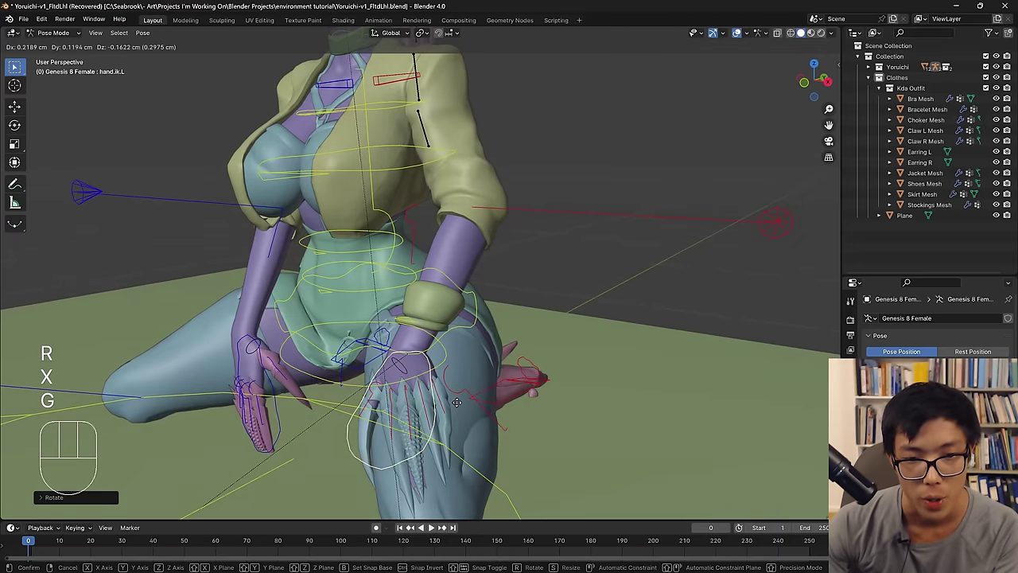
{"action": "left_click_drag", "start_coordinate": [459, 410], "coordinate": [451, 415]}
{"action": "key", "text": "g"}
{"action": "left_click_drag", "start_coordinate": [447, 408], "coordinate": [495, 431]}
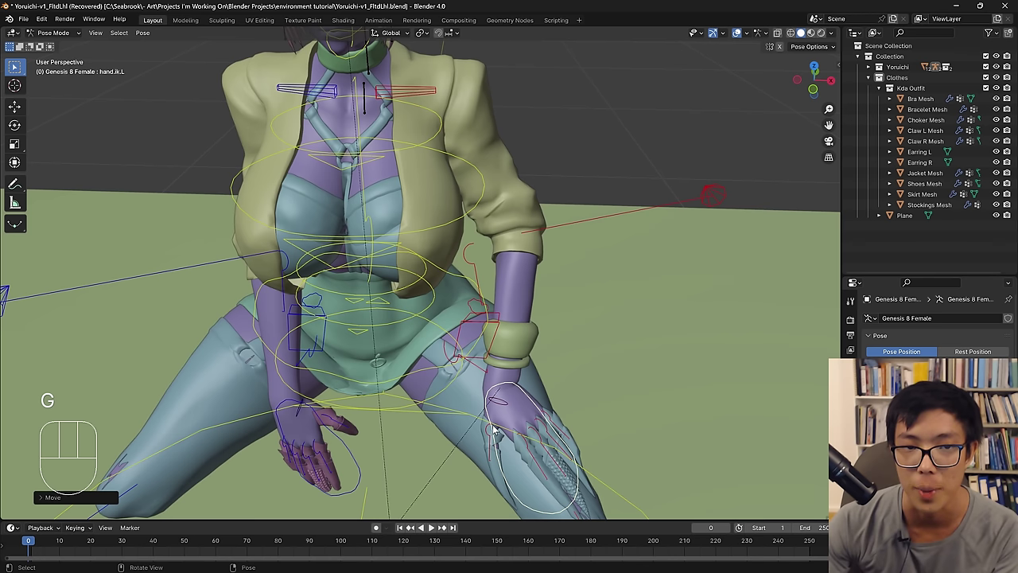
Move hand.ik.R so her right hand rests on her knee.
{"action": "middle_click", "coordinate": [549, 275]}
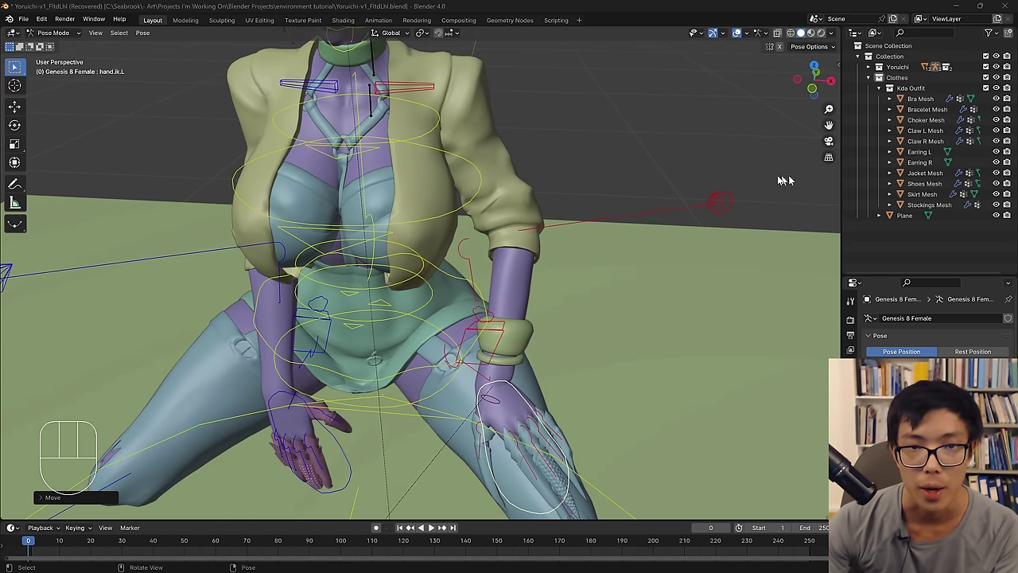
{"action": "left_click_drag", "start_coordinate": [668, 253], "coordinate": [651, 241]}
{"action": "left_click", "coordinate": [316, 434]}
{"action": "key", "text": "g"}
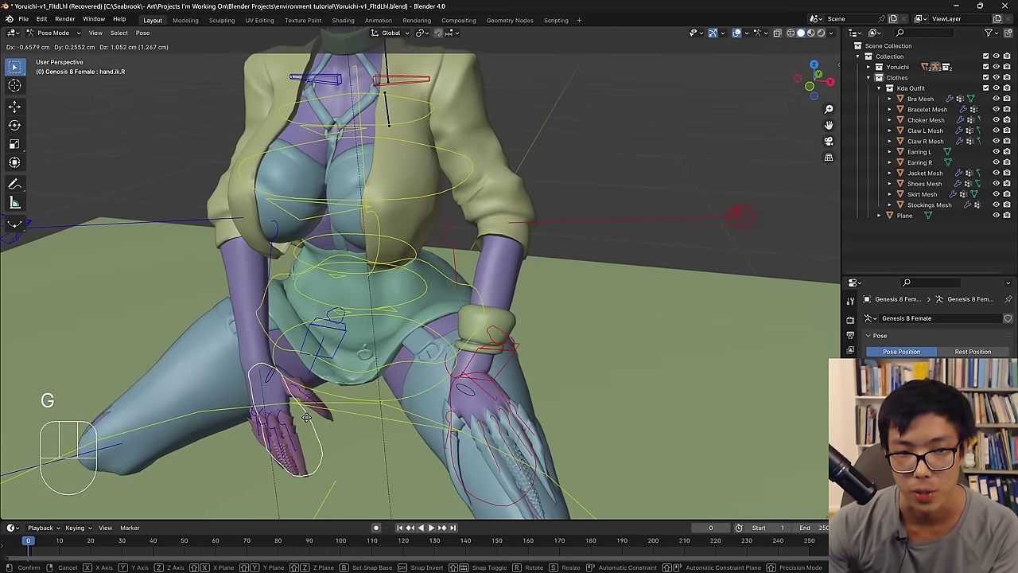
{"action": "middle_click", "coordinate": [428, 371]}
{"action": "left_click_drag", "start_coordinate": [518, 265], "coordinate": [550, 264]}
{"action": "middle_click", "coordinate": [563, 253]}
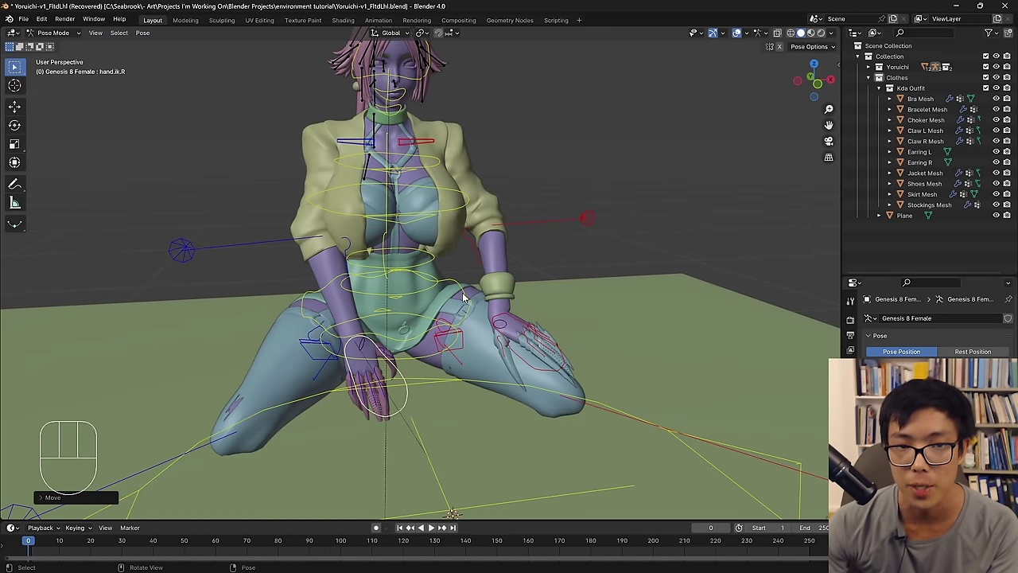
Rotate the hip bone around the Y axis after discarding Z- and X-axis attempts.
{"action": "left_click", "coordinate": [467, 296]}
{"action": "key", "text": "r"}
{"action": "key", "text": "z"}
{"action": "left_click", "coordinate": [481, 291]}
{"action": "key", "text": "ctrl+z"}
{"action": "key", "text": "r"}
{"action": "key", "text": "x"}
{"action": "left_click", "coordinate": [493, 286]}
{"action": "key", "text": "ctrl+z"}
{"action": "key", "text": "r"}
{"action": "key", "text": "y"}
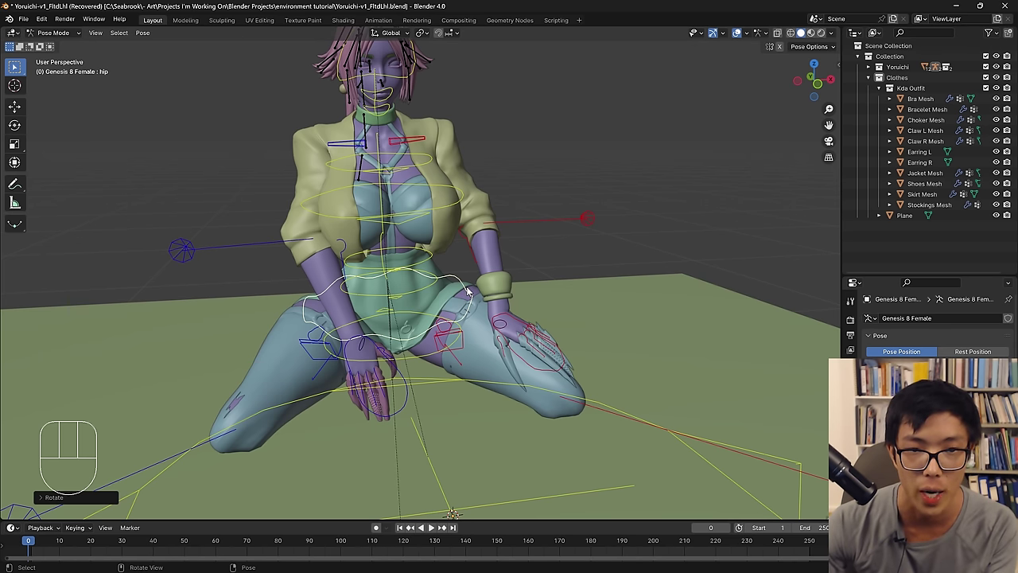
{"action": "key", "text": "r"}
{"action": "key", "text": "y"}
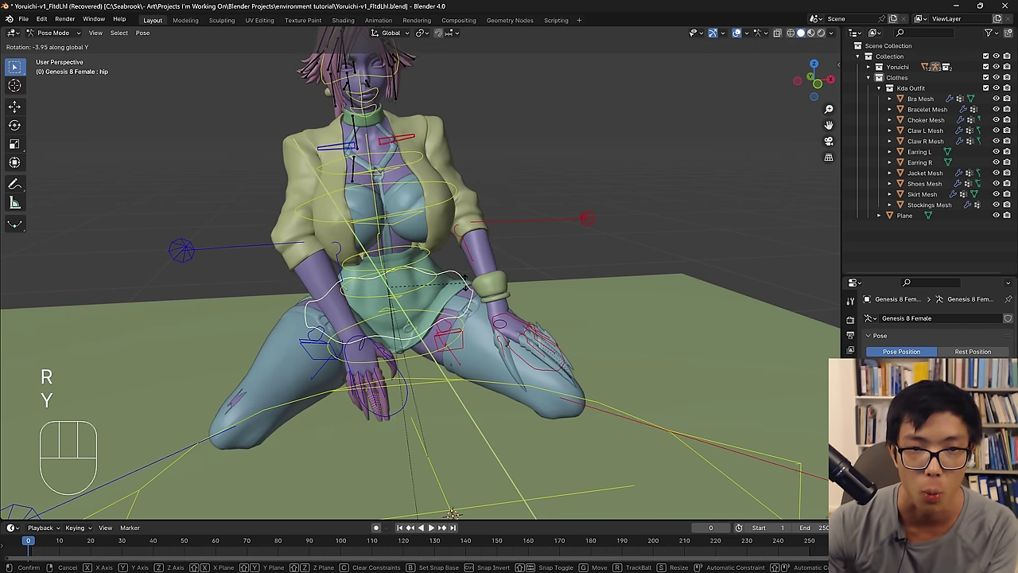
{"action": "left_click", "coordinate": [469, 288]}
{"action": "middle_click", "coordinate": [485, 280]}
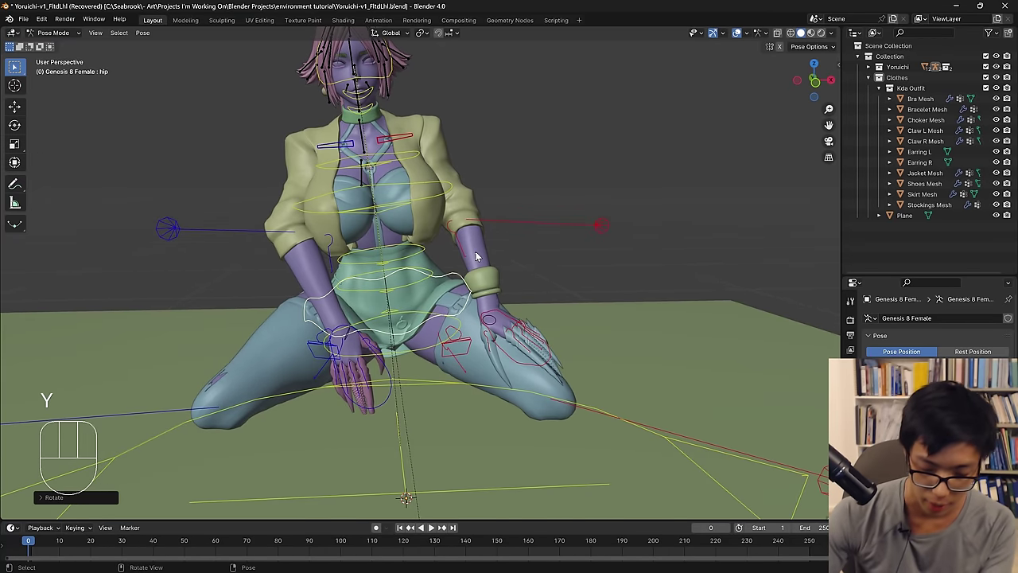
Rotate chest-1 and chest around the Y axis to tilt the torso.
{"action": "key", "text": "r"}
{"action": "key", "text": "y"}
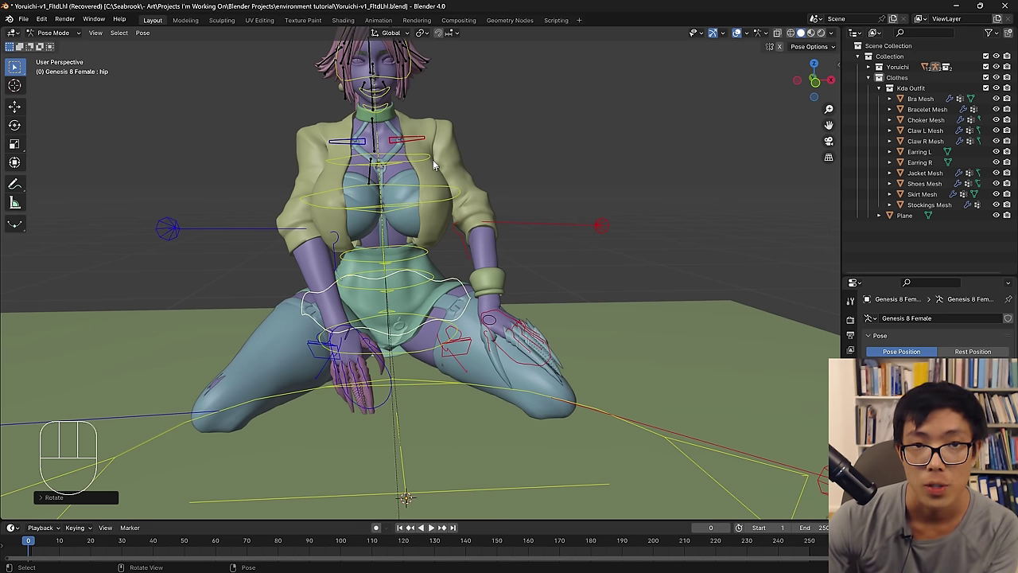
{"action": "left_click_drag", "start_coordinate": [427, 101], "coordinate": [431, 131]}
{"action": "key", "text": "r"}
{"action": "key", "text": "y"}
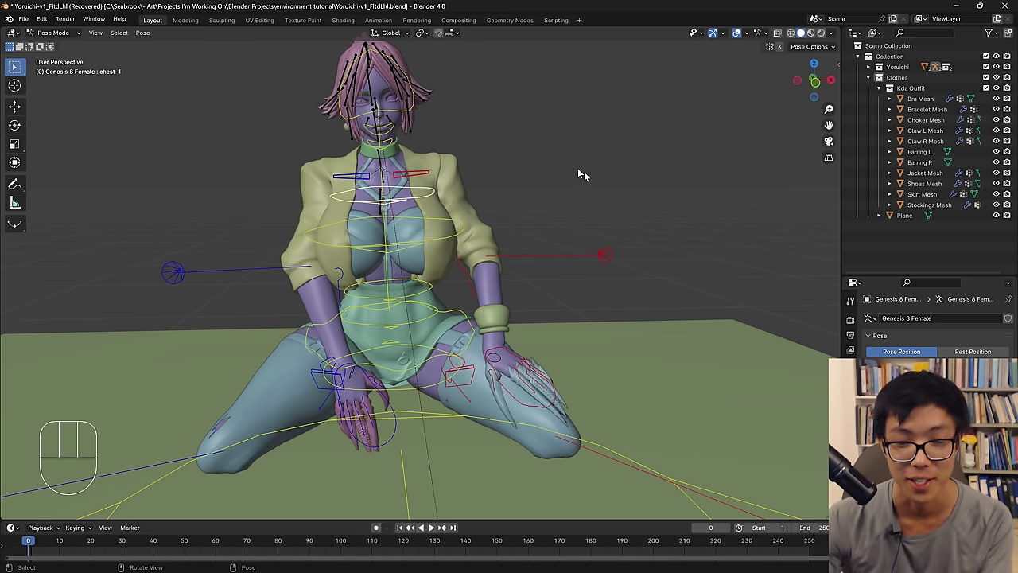
{"action": "key", "text": "r"}
{"action": "key", "text": "u"}
{"action": "key", "text": "ctrl+z"}
Rotate the lower chest bone slightly around the global Y axis.
{"action": "key", "text": "r"}
{"action": "left_click_drag", "start_coordinate": [482, 224], "coordinate": [464, 241]}
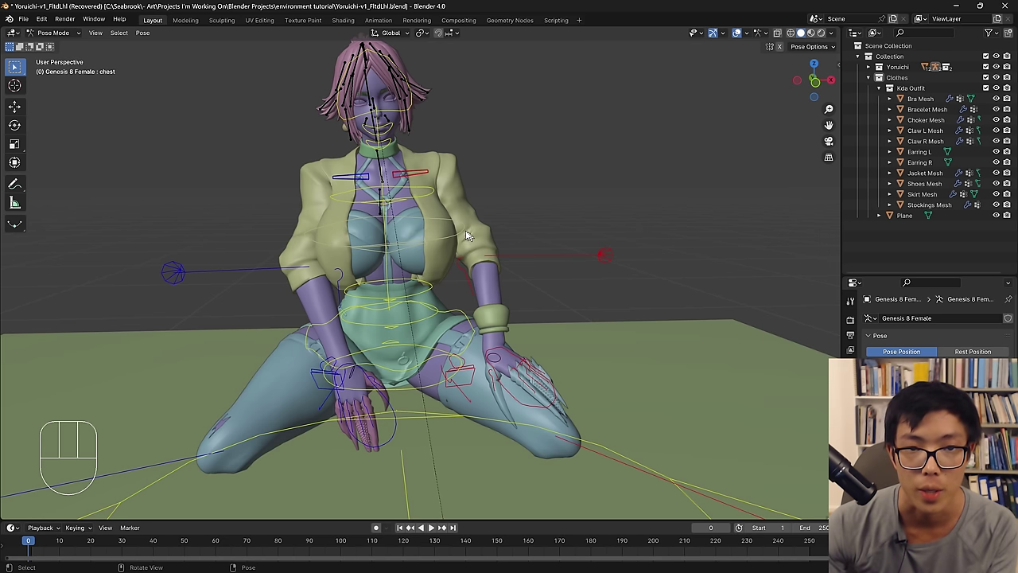
{"action": "left_click_drag", "start_coordinate": [434, 294], "coordinate": [453, 245]}
{"action": "left_click", "coordinate": [459, 240]}
{"action": "key", "text": "r"}
{"action": "key", "text": "y"}
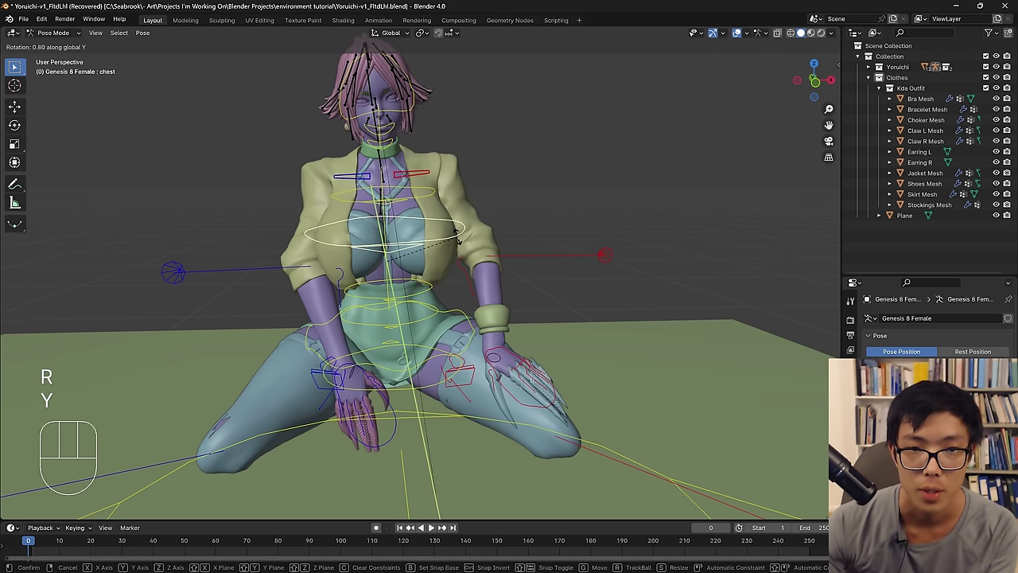
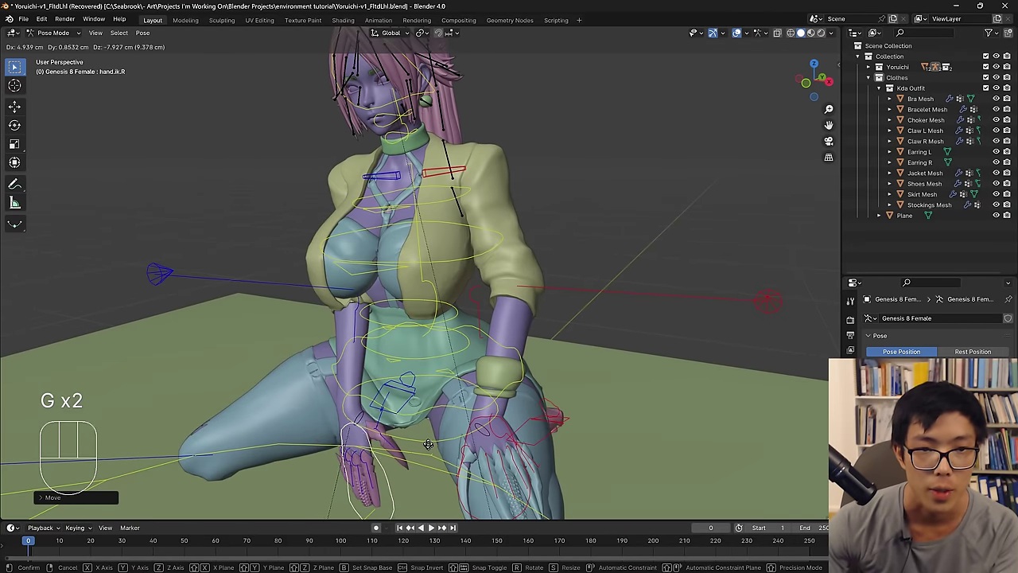
Move hand.ik.R onto her thigh and push elbow.pt.ik.R behind the character.
{"action": "left_click_drag", "start_coordinate": [461, 428], "coordinate": [516, 407]}
{"action": "key", "text": "g"}
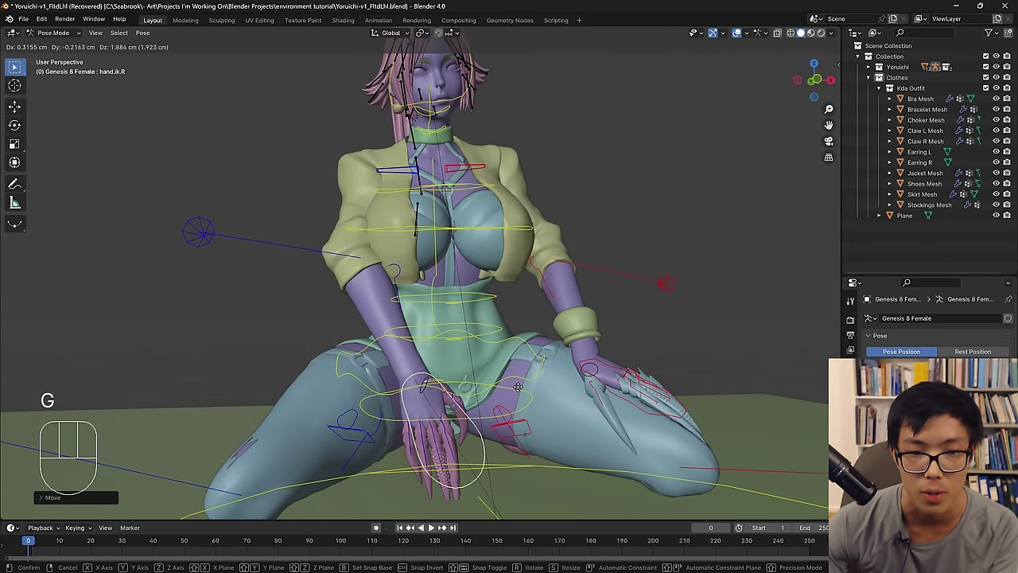
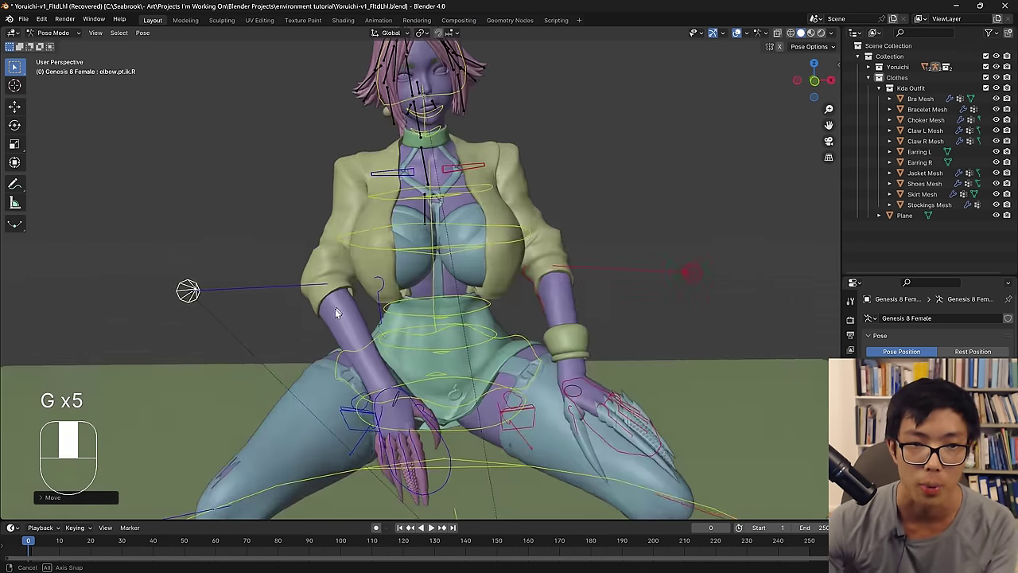
{"action": "left_click_drag", "start_coordinate": [348, 326], "coordinate": [493, 330]}
{"action": "key", "text": "g"}
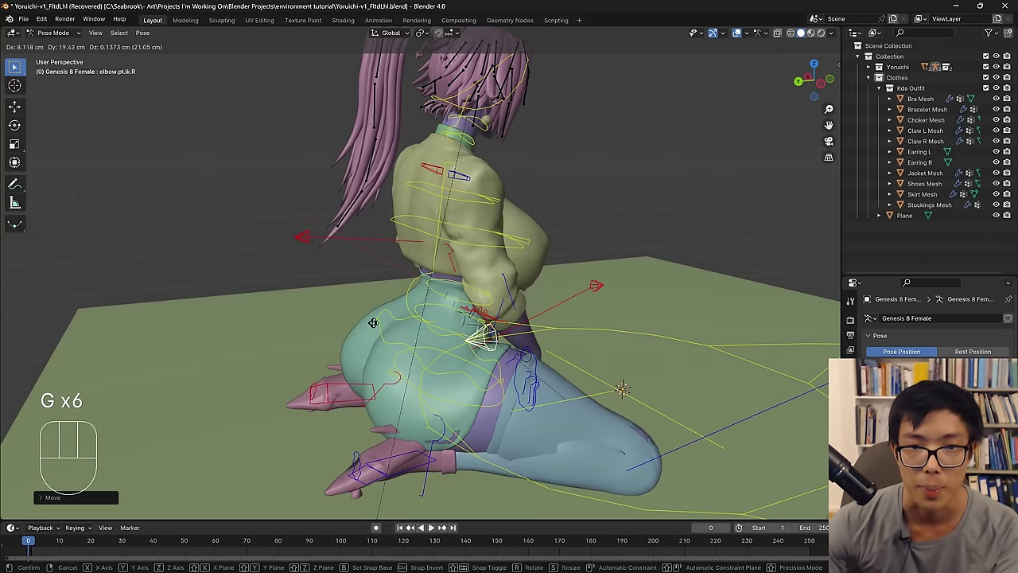
{"action": "left_click_drag", "start_coordinate": [365, 307], "coordinate": [256, 313]}
{"action": "key", "text": "g"}
Nudge the right hand control again to settle it on the thigh.
{"action": "middle_click", "coordinate": [406, 343]}
{"action": "key", "text": "g"}
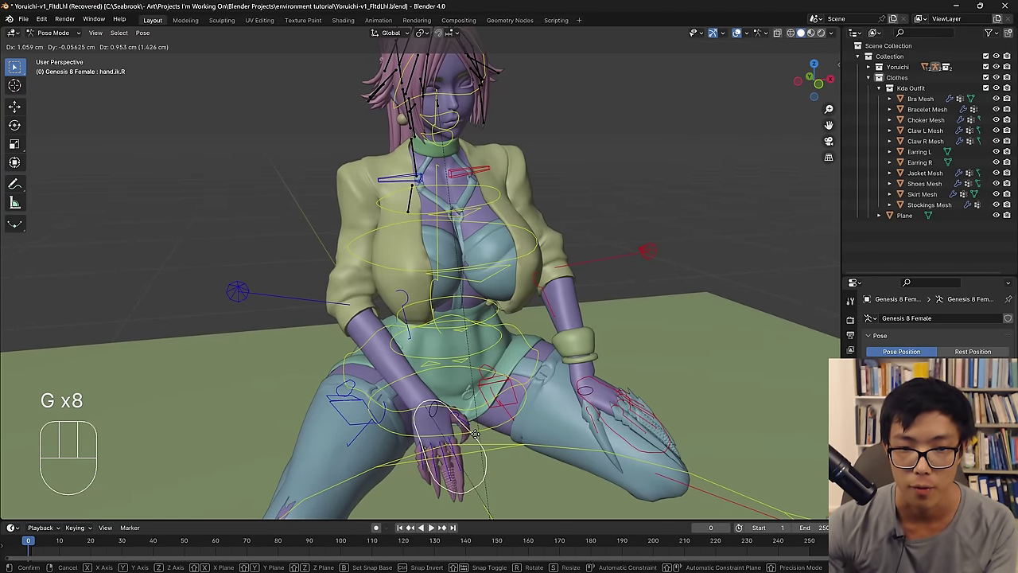
{"action": "left_click", "coordinate": [476, 438]}
{"action": "middle_click", "coordinate": [470, 404]}
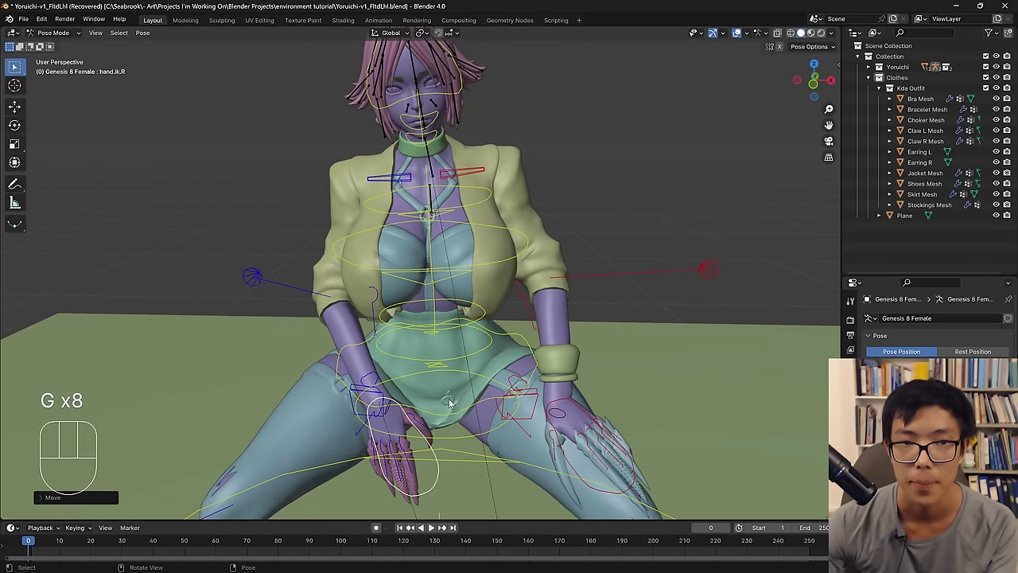
Orbit and zoom the view in toward the character's face.
{"action": "left_click_drag", "start_coordinate": [551, 231], "coordinate": [550, 232]}
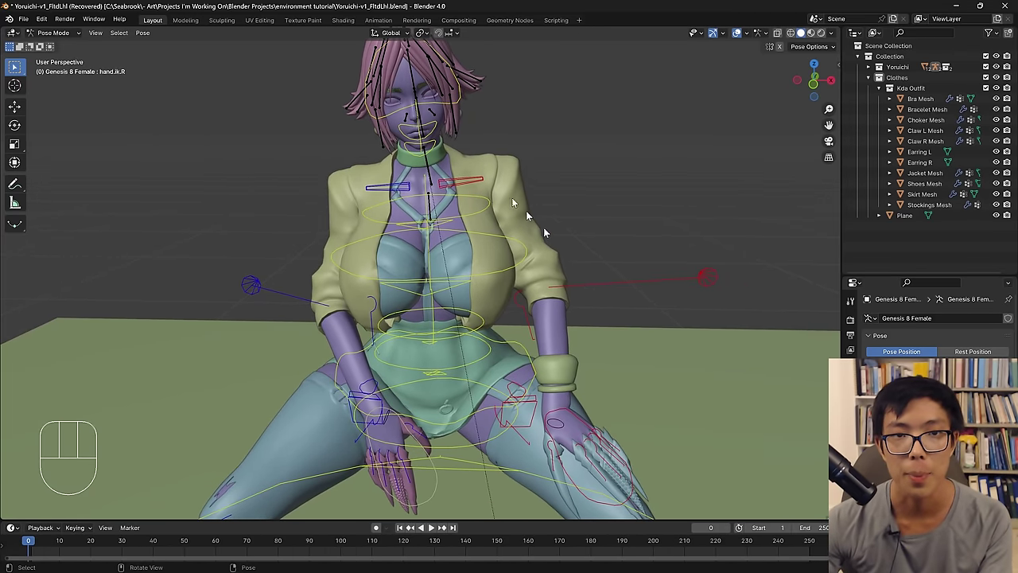
{"action": "left_click_drag", "start_coordinate": [462, 154], "coordinate": [437, 245]}
{"action": "left_click_drag", "start_coordinate": [367, 252], "coordinate": [376, 314]}
{"action": "left_click_drag", "start_coordinate": [377, 307], "coordinate": [389, 291]}
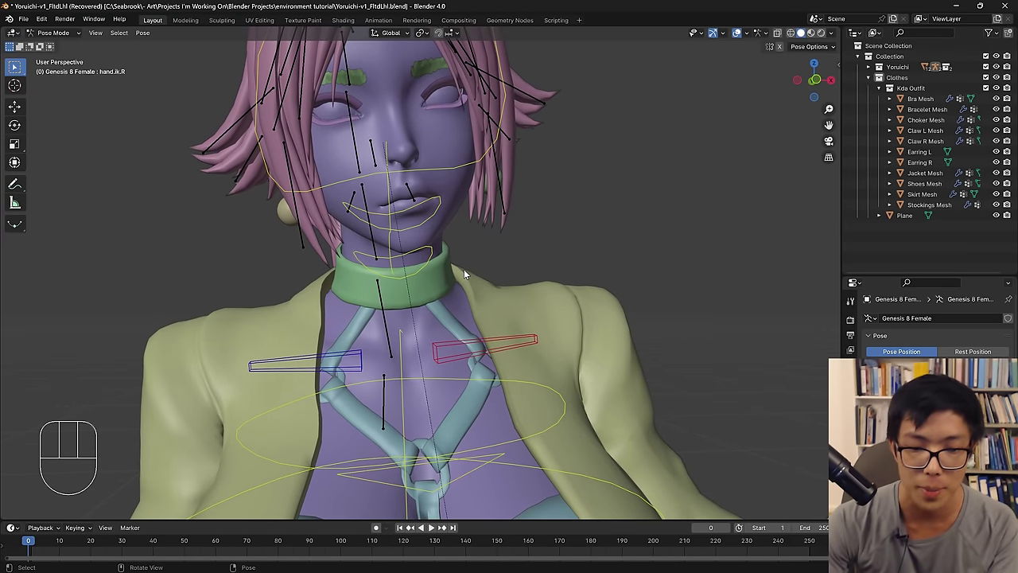
{"action": "key", "text": "n"}
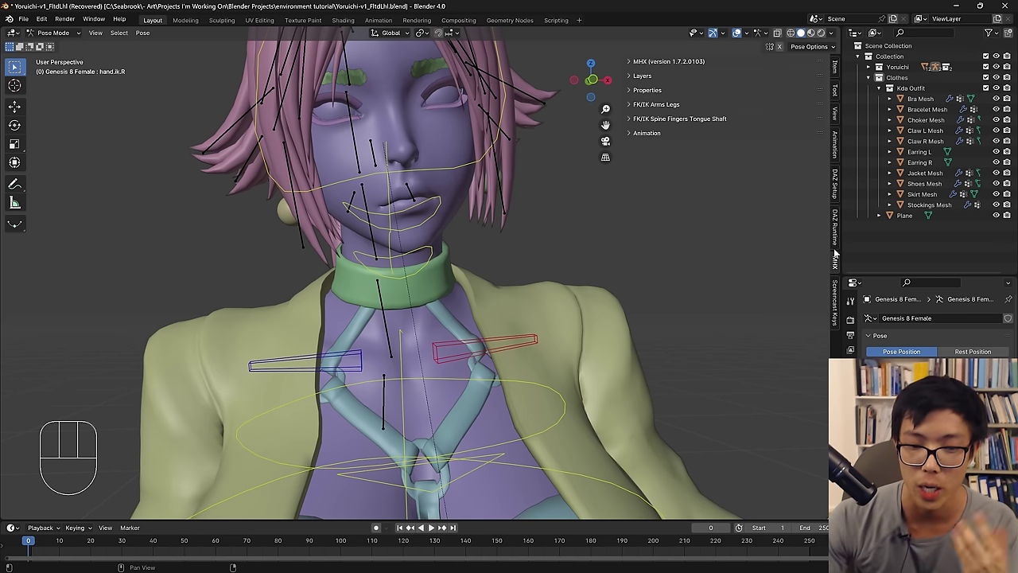
{"action": "left_click", "coordinate": [837, 250]}
{"action": "left_click", "coordinate": [840, 257]}
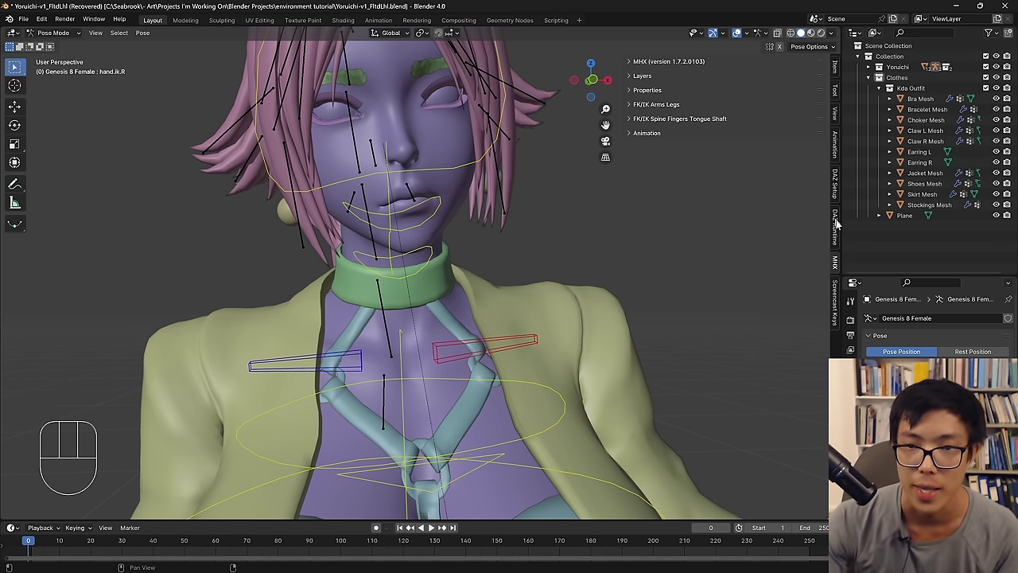
{"action": "left_click", "coordinate": [577, 433]}
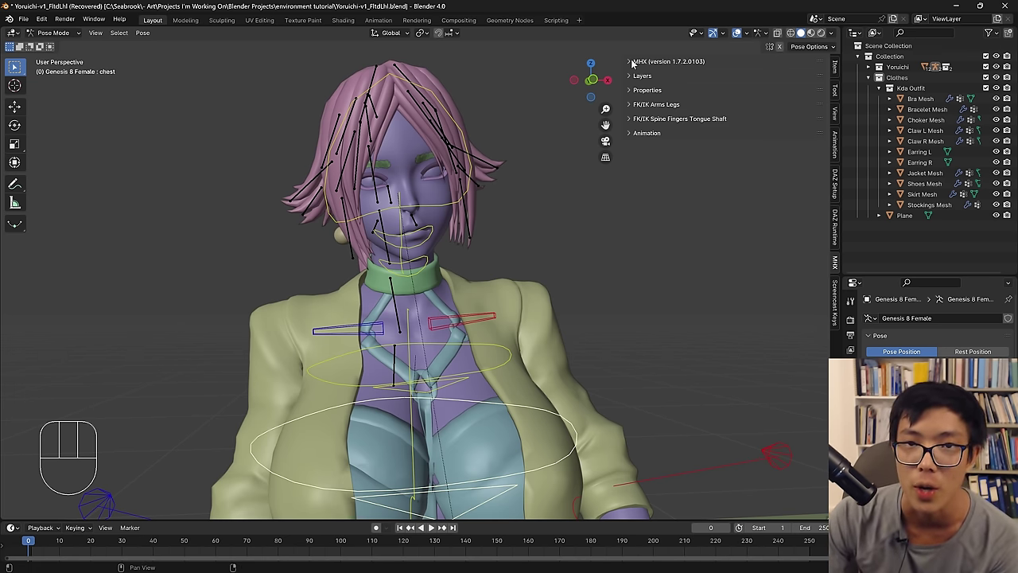
Expand the MHX and Layers panels and toggle a rig layer on and off.
{"action": "left_click", "coordinate": [635, 63]}
{"action": "left_click", "coordinate": [631, 95]}
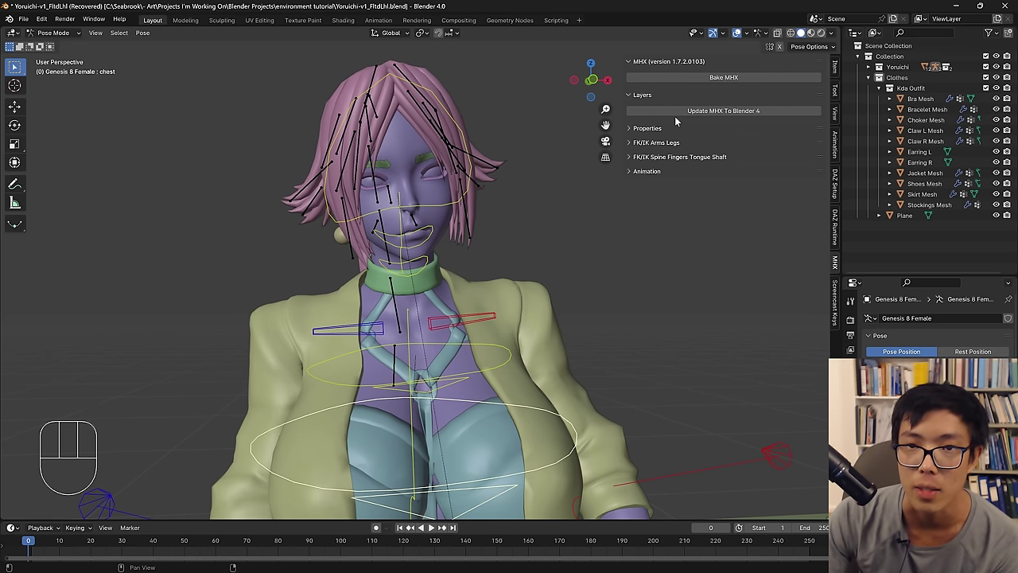
{"action": "left_click", "coordinate": [679, 115]}
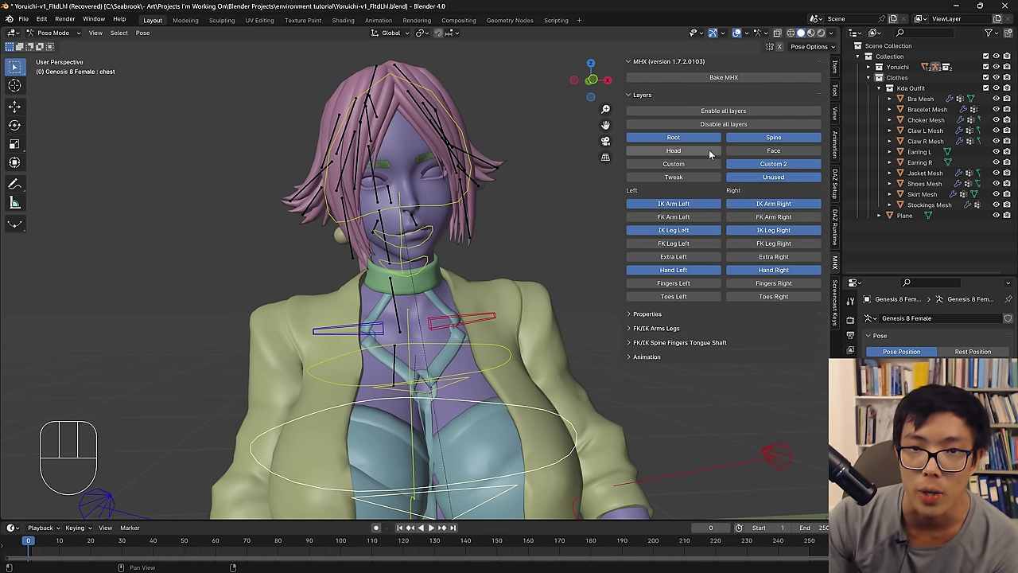
{"action": "left_click", "coordinate": [713, 155]}
{"action": "left_click", "coordinate": [713, 155]}
{"action": "left_click", "coordinate": [712, 155]}
{"action": "left_click", "coordinate": [712, 155]}
{"action": "left_click", "coordinate": [712, 155]}
{"action": "double_click", "coordinate": [712, 155]}
{"action": "left_click", "coordinate": [712, 154]}
{"action": "double_click", "coordinate": [712, 154]}
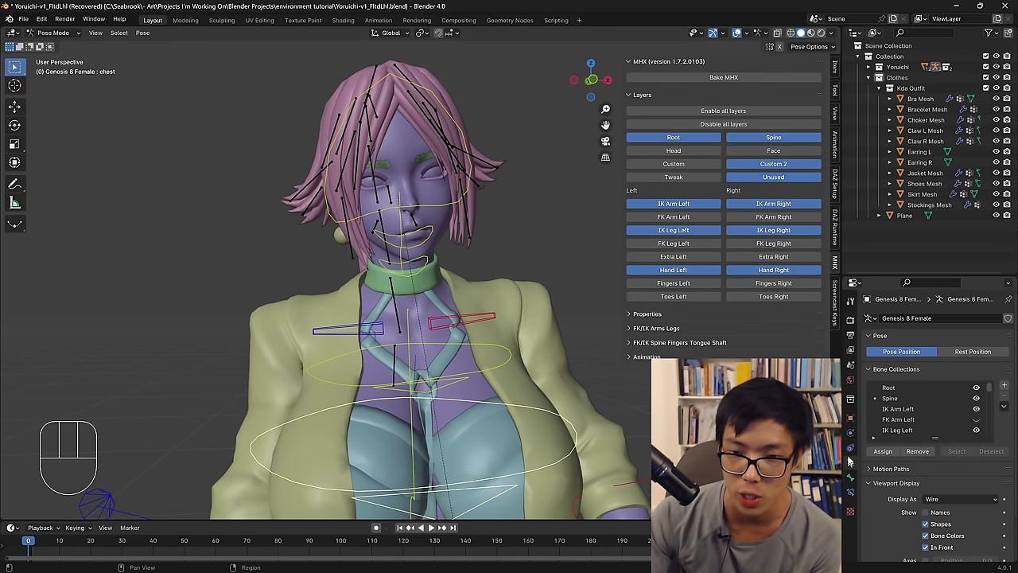
Review the rig's bone collections in the armature Object Data properties.
{"action": "left_click", "coordinate": [986, 411]}
{"action": "left_click", "coordinate": [984, 410]}
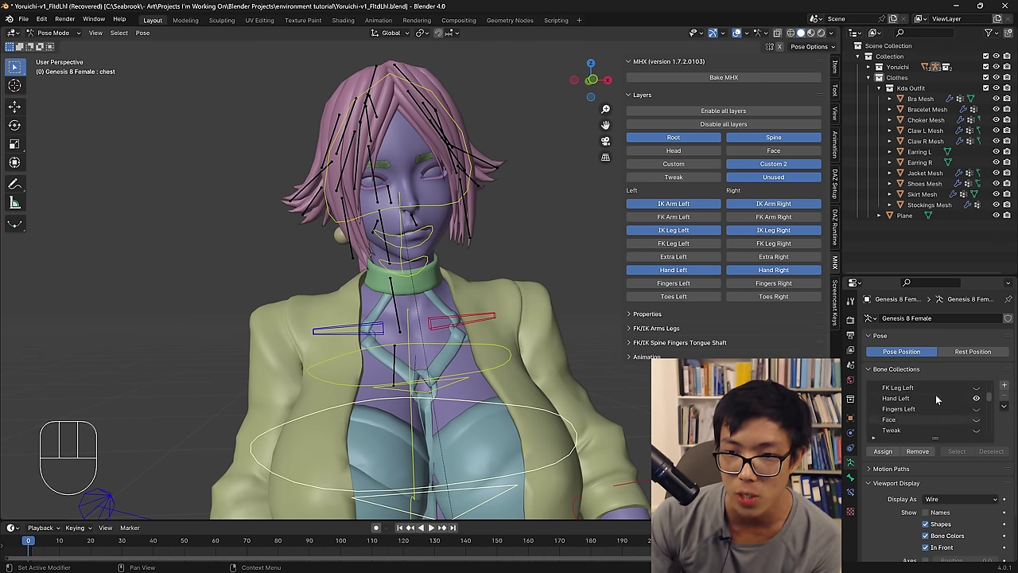
{"action": "left_click", "coordinate": [982, 405]}
{"action": "left_click", "coordinate": [981, 404]}
{"action": "left_click", "coordinate": [981, 404]}
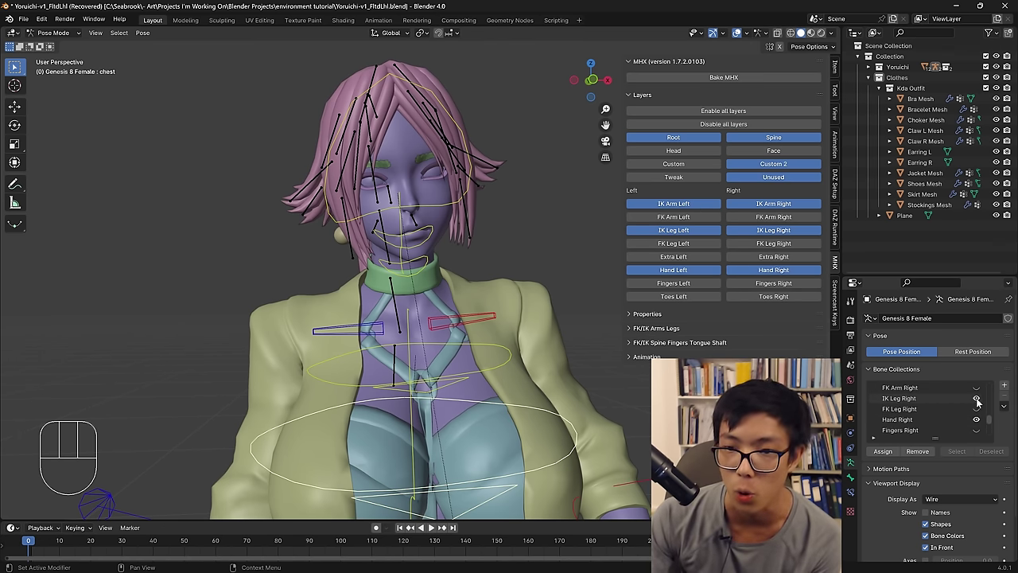
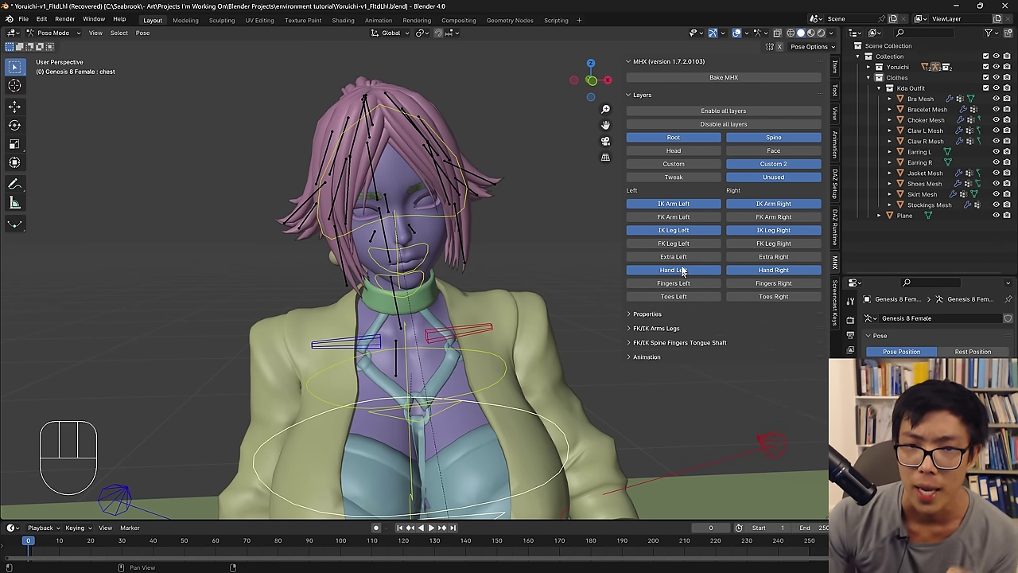
Enable the MHX Head layer to reveal the facial control bones.
{"action": "left_click", "coordinate": [691, 156]}
{"action": "left_click", "coordinate": [691, 156]}
{"action": "double_click", "coordinate": [690, 154]}
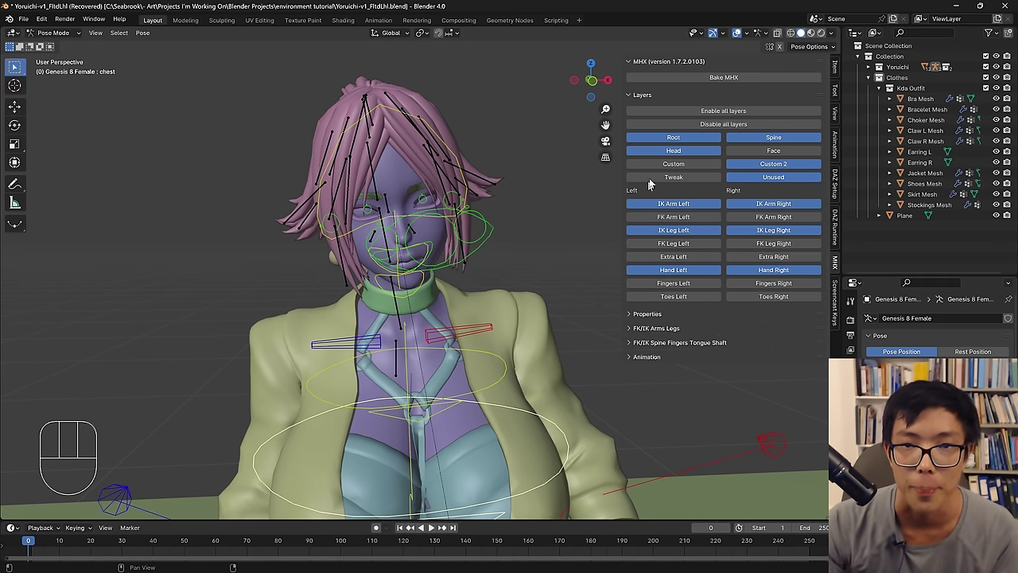
{"action": "left_click", "coordinate": [682, 153]}
Try pulling the lowerJaw bone down with a move, then undo it.
{"action": "left_click_drag", "start_coordinate": [564, 167], "coordinate": [464, 206]}
{"action": "left_click_drag", "start_coordinate": [464, 206], "coordinate": [452, 194]}
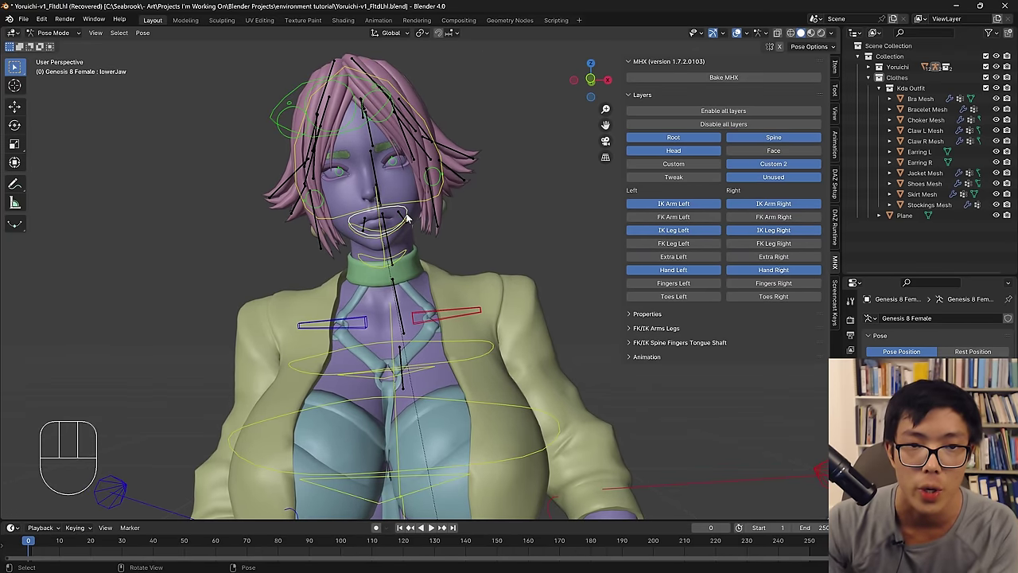
{"action": "left_click_drag", "start_coordinate": [407, 259], "coordinate": [415, 250]}
{"action": "key", "text": "g"}
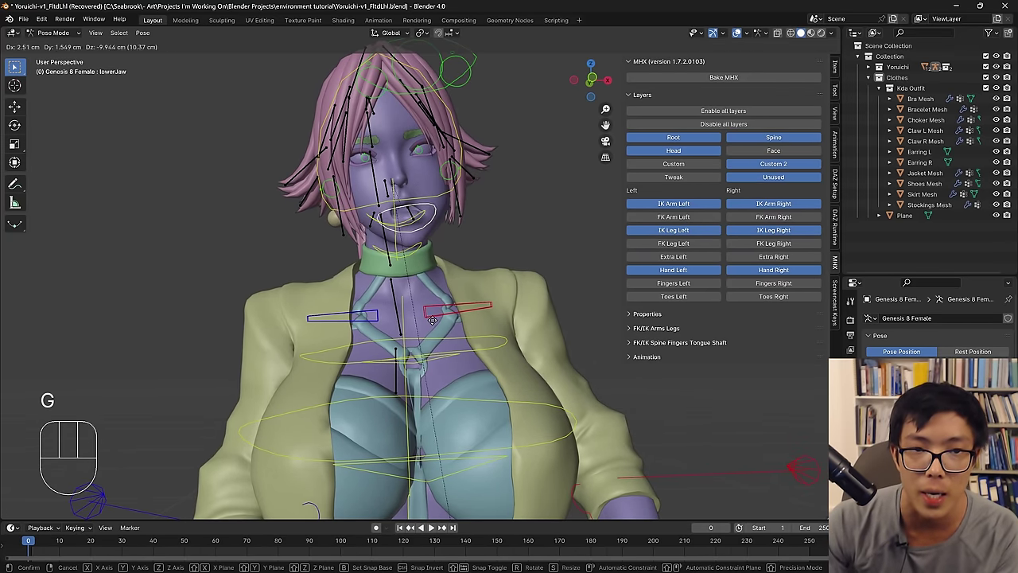
{"action": "left_click_drag", "start_coordinate": [423, 312], "coordinate": [455, 320]}
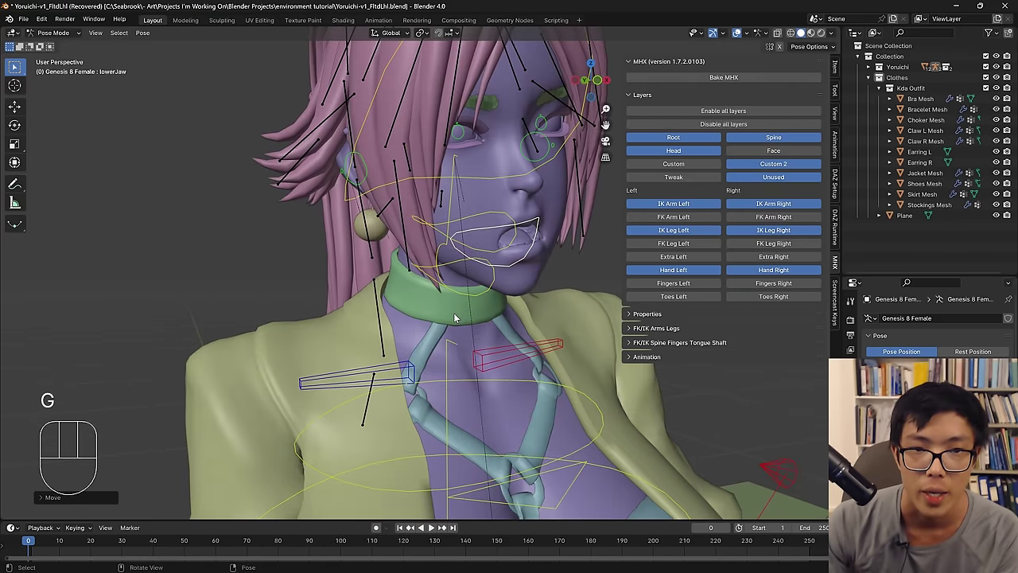
{"action": "left_click_drag", "start_coordinate": [439, 298], "coordinate": [421, 291]}
{"action": "middle_click", "coordinate": [420, 292]}
{"action": "key", "text": "g"}
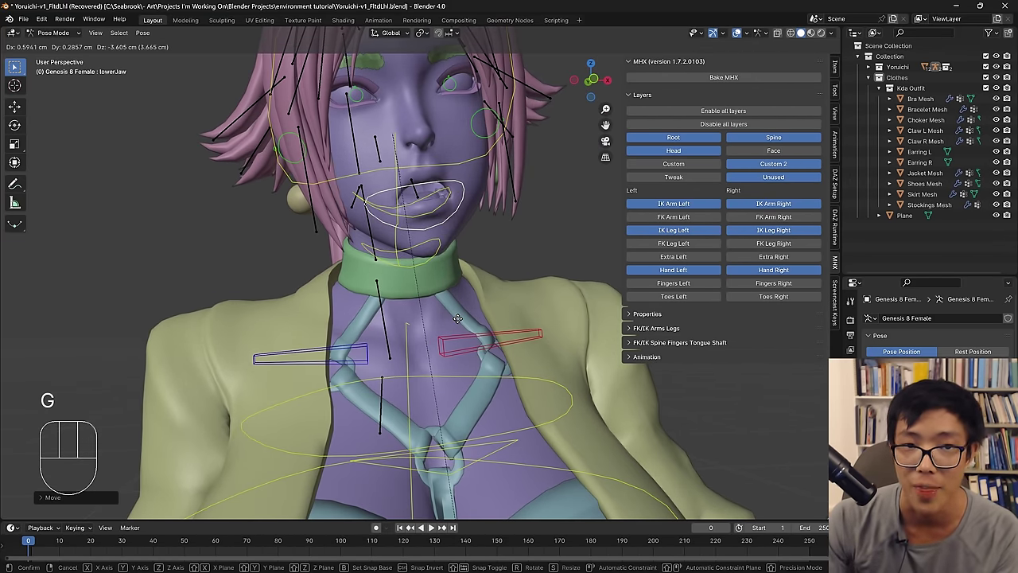
{"action": "key", "text": "ctrl+z"}
{"action": "key", "text": "ctrl+z"}
Rotate the lowerJaw around the X axis so the mouth hangs open.
{"action": "key", "text": "r"}
{"action": "key", "text": "x"}
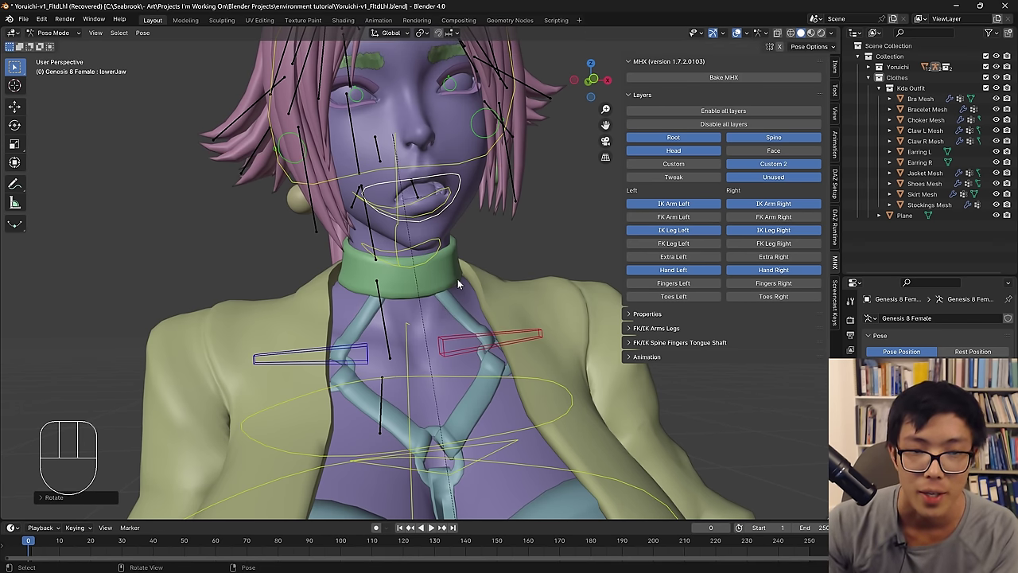
{"action": "key", "text": "r"}
{"action": "key", "text": "x"}
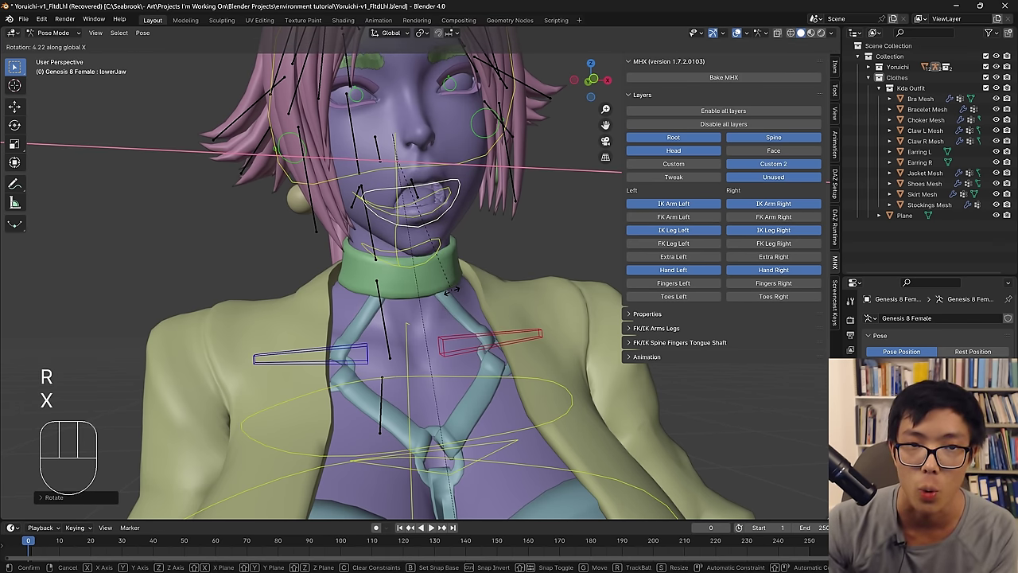
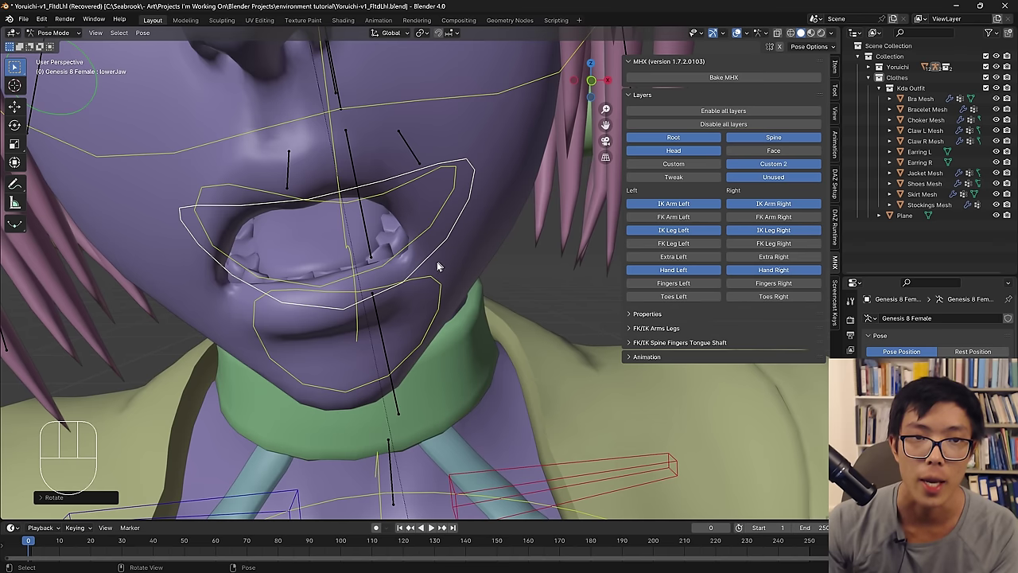
{"action": "middle_click", "coordinate": [430, 266]}
{"action": "key", "text": "r"}
{"action": "key", "text": "x"}
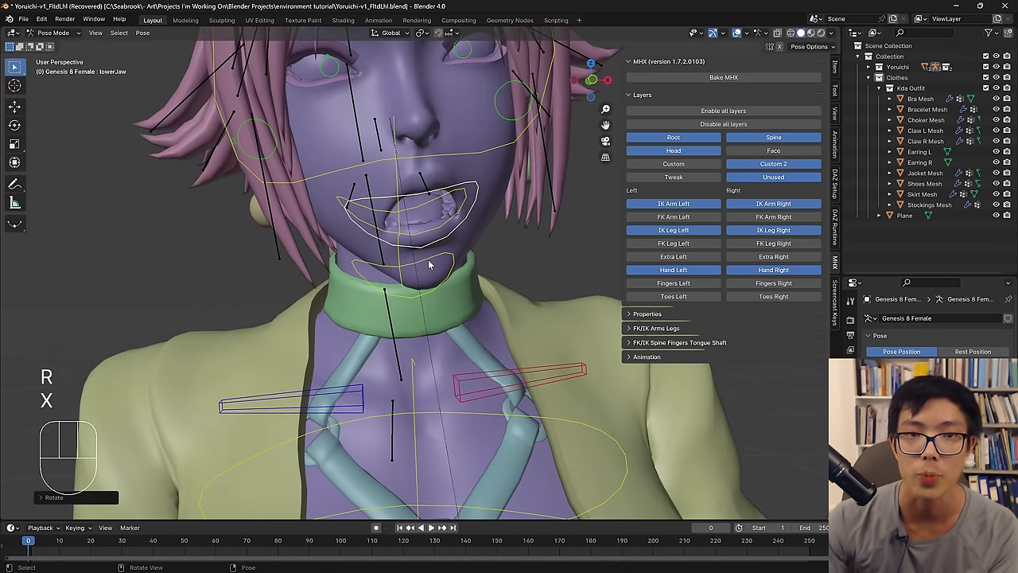
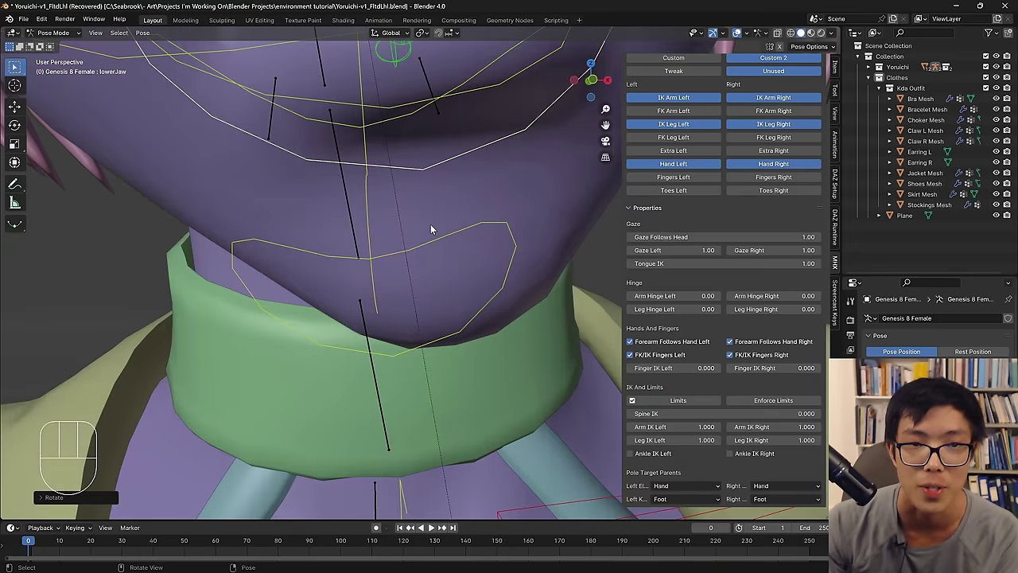
Select the ik_tongue controls and pull the tongue tip out of the mouth.
{"action": "middle_click", "coordinate": [406, 210]}
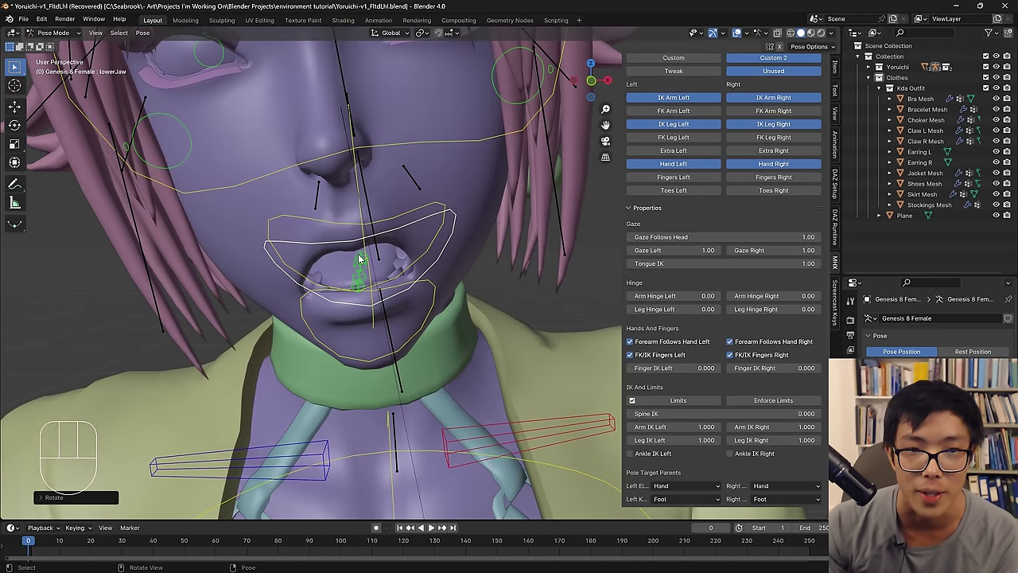
{"action": "left_click", "coordinate": [362, 269]}
{"action": "left_click", "coordinate": [362, 276]}
{"action": "middle_click", "coordinate": [374, 276]}
{"action": "left_click_drag", "start_coordinate": [325, 243], "coordinate": [290, 250]}
{"action": "left_click_drag", "start_coordinate": [245, 265], "coordinate": [387, 213]}
{"action": "left_click_drag", "start_coordinate": [320, 197], "coordinate": [291, 218]}
{"action": "key", "text": "g"}
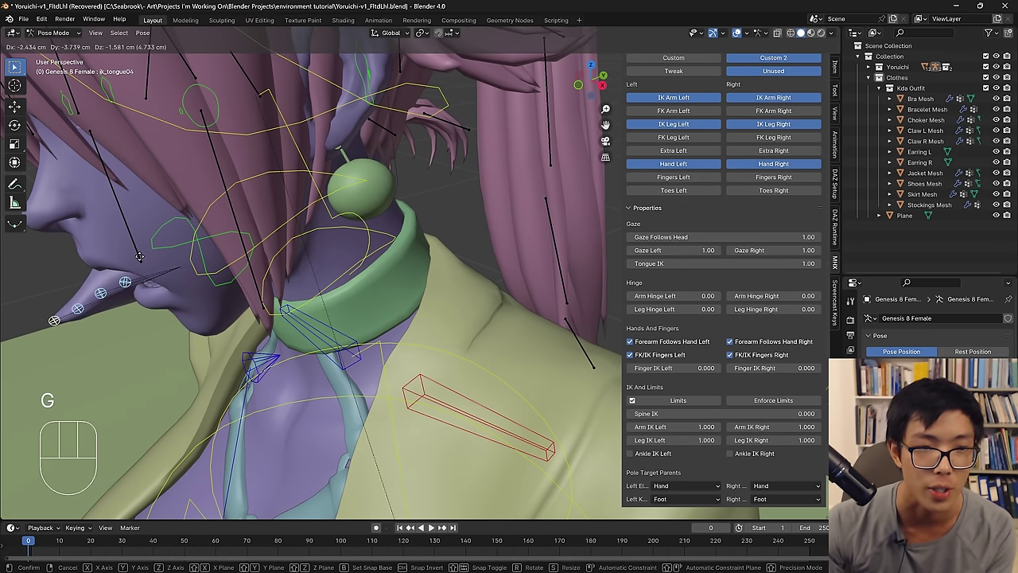
{"action": "left_click", "coordinate": [152, 280]}
{"action": "middle_click", "coordinate": [183, 272]}
{"action": "middle_click", "coordinate": [220, 213]}
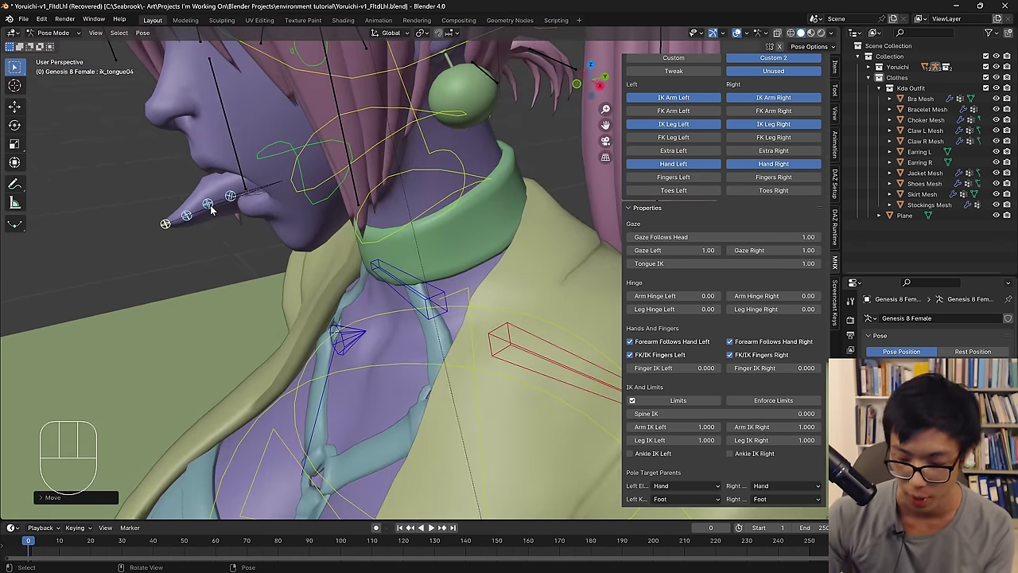
In Right Orthographic view, move each tongue control down into a curl over the lip.
{"action": "key", "text": "KP_3"}
{"action": "key", "text": "g"}
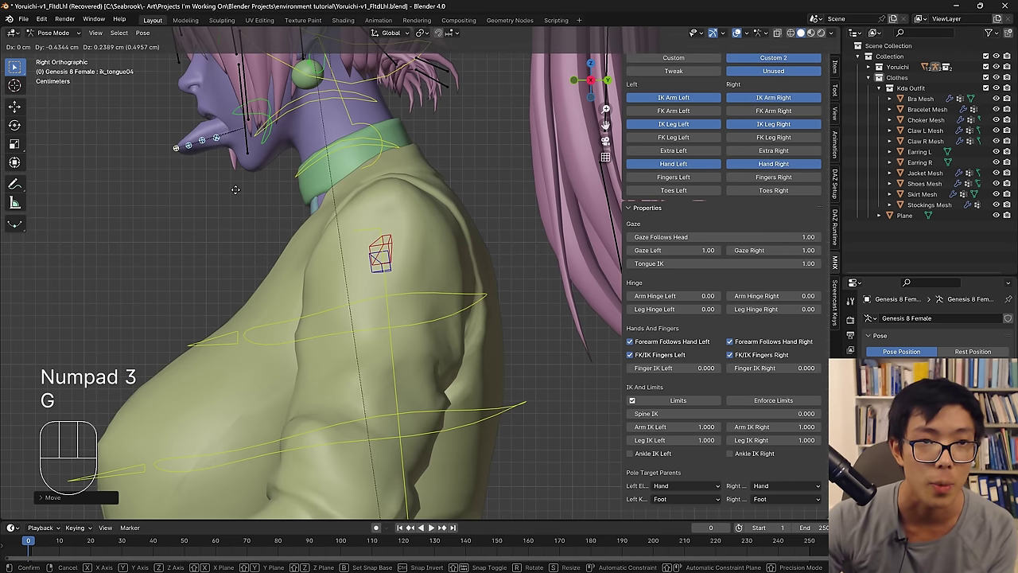
{"action": "key", "text": "g"}
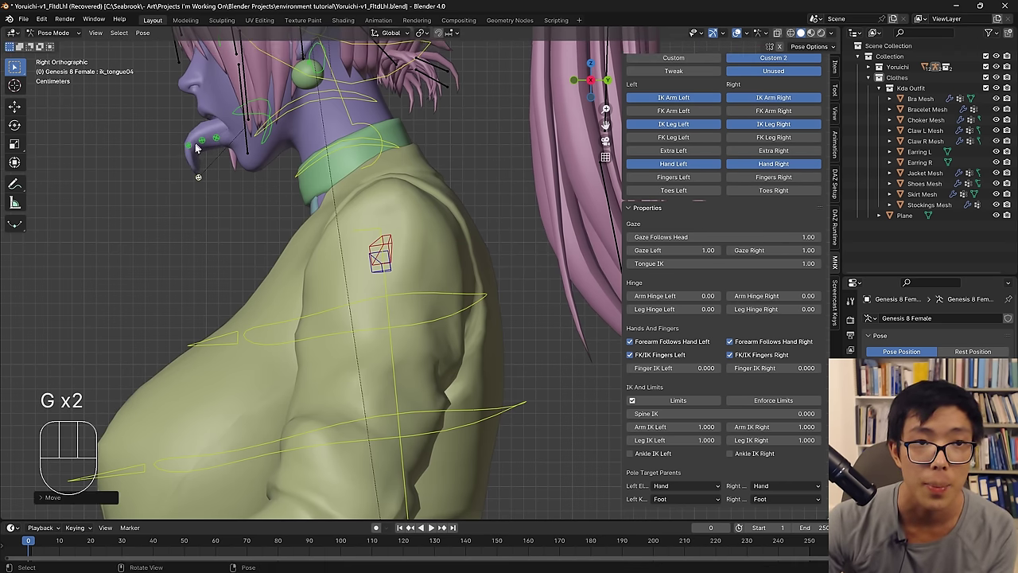
{"action": "key", "text": "g"}
{"action": "left_click", "coordinate": [199, 185]}
{"action": "key", "text": "g"}
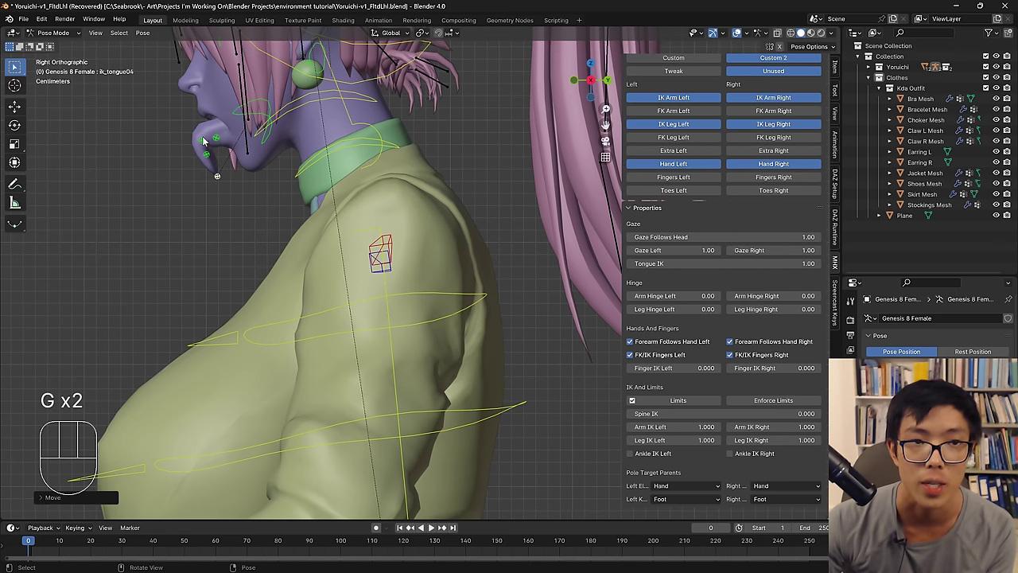
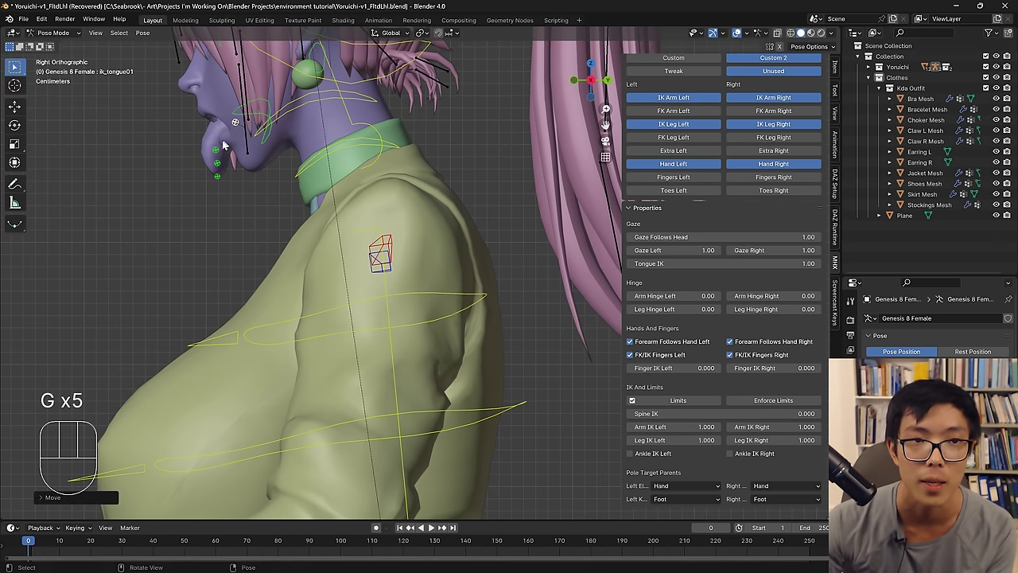
{"action": "key", "text": "g"}
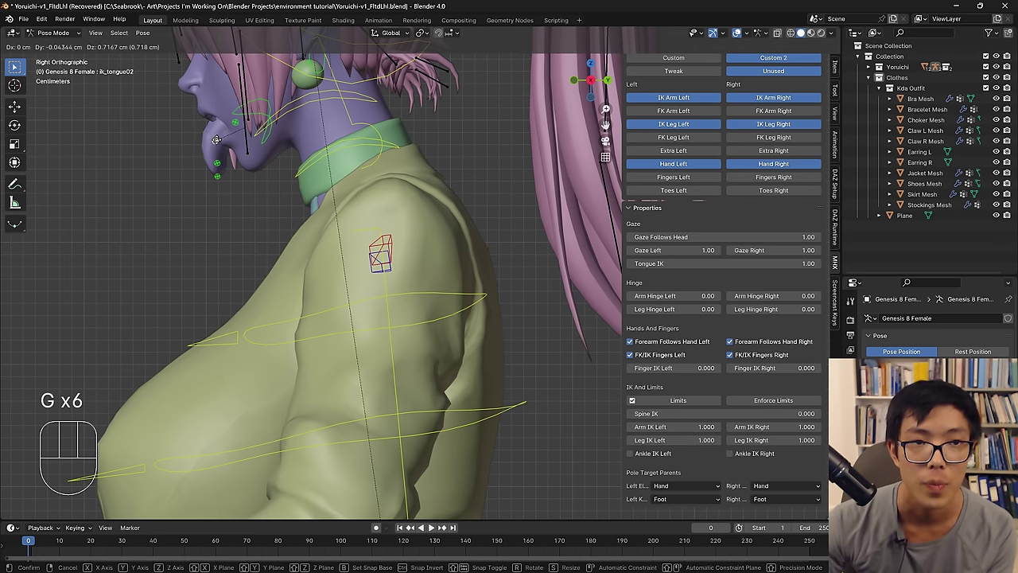
{"action": "left_click", "coordinate": [221, 147]}
{"action": "left_click", "coordinate": [222, 166]}
{"action": "key", "text": "g"}
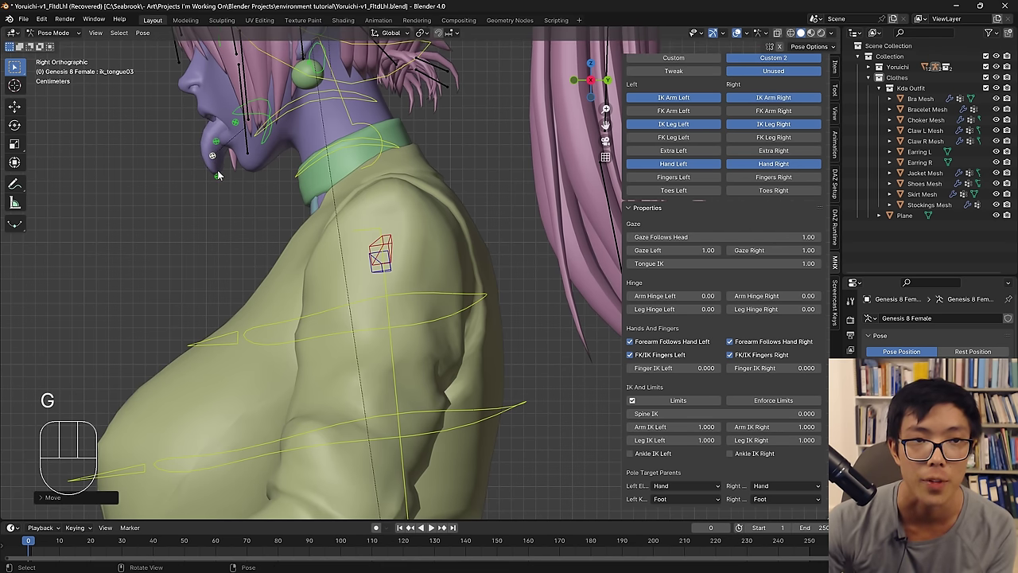
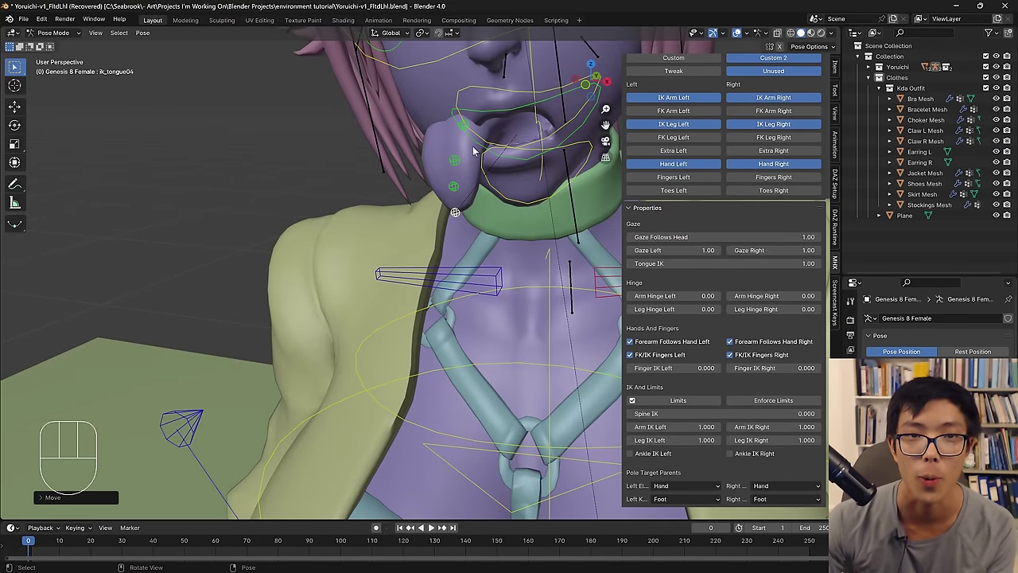
Move the tongue tip and middle segments so the tongue hangs toward the chin.
{"action": "left_click_drag", "start_coordinate": [469, 130], "coordinate": [456, 168]}
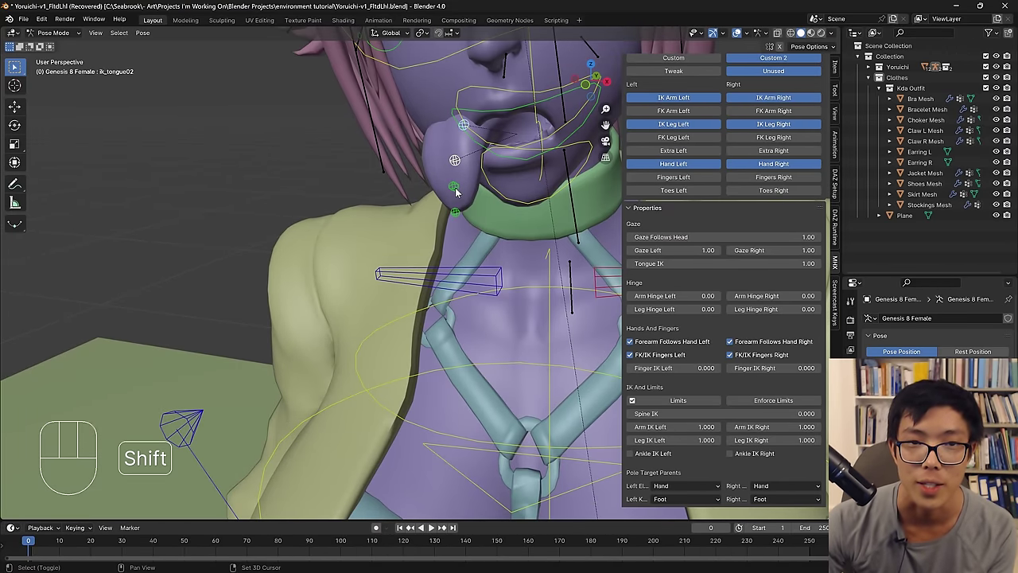
{"action": "left_click", "coordinate": [460, 217]}
{"action": "key", "text": "g"}
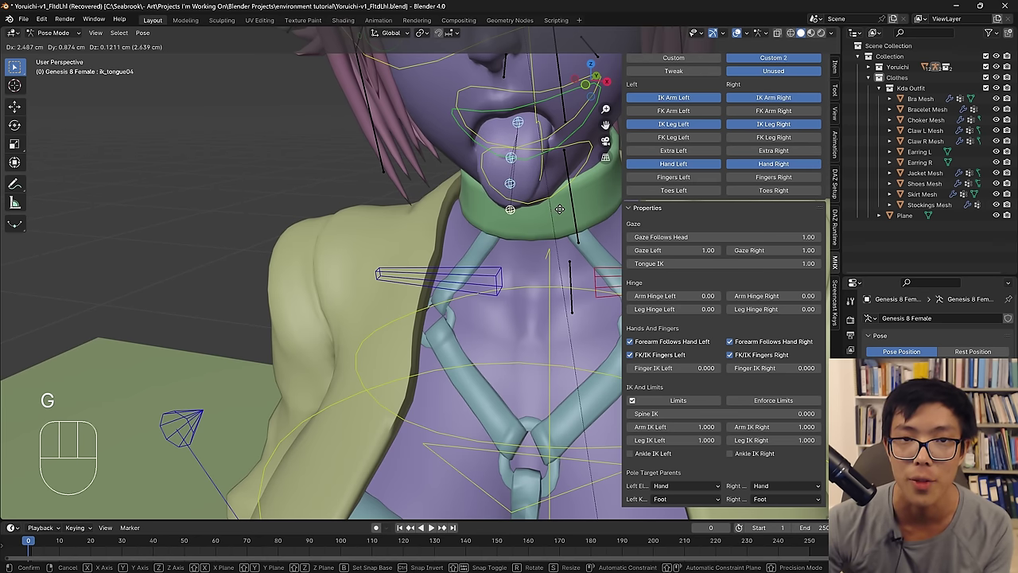
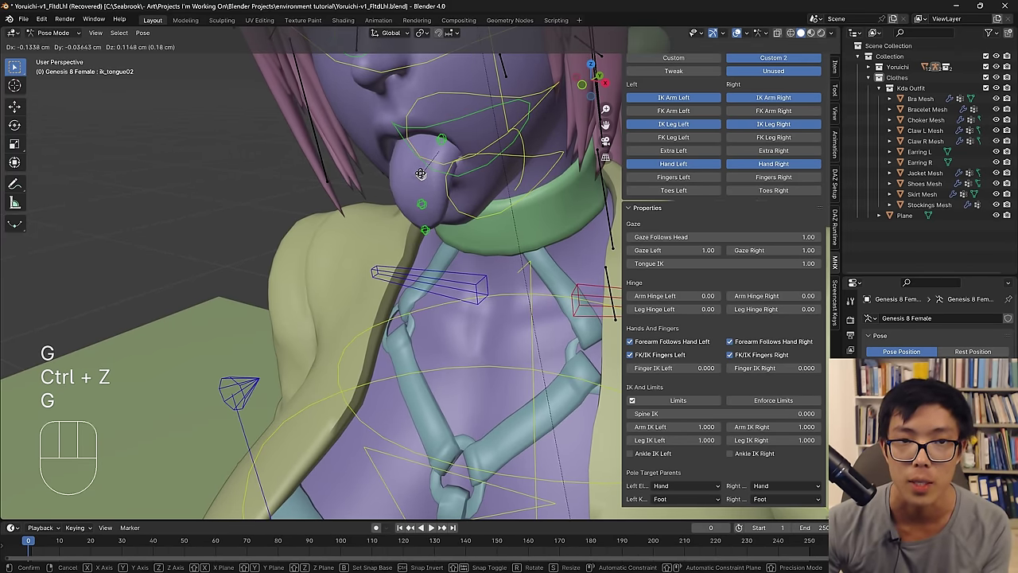
{"action": "left_click_drag", "start_coordinate": [414, 181], "coordinate": [389, 179]}
{"action": "key", "text": "g"}
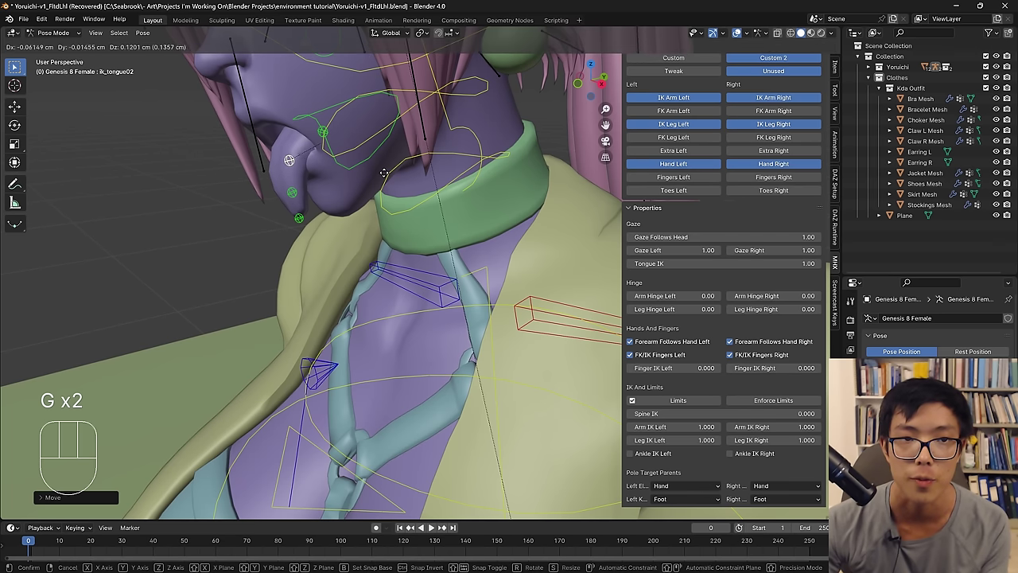
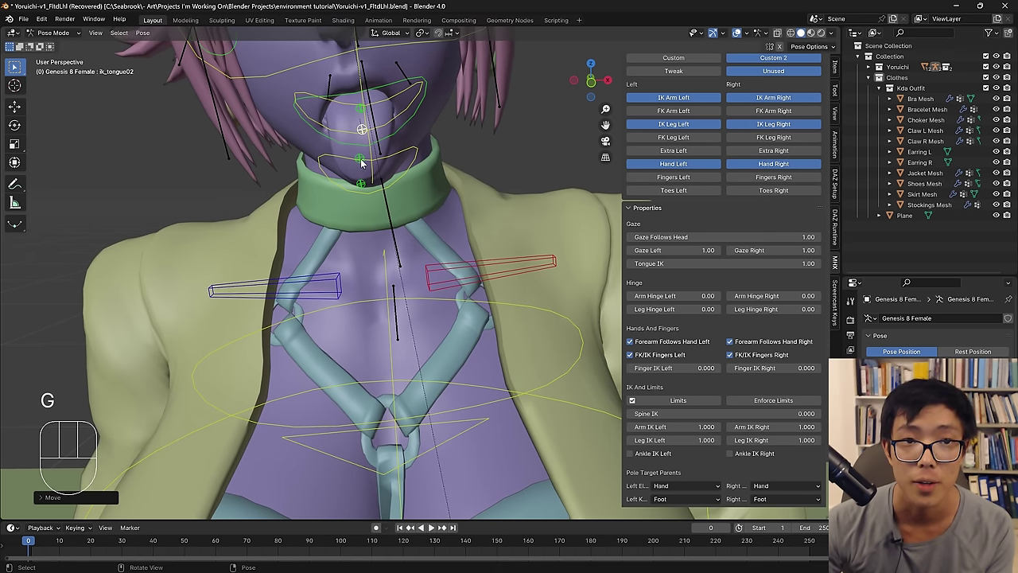
{"action": "key", "text": "g"}
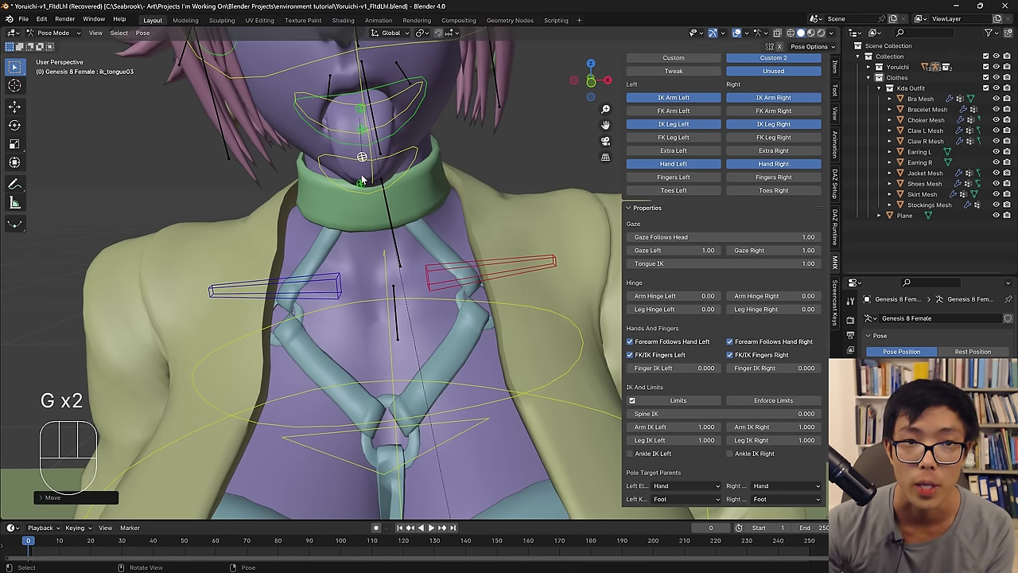
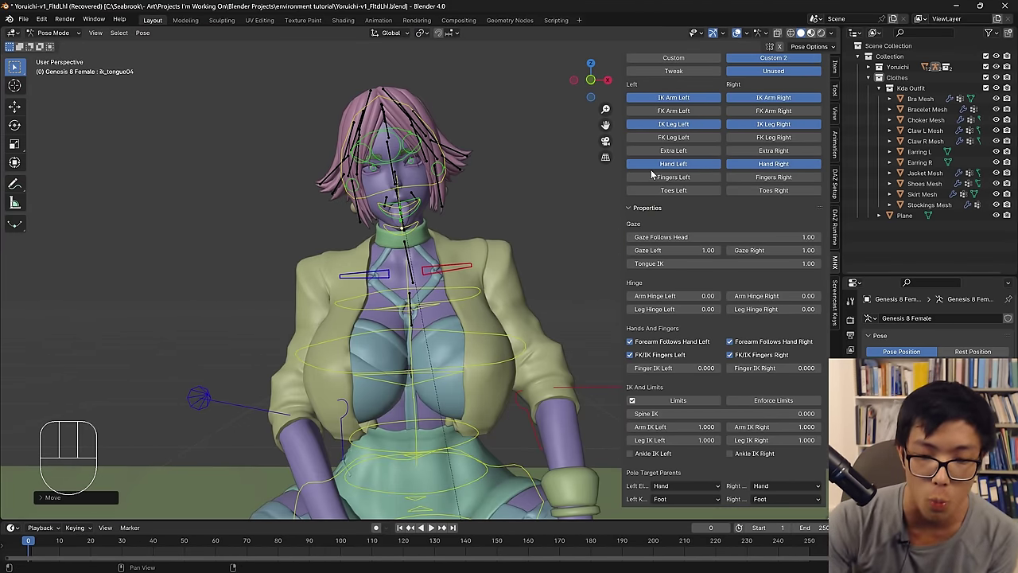
Switch the viewport to Material Preview shading and hide the N sidebar once shaders compile.
{"action": "left_click", "coordinate": [656, 173]}
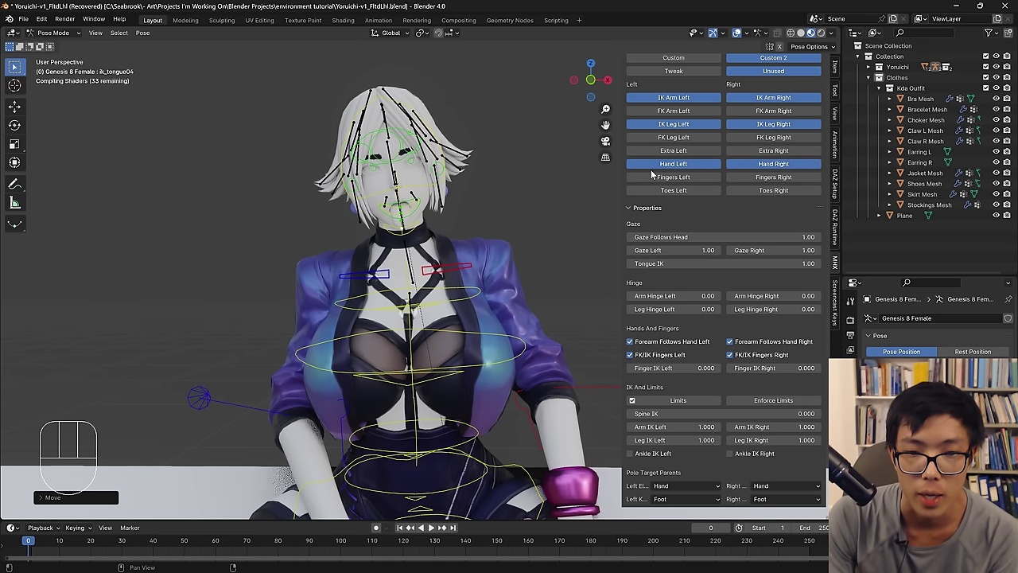
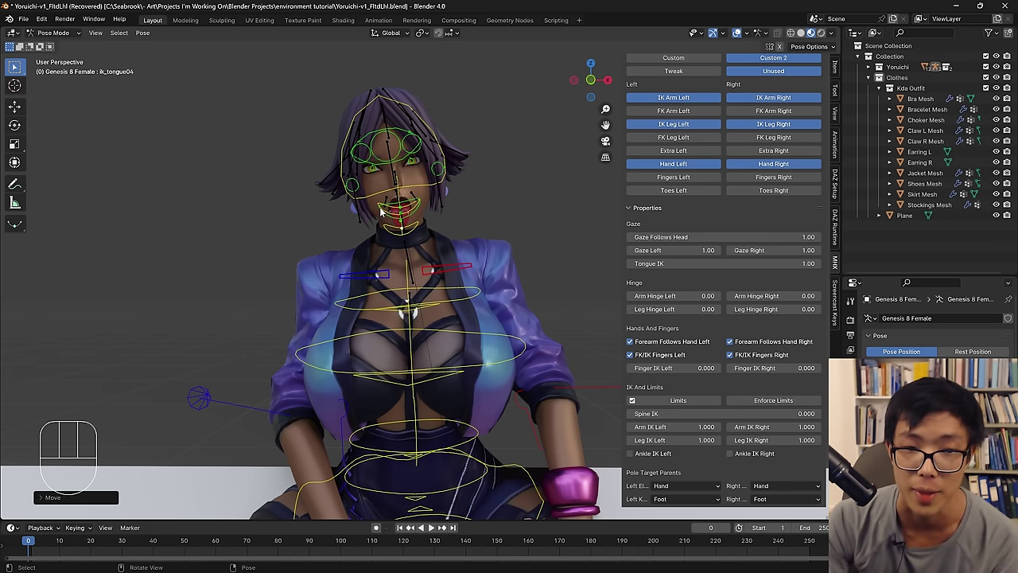
{"action": "key", "text": "n"}
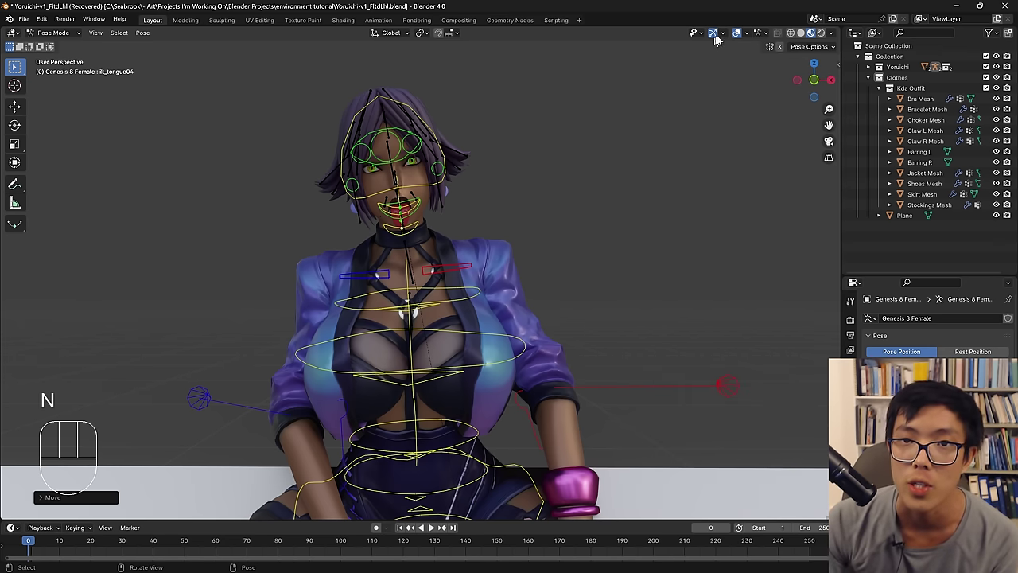
Hide the rig overlays and zoom in close on the textured tongue and face.
{"action": "left_click", "coordinate": [741, 38]}
{"action": "double_click", "coordinate": [740, 38]}
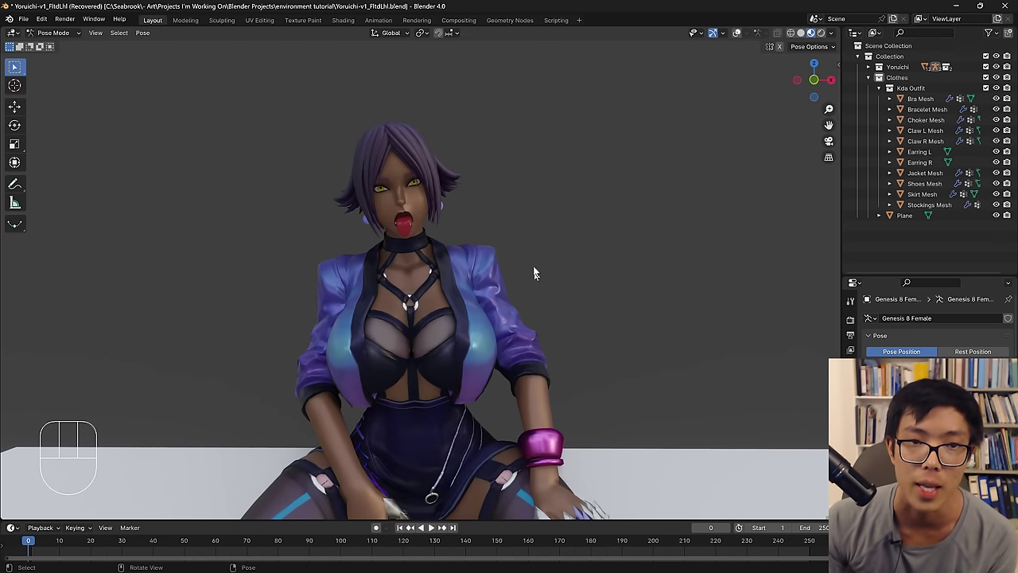
{"action": "left_click_drag", "start_coordinate": [473, 202], "coordinate": [475, 207]}
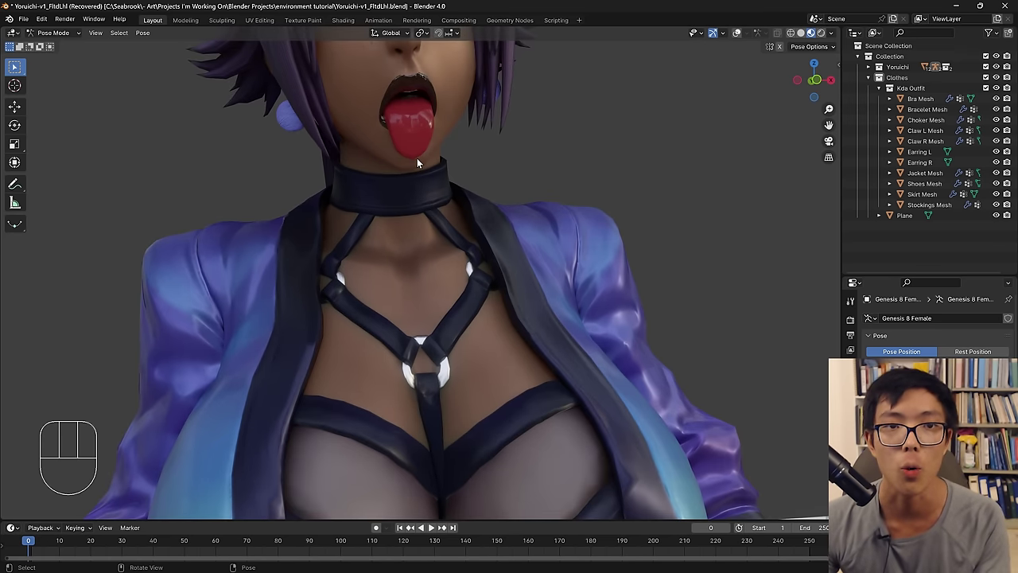
{"action": "left_click_drag", "start_coordinate": [419, 174], "coordinate": [389, 223]}
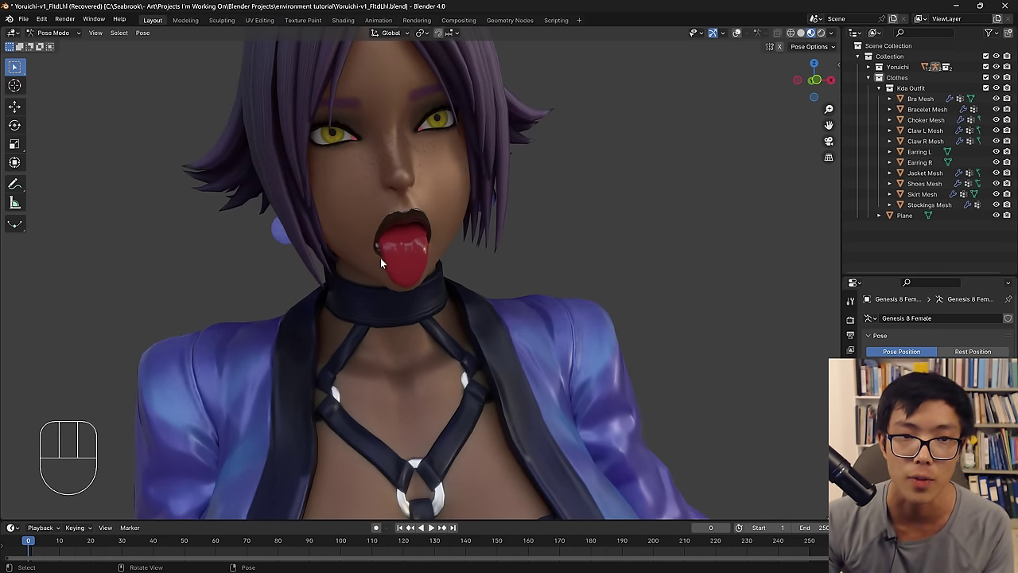
{"action": "middle_click", "coordinate": [573, 310]}
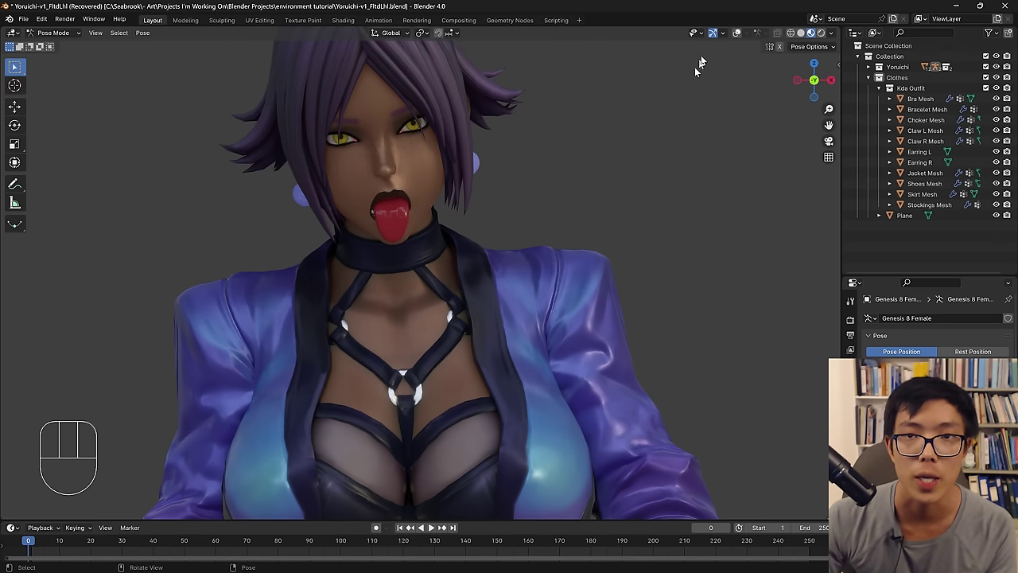
{"action": "left_click", "coordinate": [739, 40]}
Snap to front orthographic view on the mouth, restore the rig overlays and reopen the MHX sidebar.
{"action": "middle_click", "coordinate": [739, 39]}
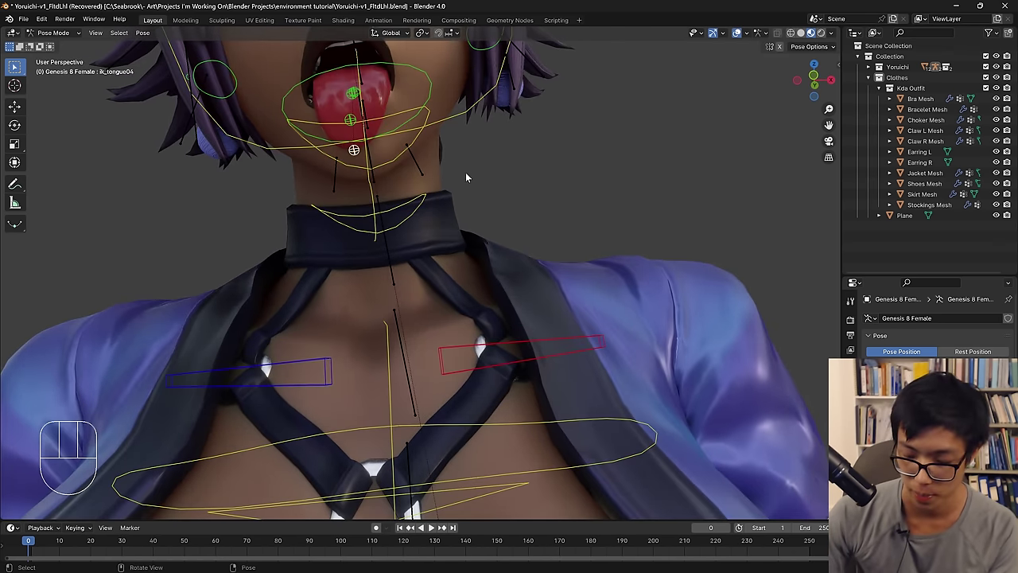
{"action": "key", "text": "KP_1"}
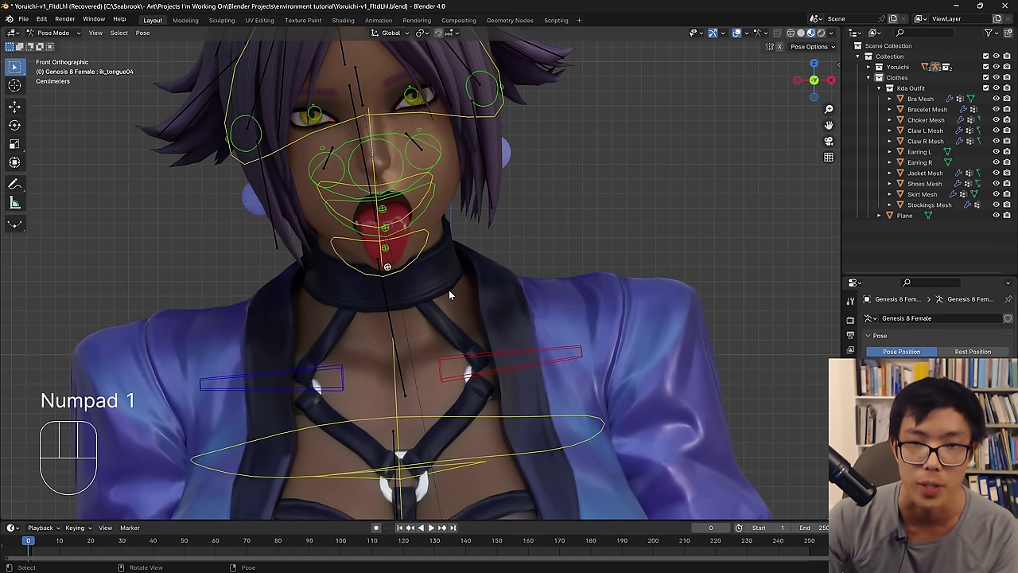
{"action": "left_click_drag", "start_coordinate": [739, 39], "coordinate": [560, 175]}
{"action": "left_click_drag", "start_coordinate": [495, 203], "coordinate": [505, 224]}
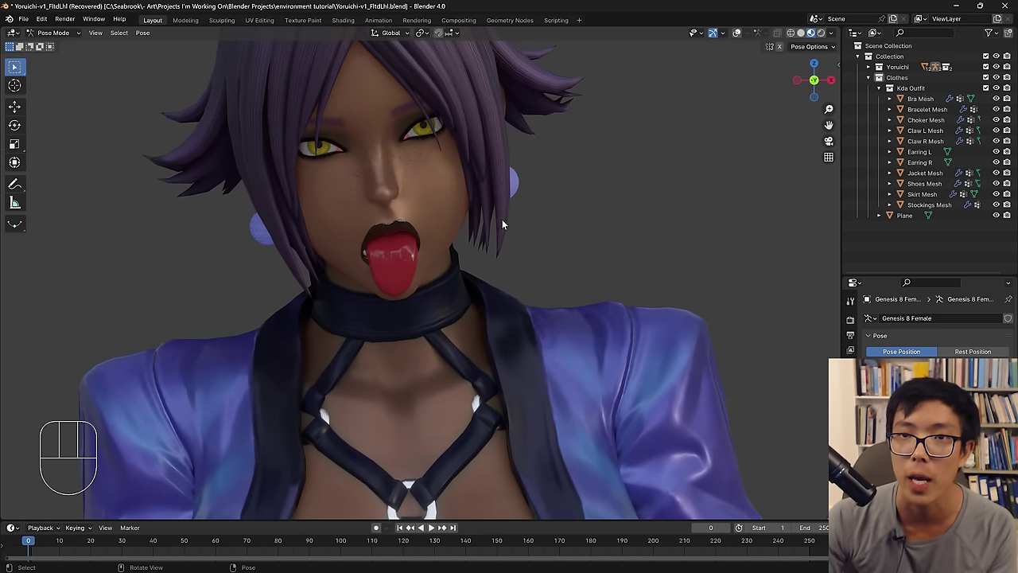
{"action": "left_click", "coordinate": [742, 38]}
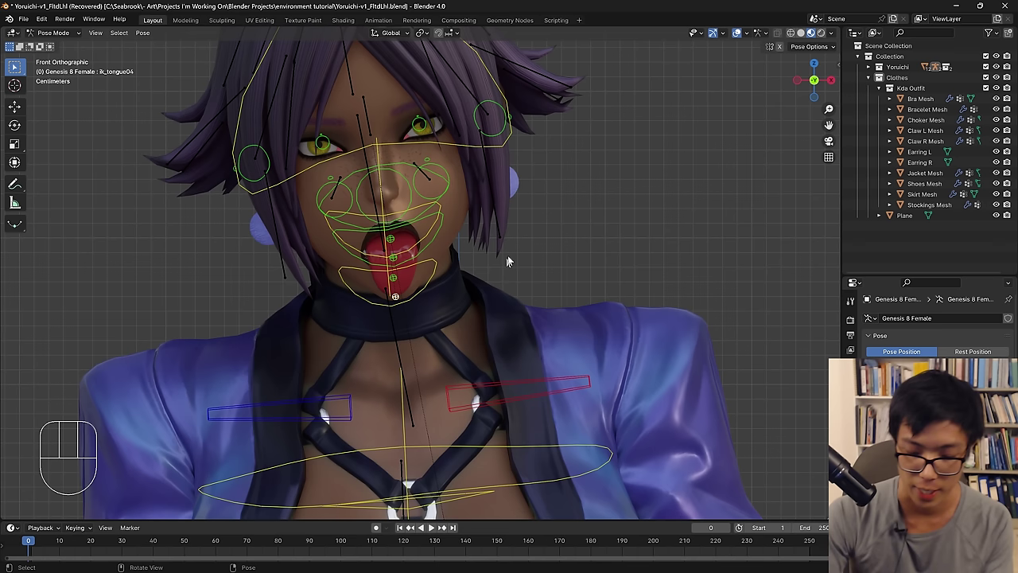
{"action": "key", "text": "n"}
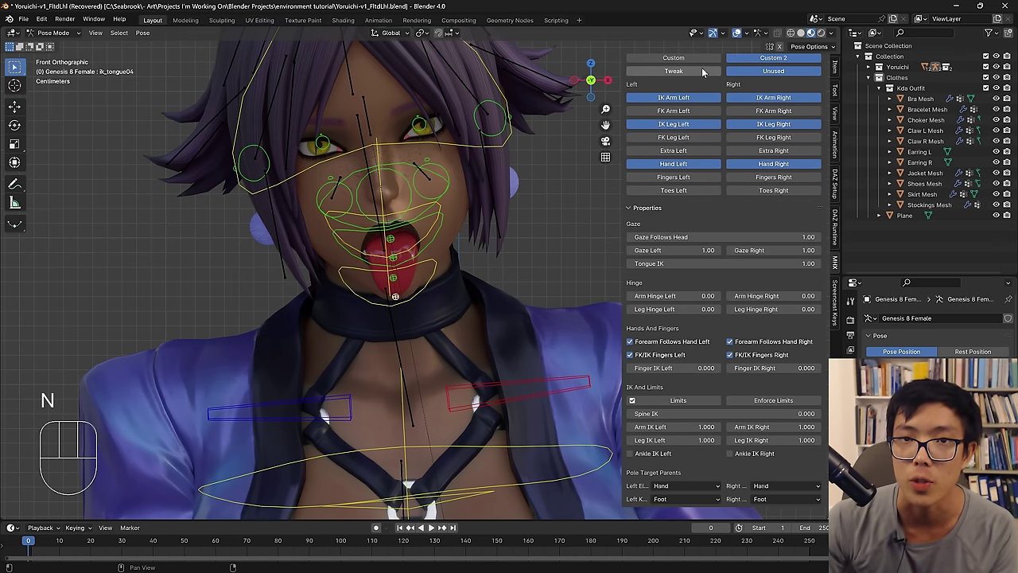
Enable the MHX Face bone layer and move the right lip corner control outward.
{"action": "left_click", "coordinate": [763, 155]}
{"action": "left_click", "coordinate": [694, 156]}
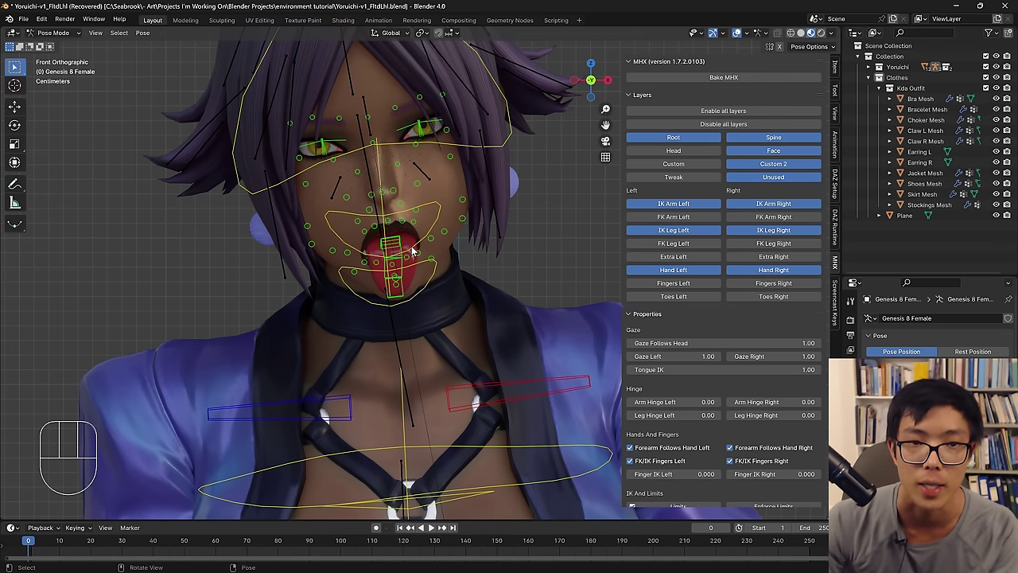
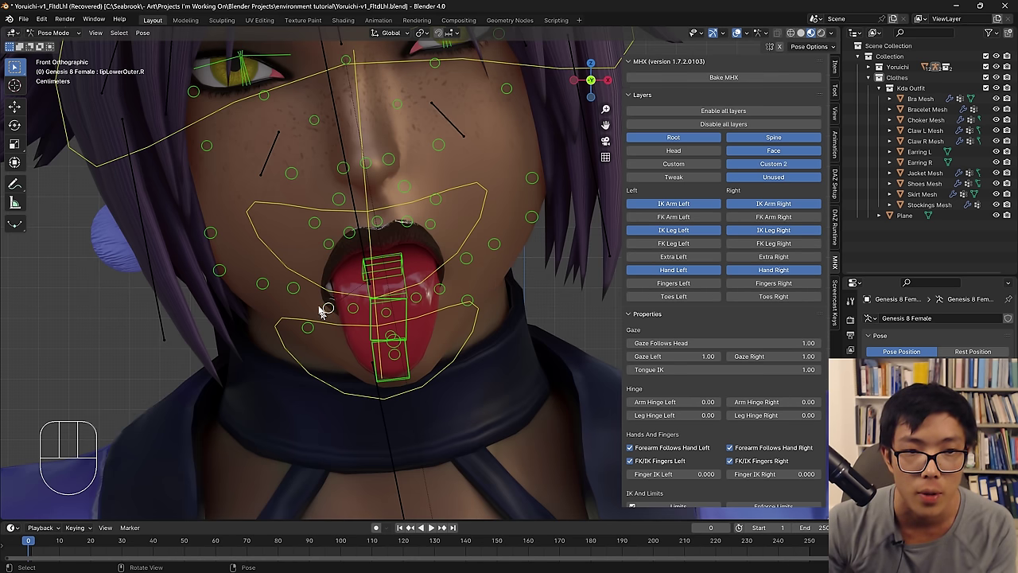
{"action": "key", "text": "g"}
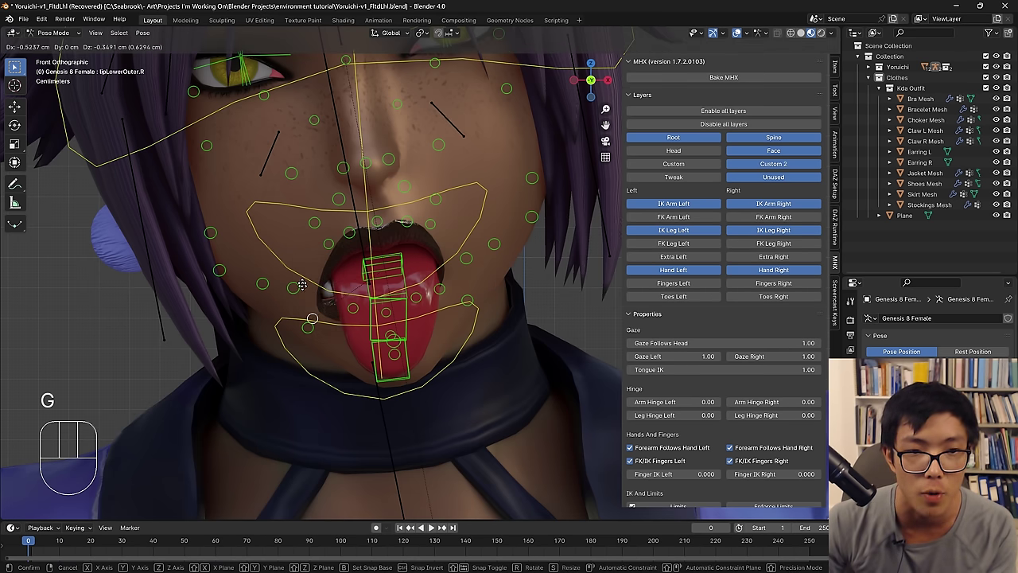
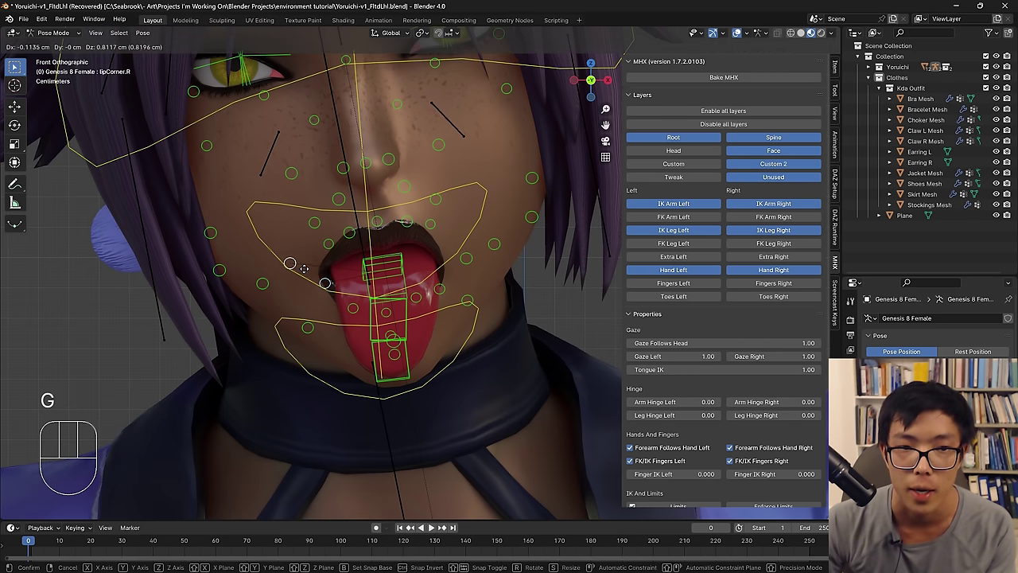
{"action": "left_click", "coordinate": [549, 281]}
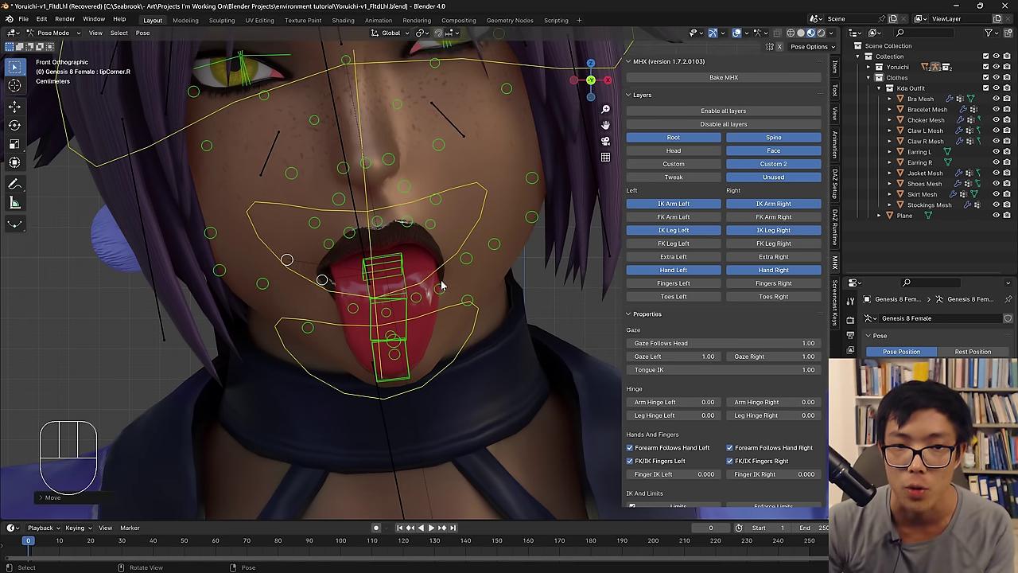
Pull the left lip corner control upward, then hide overlays to judge the mouth shape.
{"action": "left_click", "coordinate": [447, 285]}
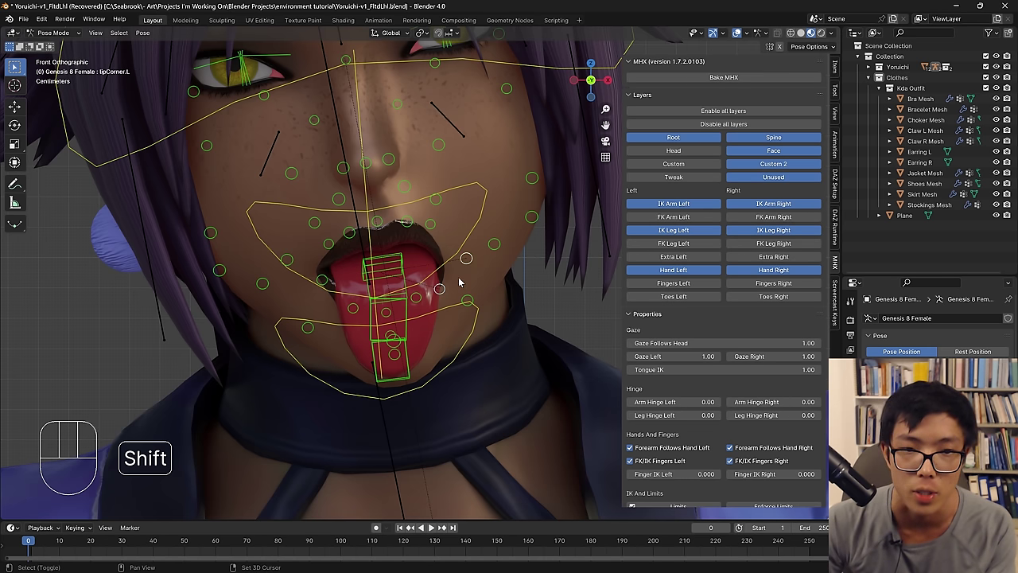
{"action": "key", "text": "g"}
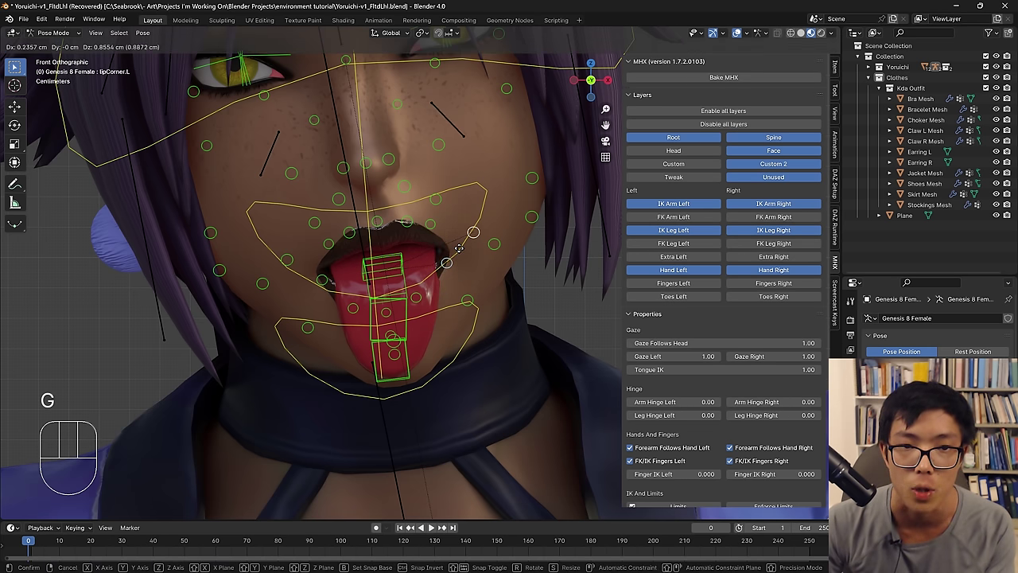
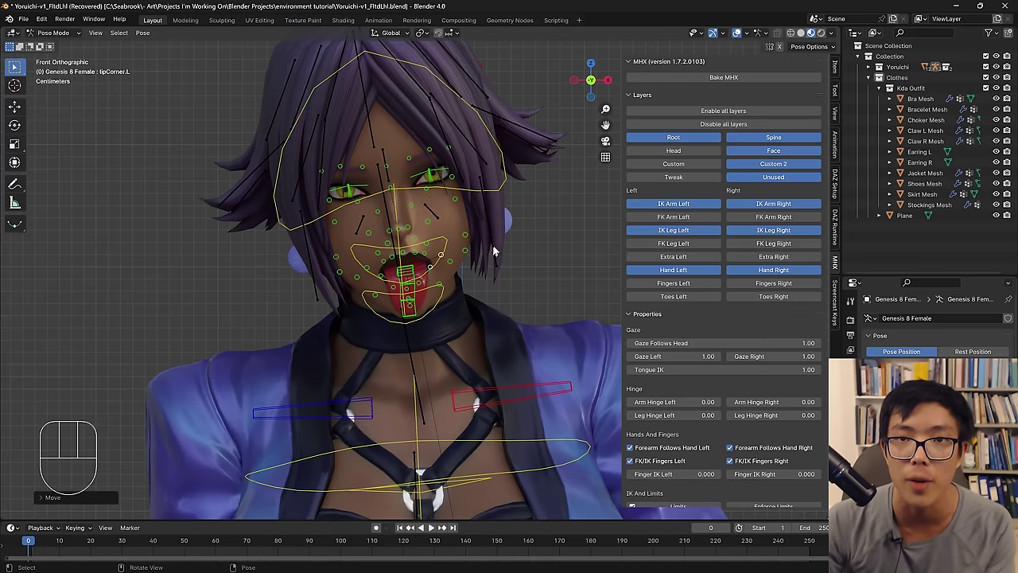
{"action": "left_click", "coordinate": [743, 38]}
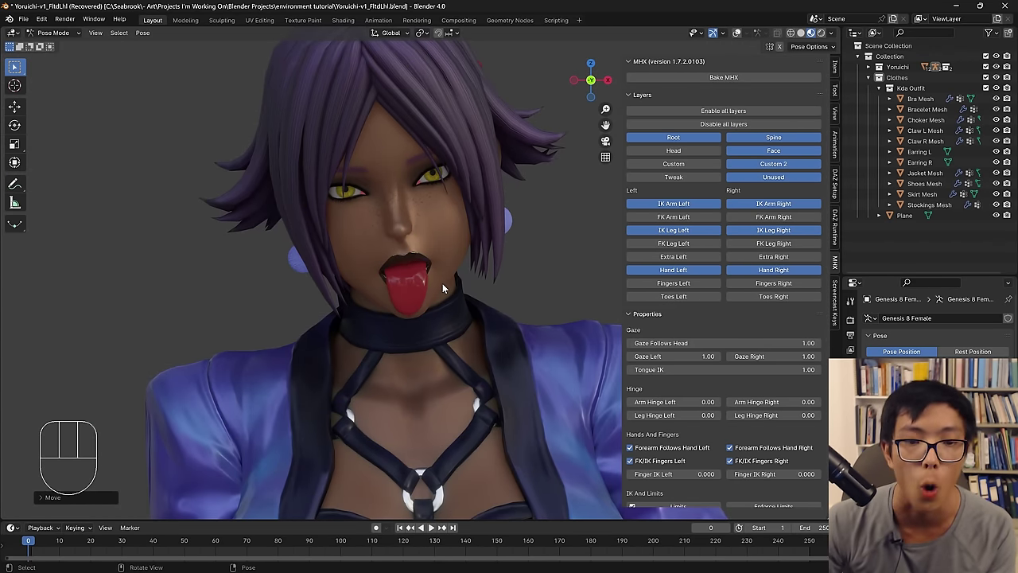
Swap the Face layer for the Head layer and move an upper ik_tongue bone outward, checking from the side.
{"action": "left_click_drag", "start_coordinate": [742, 39], "coordinate": [707, 171]}
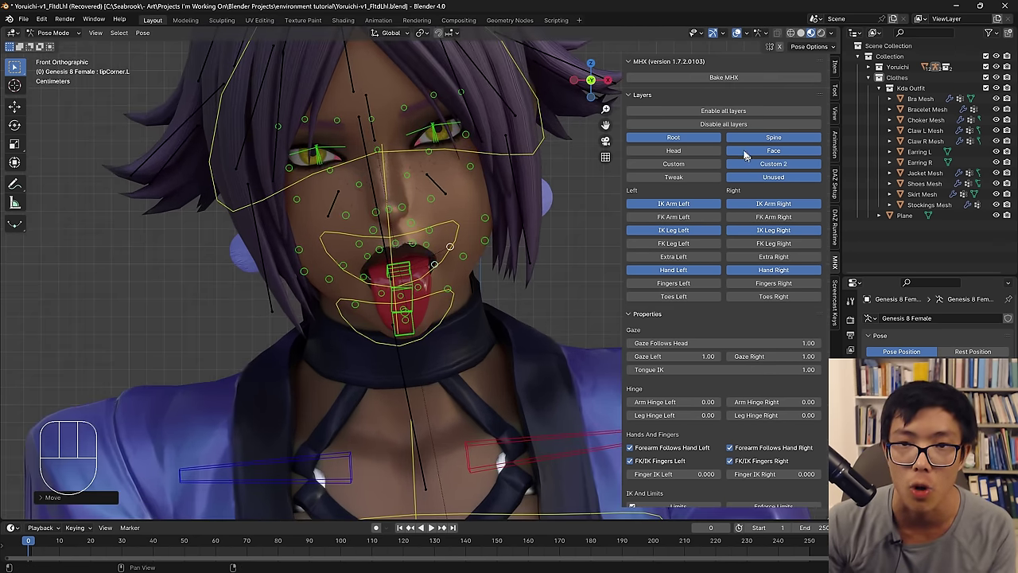
{"action": "left_click", "coordinate": [750, 154]}
{"action": "left_click", "coordinate": [716, 154]}
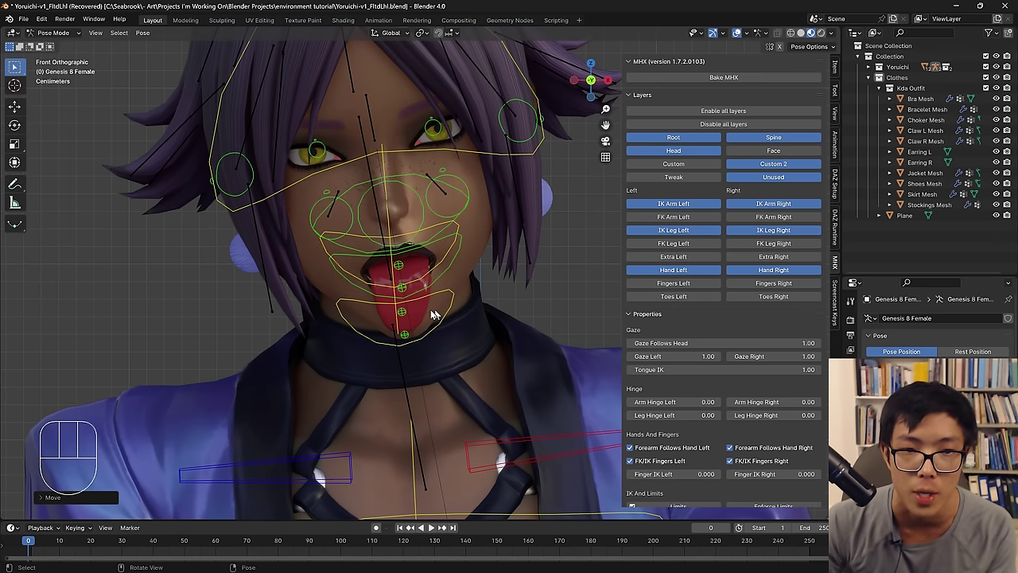
{"action": "left_click", "coordinate": [405, 306]}
{"action": "left_click", "coordinate": [407, 288]}
{"action": "left_click_drag", "start_coordinate": [406, 268], "coordinate": [414, 296]}
{"action": "middle_click", "coordinate": [404, 298]}
{"action": "key", "text": "g"}
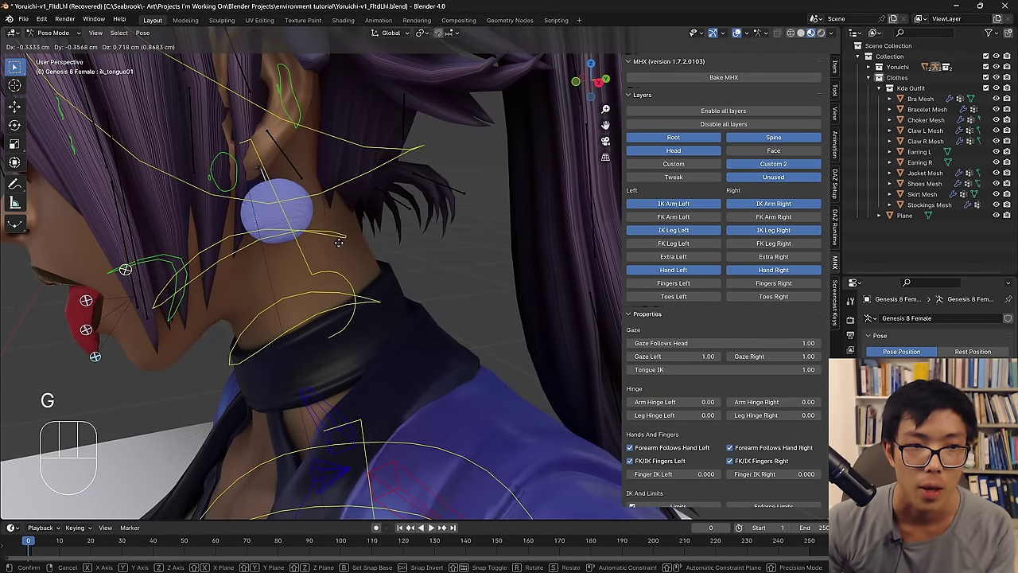
{"action": "left_click", "coordinate": [370, 240]}
{"action": "left_click_drag", "start_coordinate": [370, 240], "coordinate": [498, 199]}
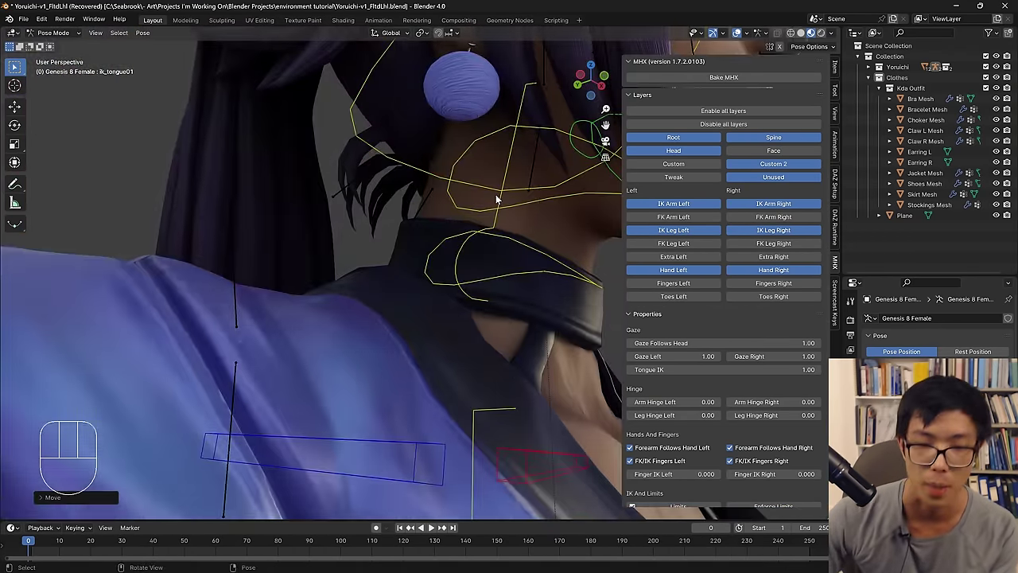
{"action": "key", "text": "KP_1"}
Move the lower tongue and tongue-tip bones down toward the chin and preview with overlays hidden.
{"action": "left_click", "coordinate": [740, 38]}
{"action": "left_click", "coordinate": [744, 36]}
{"action": "left_click_drag", "start_coordinate": [403, 301], "coordinate": [405, 317]}
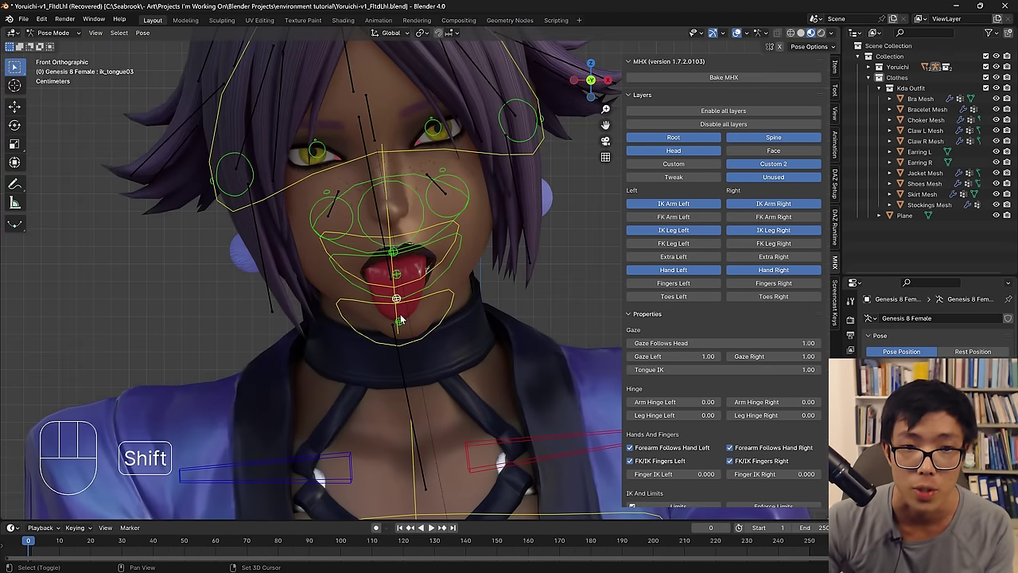
{"action": "left_click", "coordinate": [403, 321]}
{"action": "key", "text": "g"}
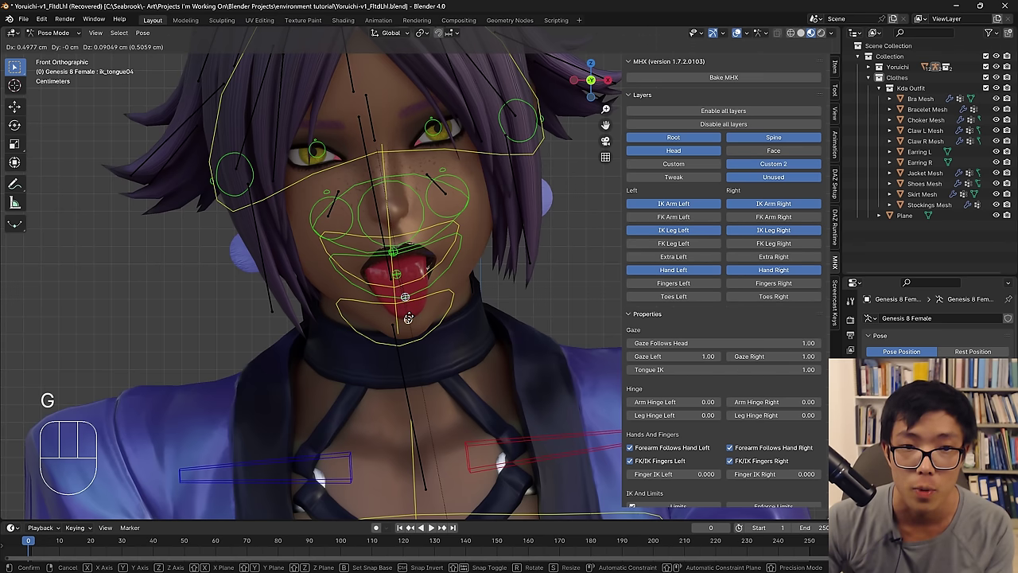
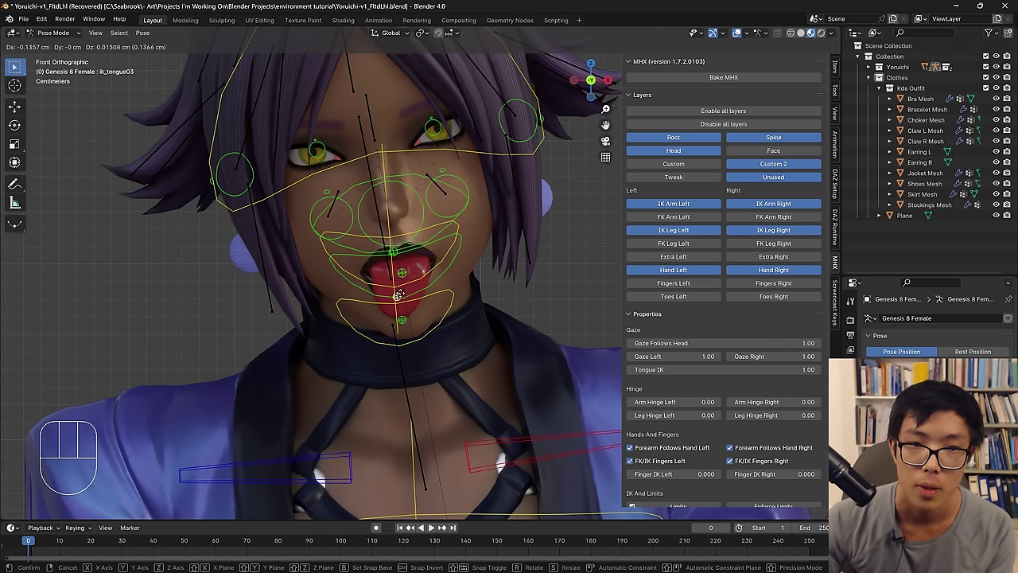
{"action": "left_click", "coordinate": [667, 5]}
{"action": "left_click", "coordinate": [739, 37]}
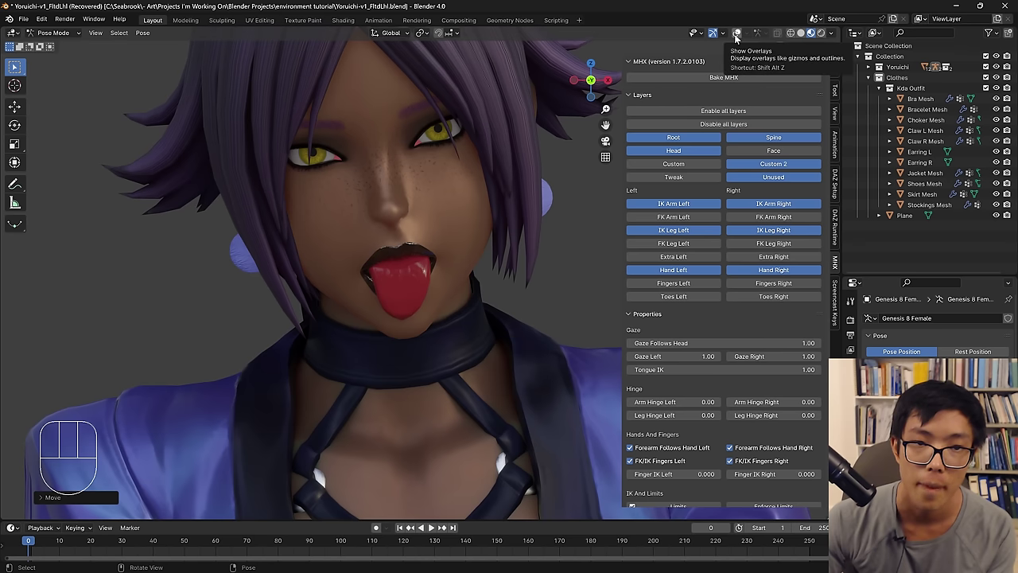
Show the rig overlays and rotate the lowerJaw bone on X to open the mouth wider.
{"action": "left_click", "coordinate": [739, 40]}
{"action": "left_click", "coordinate": [739, 40]}
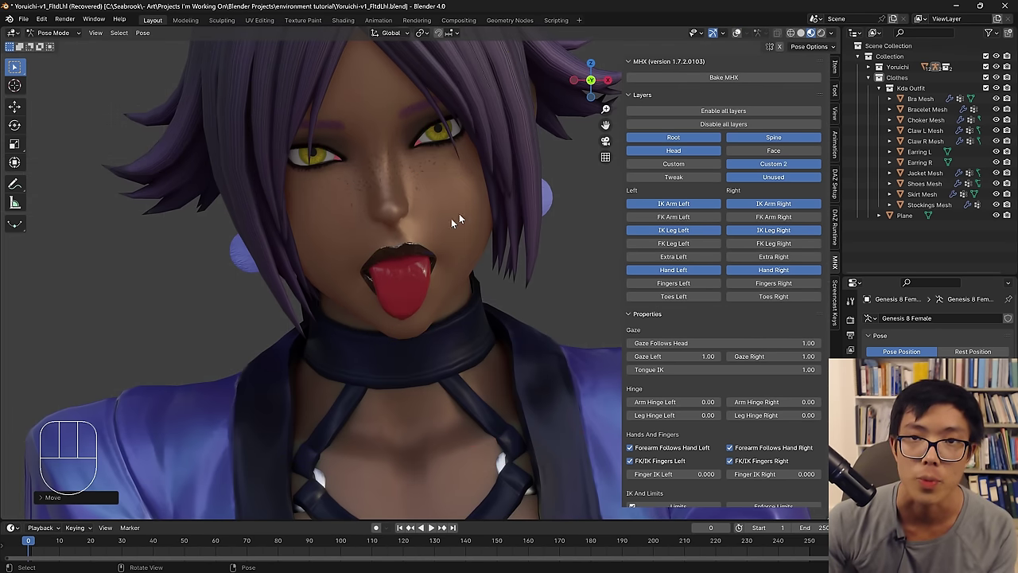
{"action": "left_click", "coordinate": [746, 35]}
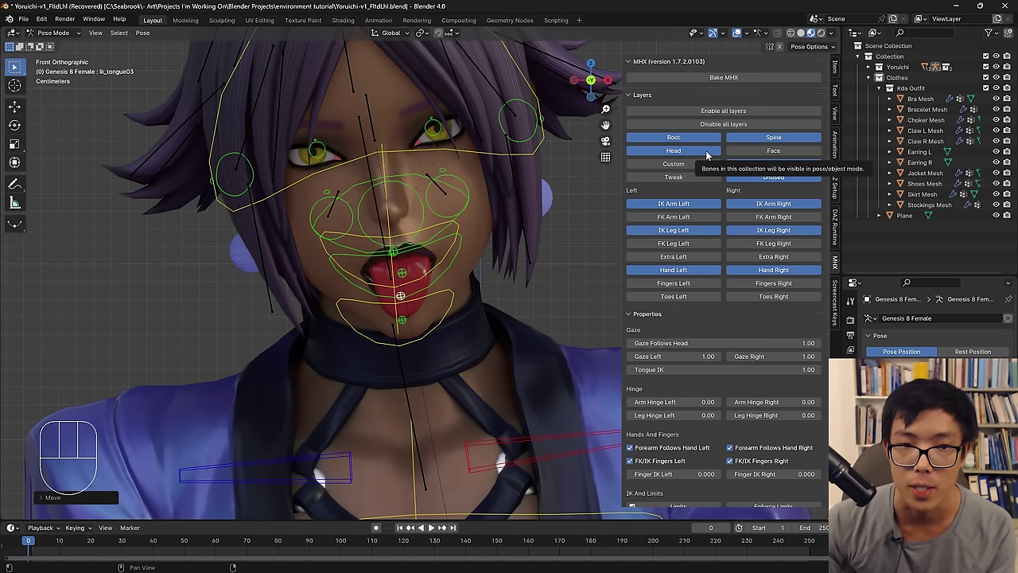
{"action": "left_click", "coordinate": [442, 274]}
{"action": "key", "text": "r"}
{"action": "key", "text": "x"}
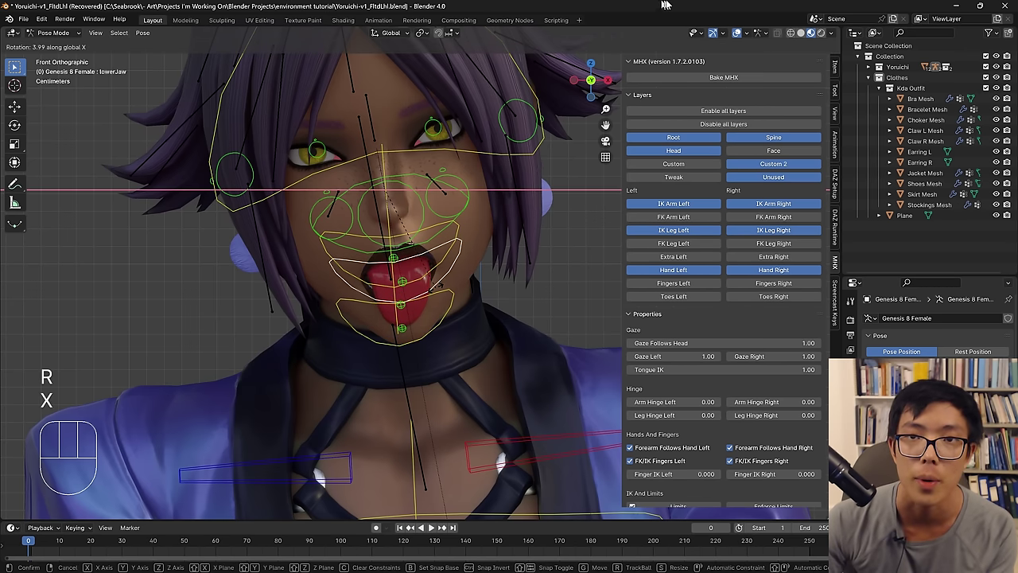
{"action": "left_click", "coordinate": [739, 38]}
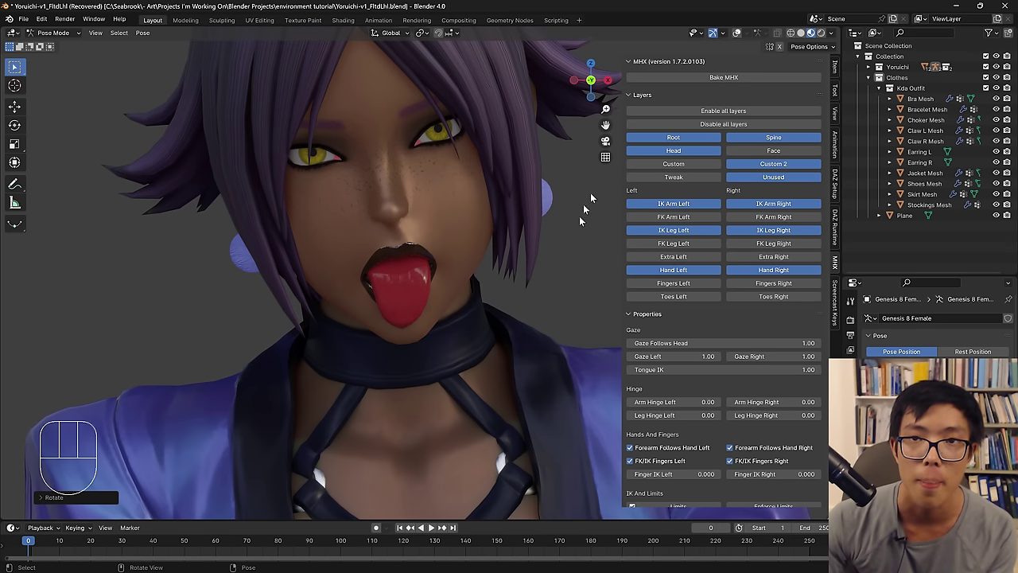
Rotate the lower jaw a bit further on X, check from camera and front view, then hide overlays.
{"action": "left_click_drag", "start_coordinate": [744, 38], "coordinate": [554, 186]}
{"action": "key", "text": "r"}
{"action": "key", "text": "x"}
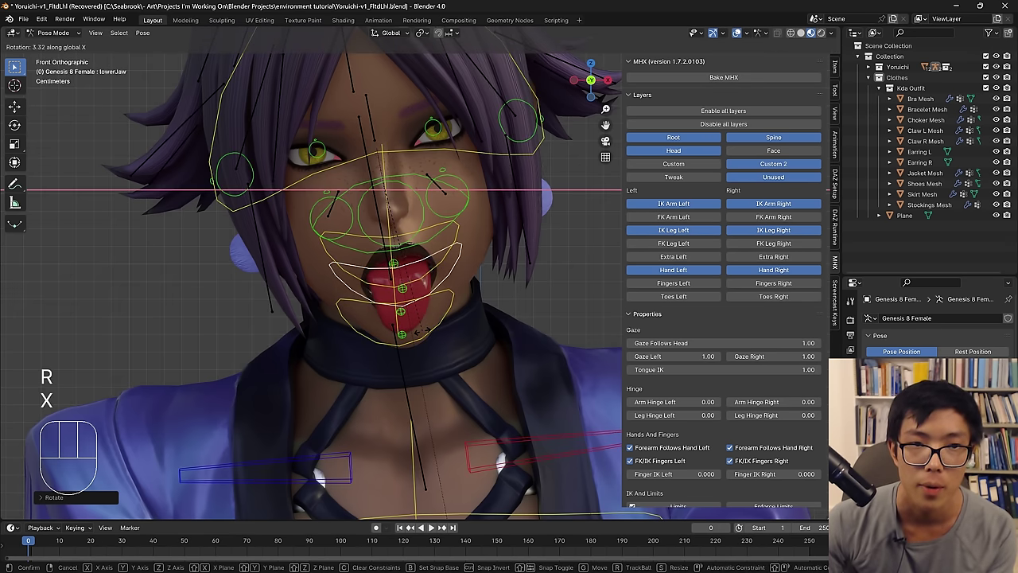
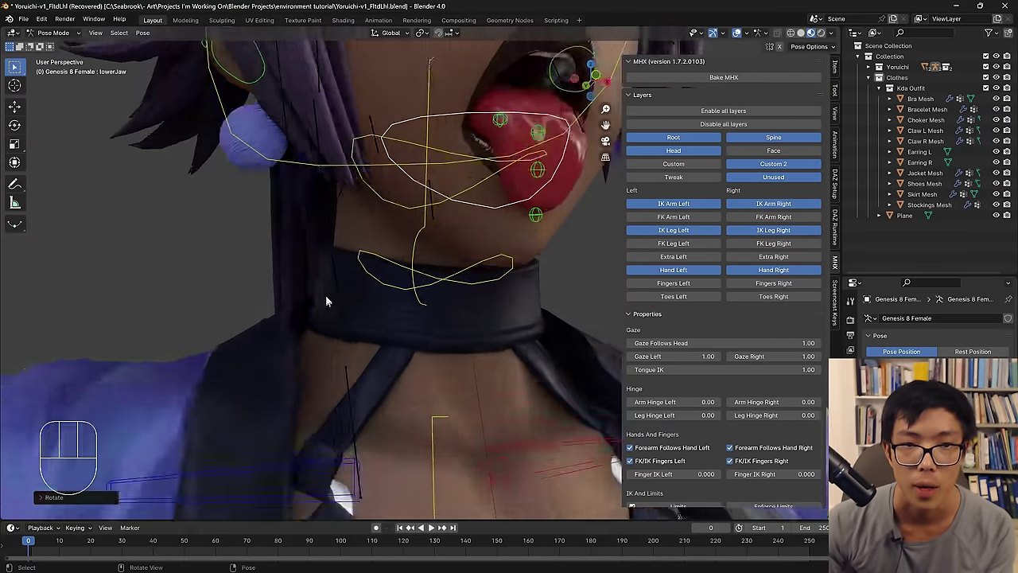
{"action": "key", "text": "KP_0"}
{"action": "key", "text": "KP_1"}
{"action": "left_click", "coordinate": [741, 40]}
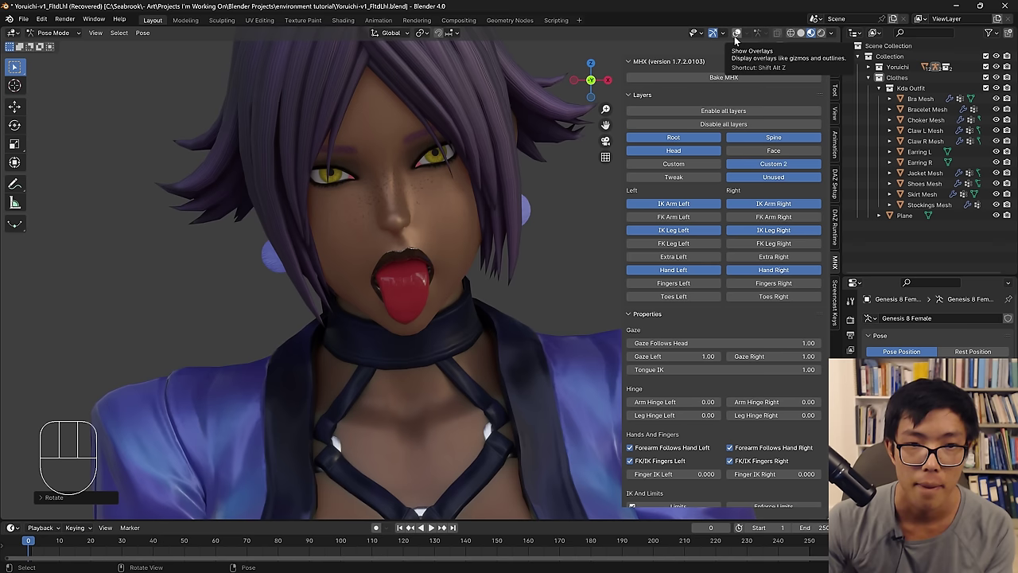
{"action": "left_click_drag", "start_coordinate": [739, 41], "coordinate": [742, 130]}
With the Face layer on, nudge the lipCorner.L bone to a new position around the tongue.
{"action": "left_click_drag", "start_coordinate": [720, 165], "coordinate": [734, 164]}
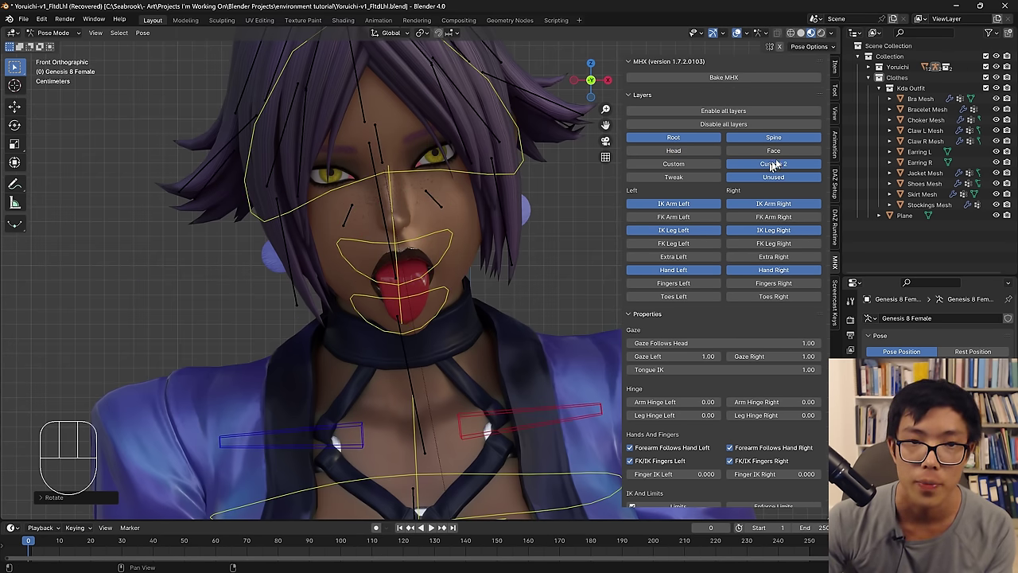
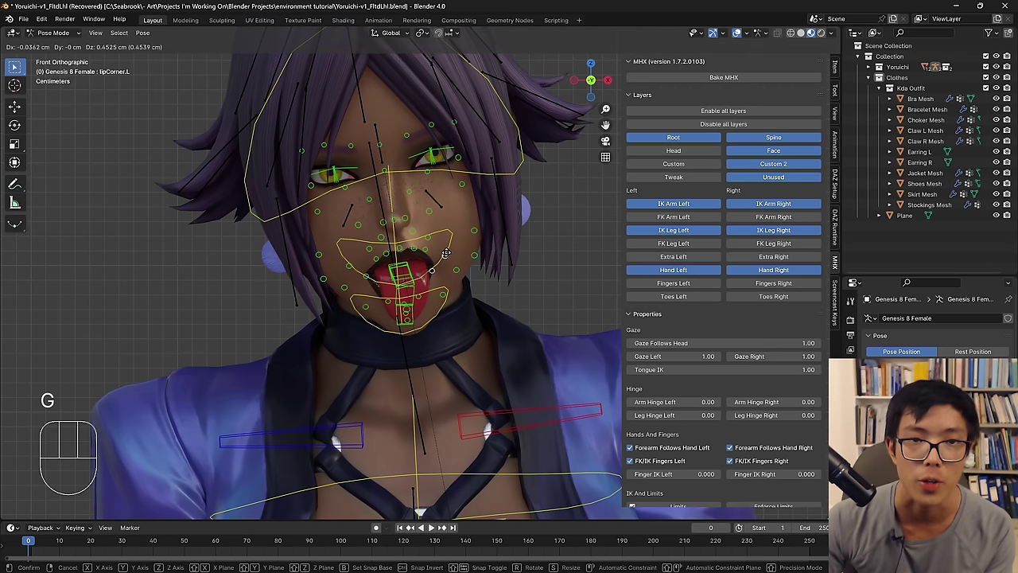
{"action": "left_click", "coordinate": [741, 33]}
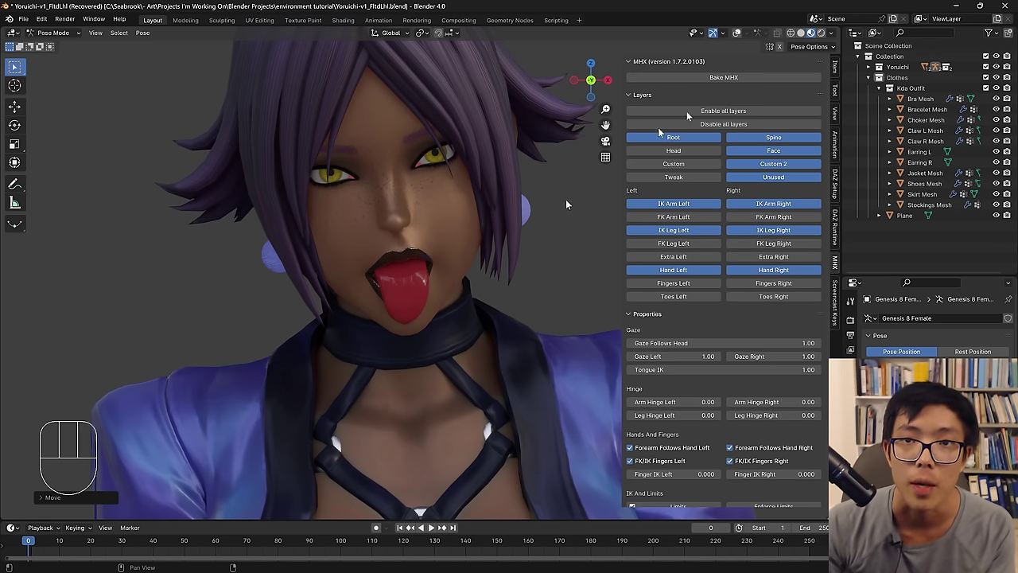
{"action": "left_click_drag", "start_coordinate": [741, 40], "coordinate": [376, 274]}
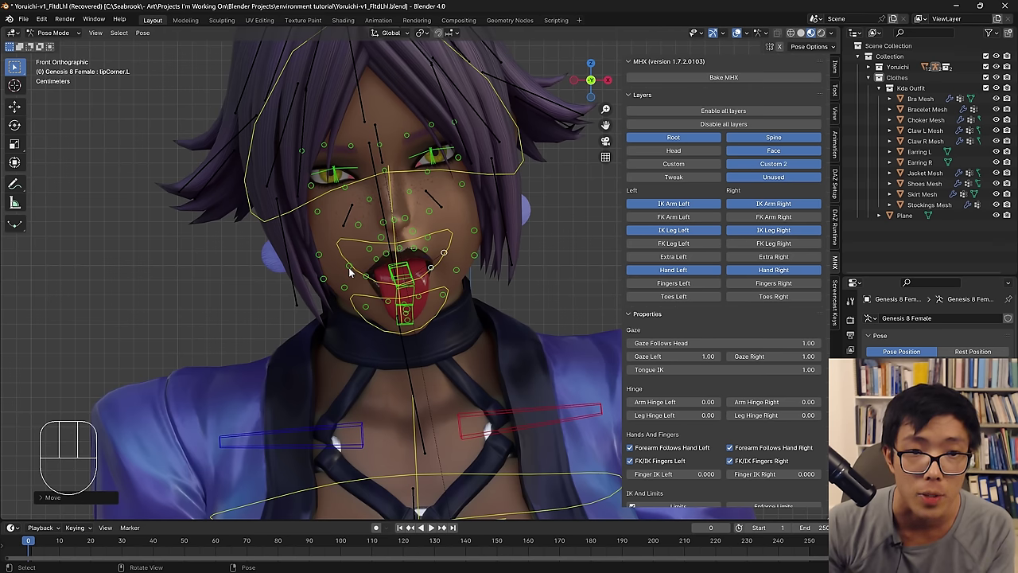
{"action": "key", "text": "g"}
{"action": "left_click", "coordinate": [438, 276]}
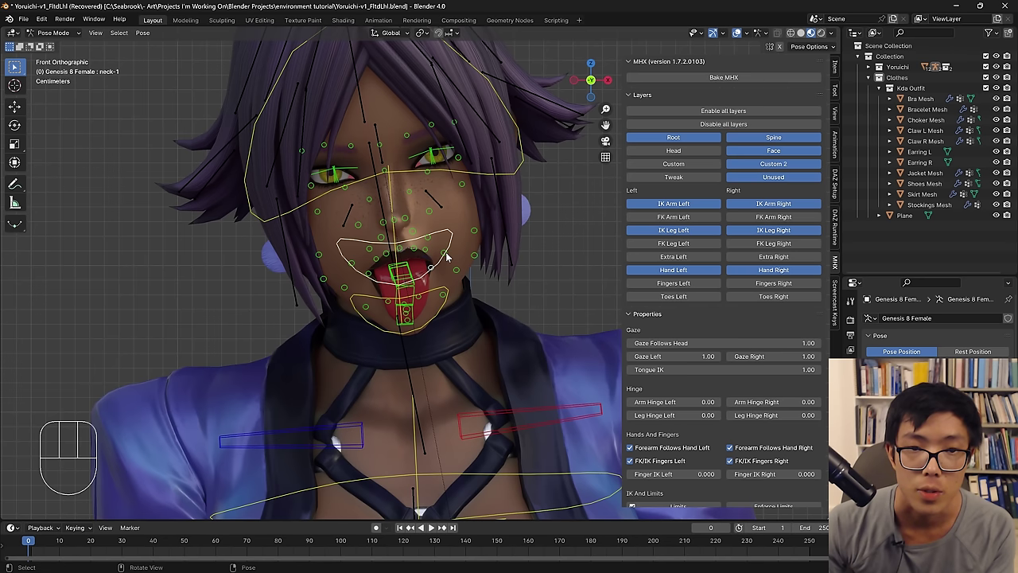
Move the lipLowerOuter.L bone to reshape the lower lip and toggle overlays to preview.
{"action": "left_click", "coordinate": [449, 257]}
{"action": "left_click", "coordinate": [436, 272]}
{"action": "key", "text": "g"}
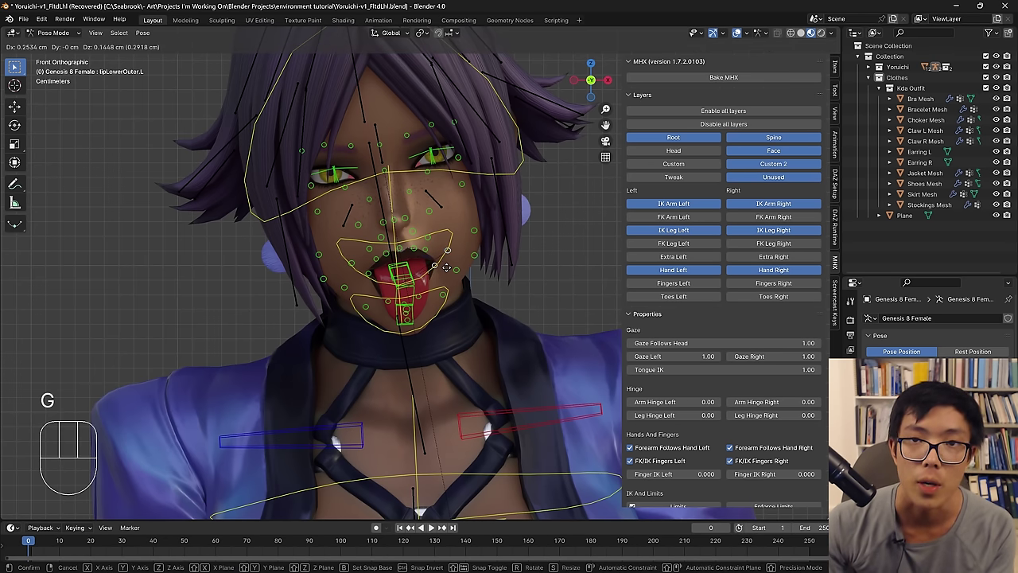
{"action": "left_click", "coordinate": [741, 39]}
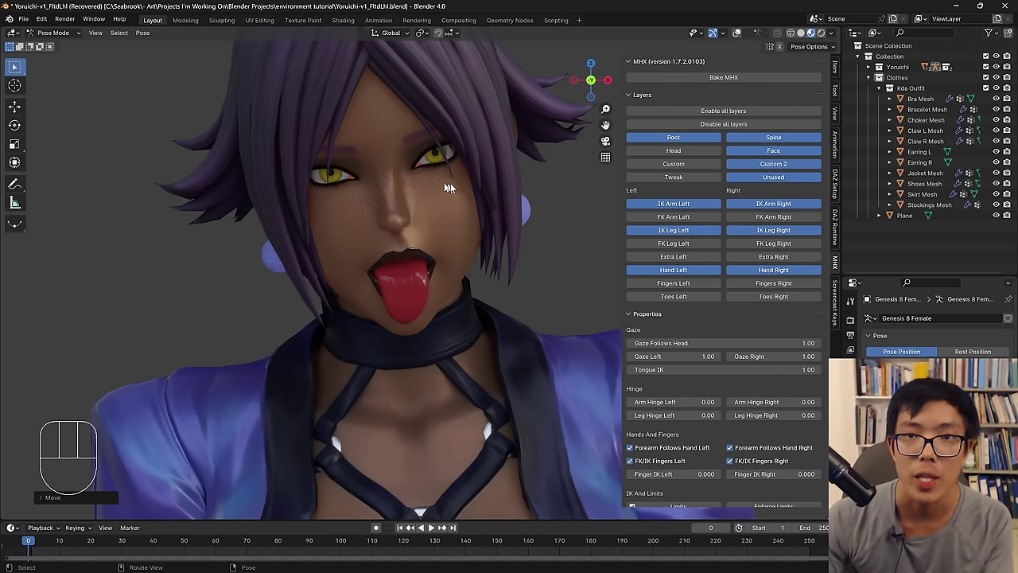
{"action": "left_click", "coordinate": [737, 40]}
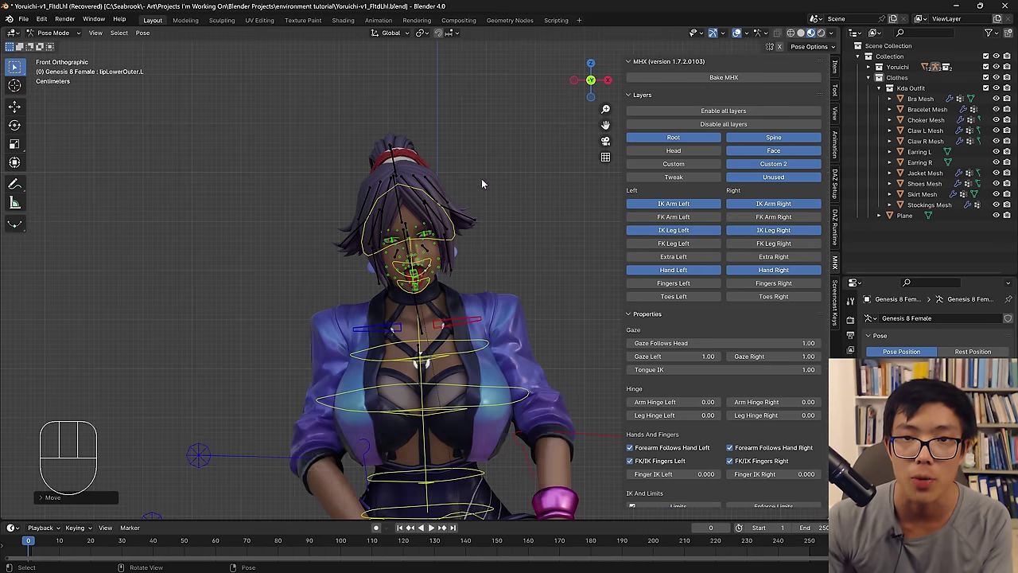
Frame the face and move the middle ik_tongue bones so the tongue hangs further out.
{"action": "left_click_drag", "start_coordinate": [724, 158], "coordinate": [762, 161]}
{"action": "left_click_drag", "start_coordinate": [763, 159], "coordinate": [715, 174]}
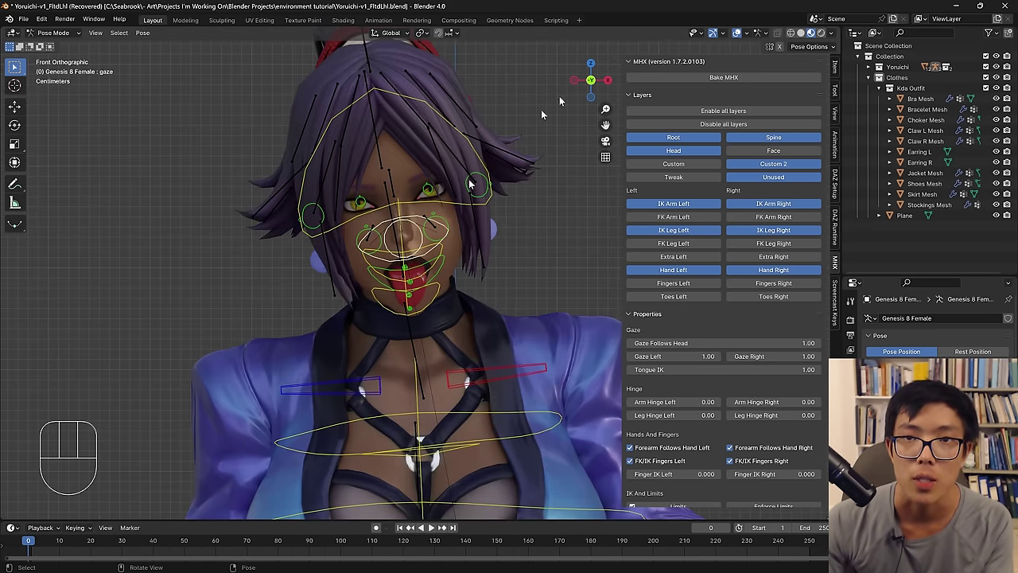
{"action": "left_click", "coordinate": [744, 33]}
{"action": "key", "text": "g"}
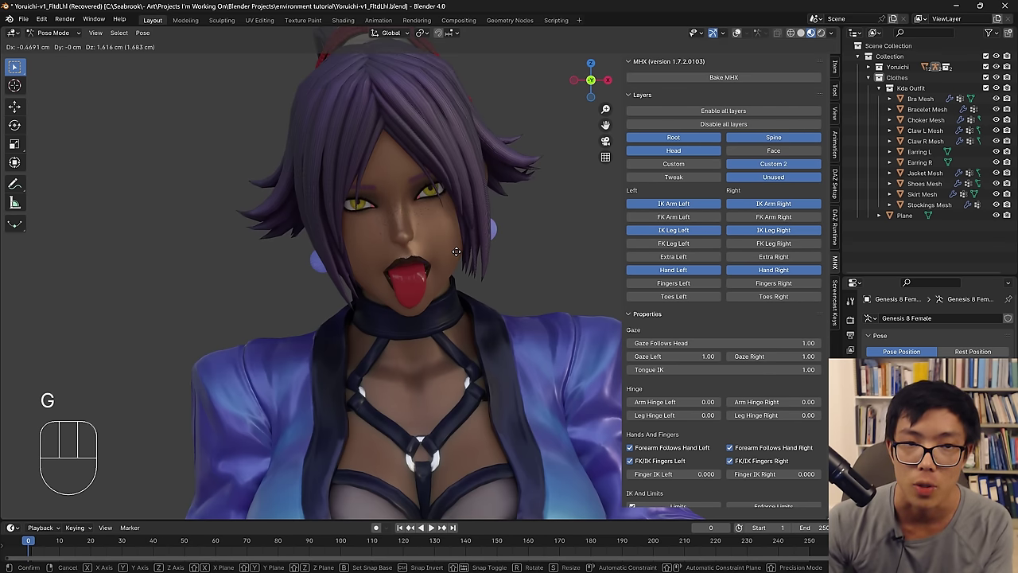
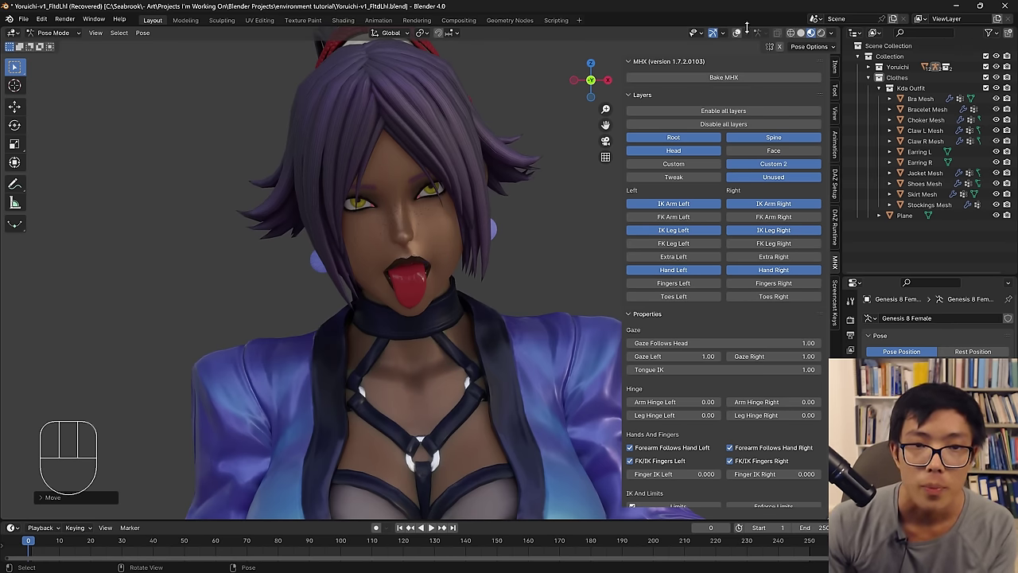
{"action": "left_click", "coordinate": [744, 33]}
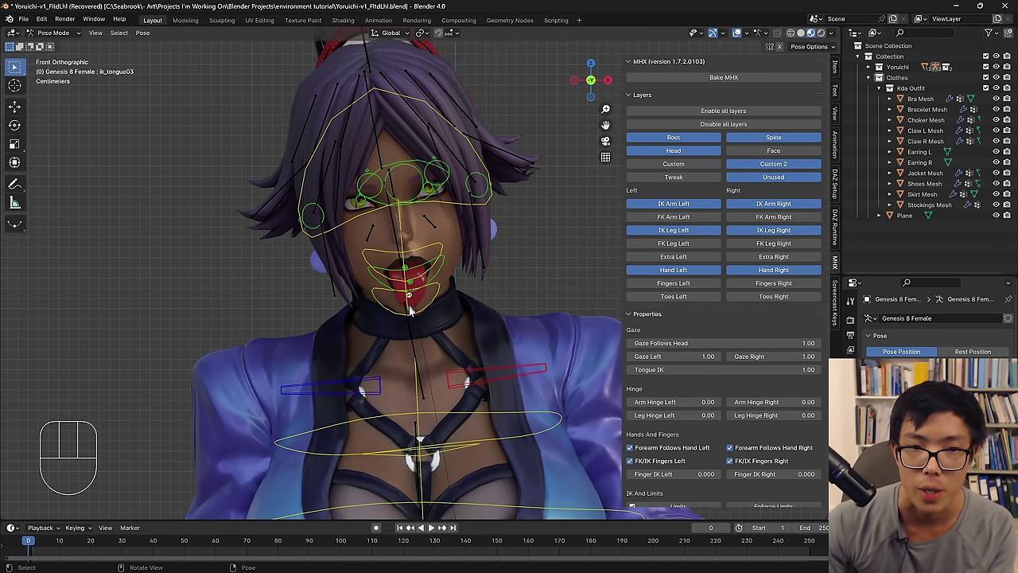
{"action": "left_click", "coordinate": [416, 289]}
{"action": "key", "text": "g"}
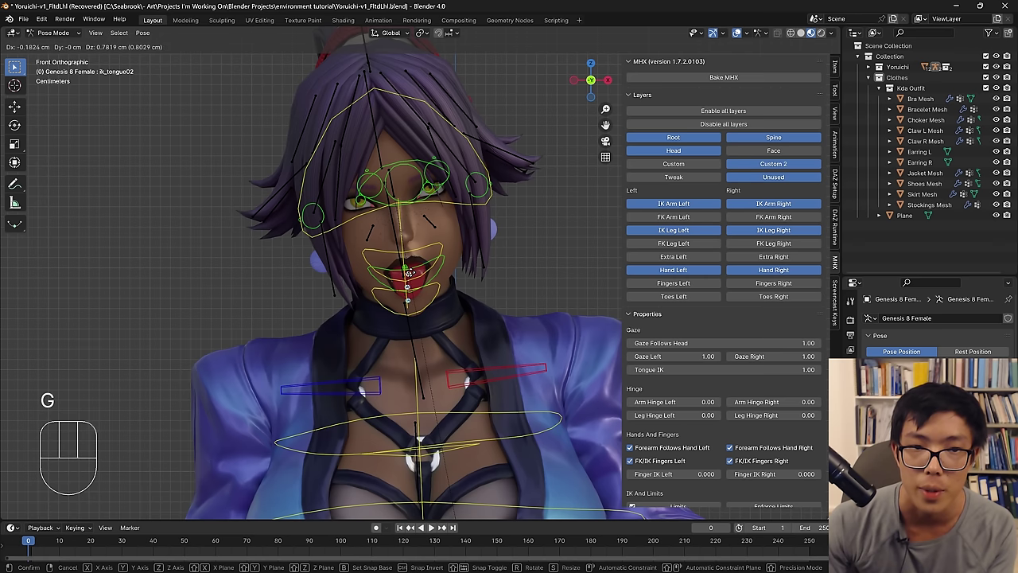
{"action": "left_click", "coordinate": [705, 100]}
Show the rig from the side of the head and shift the tongue bone again, previewing without overlays.
{"action": "left_click", "coordinate": [740, 35]}
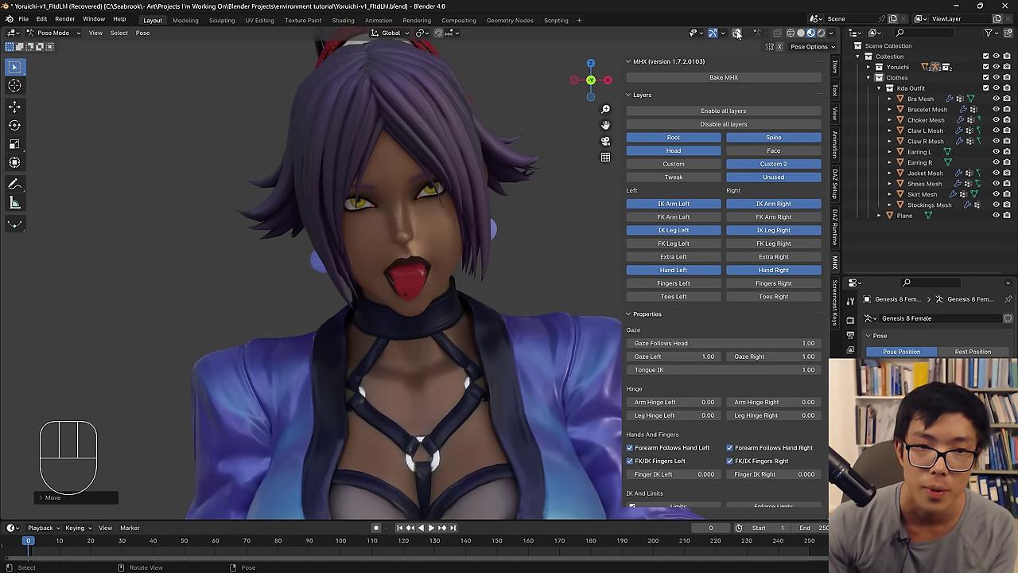
{"action": "left_click", "coordinate": [740, 35]}
{"action": "left_click", "coordinate": [740, 35]}
{"action": "left_click", "coordinate": [741, 35]}
{"action": "left_click_drag", "start_coordinate": [458, 286], "coordinate": [367, 277]}
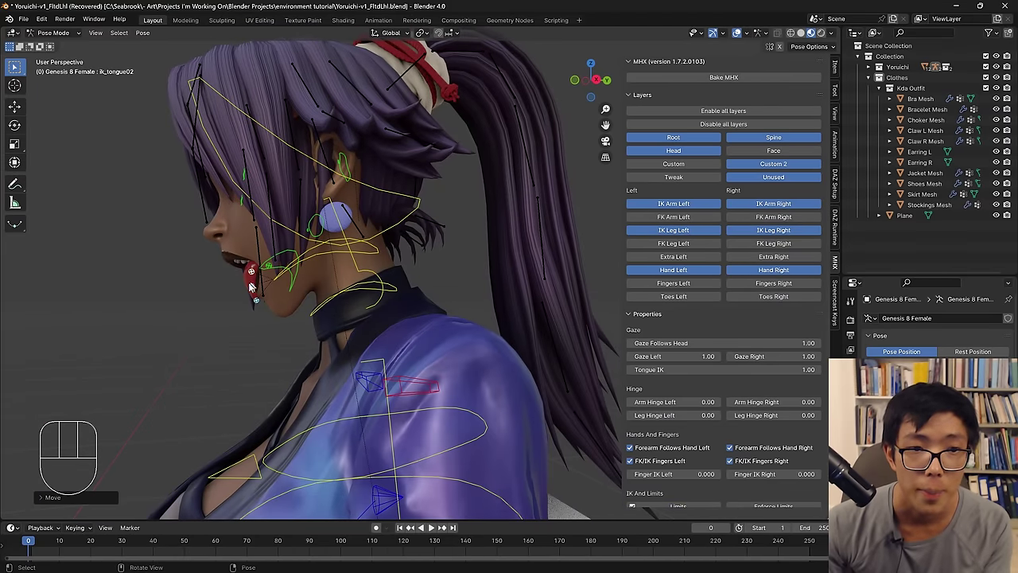
{"action": "key", "text": "g"}
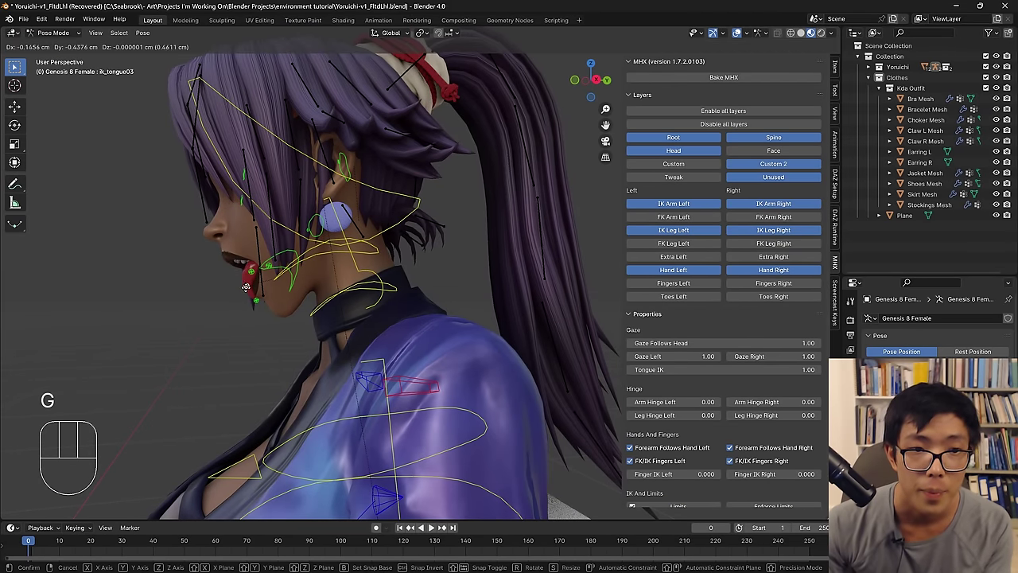
{"action": "left_click_drag", "start_coordinate": [253, 298], "coordinate": [760, 38]}
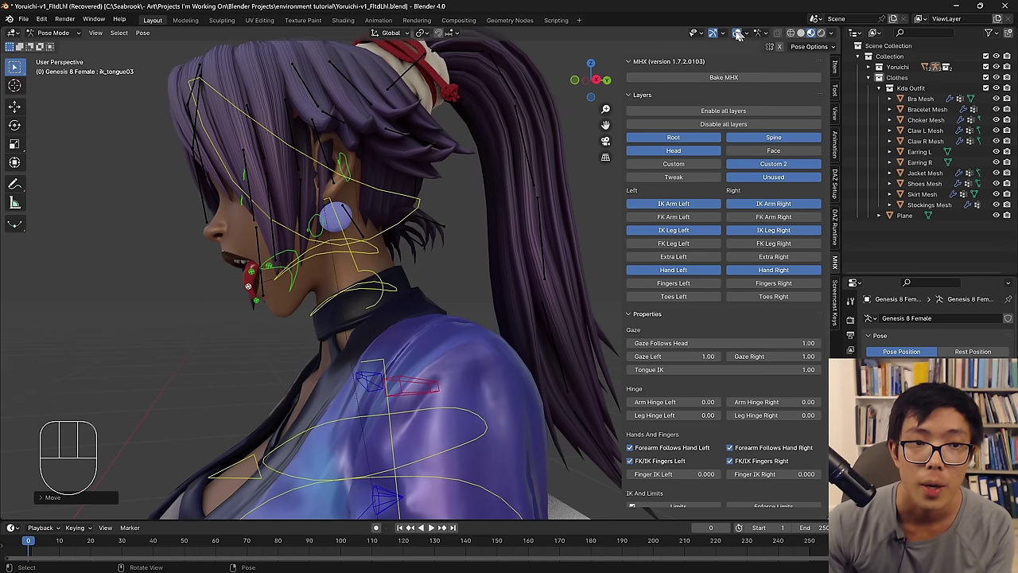
{"action": "left_click", "coordinate": [737, 36]}
From the front view, nudge the tongue bone once more and check the result with overlays hidden.
{"action": "key", "text": "KP_1"}
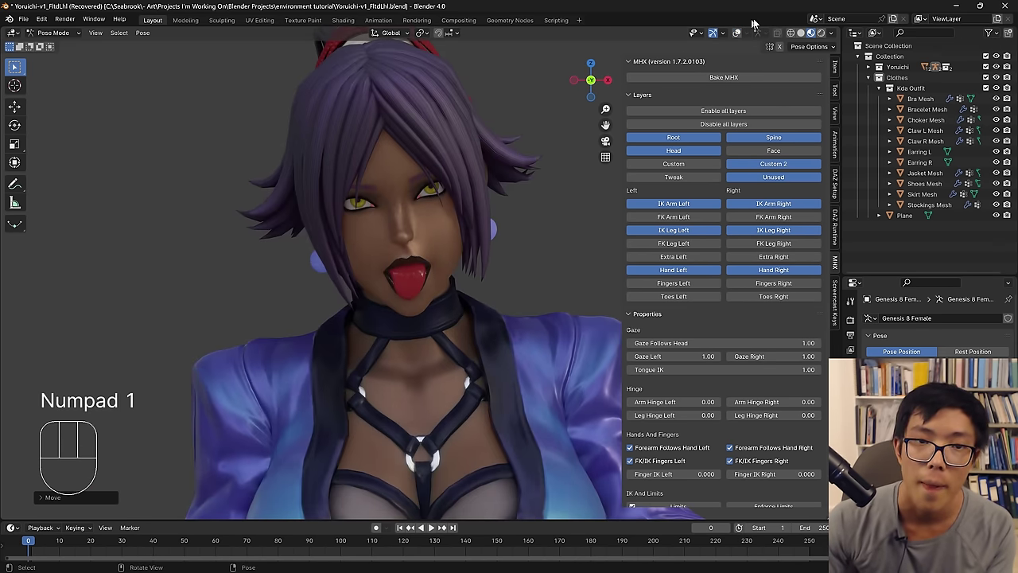
{"action": "left_click", "coordinate": [745, 33]}
{"action": "left_click", "coordinate": [415, 303]}
{"action": "key", "text": "g"}
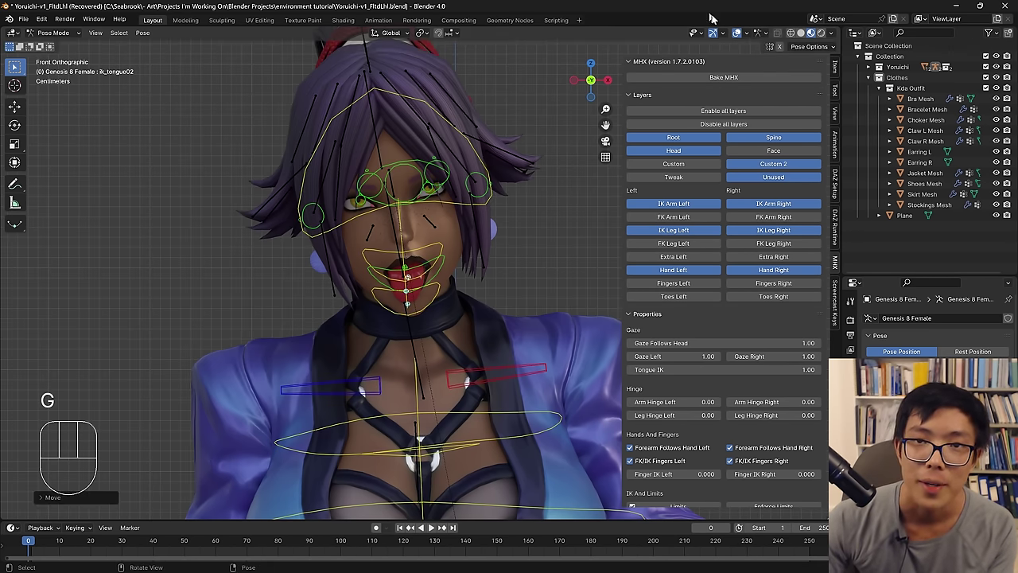
{"action": "left_click", "coordinate": [740, 39]}
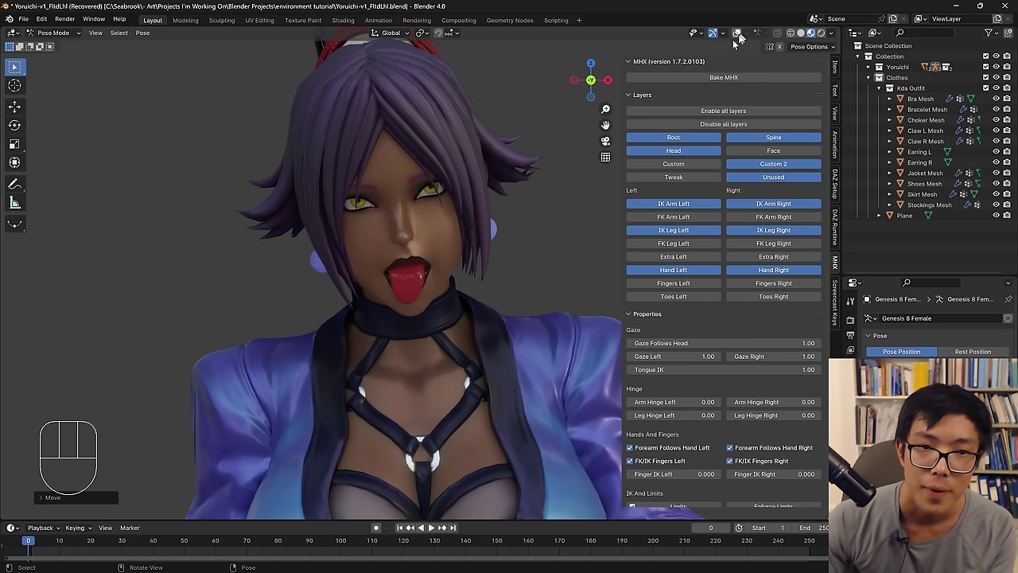
{"action": "left_click_drag", "start_coordinate": [473, 265], "coordinate": [421, 238]}
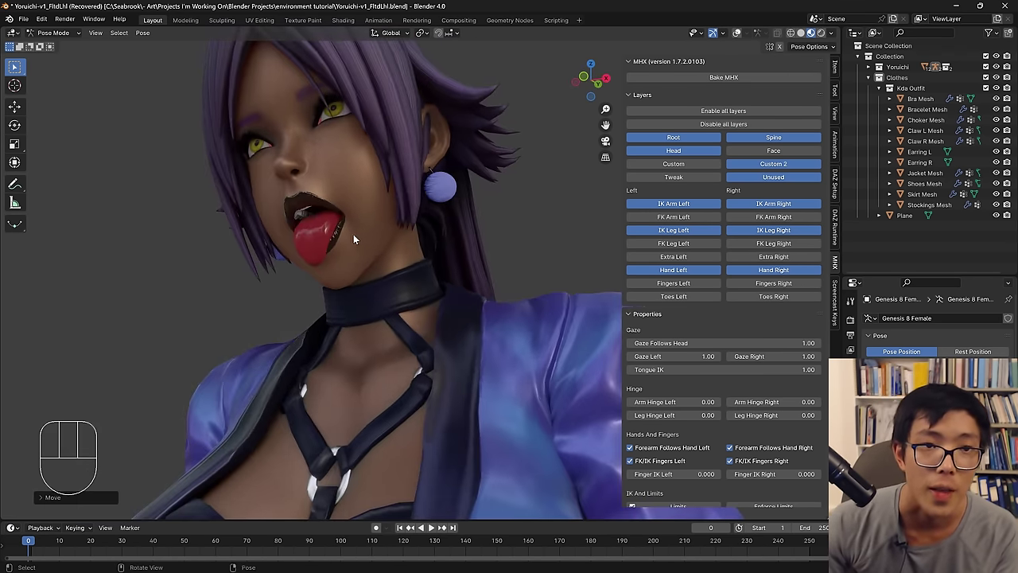
{"action": "left_click_drag", "start_coordinate": [385, 235], "coordinate": [375, 271]}
{"action": "middle_click", "coordinate": [378, 327]}
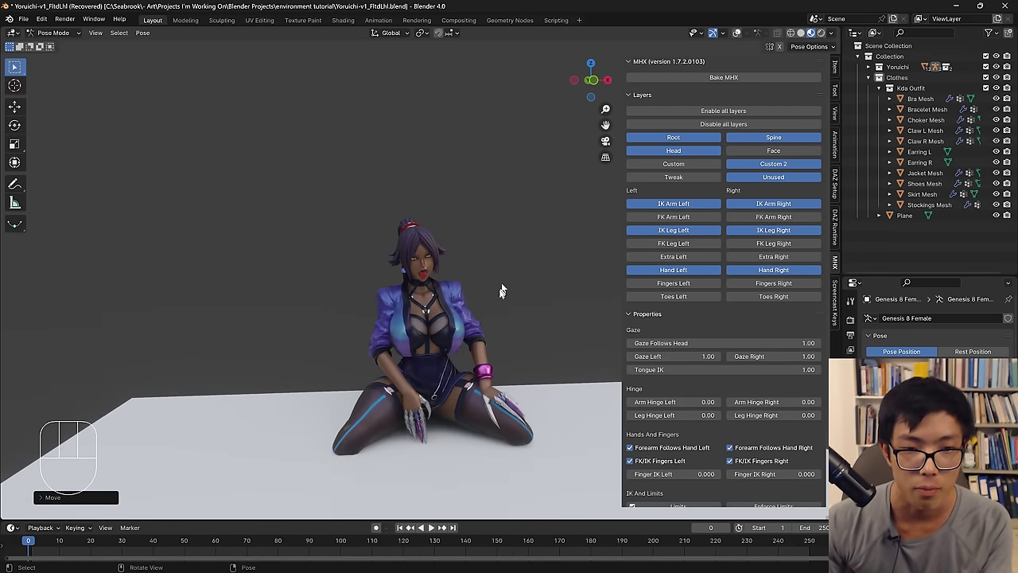
{"action": "left_click_drag", "start_coordinate": [519, 338], "coordinate": [474, 340]}
{"action": "middle_click", "coordinate": [458, 378]}
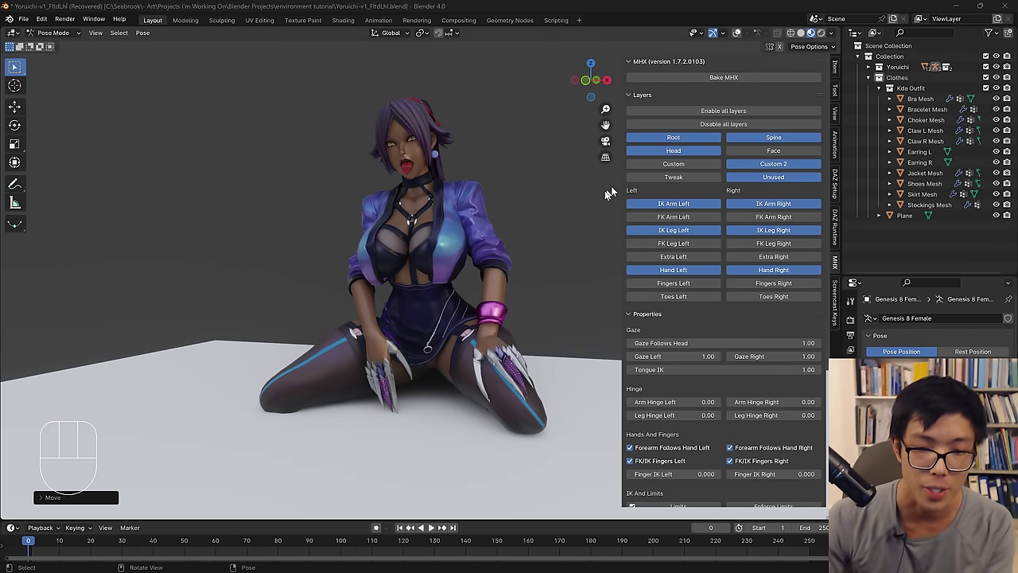
{"action": "left_click_drag", "start_coordinate": [367, 390], "coordinate": [403, 390]}
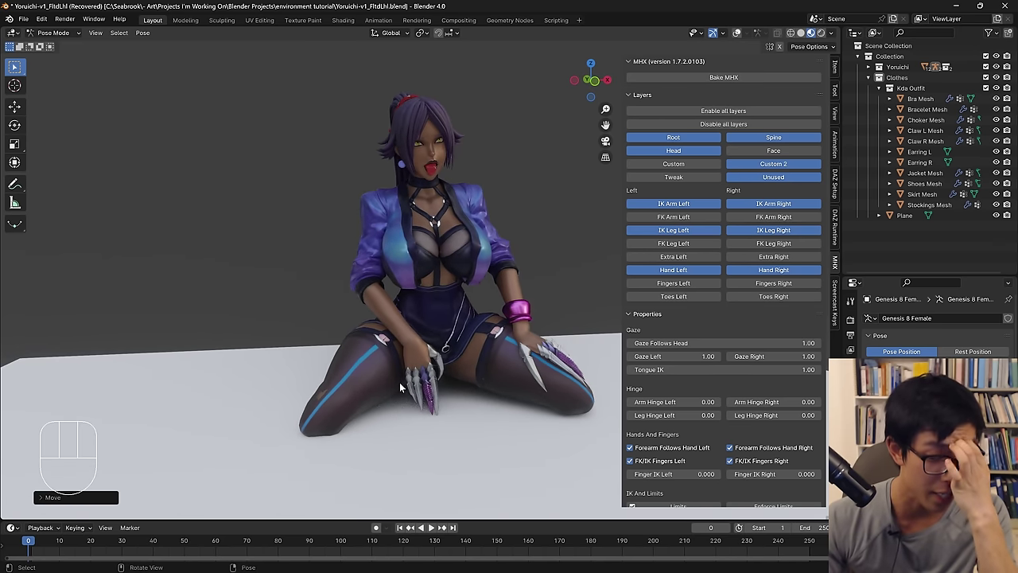
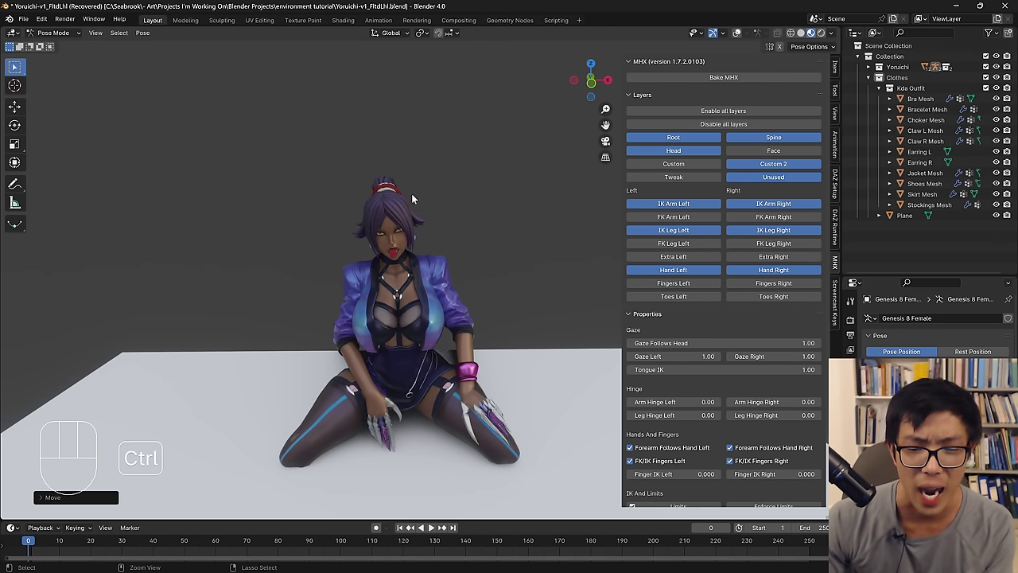
Save the character file before bringing in the Bathroom_ModernRetro environment.
{"action": "key", "text": "ctrl+s"}
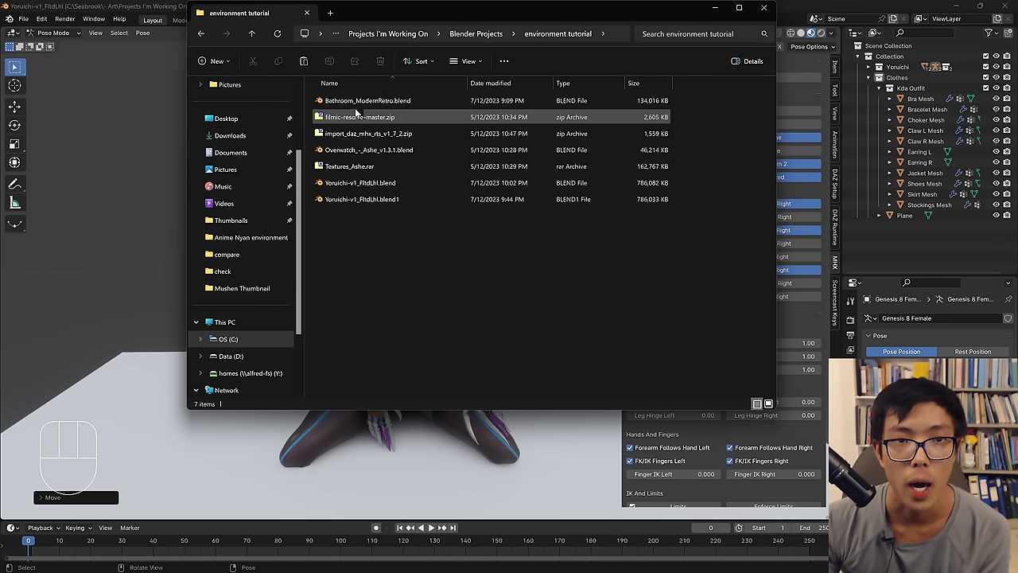
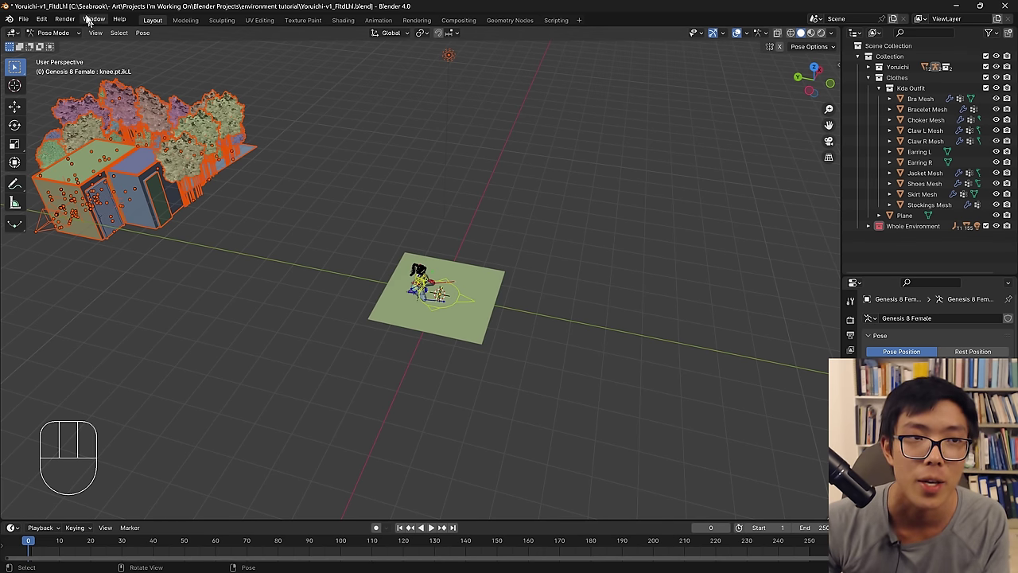
In Object Mode, select the Whole Environment collection and move it onto the character.
{"action": "left_click_drag", "start_coordinate": [67, 35], "coordinate": [191, 230]}
{"action": "left_click_drag", "start_coordinate": [206, 207], "coordinate": [207, 202]}
{"action": "key", "text": "g"}
{"action": "left_click", "coordinate": [426, 219]}
{"action": "middle_click", "coordinate": [429, 219]}
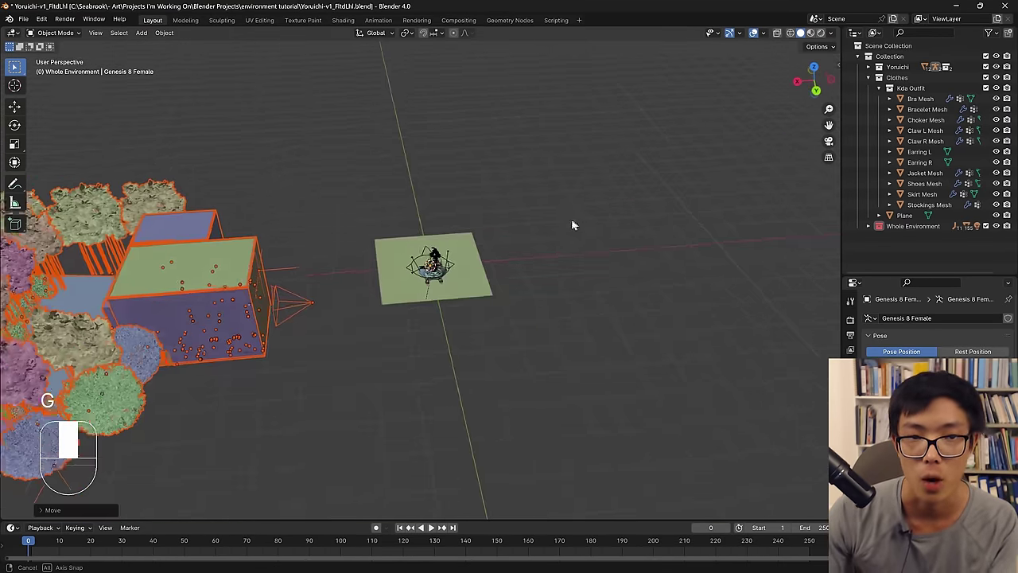
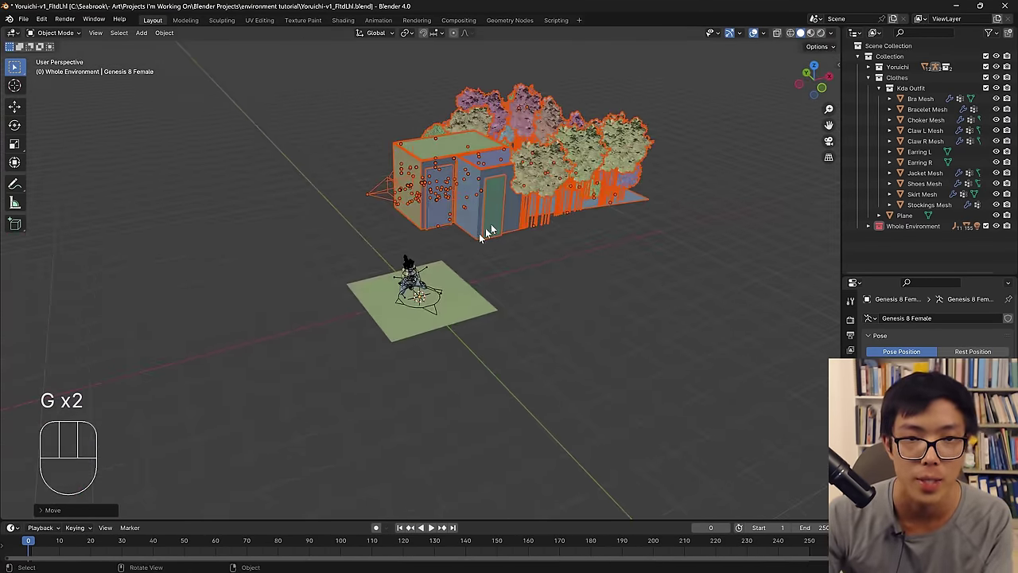
{"action": "middle_click", "coordinate": [463, 216]}
{"action": "key", "text": "g"}
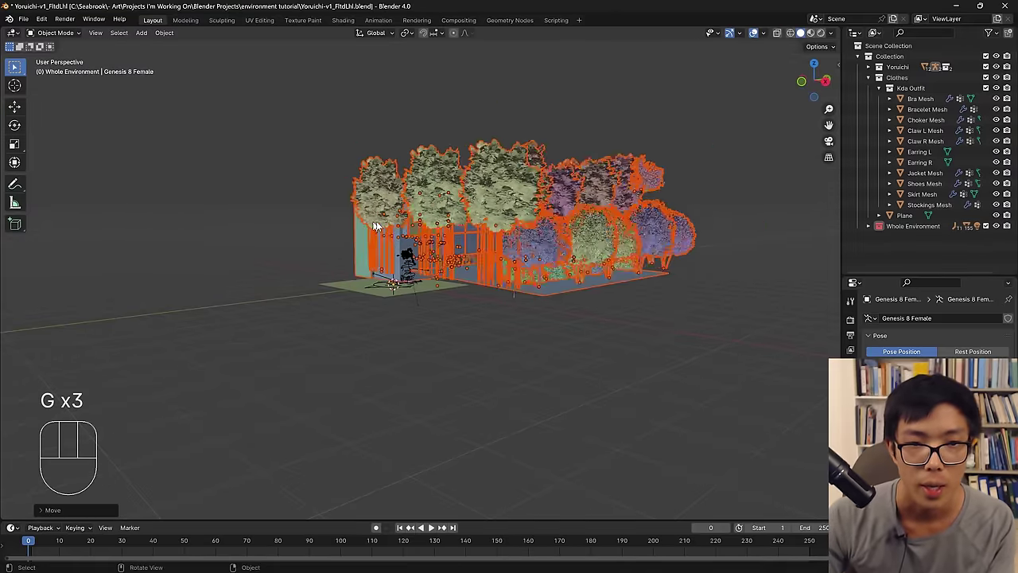
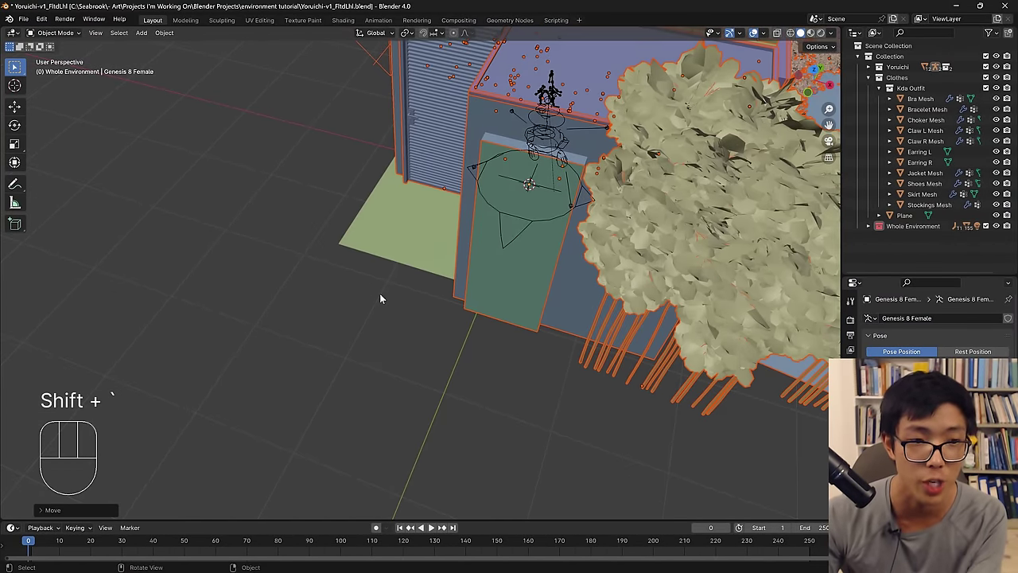
Enter walk/fly navigation to move the view inside the bathroom building.
{"action": "key", "text": "shift+`"}
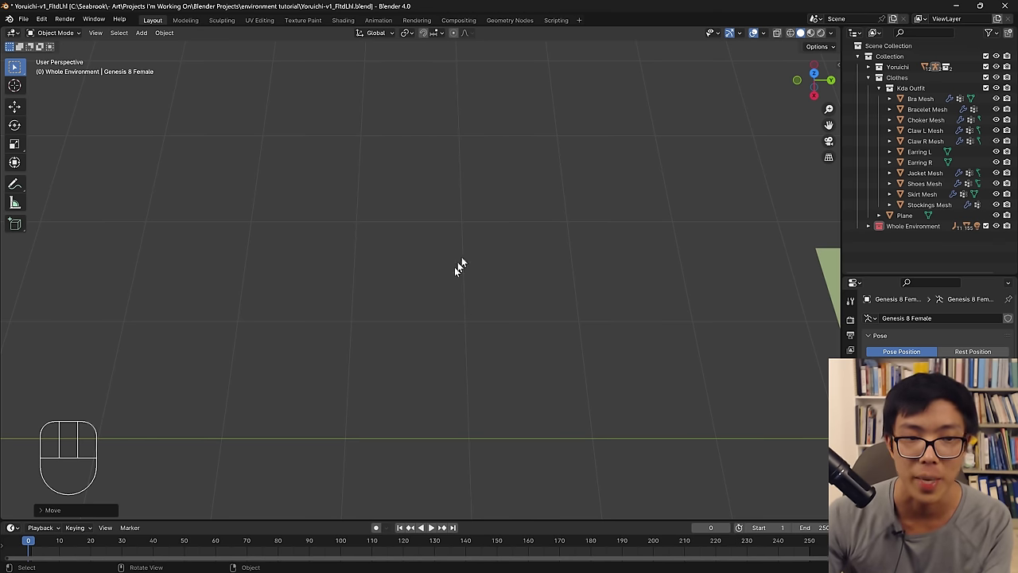
{"action": "left_click_drag", "start_coordinate": [481, 251], "coordinate": [603, 147]}
{"action": "middle_click", "coordinate": [570, 176]}
{"action": "middle_click", "coordinate": [467, 340]}
{"action": "key", "text": "shift+`"}
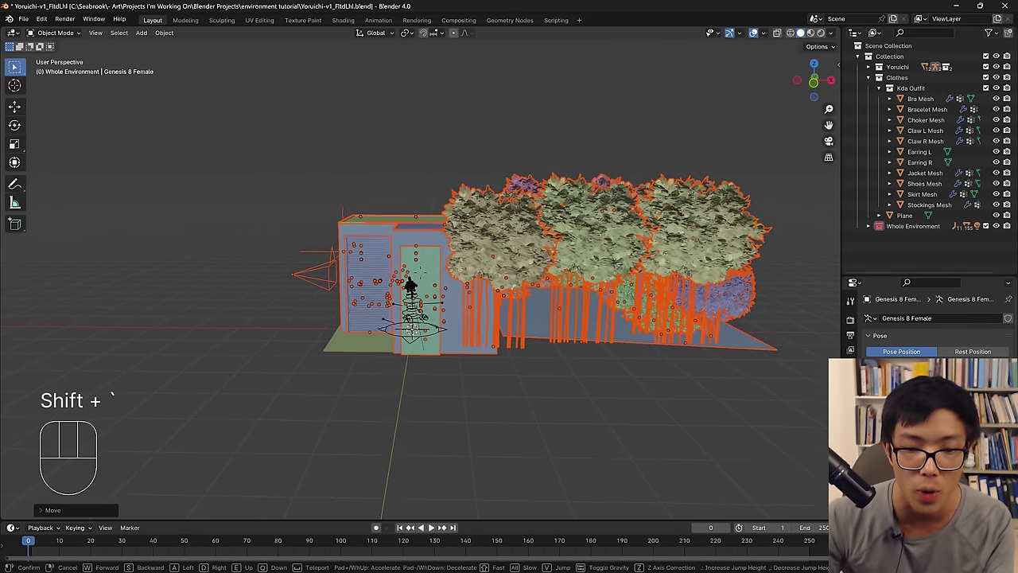
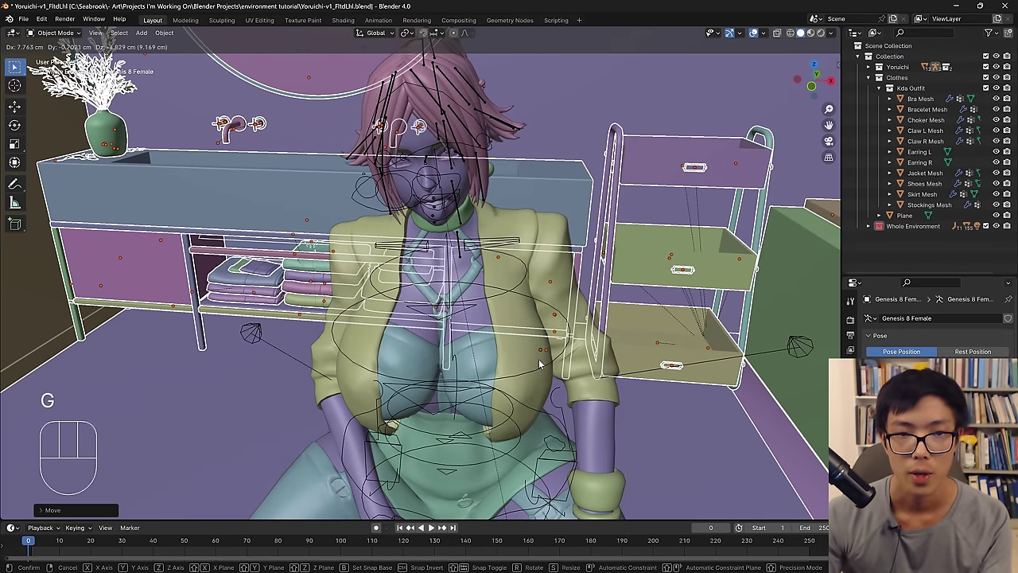
Reposition the environment around the character and delete the old ground plane under her.
{"action": "key", "text": "g"}
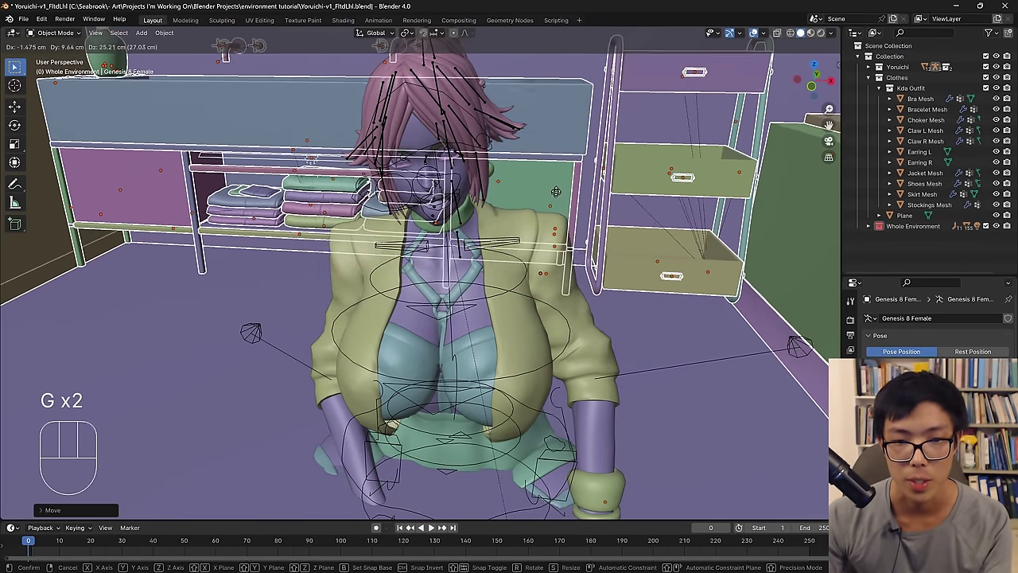
{"action": "middle_click", "coordinate": [541, 308]}
{"action": "middle_click", "coordinate": [525, 290]}
{"action": "middle_click", "coordinate": [483, 215]}
{"action": "middle_click", "coordinate": [468, 241]}
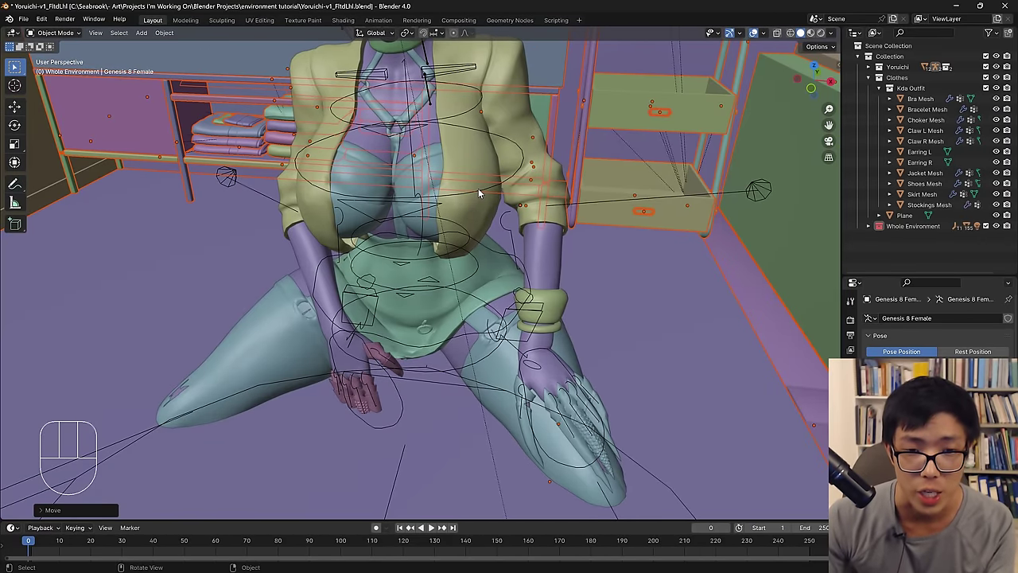
{"action": "key", "text": "g"}
{"action": "key", "text": "z"}
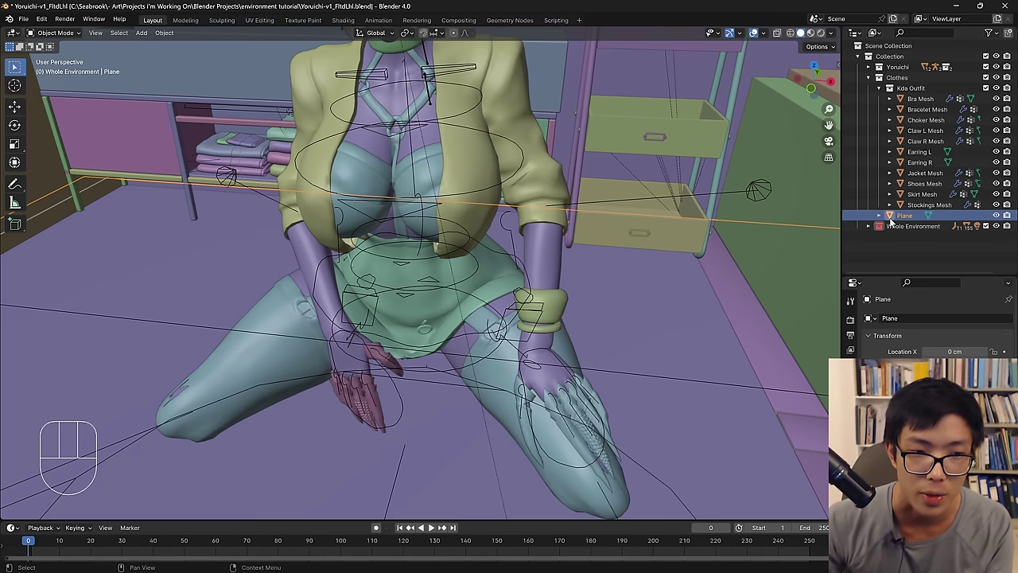
{"action": "key", "text": "Delete"}
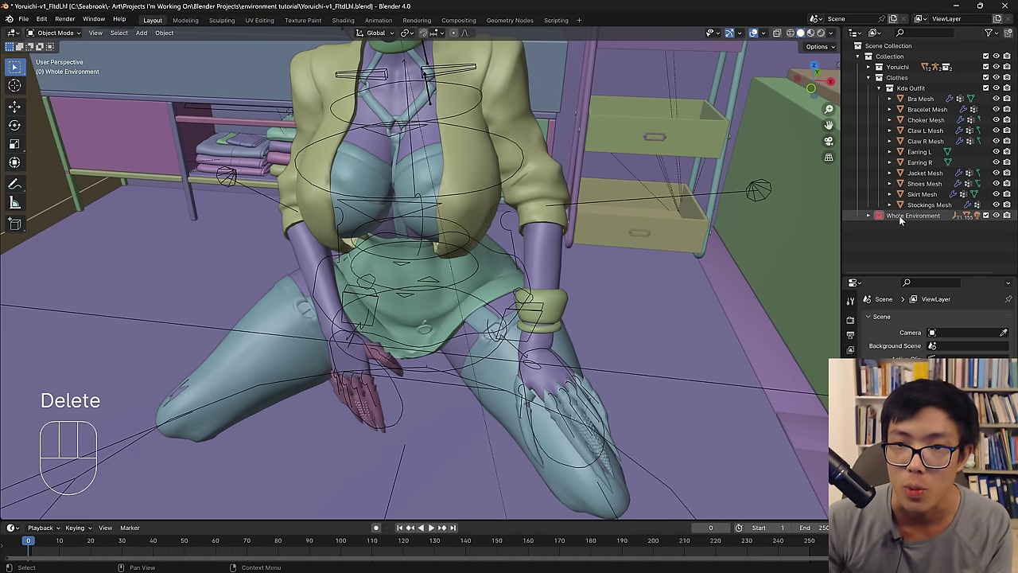
Move the environment along Z and Y so the kneeling character sits on the bathroom floor.
{"action": "left_click_drag", "start_coordinate": [903, 221], "coordinate": [650, 284]}
{"action": "key", "text": "g"}
{"action": "key", "text": "z"}
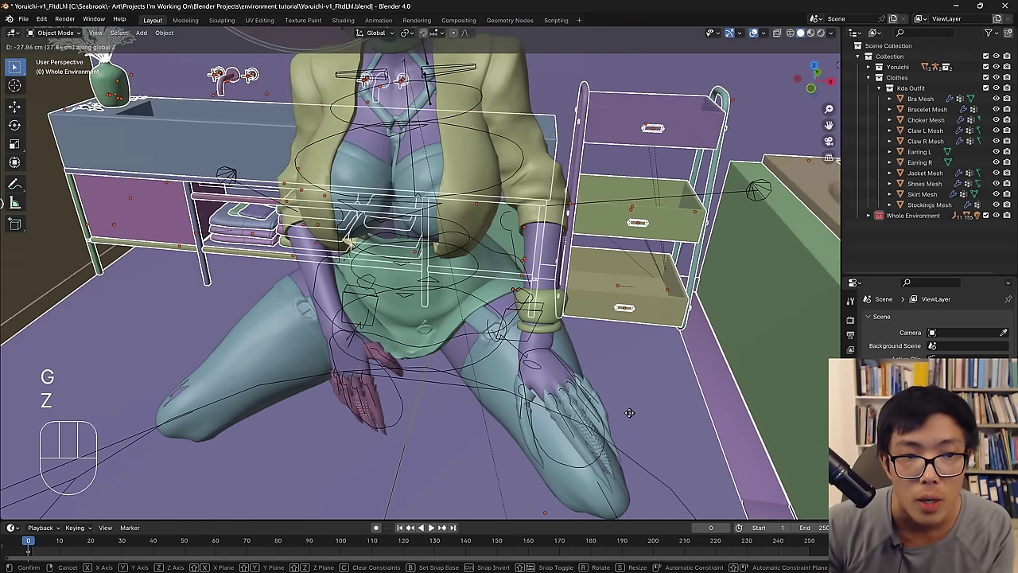
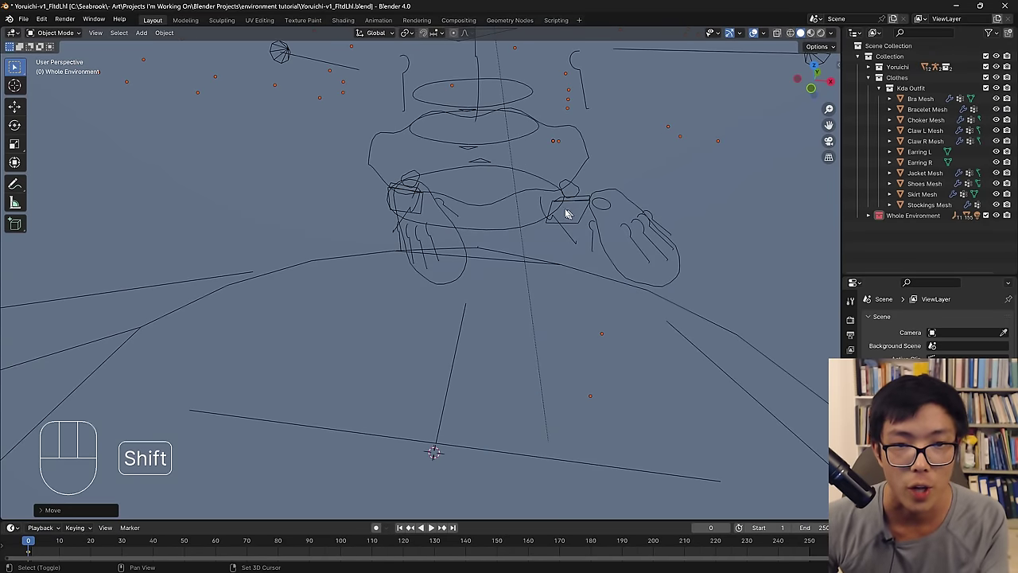
{"action": "key", "text": "shift+`"}
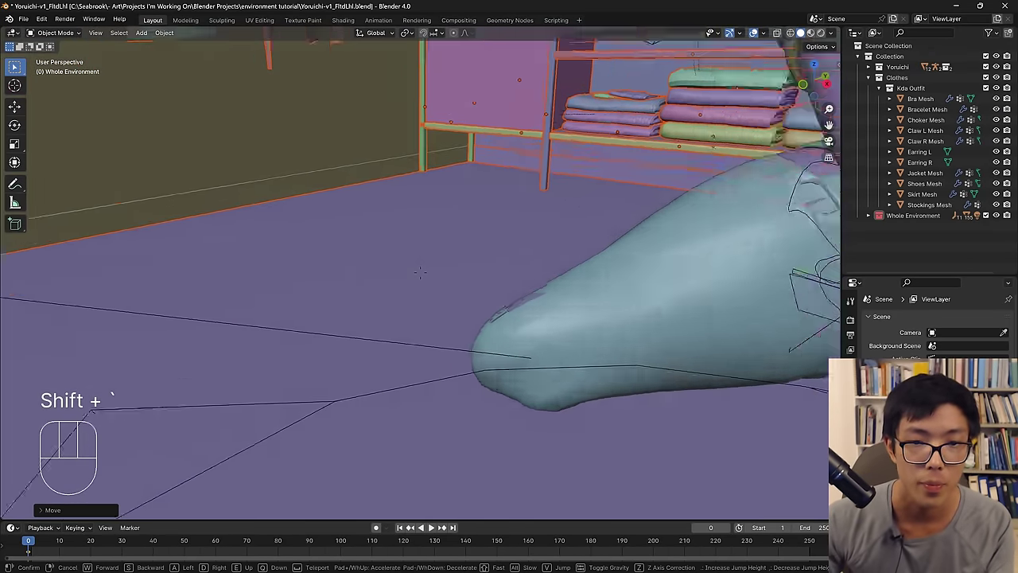
{"action": "key", "text": "g"}
{"action": "key", "text": "z"}
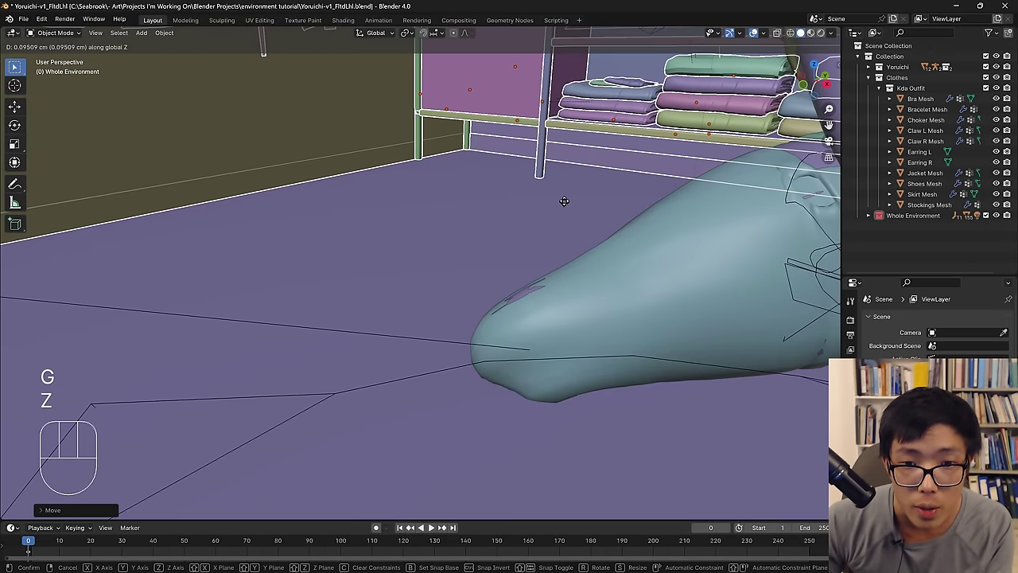
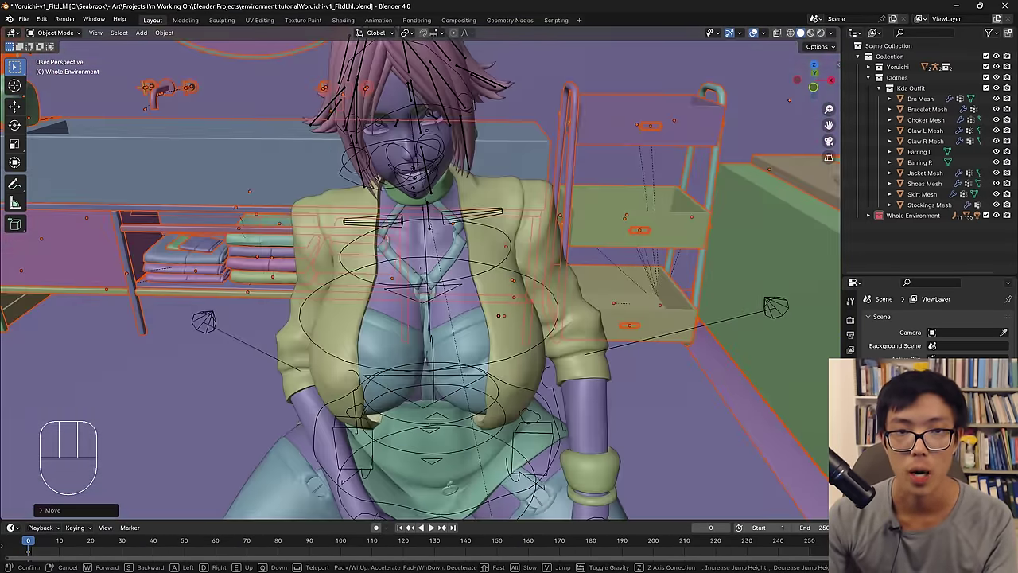
{"action": "key", "text": "g"}
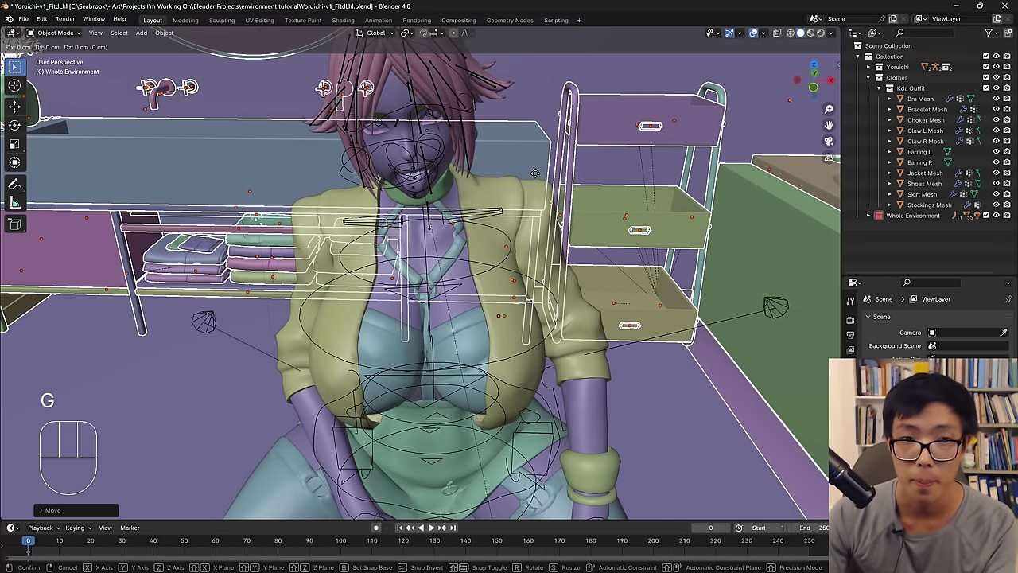
{"action": "key", "text": "y"}
Look around the room and aim the view down at the kneeling character's legs.
{"action": "left_click_drag", "start_coordinate": [566, 190], "coordinate": [563, 195]}
{"action": "left_click_drag", "start_coordinate": [557, 201], "coordinate": [557, 200]}
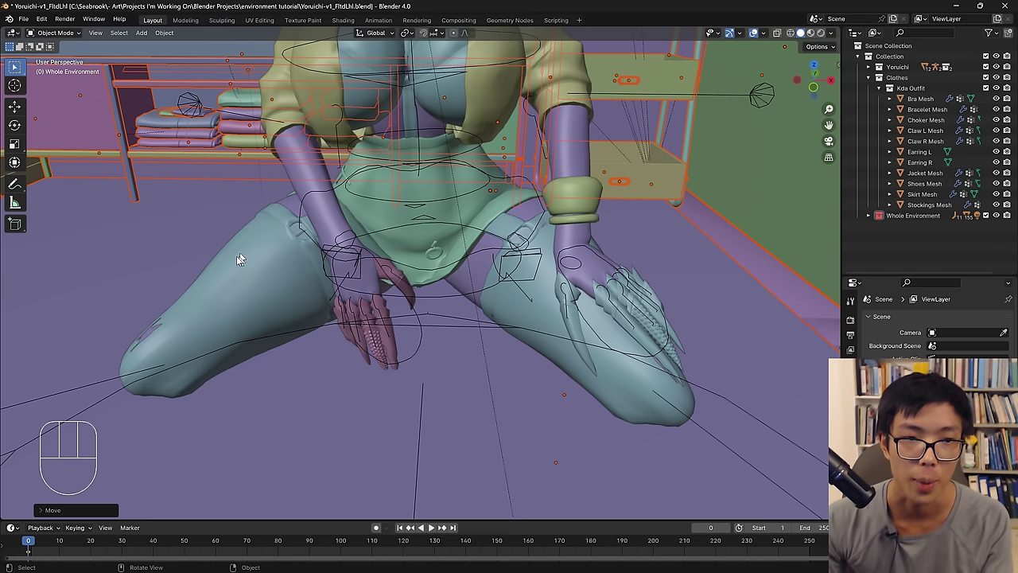
Remove the old Camera collection holding Camera.001 and Camera.002 from the Outliner.
{"action": "left_click", "coordinate": [206, 265]}
{"action": "key", "text": "shift+a"}
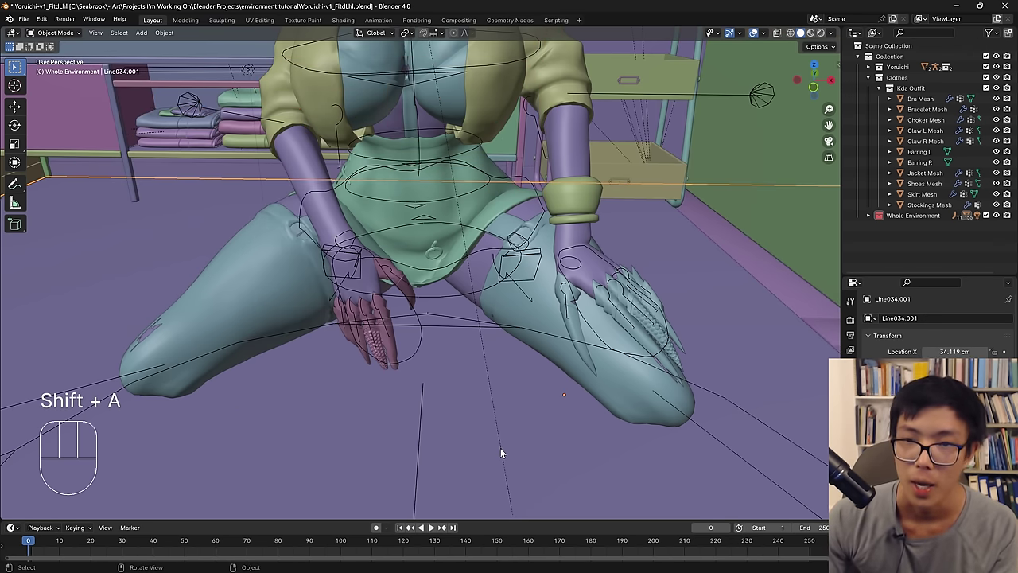
{"action": "left_click", "coordinate": [871, 211]}
{"action": "left_click", "coordinate": [871, 219]}
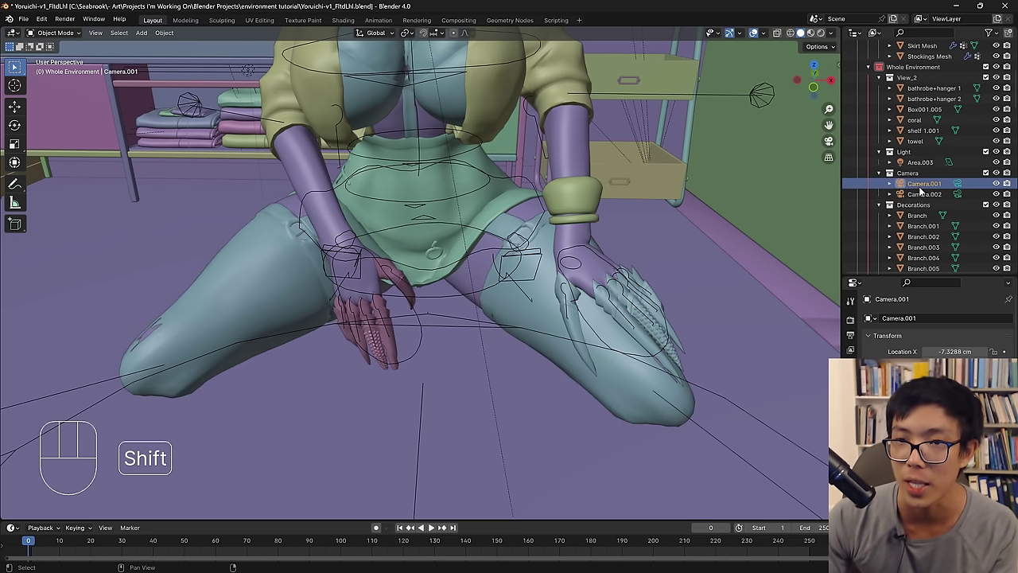
{"action": "left_click", "coordinate": [918, 178]}
{"action": "left_click_drag", "start_coordinate": [918, 179], "coordinate": [763, 272]}
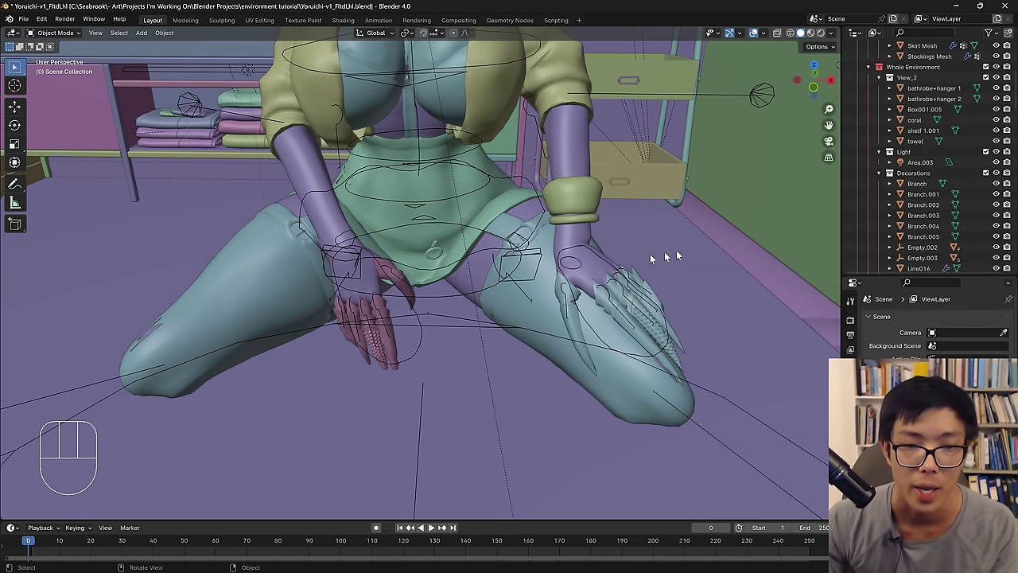
Add a new camera via Shift+A and bring the character's upper body into view.
{"action": "key", "text": "shift+a"}
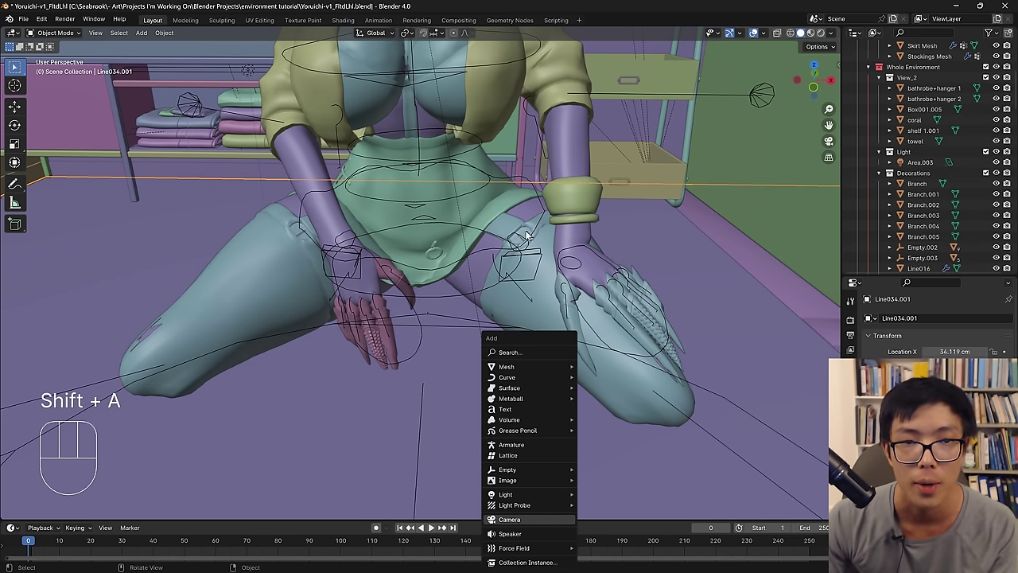
{"action": "left_click_drag", "start_coordinate": [463, 241], "coordinate": [464, 260]}
{"action": "middle_click", "coordinate": [585, 313]}
{"action": "left_click_drag", "start_coordinate": [586, 311], "coordinate": [584, 307]}
{"action": "key", "text": "shift+`"}
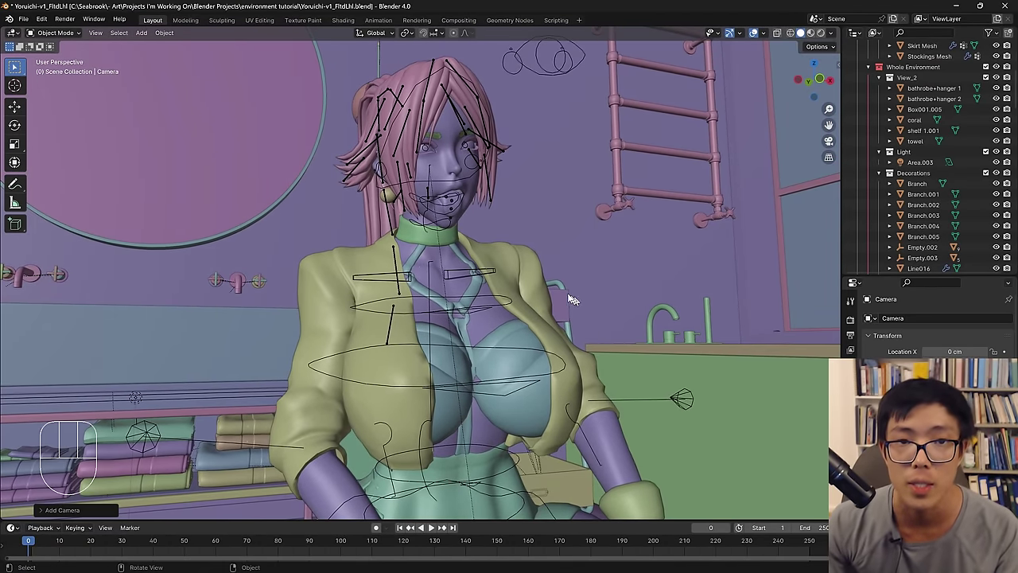
Align the new camera to the current view and zoom in on its frame.
{"action": "left_click_drag", "start_coordinate": [499, 253], "coordinate": [498, 253]}
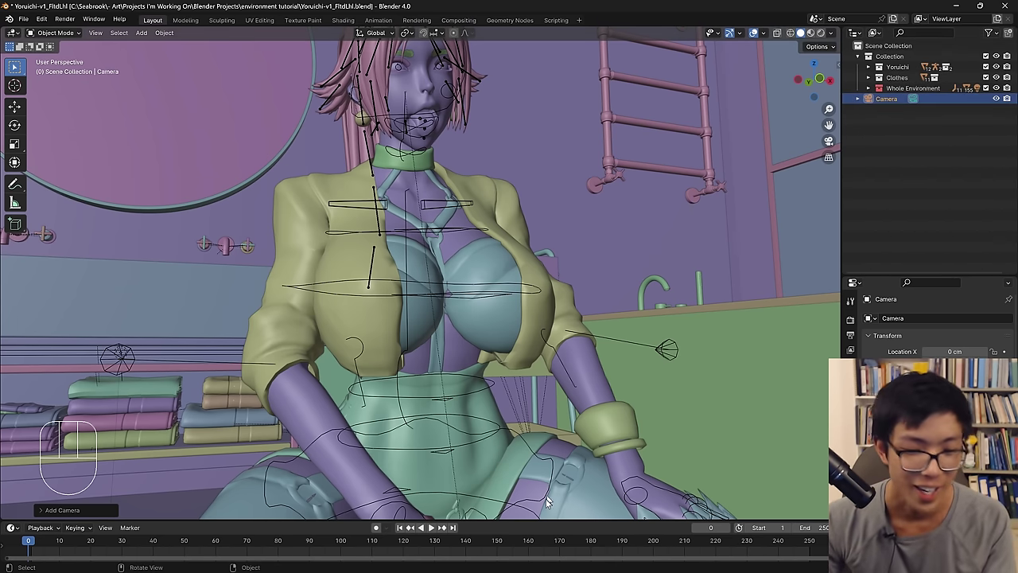
{"action": "left_click", "coordinate": [549, 504]}
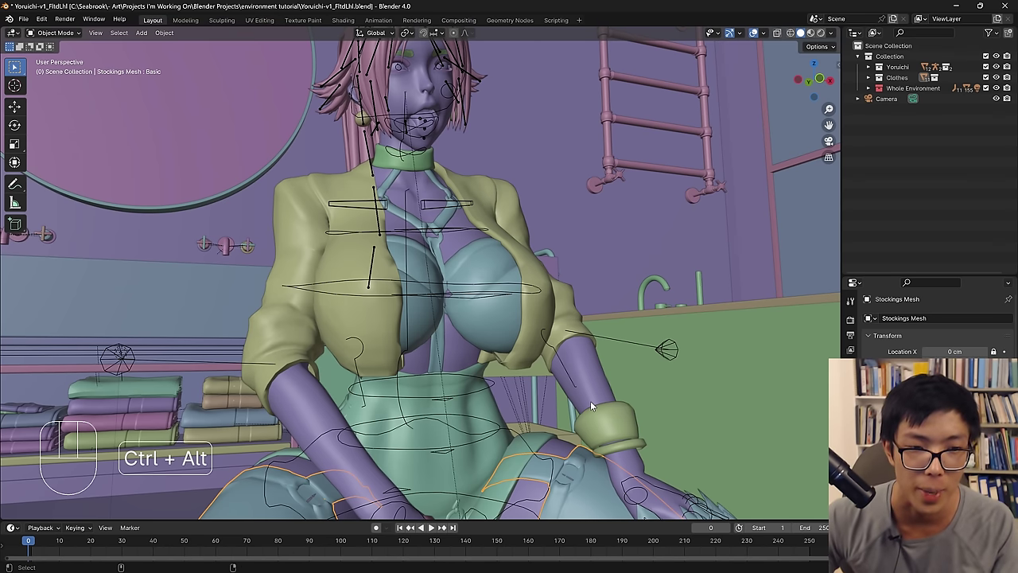
{"action": "key", "text": "ctrl+alt+KP_0"}
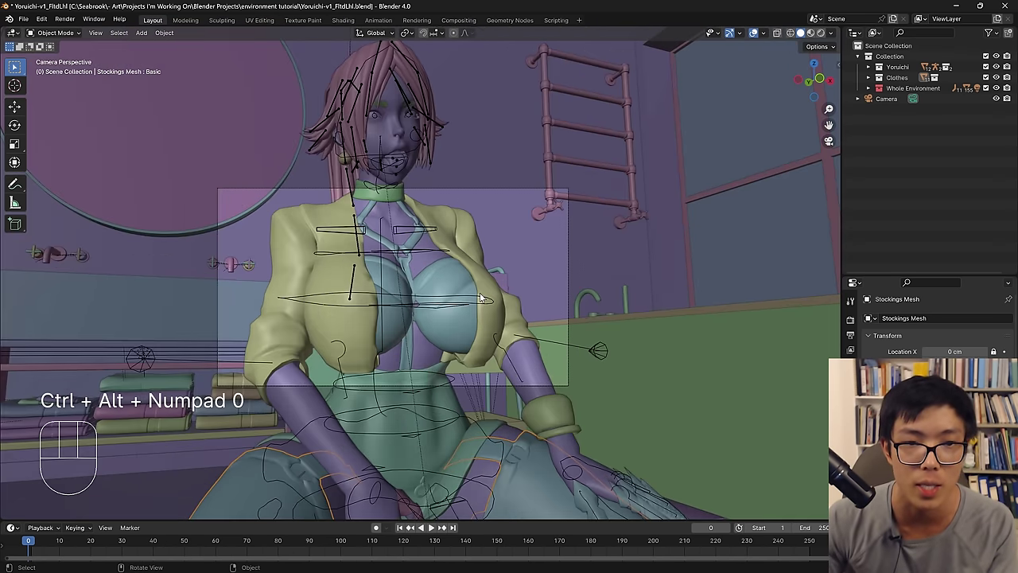
{"action": "left_click_drag", "start_coordinate": [486, 292], "coordinate": [525, 282]}
{"action": "left_click_drag", "start_coordinate": [517, 258], "coordinate": [500, 232]}
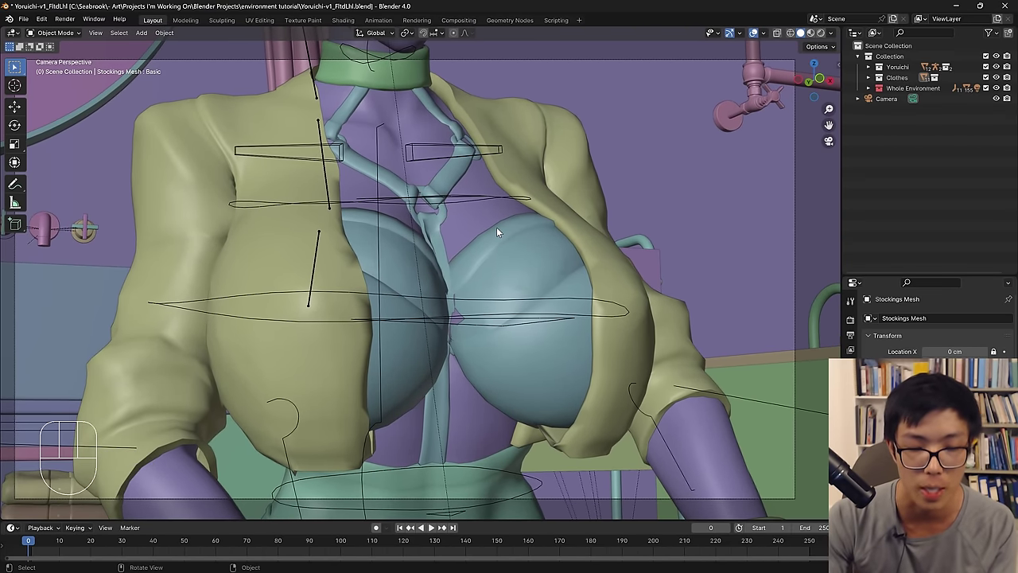
Enable Lock Camera to View in the N sidebar, then pull the camera back from the character.
{"action": "key", "text": "n"}
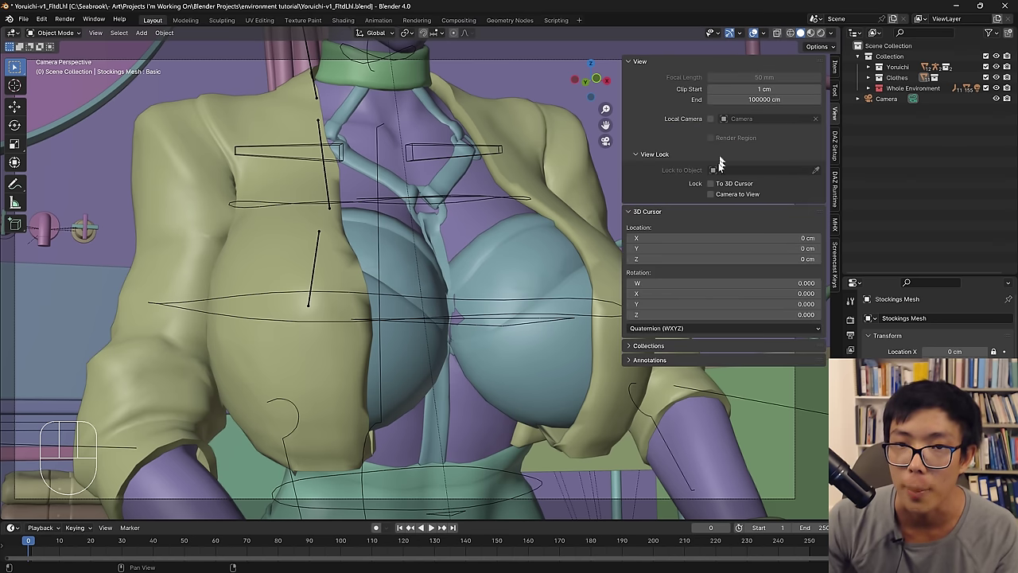
{"action": "left_click", "coordinate": [716, 198]}
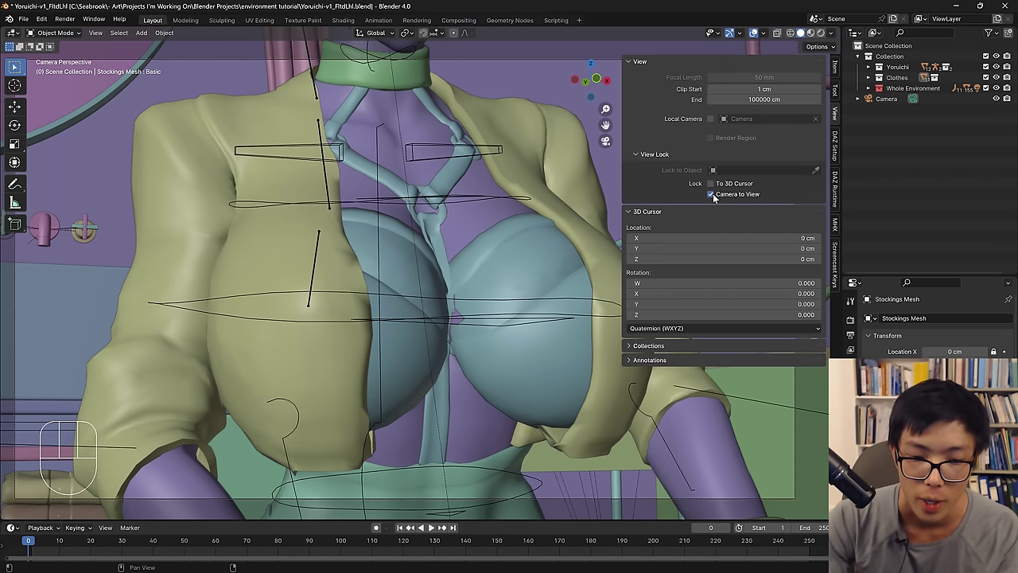
{"action": "key", "text": "n"}
{"action": "key", "text": "n"}
{"action": "key", "text": "n"}
{"action": "key", "text": "n"}
{"action": "key", "text": "n"}
{"action": "key", "text": "n"}
{"action": "key", "text": "n"}
{"action": "key", "text": "n"}
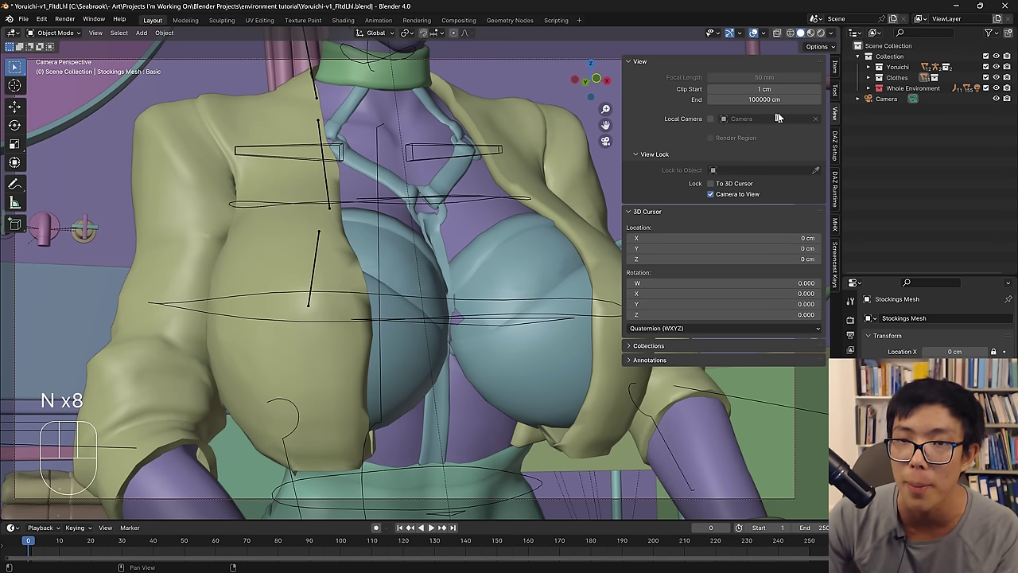
{"action": "left_click", "coordinate": [837, 121]}
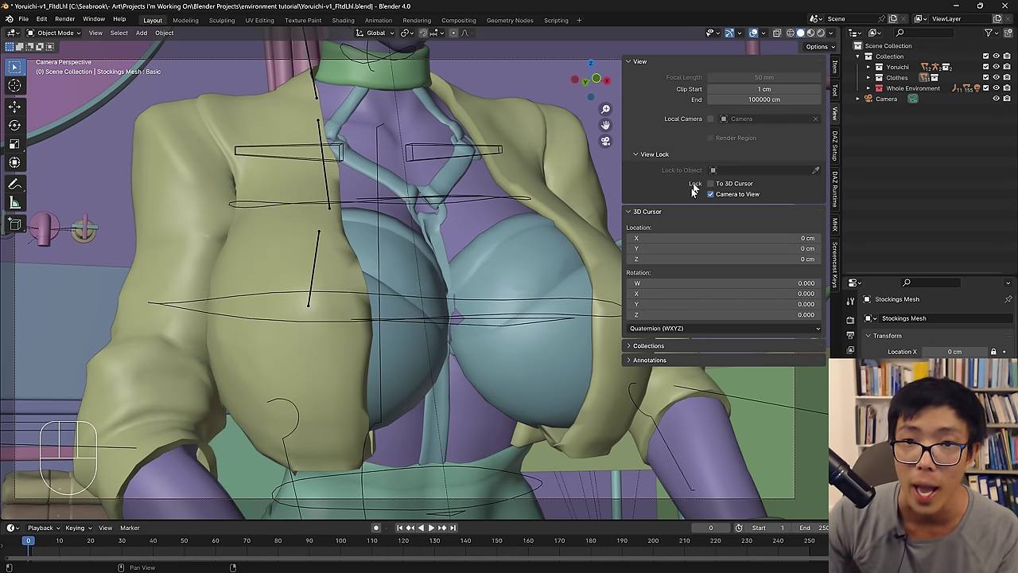
{"action": "double_click", "coordinate": [716, 201]}
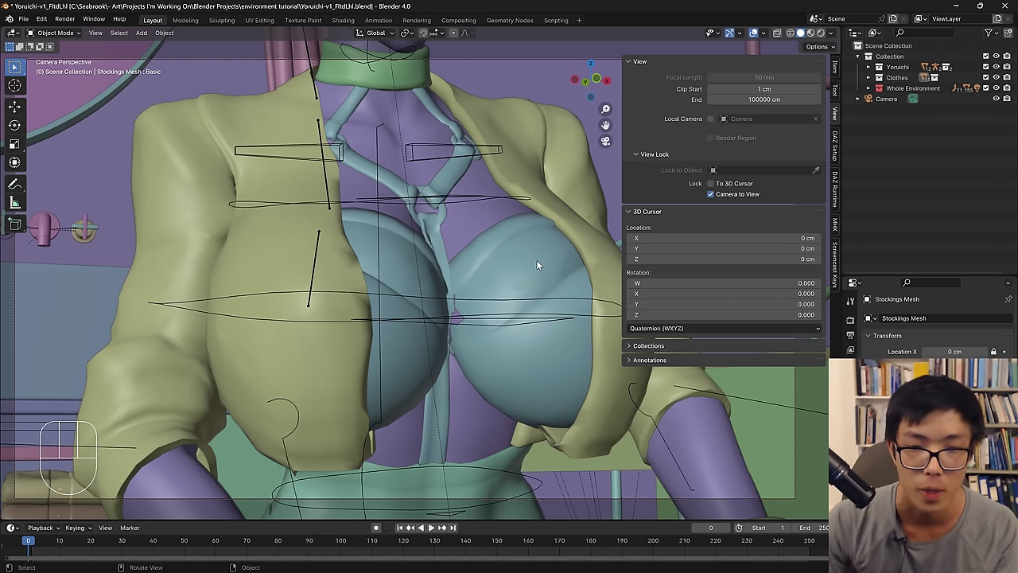
{"action": "key", "text": "n"}
{"action": "middle_click", "coordinate": [540, 266]}
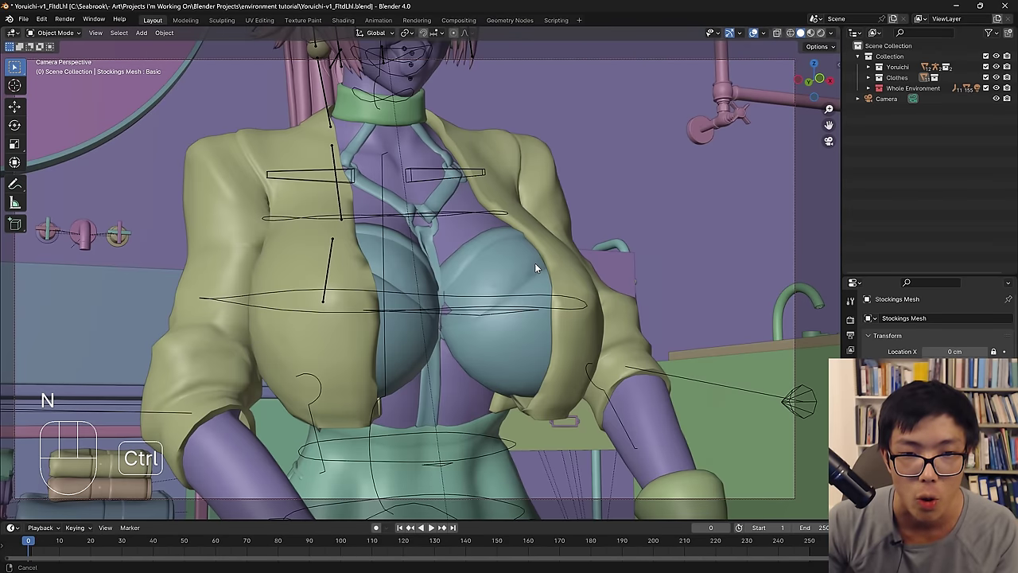
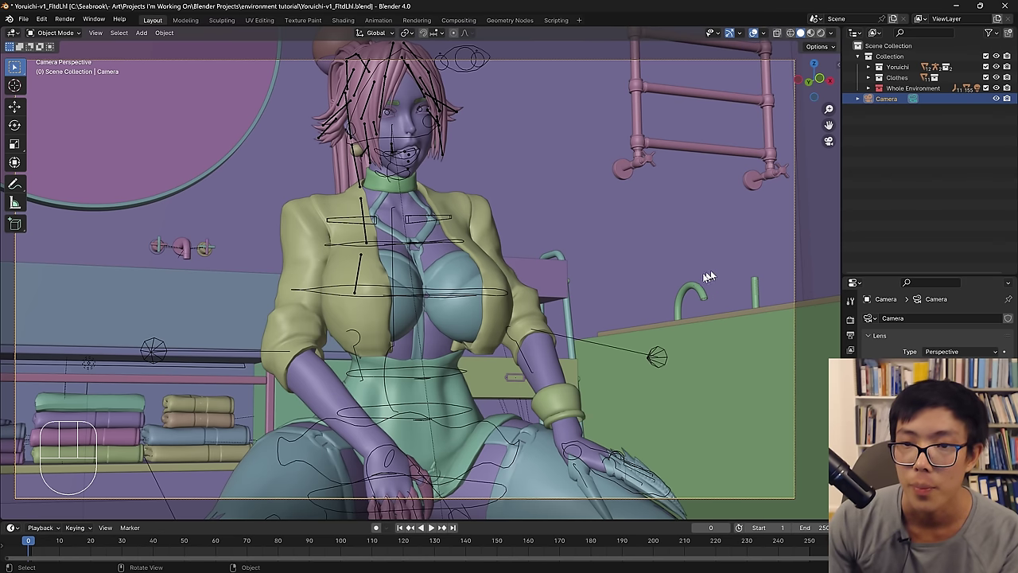
Toggle the View sidebar's camera-lock settings while adjusting the camera view.
{"action": "key", "text": "n"}
{"action": "key", "text": "n"}
{"action": "key", "text": "n"}
{"action": "left_click", "coordinate": [729, 195]}
{"action": "key", "text": "n"}
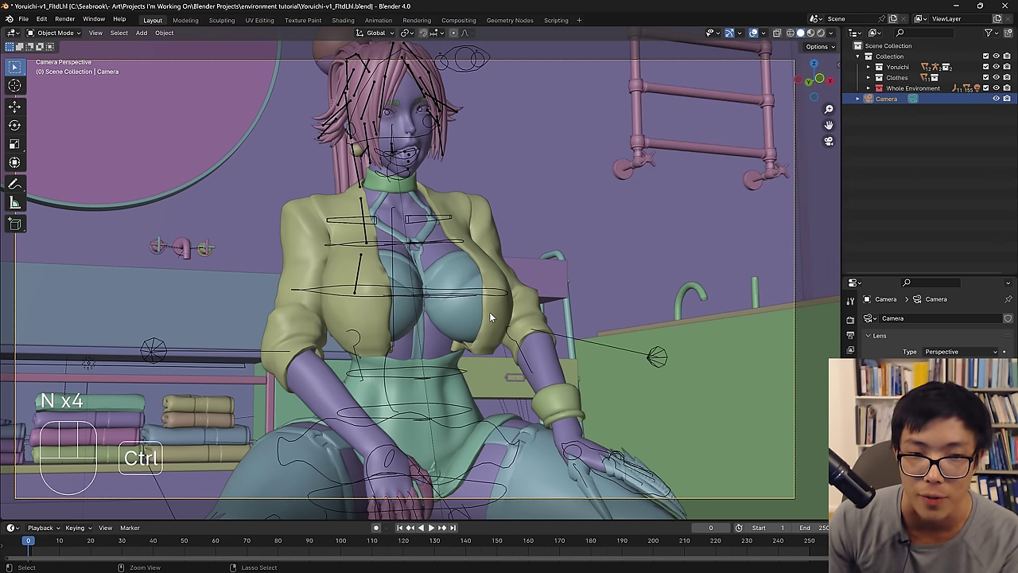
{"action": "left_click_drag", "start_coordinate": [494, 317], "coordinate": [499, 306]}
{"action": "key", "text": "n"}
{"action": "left_click", "coordinate": [723, 201]}
{"action": "key", "text": "n"}
Frame the kneeling character through the camera and hide the Whole Environment collection.
{"action": "middle_click", "coordinate": [490, 334]}
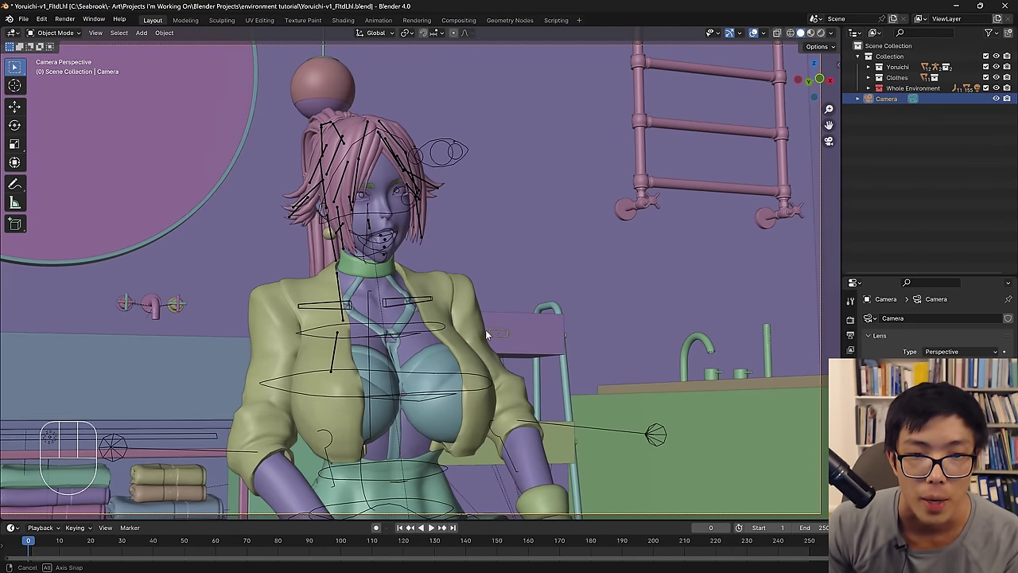
{"action": "middle_click", "coordinate": [491, 332]}
{"action": "middle_click", "coordinate": [553, 281]}
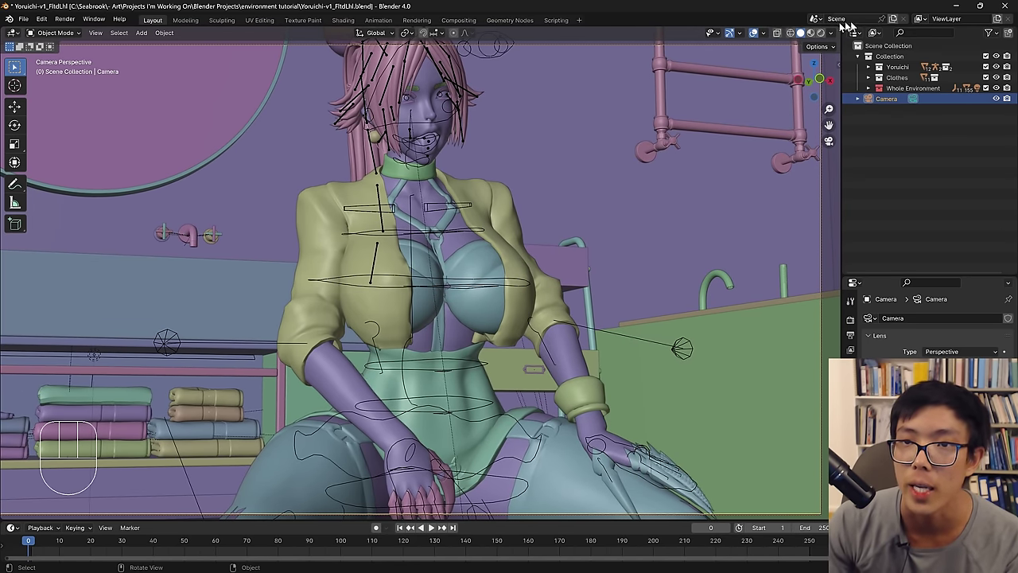
{"action": "left_click_drag", "start_coordinate": [989, 90], "coordinate": [597, 248]}
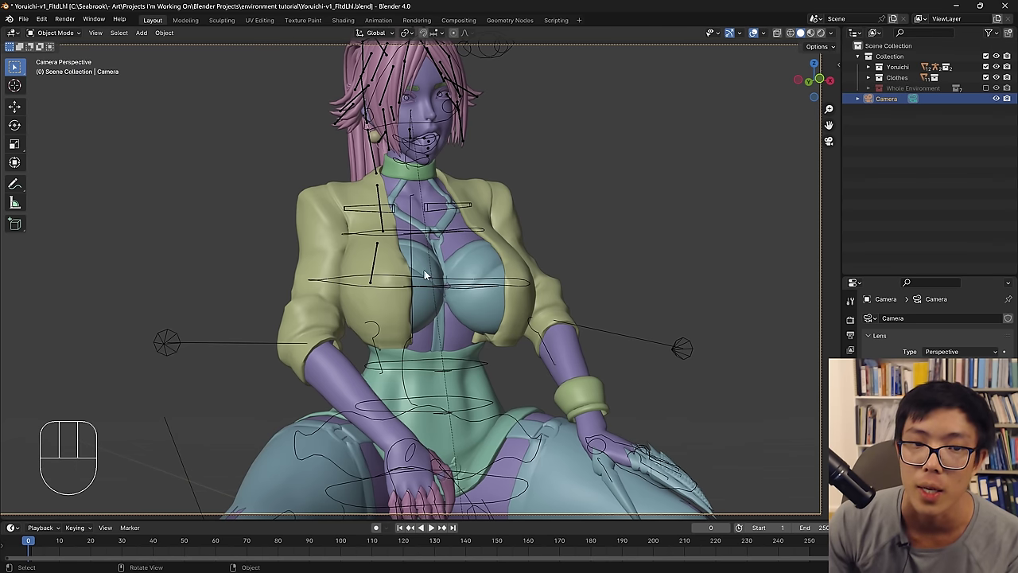
{"action": "middle_click", "coordinate": [465, 242]}
{"action": "middle_click", "coordinate": [468, 242]}
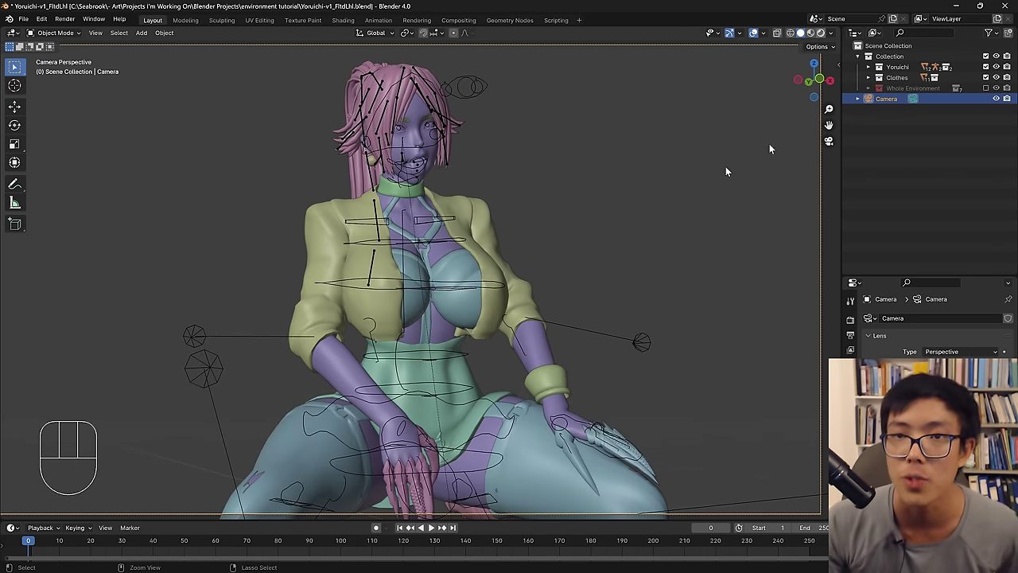
Switch to Rendered shading and swing the camera around to face the character front-on.
{"action": "left_click", "coordinate": [761, 191]}
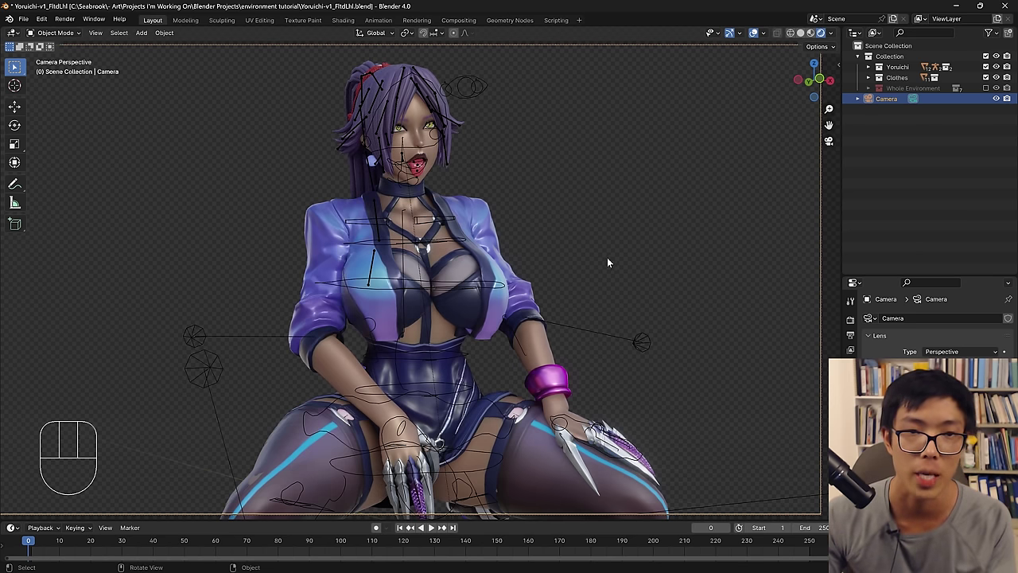
{"action": "middle_click", "coordinate": [595, 282]}
{"action": "left_click_drag", "start_coordinate": [467, 320], "coordinate": [483, 304]}
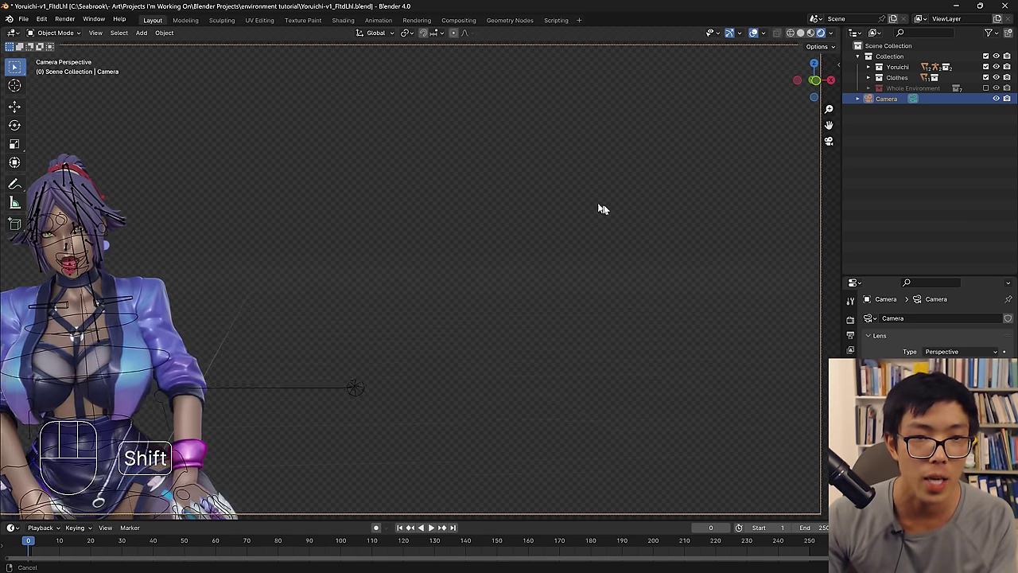
{"action": "left_click_drag", "start_coordinate": [540, 265], "coordinate": [540, 263]}
{"action": "middle_click", "coordinate": [573, 260]}
{"action": "middle_click", "coordinate": [537, 256]}
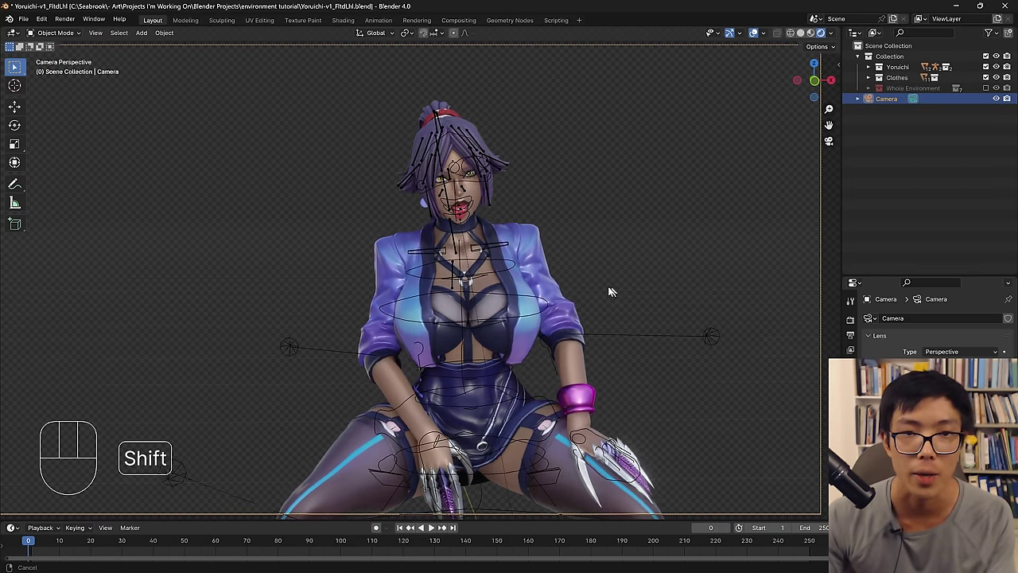
{"action": "middle_click", "coordinate": [593, 302]}
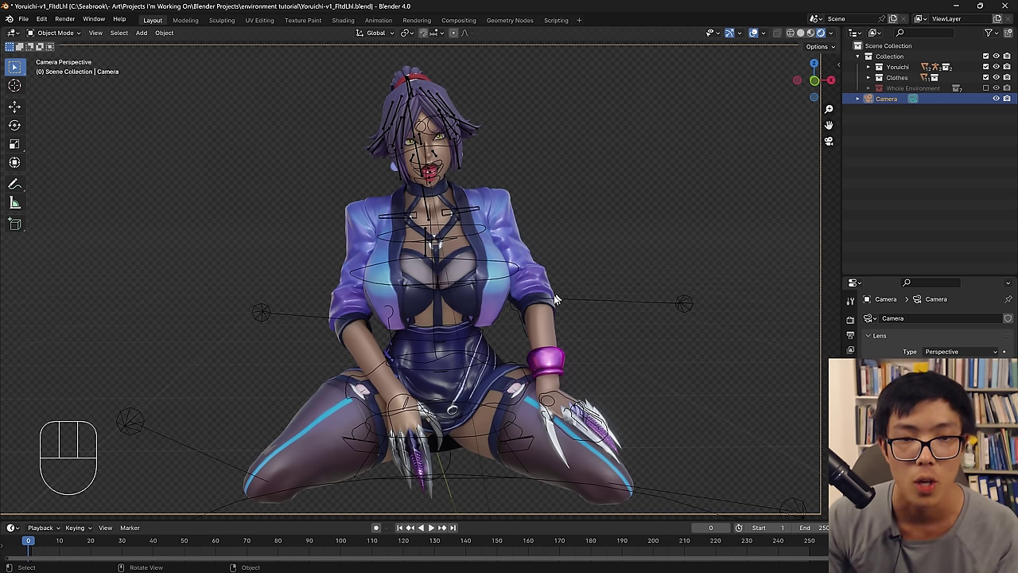
{"action": "middle_click", "coordinate": [540, 321]}
{"action": "left_click_drag", "start_coordinate": [418, 330], "coordinate": [434, 318]}
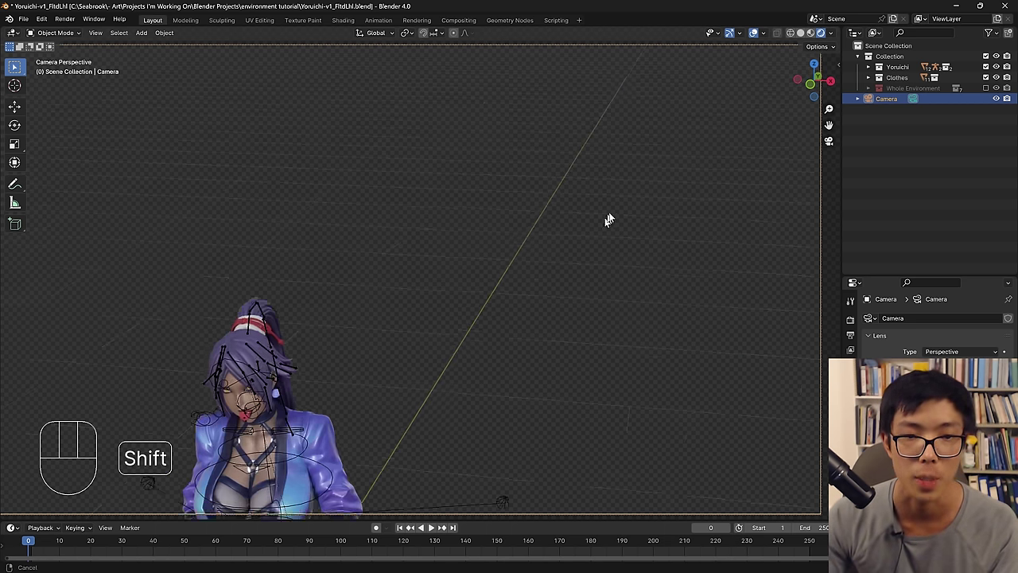
{"action": "middle_click", "coordinate": [525, 311]}
{"action": "middle_click", "coordinate": [513, 313]}
{"action": "middle_click", "coordinate": [528, 300]}
{"action": "left_click_drag", "start_coordinate": [443, 285], "coordinate": [436, 284]}
{"action": "middle_click", "coordinate": [545, 267]}
{"action": "middle_click", "coordinate": [500, 305]}
Fly the camera toward the character and center it on her face and jacket.
{"action": "key", "text": "shift+`"}
{"action": "key", "text": "w"}
{"action": "key", "text": "s"}
{"action": "key", "text": "d"}
{"action": "key", "text": "w"}
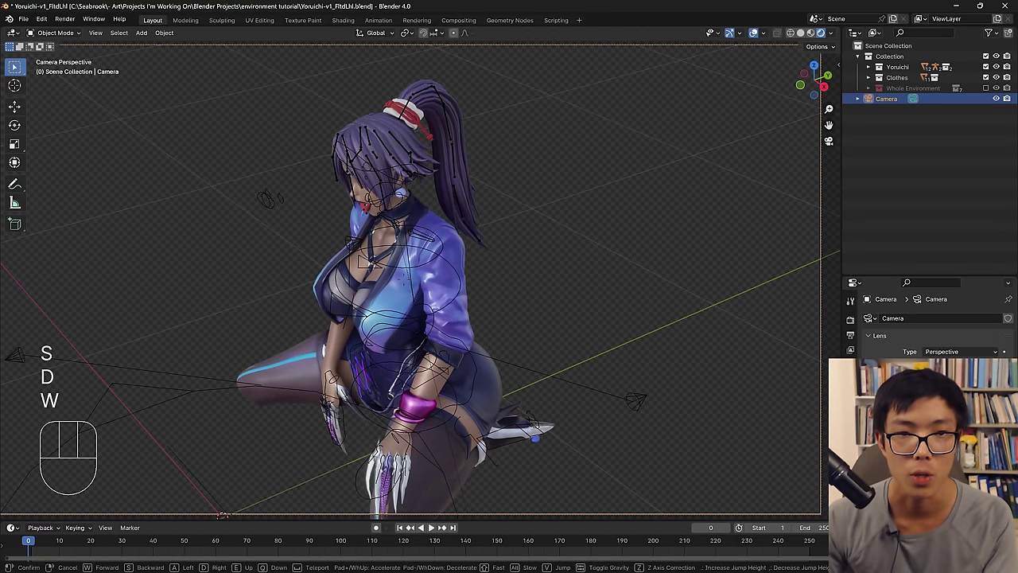
{"action": "middle_click", "coordinate": [525, 261]}
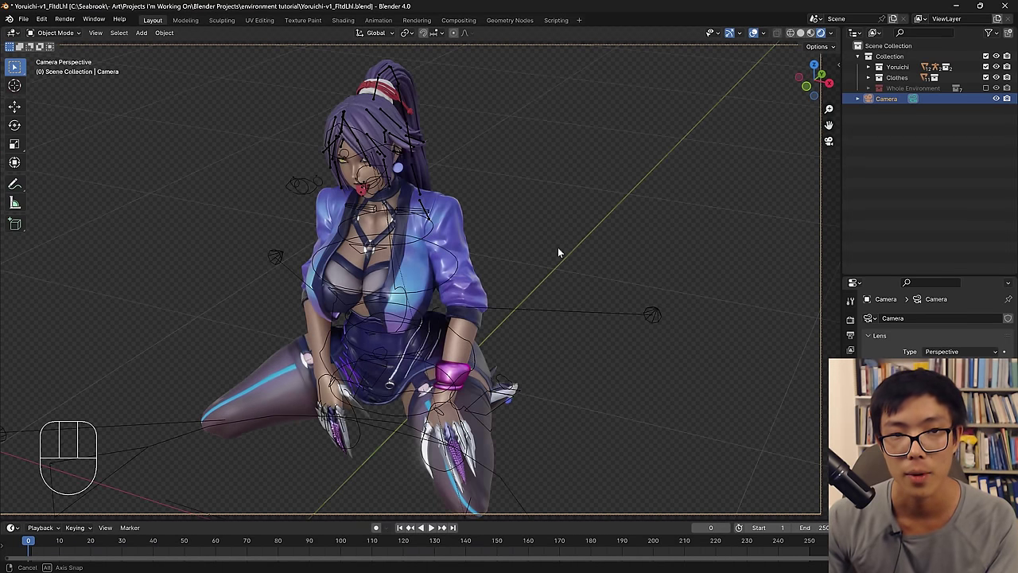
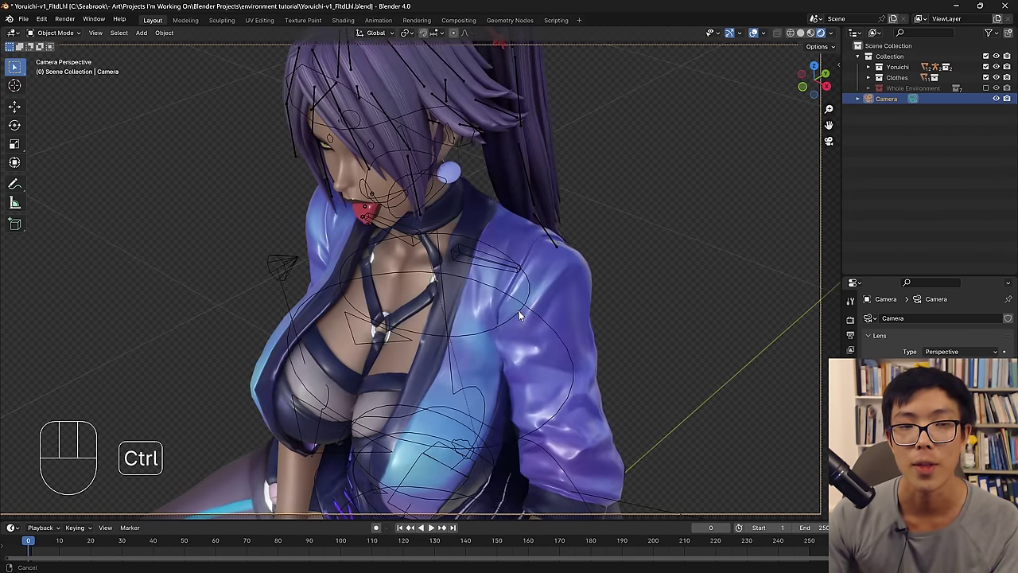
{"action": "middle_click", "coordinate": [511, 324]}
{"action": "middle_click", "coordinate": [541, 281]}
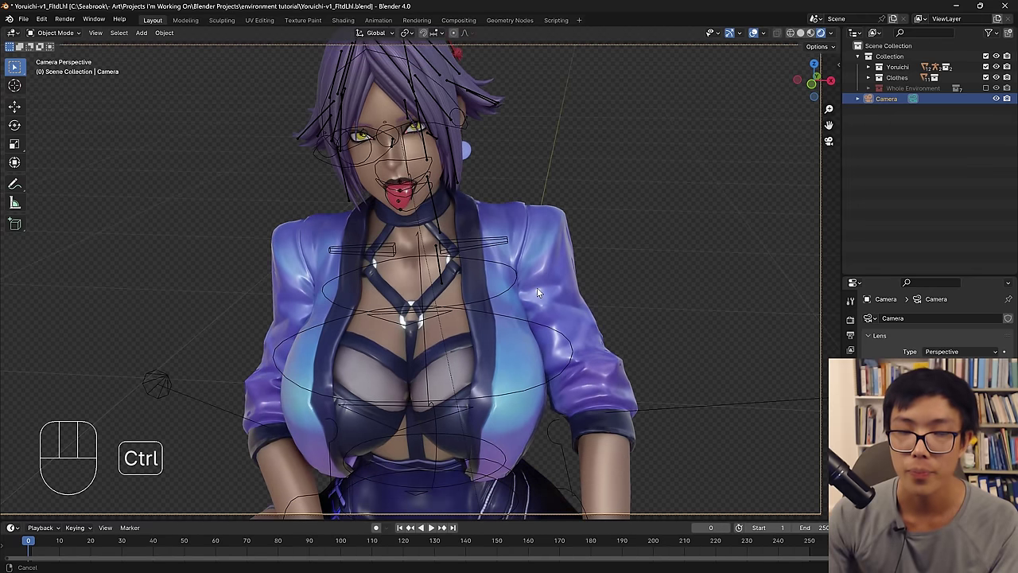
{"action": "middle_click", "coordinate": [517, 207]}
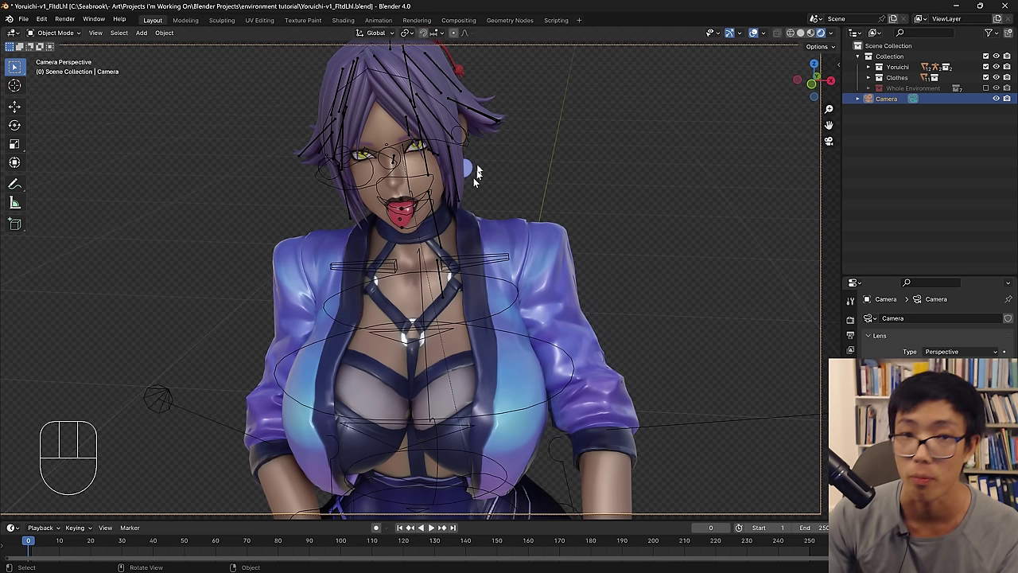
{"action": "middle_click", "coordinate": [535, 333]}
{"action": "middle_click", "coordinate": [537, 327]}
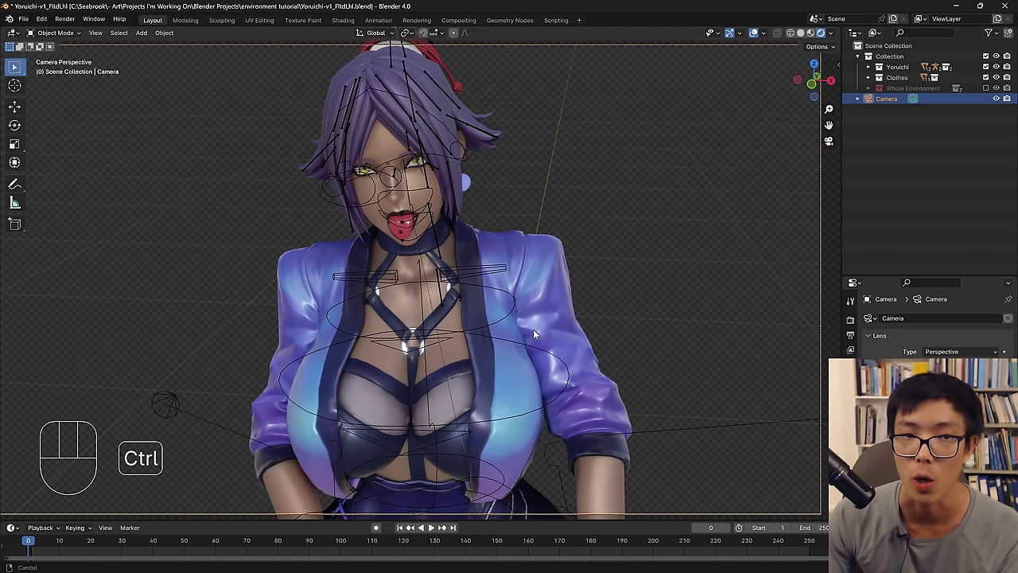
{"action": "middle_click", "coordinate": [492, 301]}
{"action": "middle_click", "coordinate": [491, 254]}
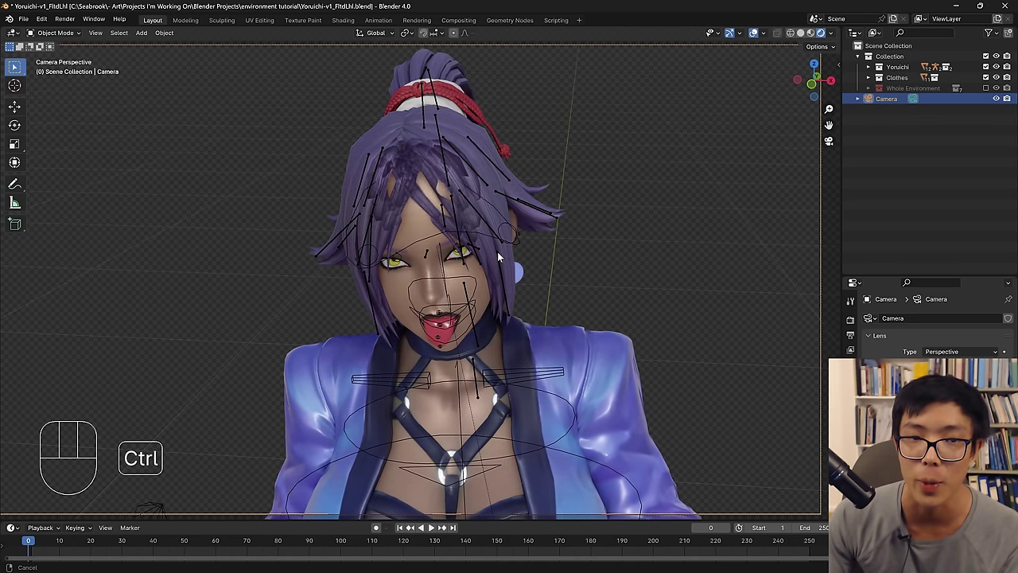
{"action": "middle_click", "coordinate": [486, 299]}
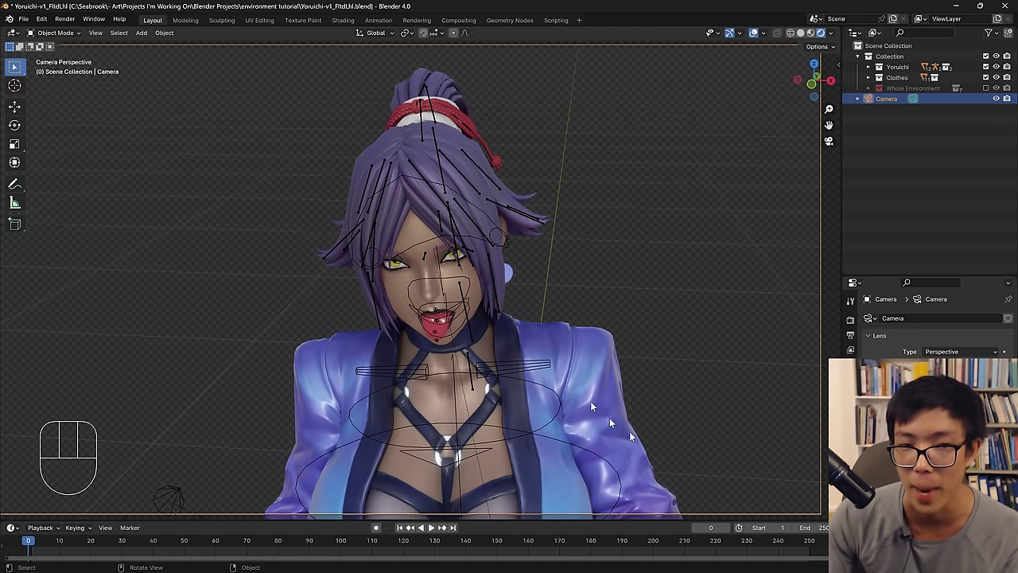
Pull the camera back and angle it to include her knees and clawed hands.
{"action": "middle_click", "coordinate": [538, 373]}
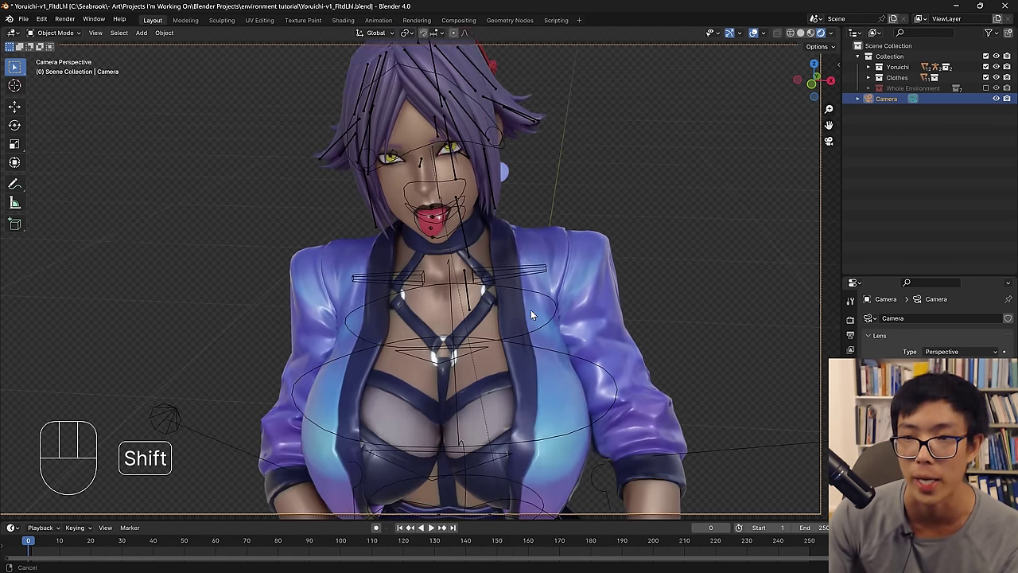
{"action": "middle_click", "coordinate": [538, 346]}
{"action": "middle_click", "coordinate": [560, 253]}
{"action": "middle_click", "coordinate": [550, 233]}
{"action": "middle_click", "coordinate": [518, 273]}
{"action": "middle_click", "coordinate": [520, 268]}
{"action": "middle_click", "coordinate": [513, 260]}
{"action": "middle_click", "coordinate": [513, 283]}
{"action": "left_click_drag", "start_coordinate": [505, 284], "coordinate": [514, 270]}
{"action": "middle_click", "coordinate": [506, 312]}
{"action": "middle_click", "coordinate": [508, 327]}
{"action": "middle_click", "coordinate": [522, 326]}
{"action": "middle_click", "coordinate": [519, 331]}
{"action": "middle_click", "coordinate": [520, 322]}
{"action": "middle_click", "coordinate": [524, 314]}
{"action": "middle_click", "coordinate": [512, 330]}
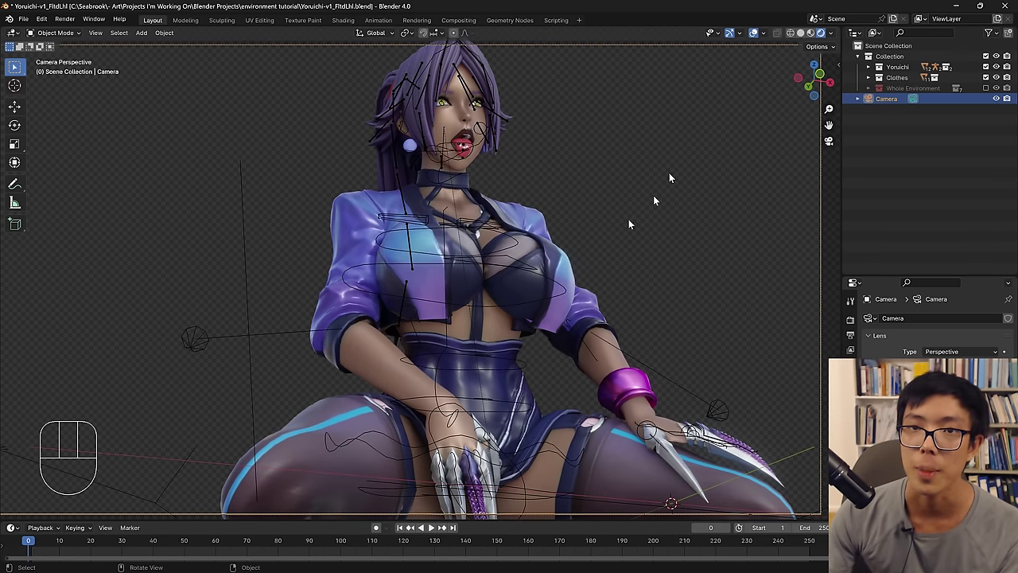
Turn off Viewport Overlays to hide the rig lines and nudge the framing on her head, torso and hands.
{"action": "left_click", "coordinate": [760, 38]}
{"action": "middle_click", "coordinate": [528, 283]}
{"action": "double_click", "coordinate": [758, 37]}
{"action": "middle_click", "coordinate": [521, 264]}
{"action": "middle_click", "coordinate": [521, 279]}
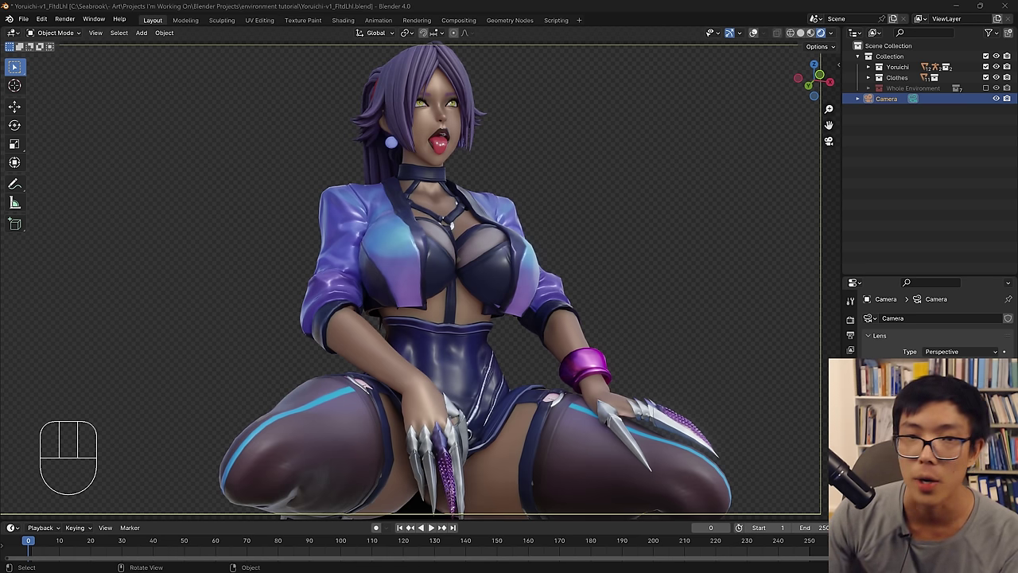
{"action": "middle_click", "coordinate": [575, 413]}
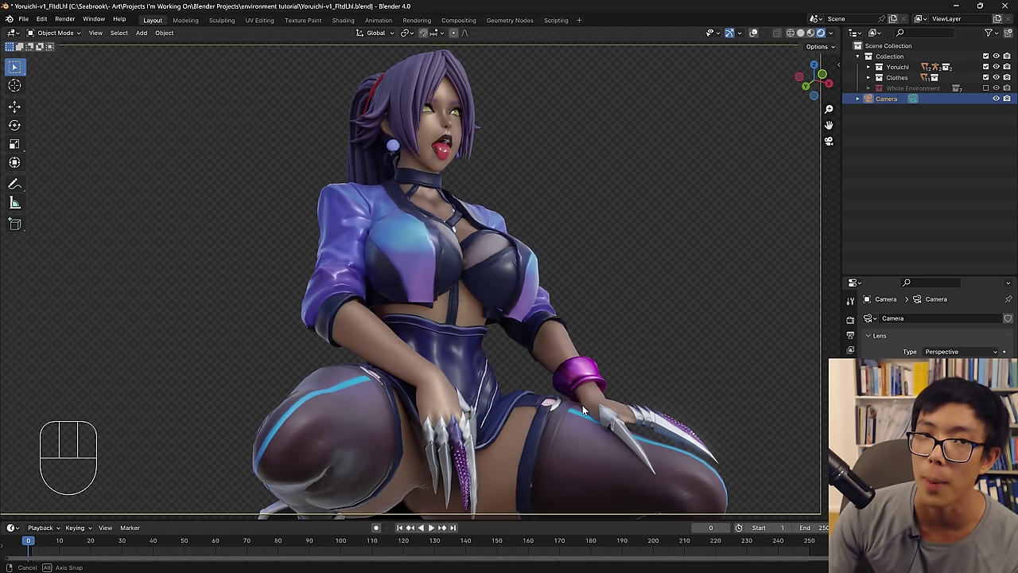
{"action": "middle_click", "coordinate": [581, 412]}
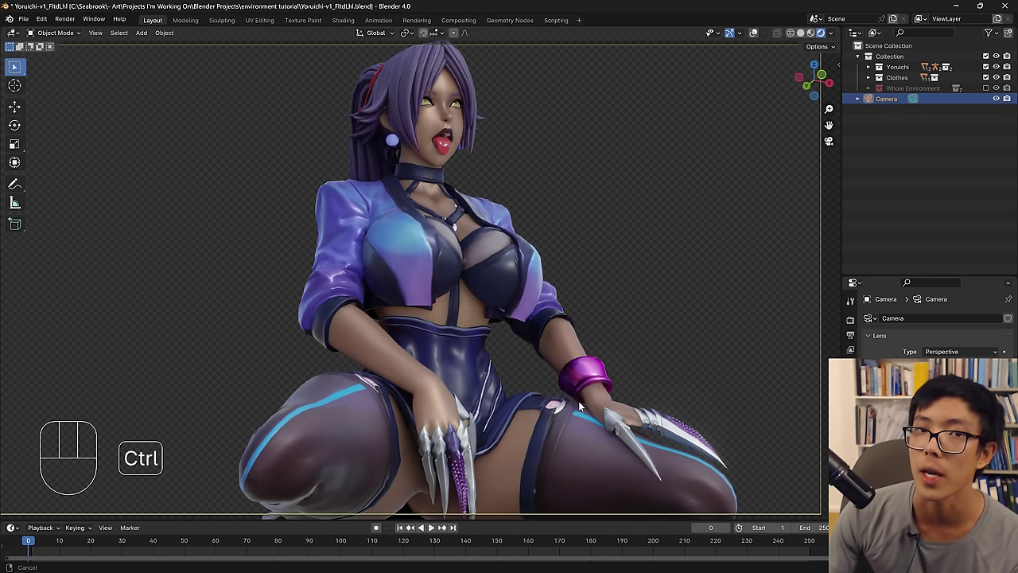
{"action": "middle_click", "coordinate": [599, 385]}
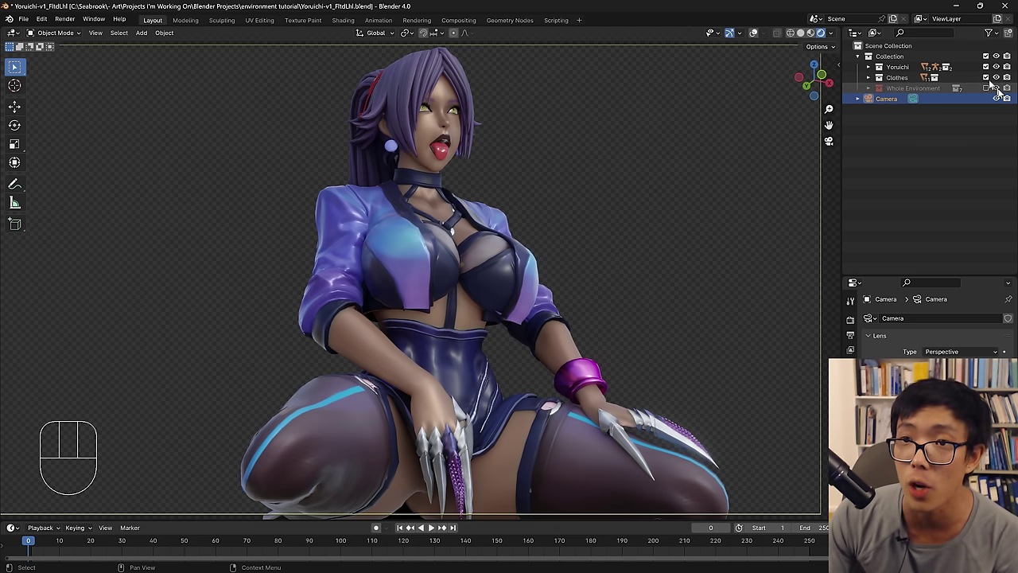
Show the Whole Environment collection again and reframe the camera within the bathroom.
{"action": "left_click", "coordinate": [989, 89]}
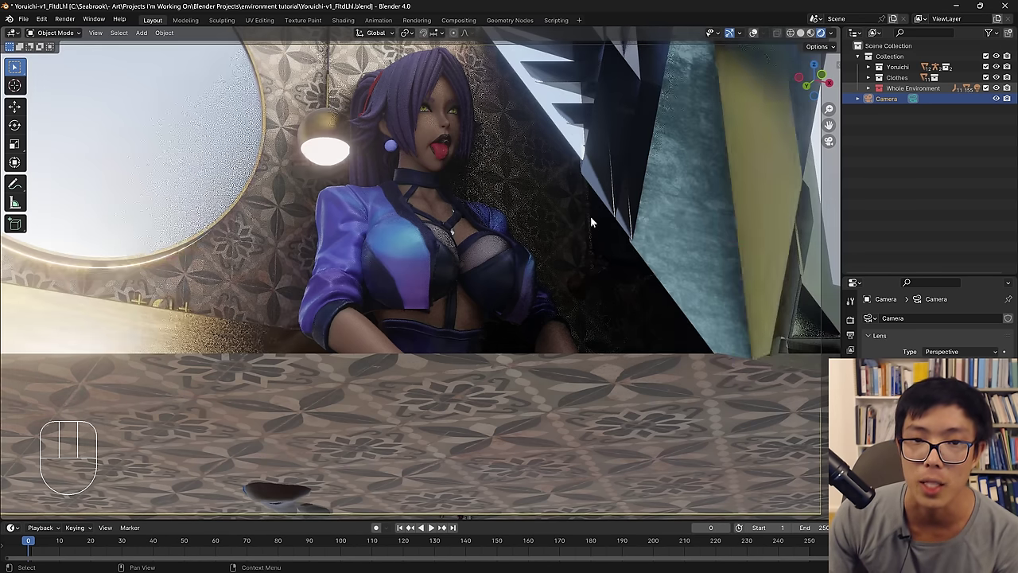
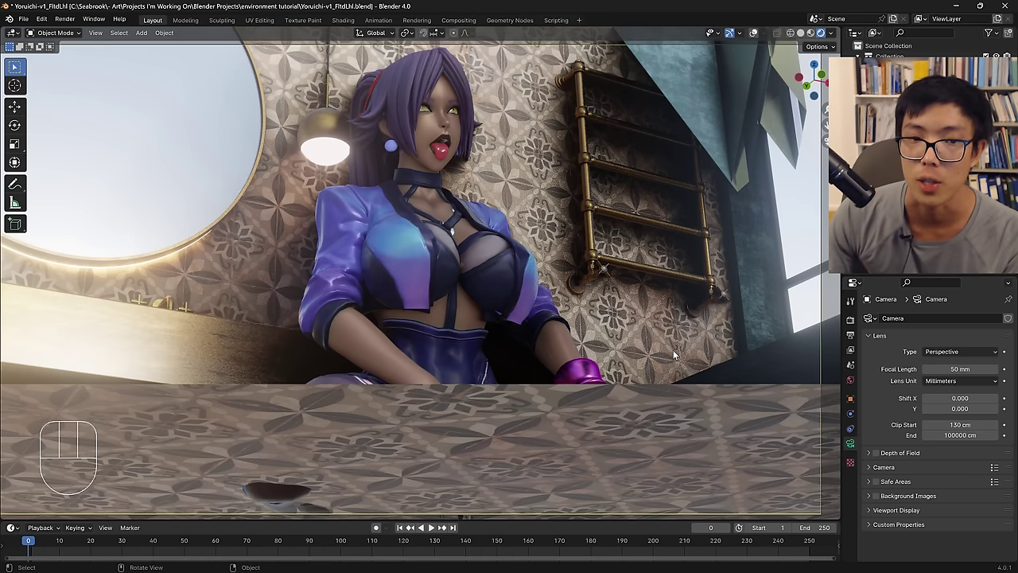
{"action": "middle_click", "coordinate": [677, 355]}
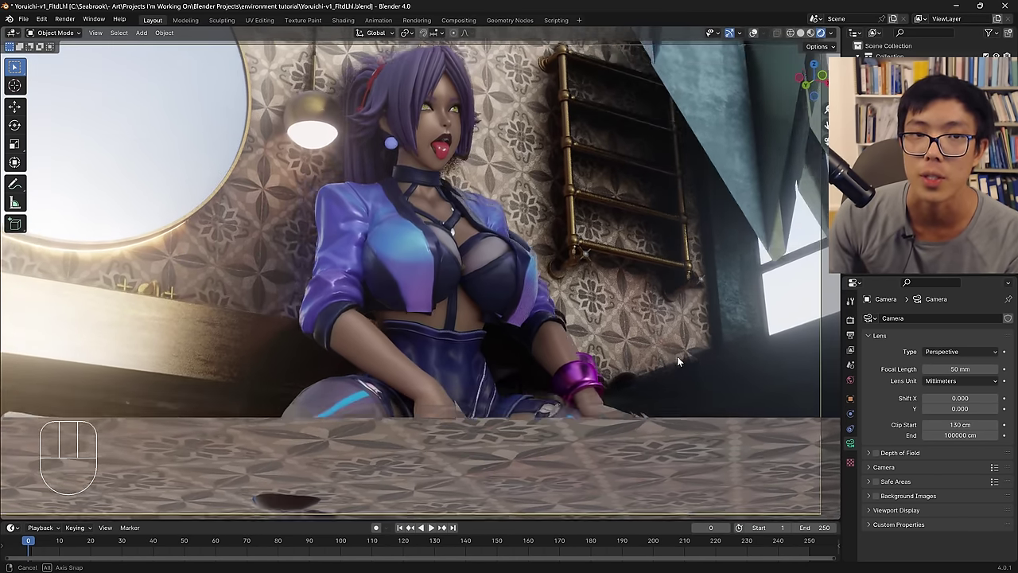
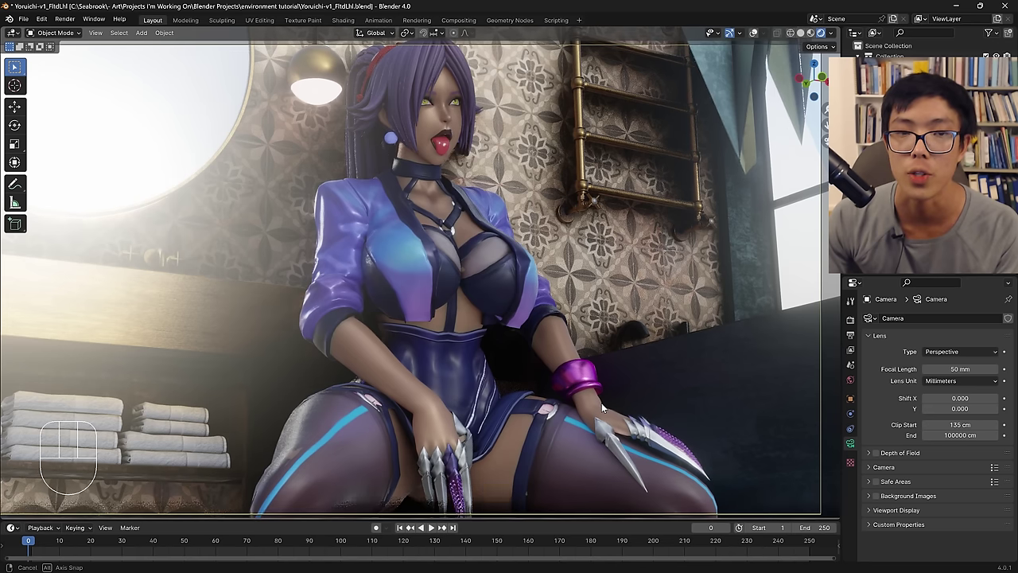
{"action": "middle_click", "coordinate": [597, 390]}
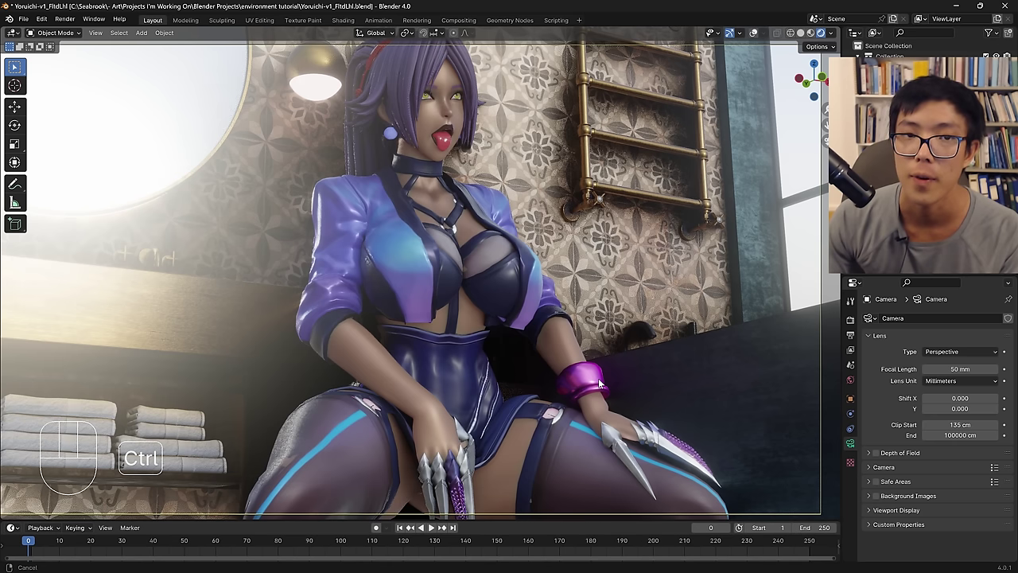
{"action": "middle_click", "coordinate": [586, 372]}
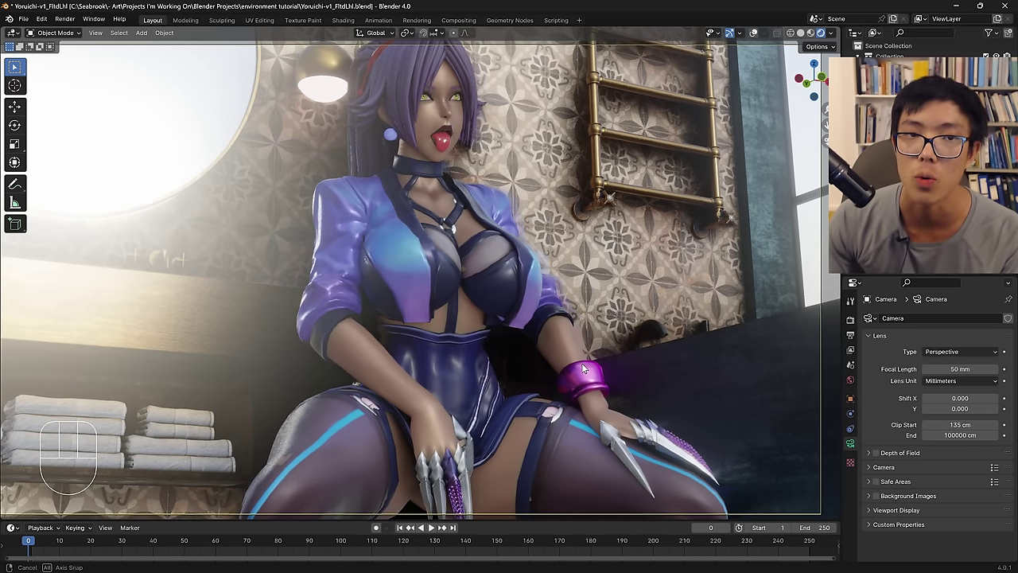
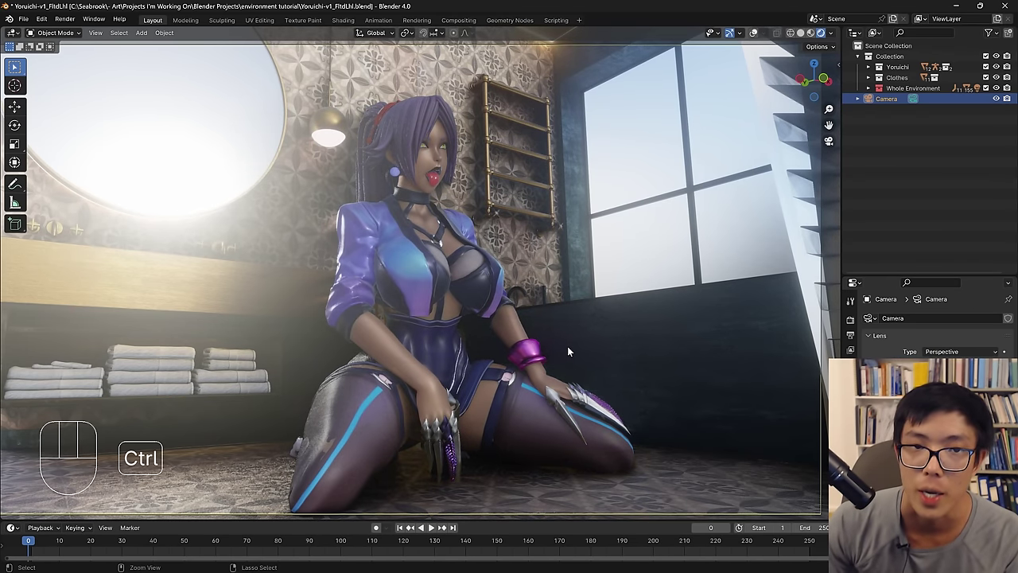
Fine-tune the camera shot to show the mirror, wall lamp, towel rack and window around her.
{"action": "middle_click", "coordinate": [571, 349]}
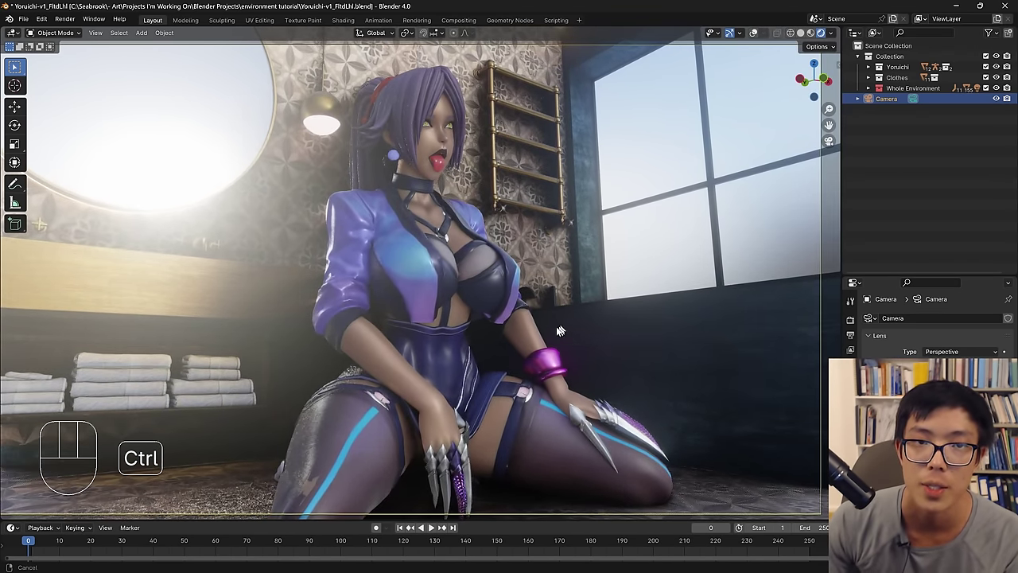
{"action": "middle_click", "coordinate": [548, 321]}
{"action": "middle_click", "coordinate": [548, 311]}
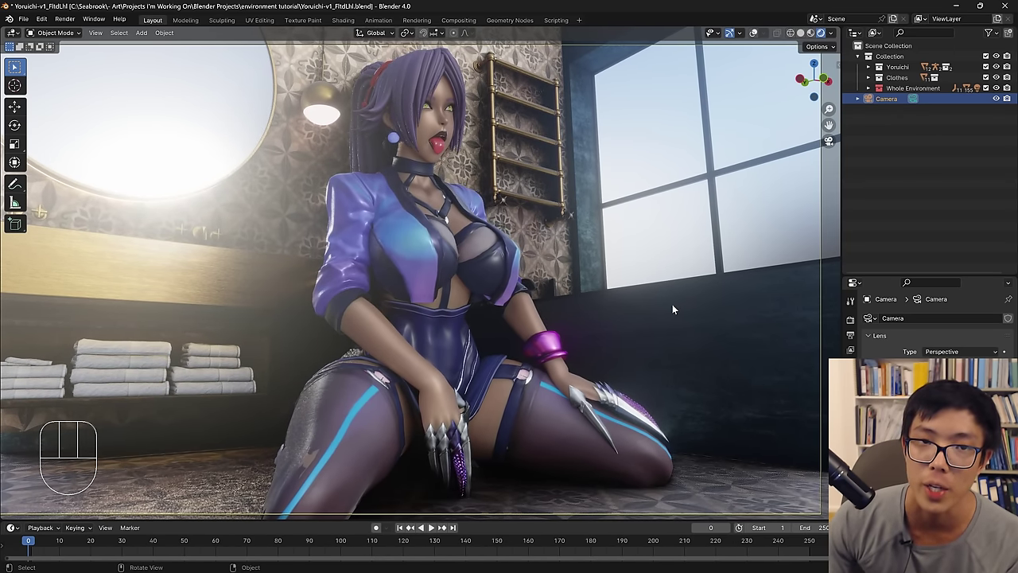
{"action": "middle_click", "coordinate": [535, 317]}
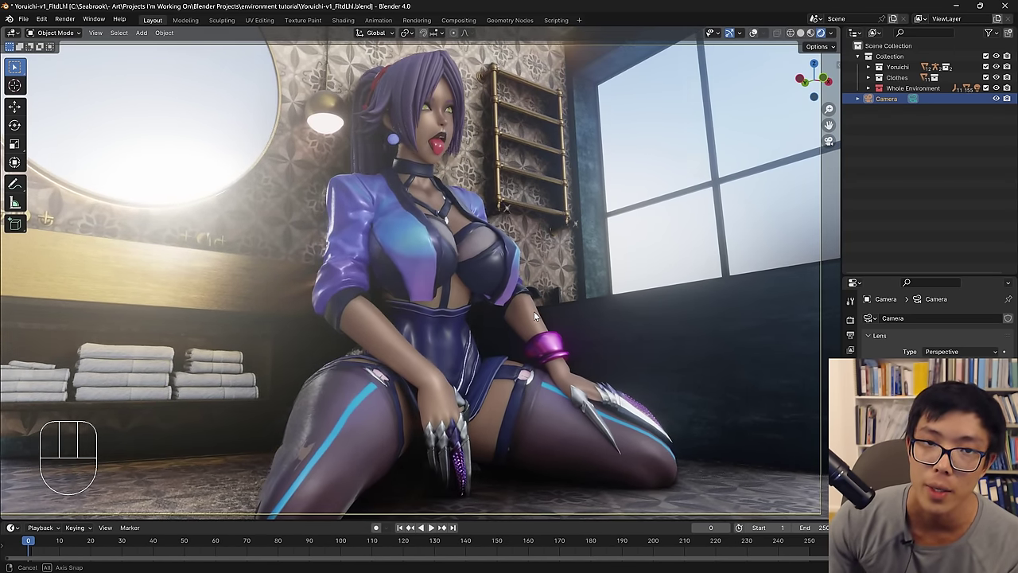
{"action": "middle_click", "coordinate": [529, 322]}
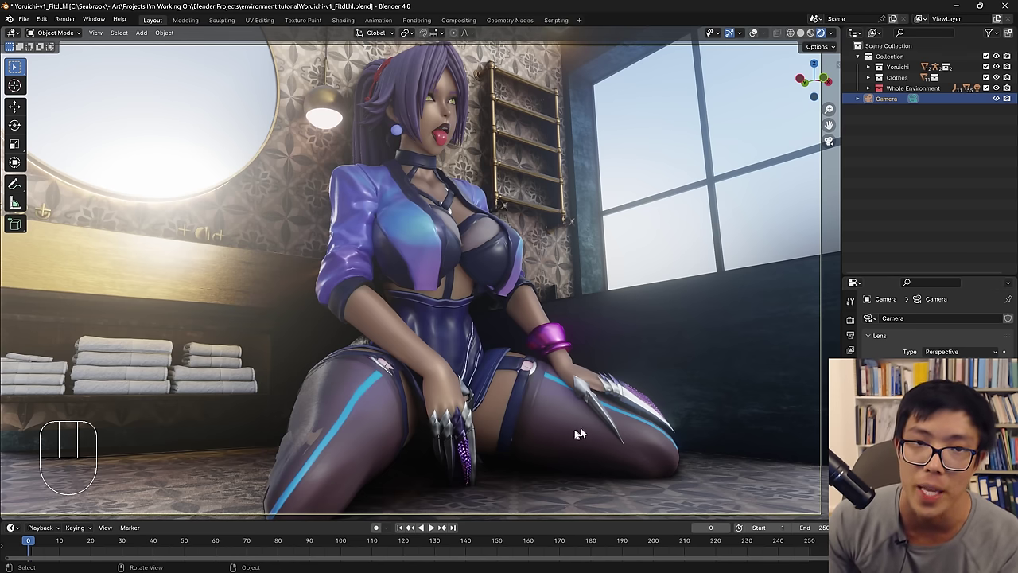
{"action": "middle_click", "coordinate": [575, 403]}
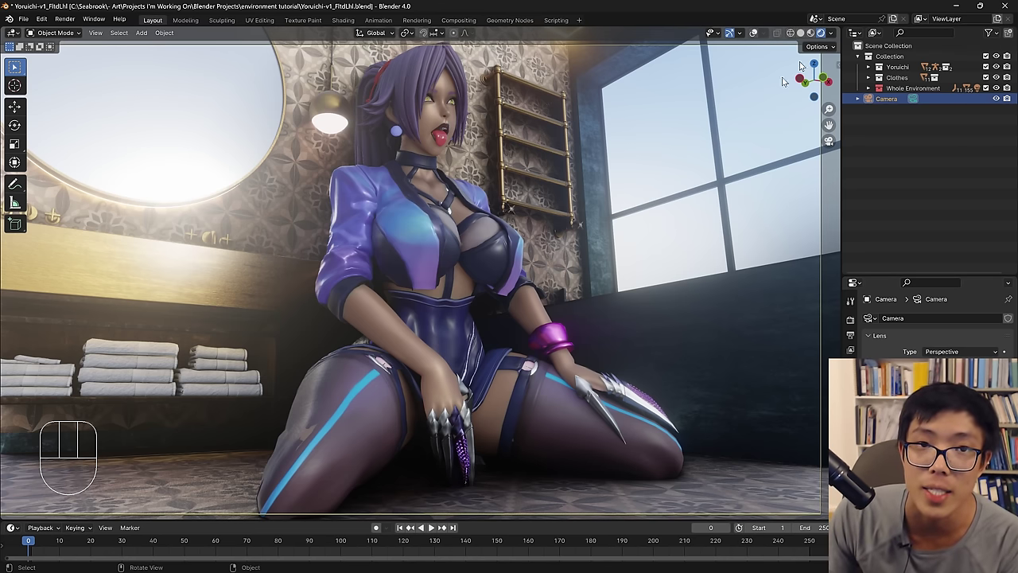
{"action": "middle_click", "coordinate": [476, 237]}
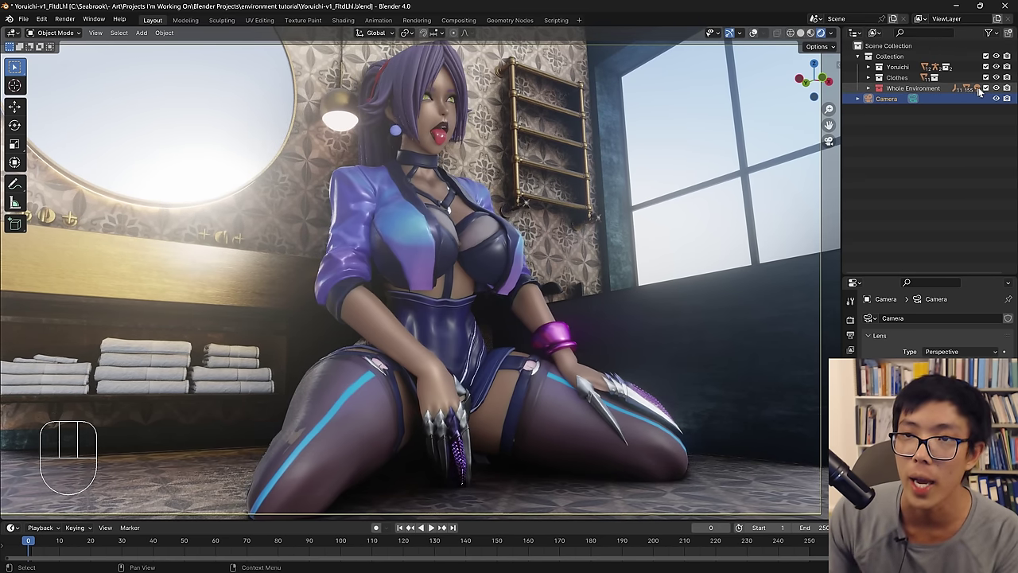
Hide the Whole Environment collection and set the render engine to Cycles for the preview.
{"action": "left_click", "coordinate": [992, 93]}
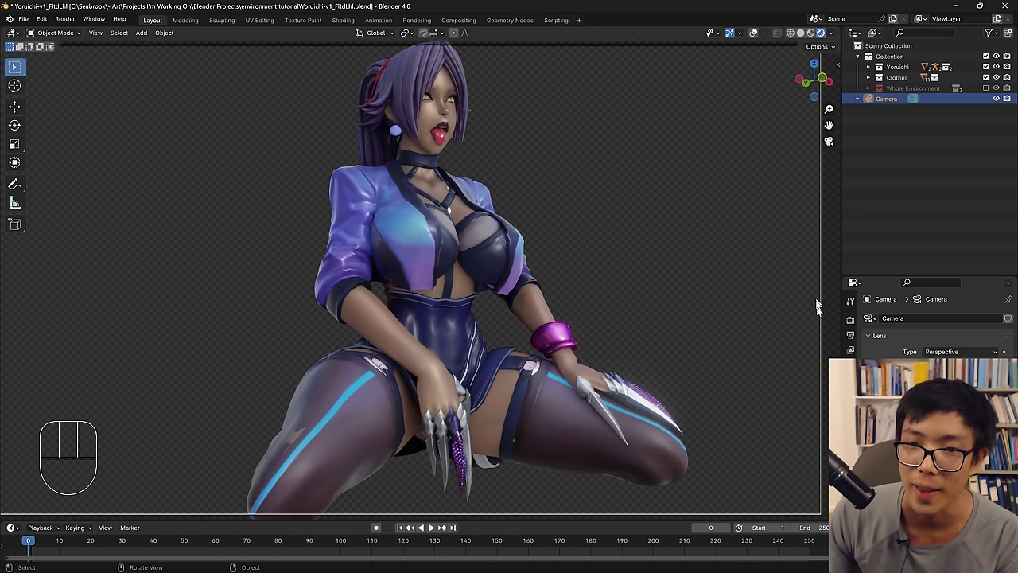
{"action": "left_click_drag", "start_coordinate": [959, 324], "coordinate": [960, 294]}
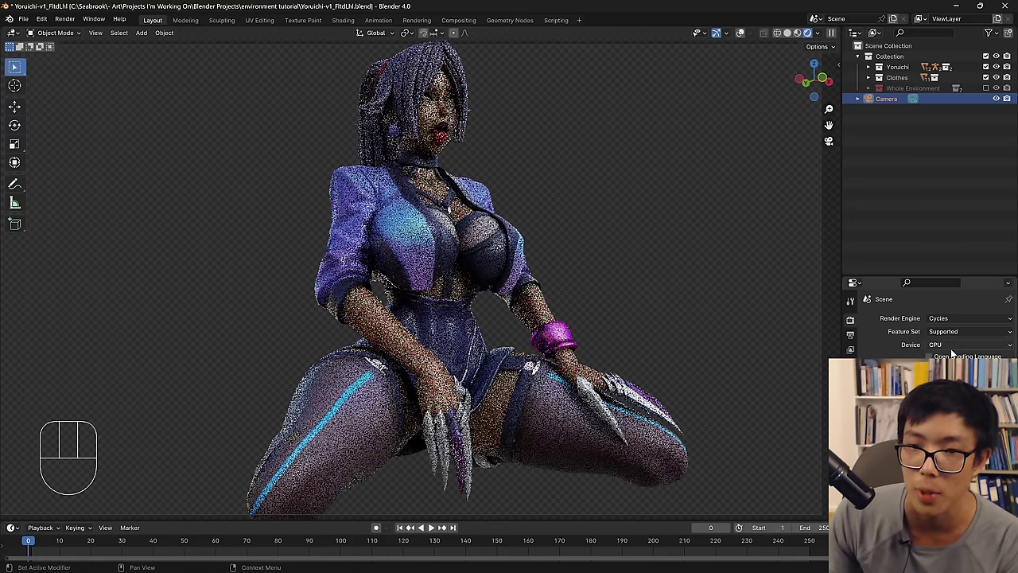
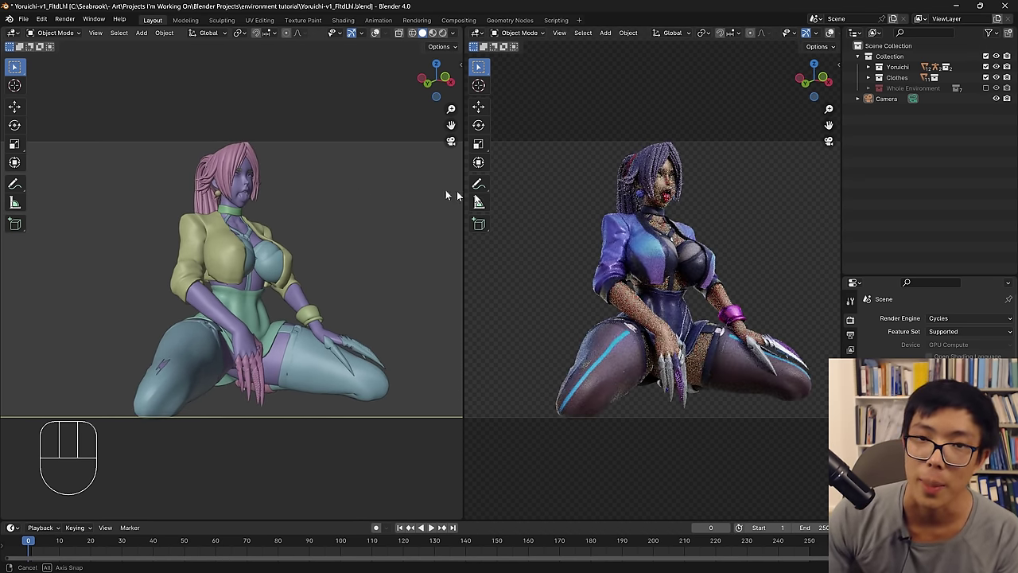
Uncheck Lock Camera to View in the sidebar and close the side panels.
{"action": "key", "text": "n"}
{"action": "left_click", "coordinate": [839, 121]}
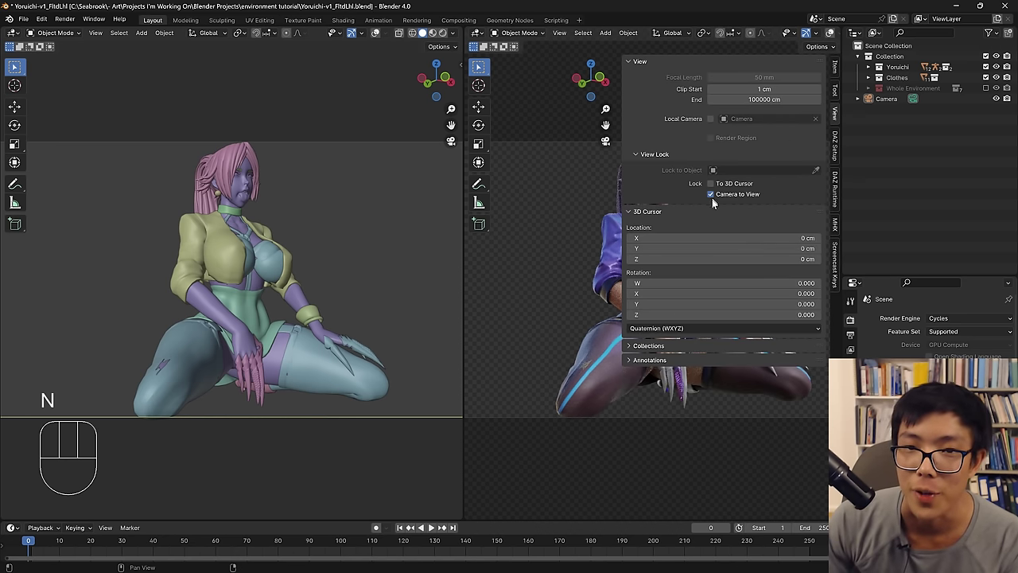
{"action": "left_click", "coordinate": [713, 197]}
{"action": "key", "text": "n"}
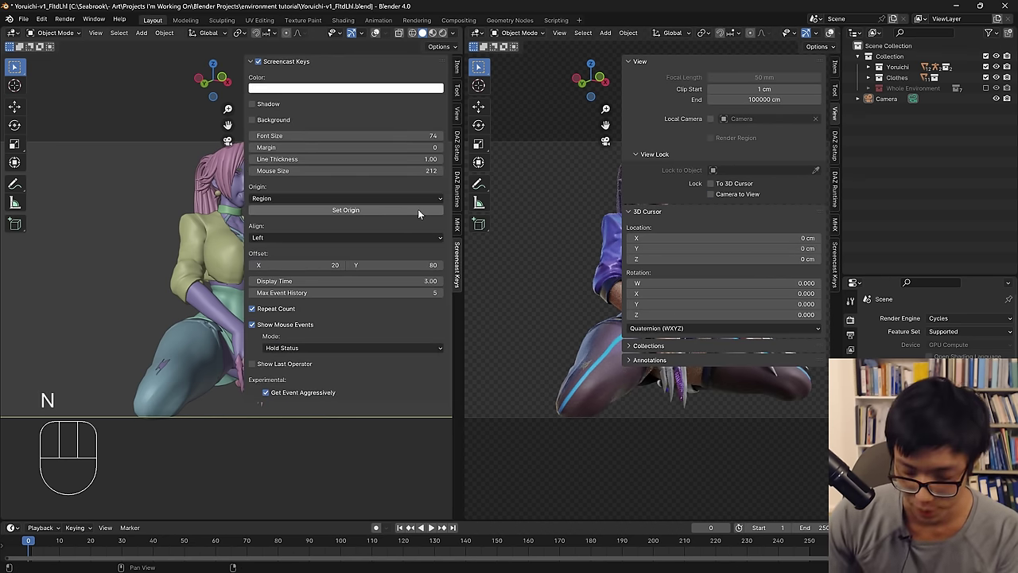
{"action": "key", "text": "n"}
{"action": "key", "text": "n"}
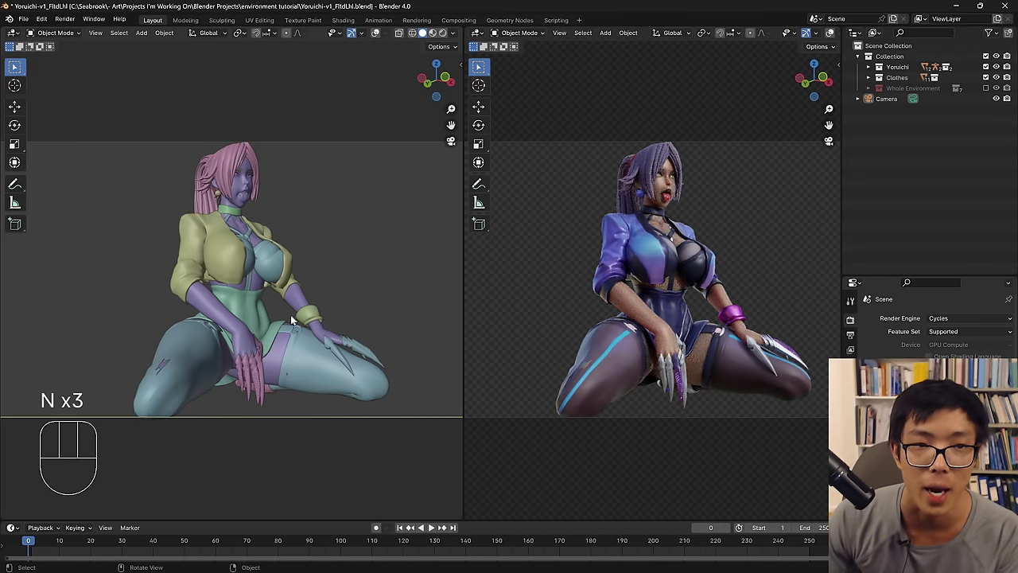
Orbit the left viewport out to see the camera and bring up the Cycles Sampling settings.
{"action": "middle_click", "coordinate": [295, 321]}
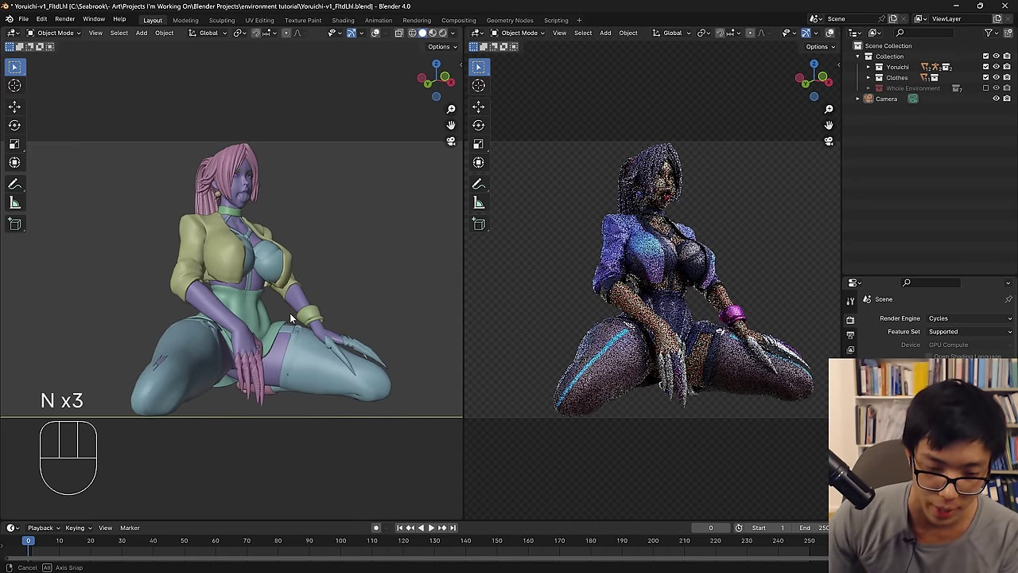
{"action": "key", "text": "n"}
{"action": "left_click", "coordinate": [459, 119]}
{"action": "left_click", "coordinate": [335, 198]}
{"action": "key", "text": "n"}
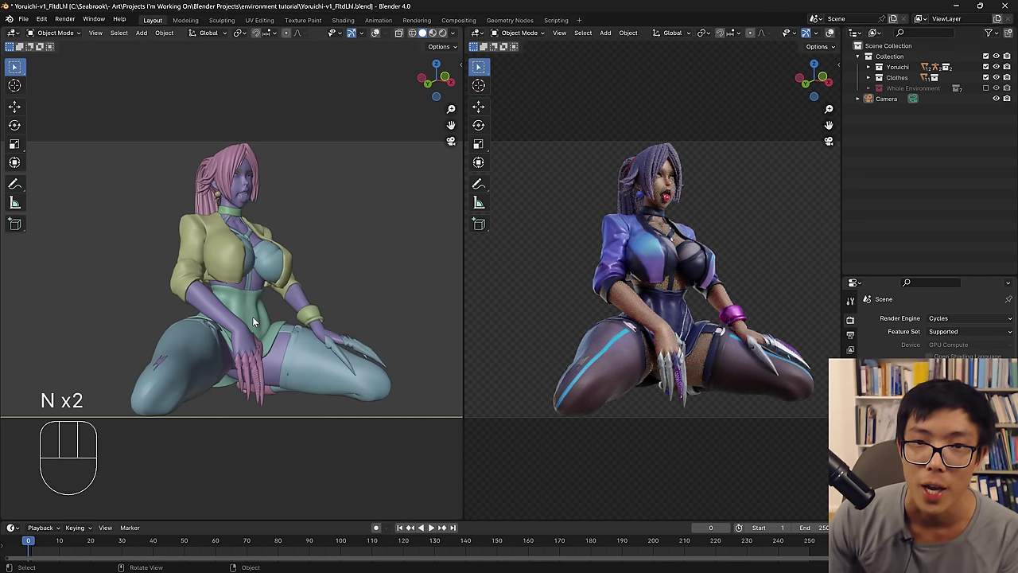
{"action": "left_click_drag", "start_coordinate": [277, 306], "coordinate": [272, 331]}
{"action": "left_click", "coordinate": [377, 39]}
{"action": "middle_click", "coordinate": [252, 318]}
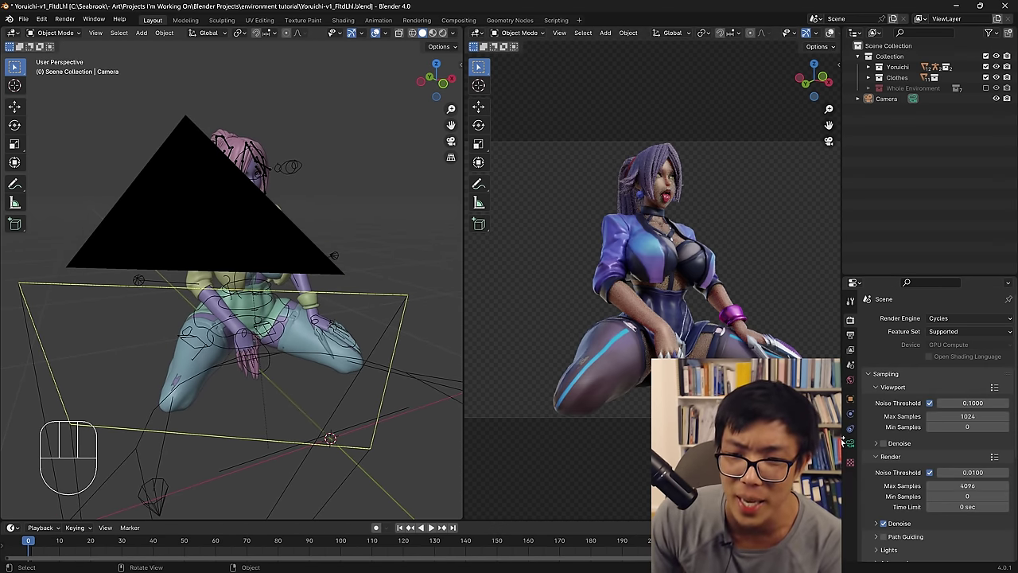
Turn the World HDRI background strength to zero so Yoruichi renders as a black silhouette.
{"action": "left_click", "coordinate": [851, 383]}
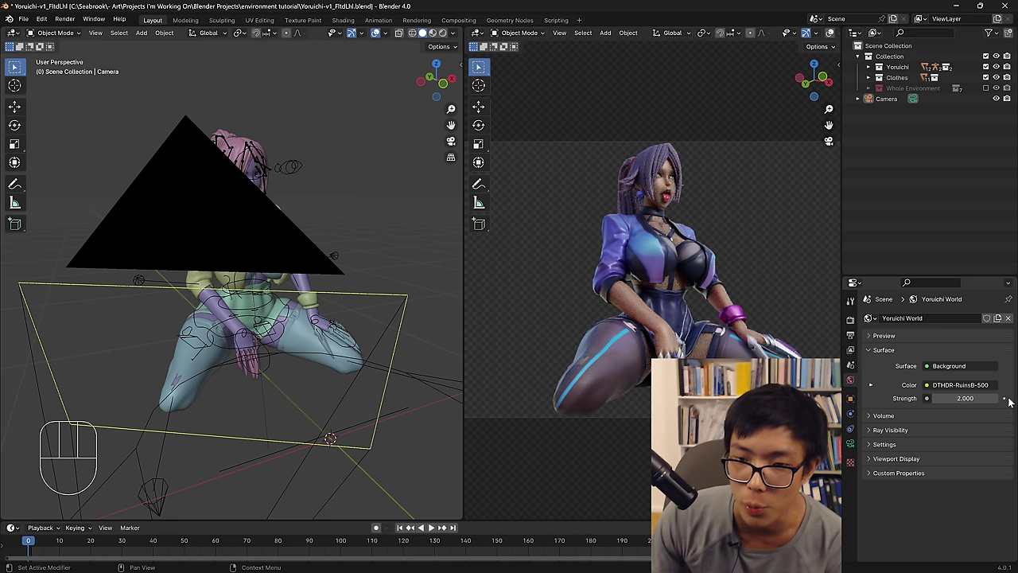
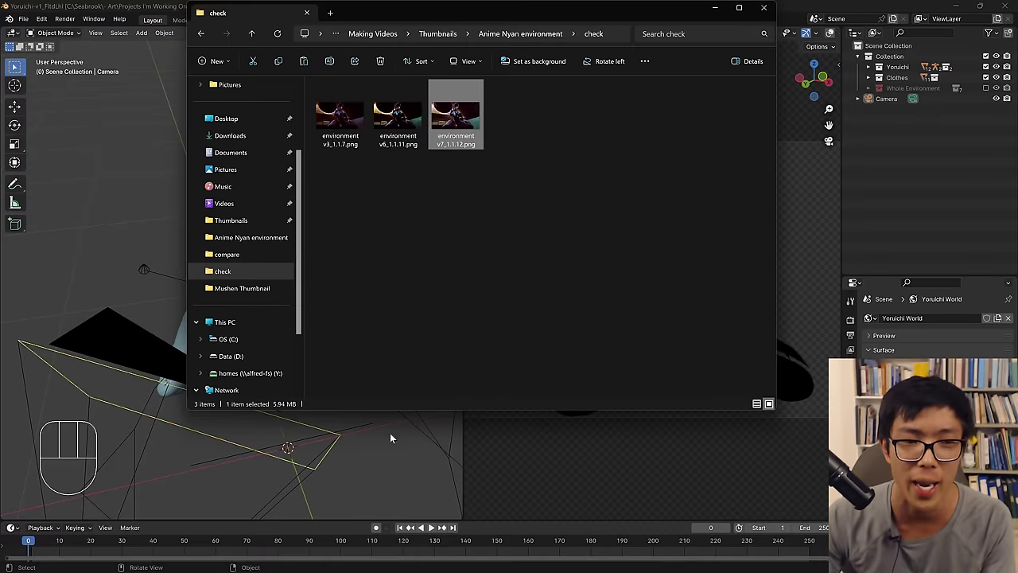
{"action": "left_click_drag", "start_coordinate": [228, 299], "coordinate": [238, 289]}
{"action": "key", "text": "shift+a"}
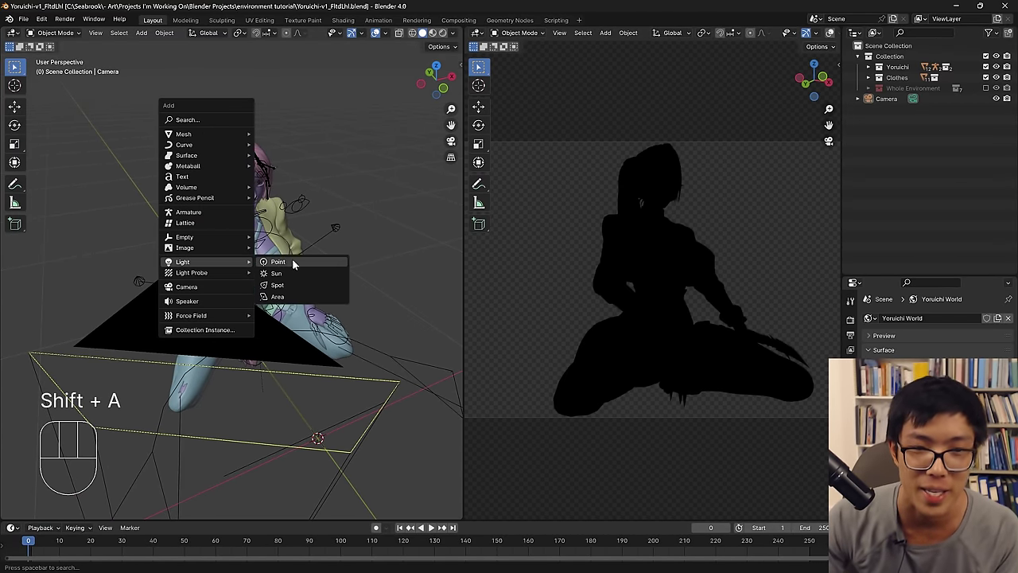
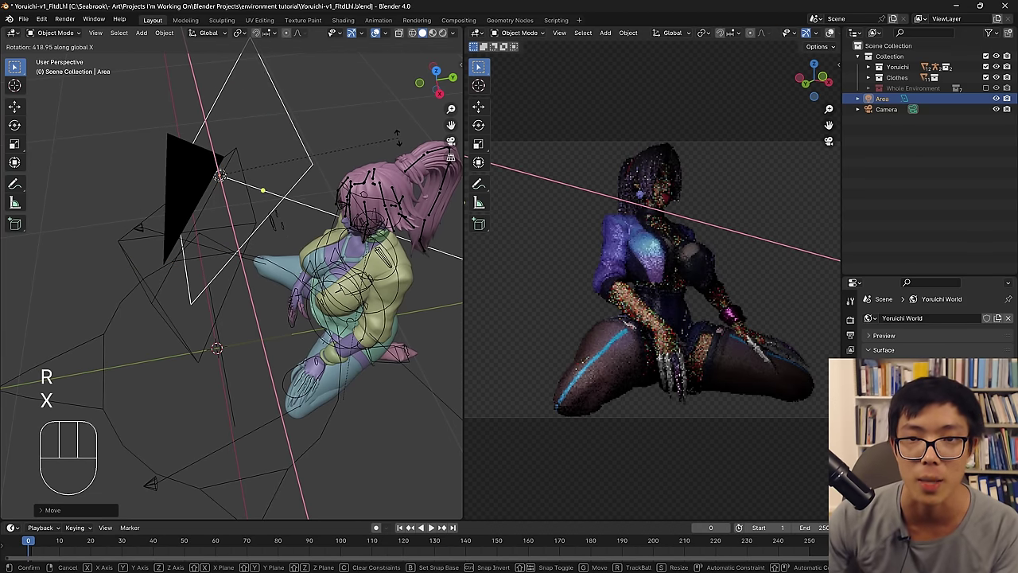
Rotate the area light toward Yoruichi and move it to its new position near her.
{"action": "left_click_drag", "start_coordinate": [359, 193], "coordinate": [408, 204]}
{"action": "middle_click", "coordinate": [408, 204]}
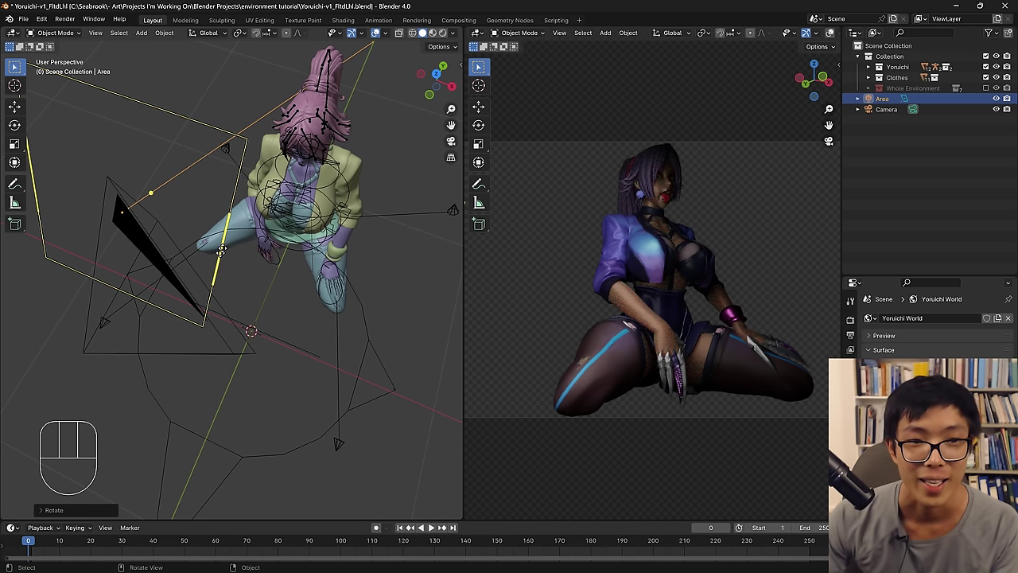
{"action": "key", "text": "g"}
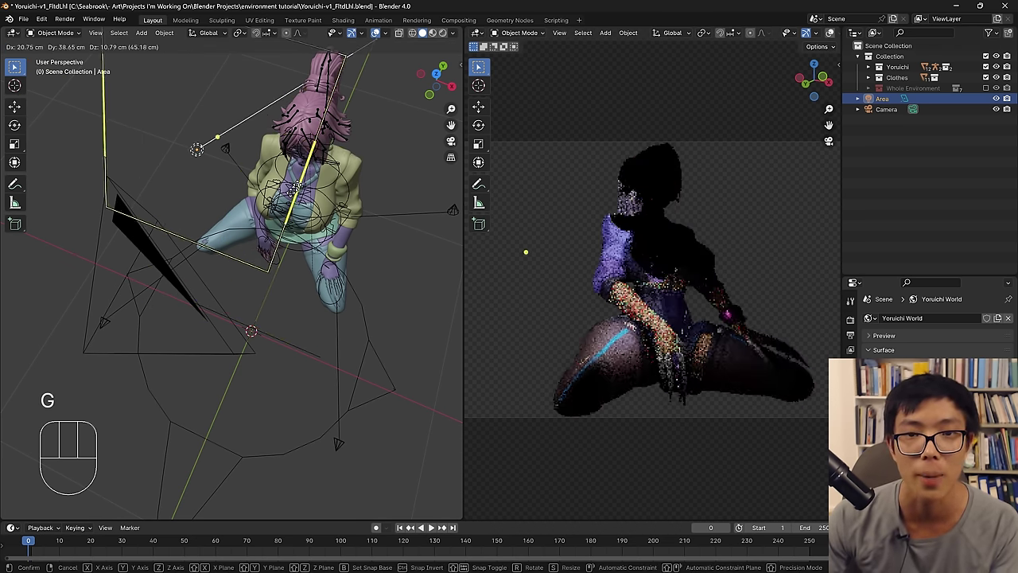
{"action": "left_click", "coordinate": [440, 348]}
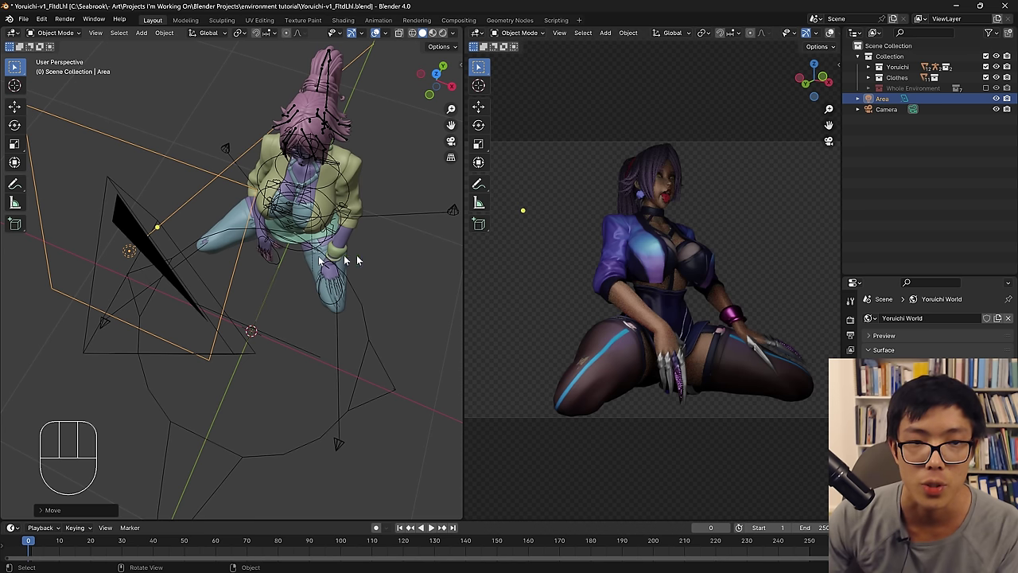
Select the Stockings mesh on the character.
{"action": "left_click", "coordinate": [233, 204]}
{"action": "middle_click", "coordinate": [244, 230]}
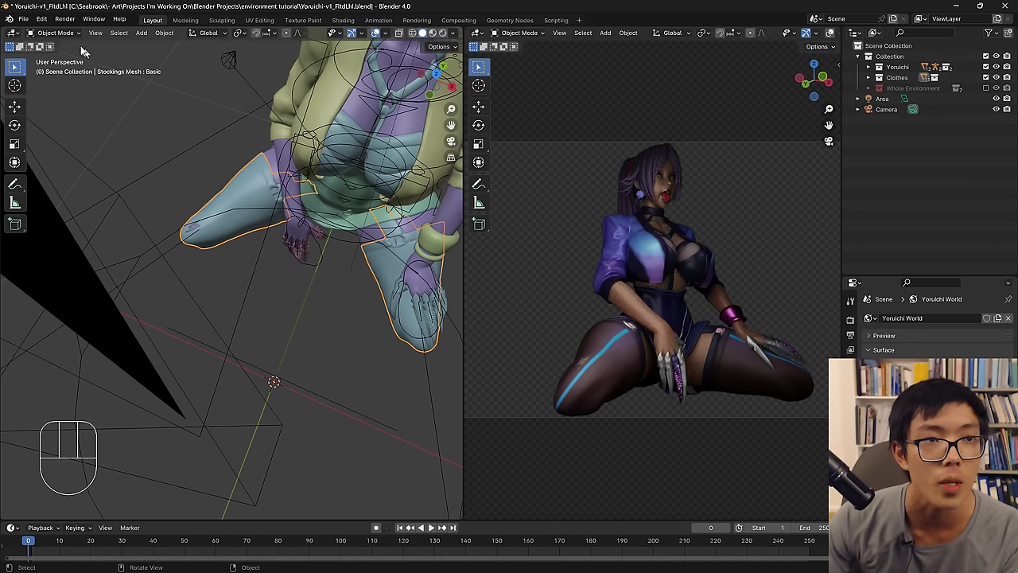
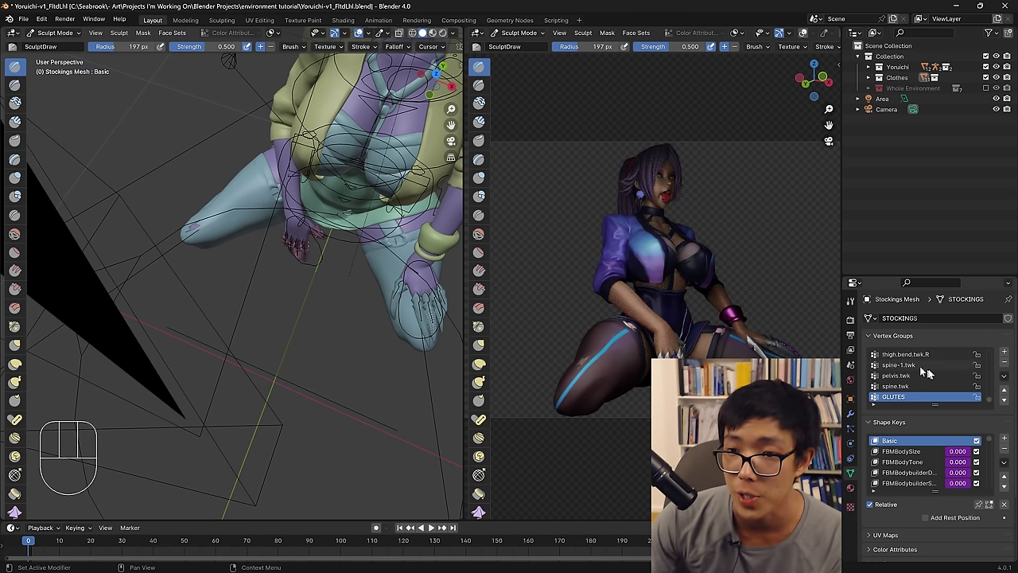
Set the Stockings Mesh 'adjustment' shape key Value to 1.0.
{"action": "left_click_drag", "start_coordinate": [1010, 440], "coordinate": [923, 452]}
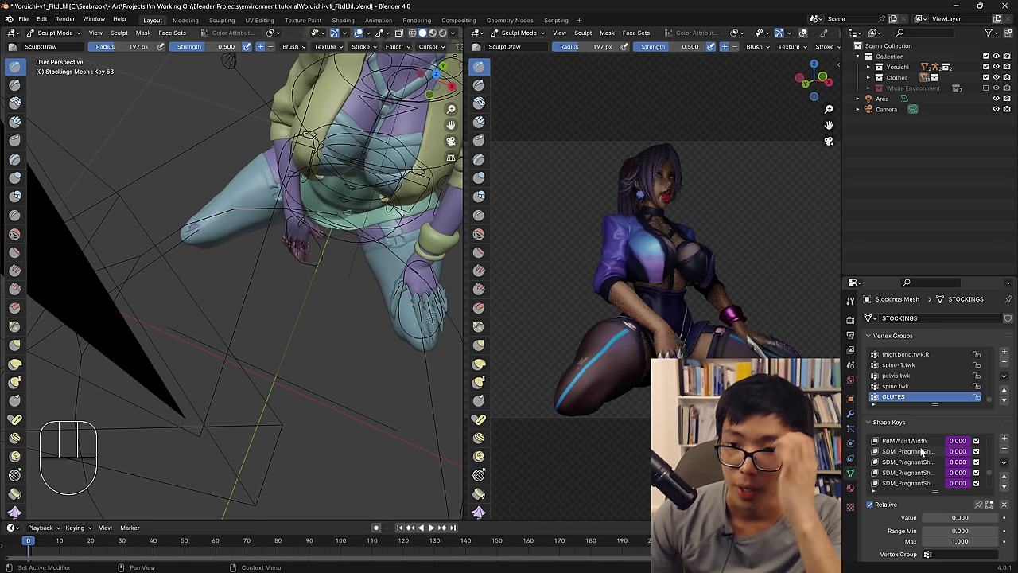
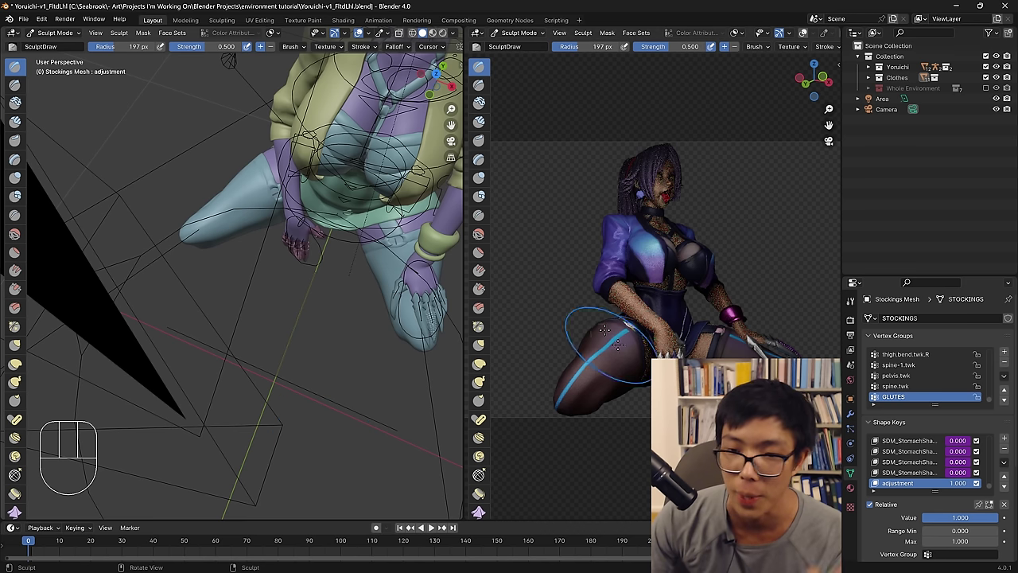
{"action": "left_click_drag", "start_coordinate": [46, 35], "coordinate": [348, 336]}
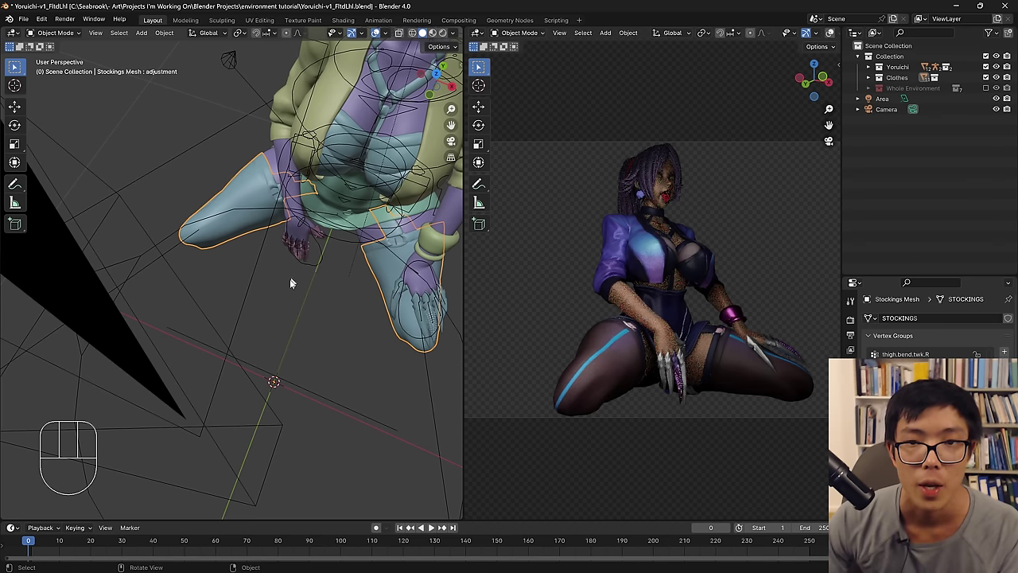
Move the area light to a new spot lighting Yoruichi from a different angle.
{"action": "middle_click", "coordinate": [293, 291]}
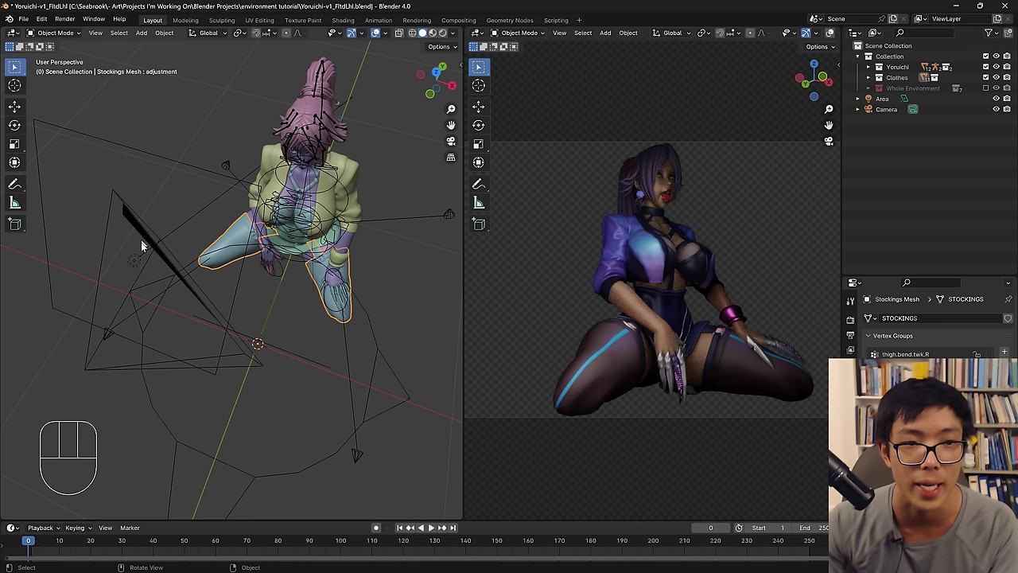
{"action": "key", "text": "g"}
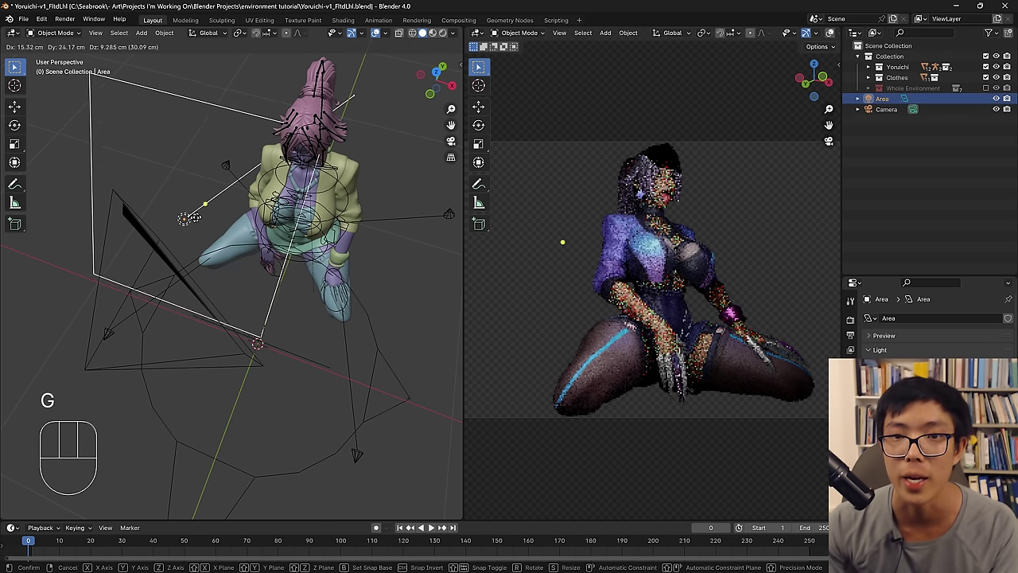
{"action": "left_click", "coordinate": [300, 283]}
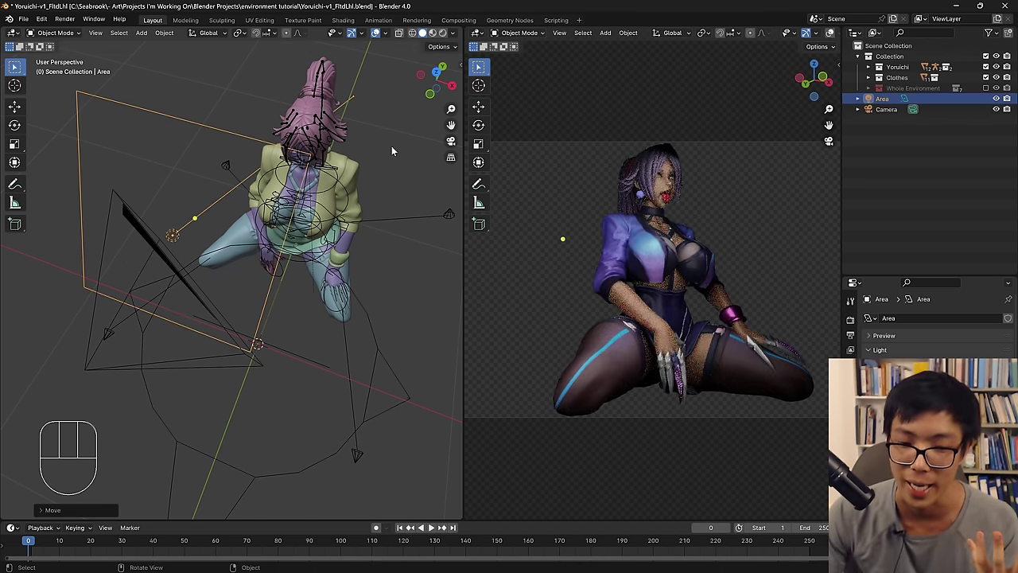